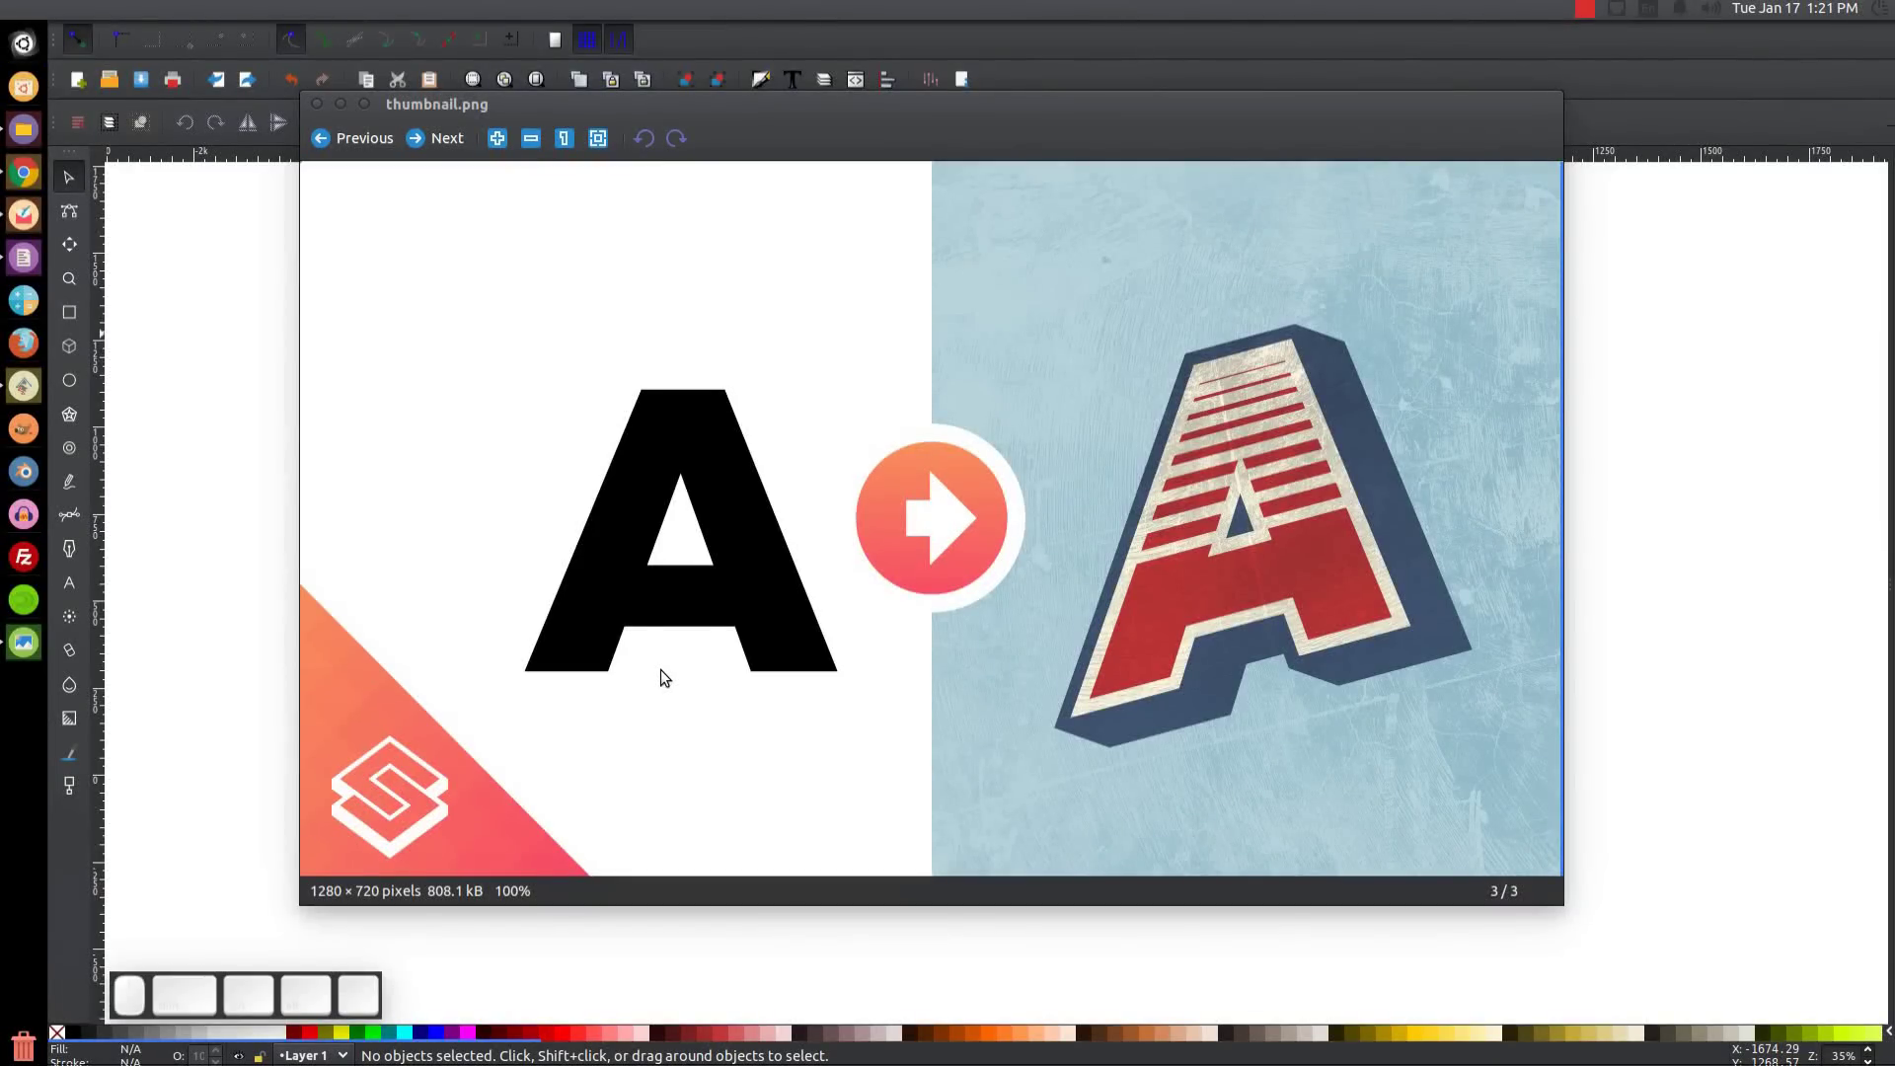
Close the Image Viewer reference picture of the plain and striped letter A.
{"action": "left_click", "coordinate": [347, 109]}
{"action": "left_click", "coordinate": [910, 494]}
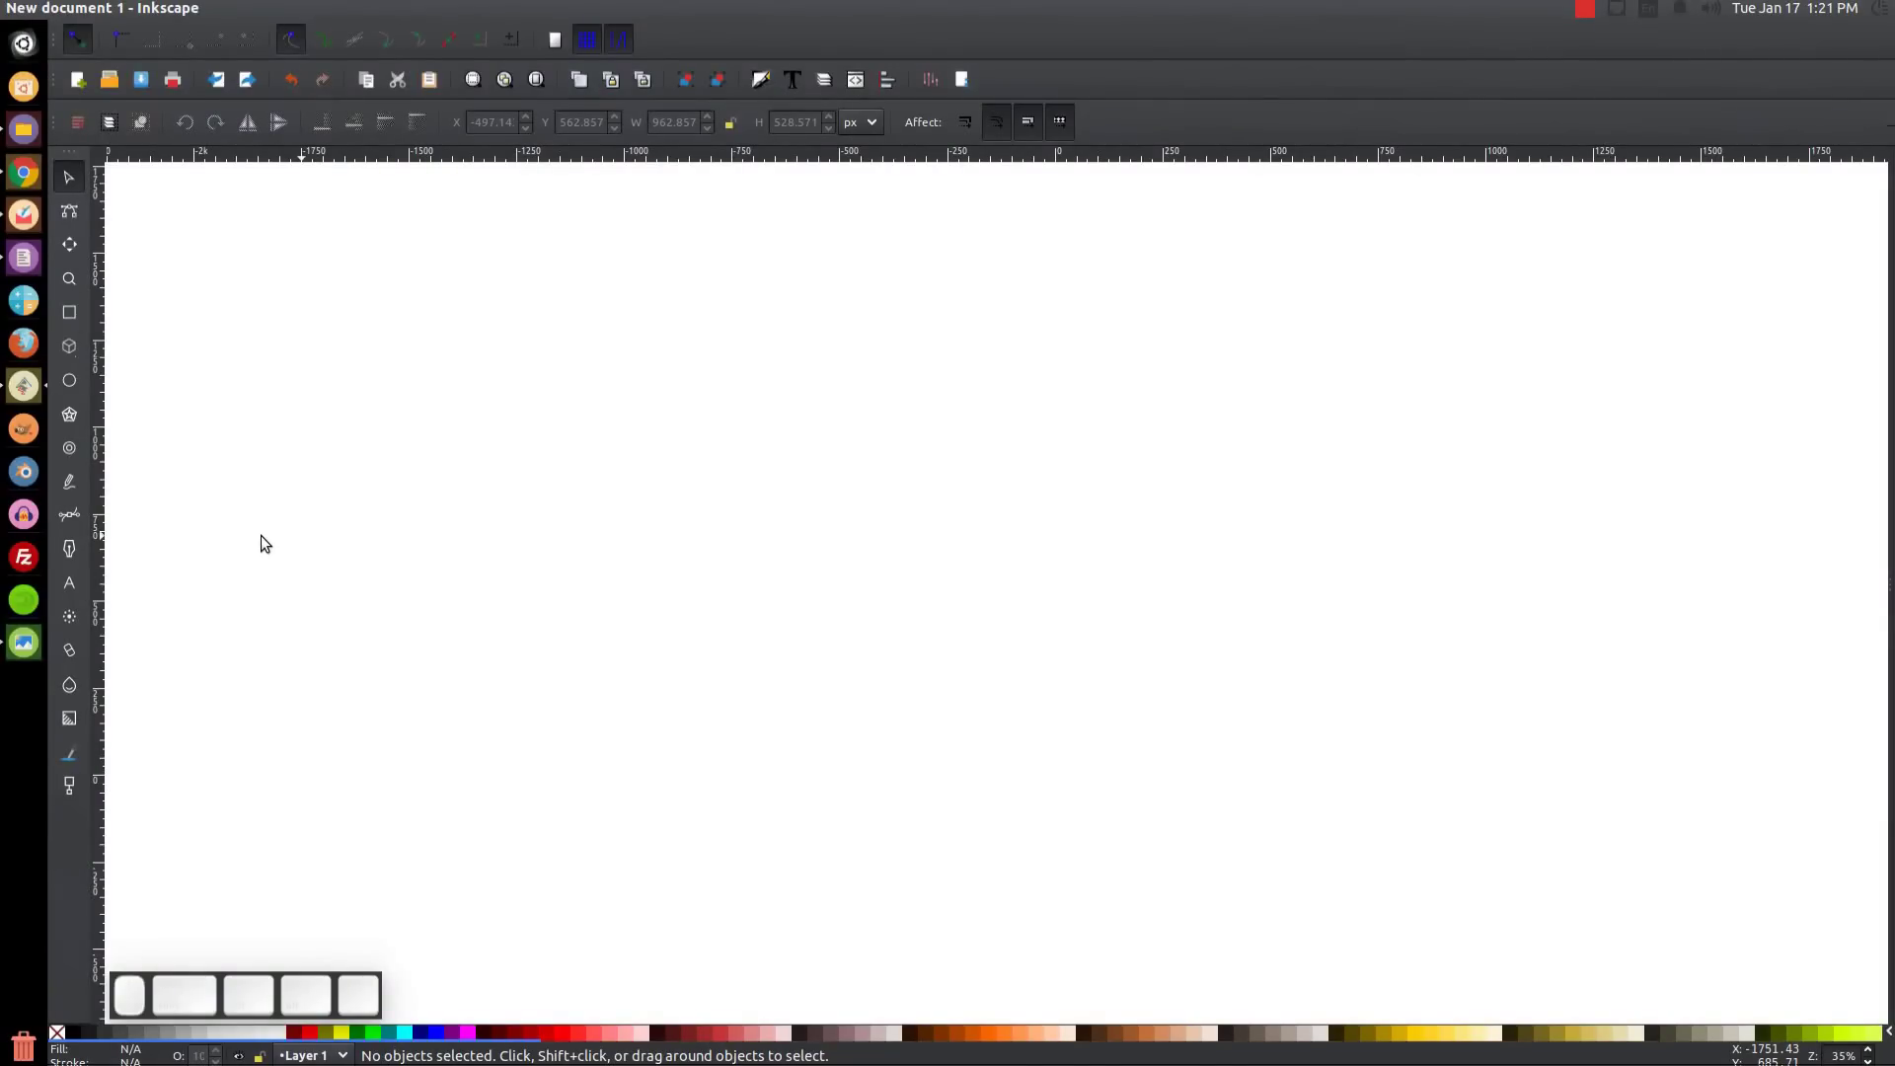
Zoom the blank page to 1:1 actual size via View > Zoom.
{"action": "left_click", "coordinate": [517, 509]}
{"action": "left_click", "coordinate": [189, 14]}
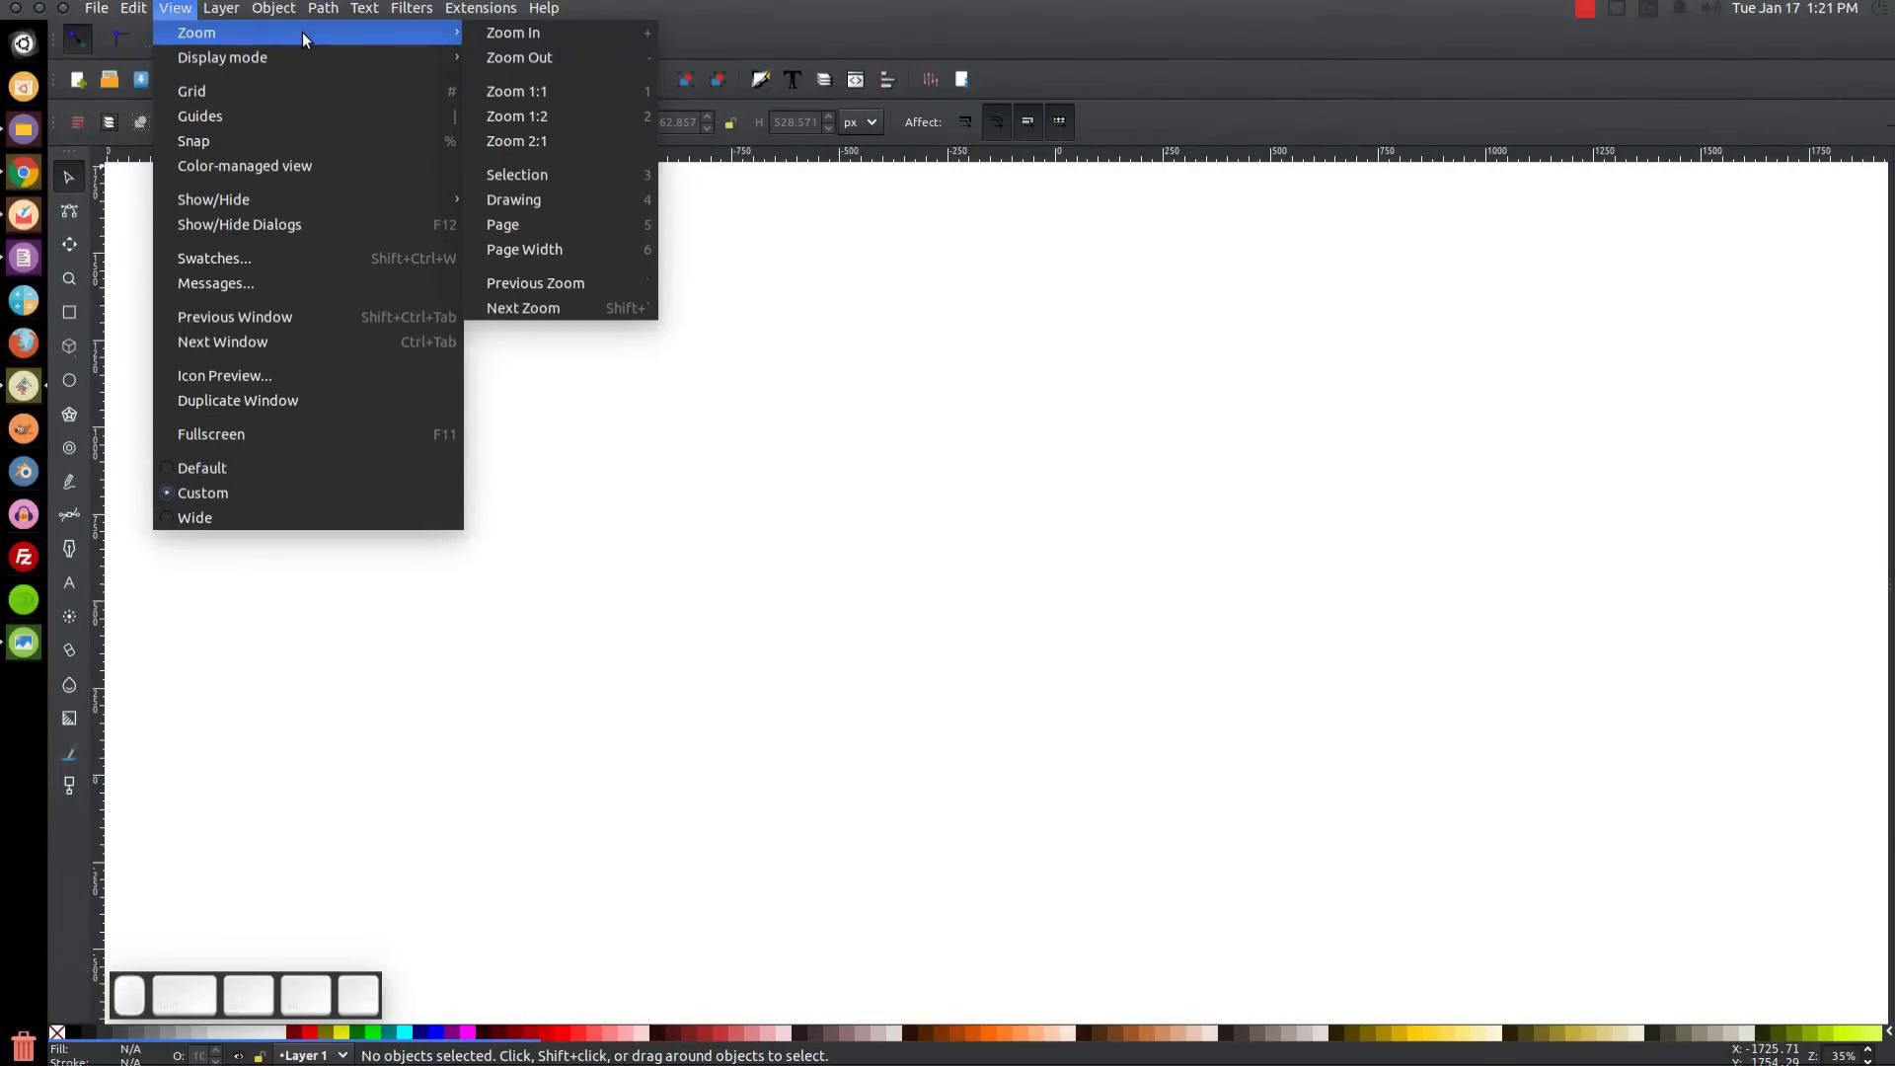
{"action": "left_click", "coordinate": [532, 99]}
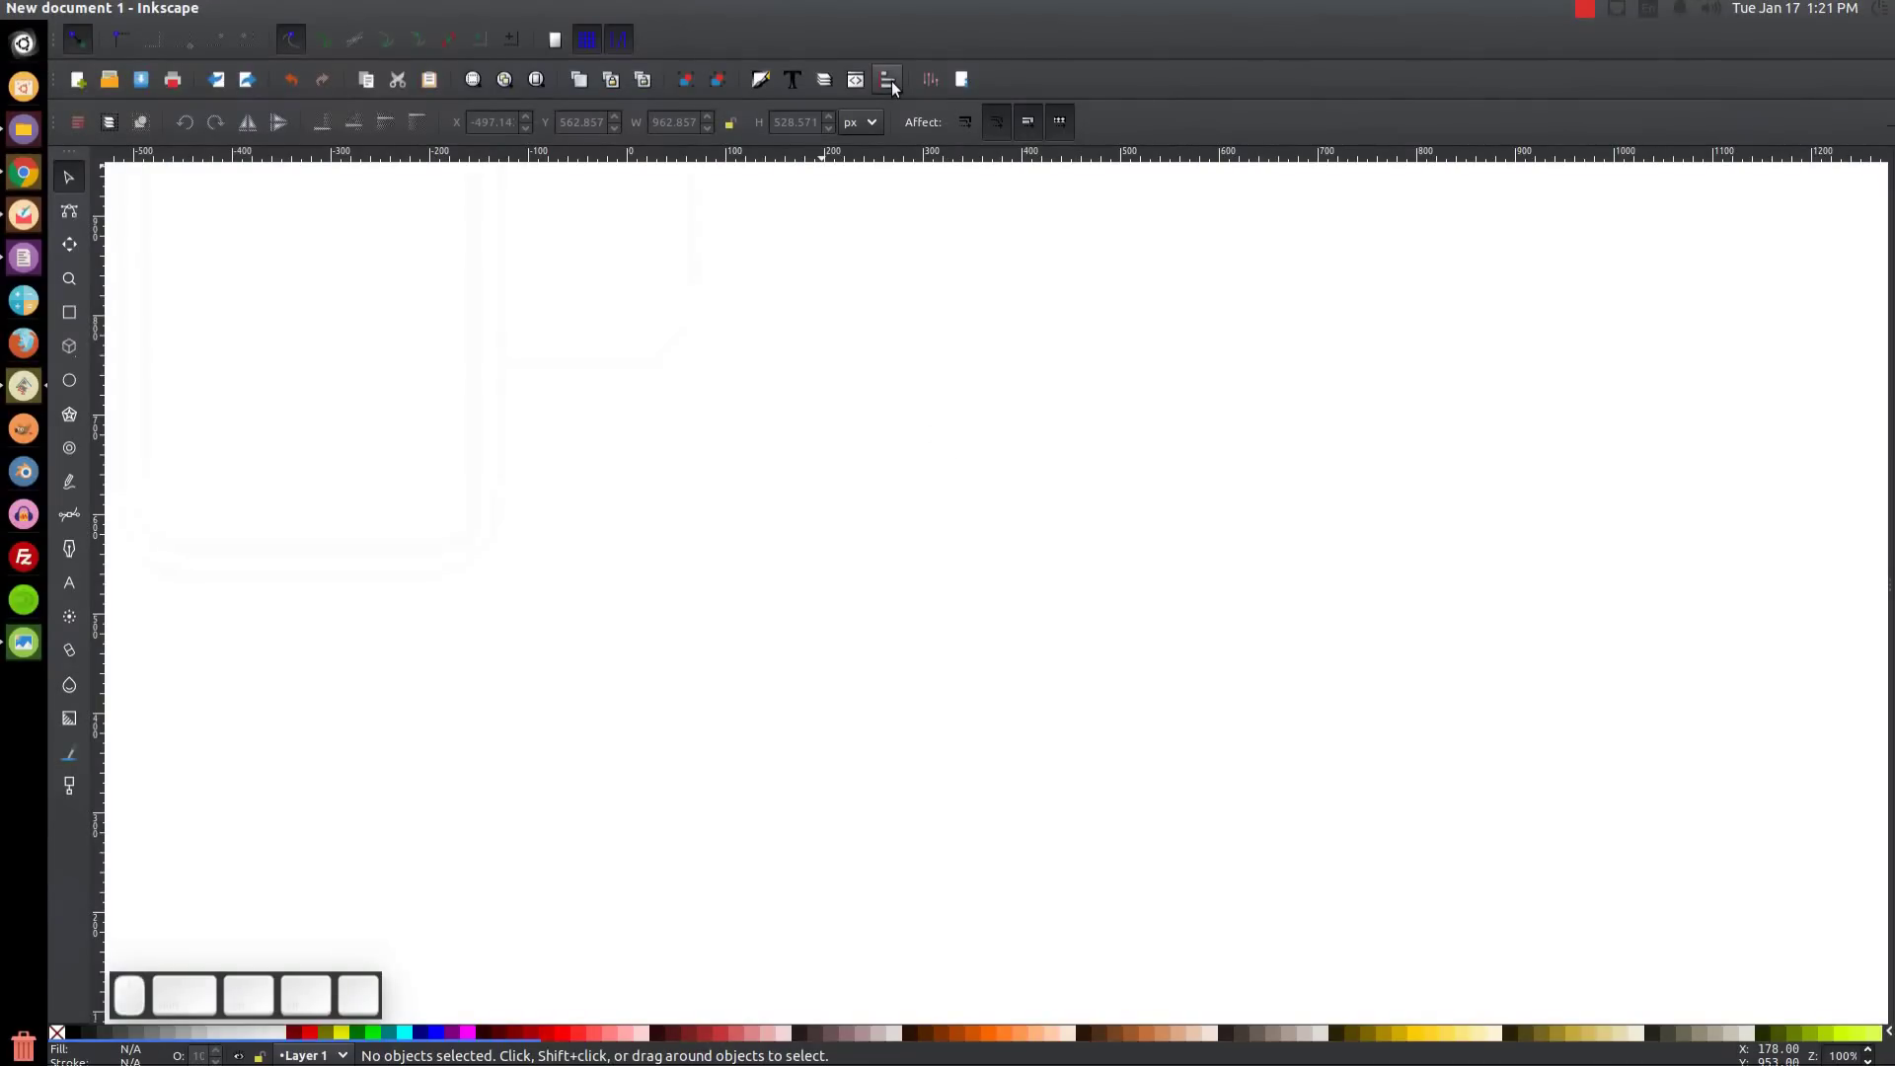
Dock the Align and Distribute and Fill and Stroke panels beside the canvas.
{"action": "left_click", "coordinate": [898, 89]}
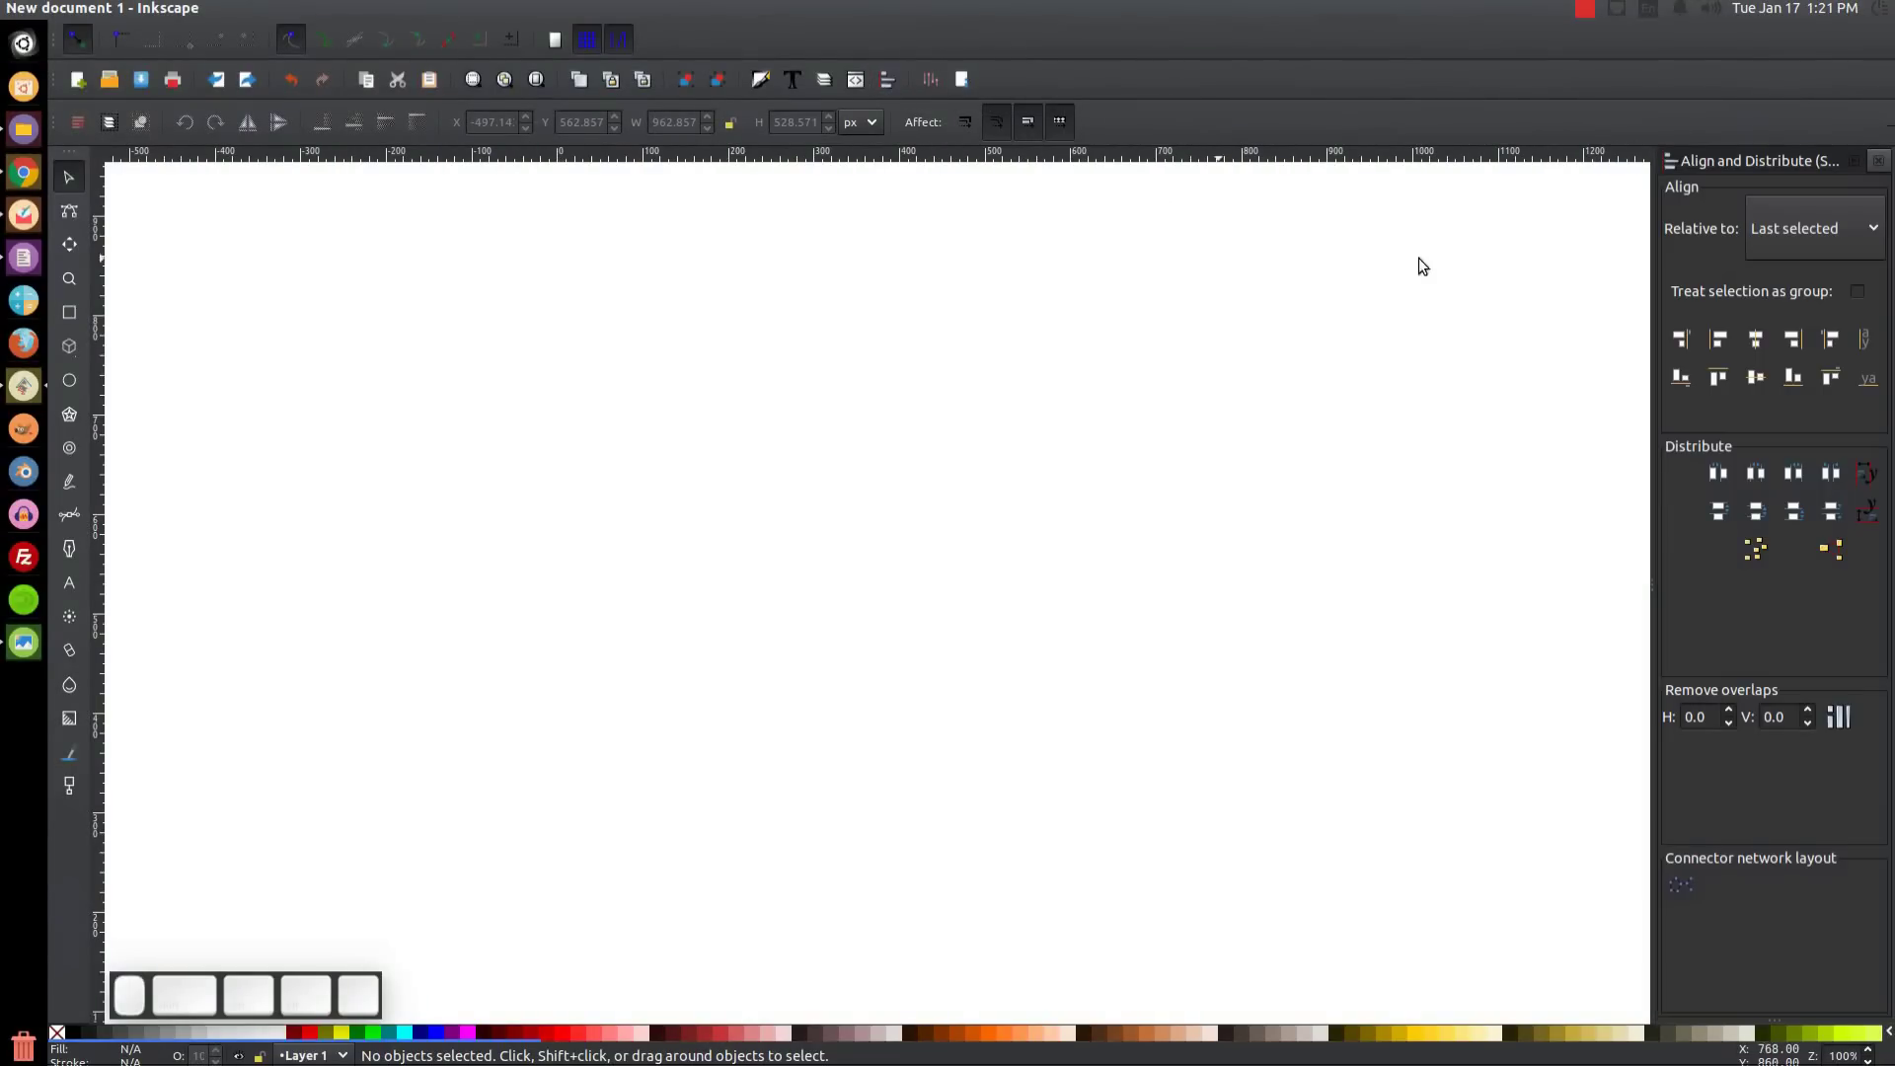
{"action": "left_click", "coordinate": [1822, 243]}
{"action": "left_click", "coordinate": [1821, 243]}
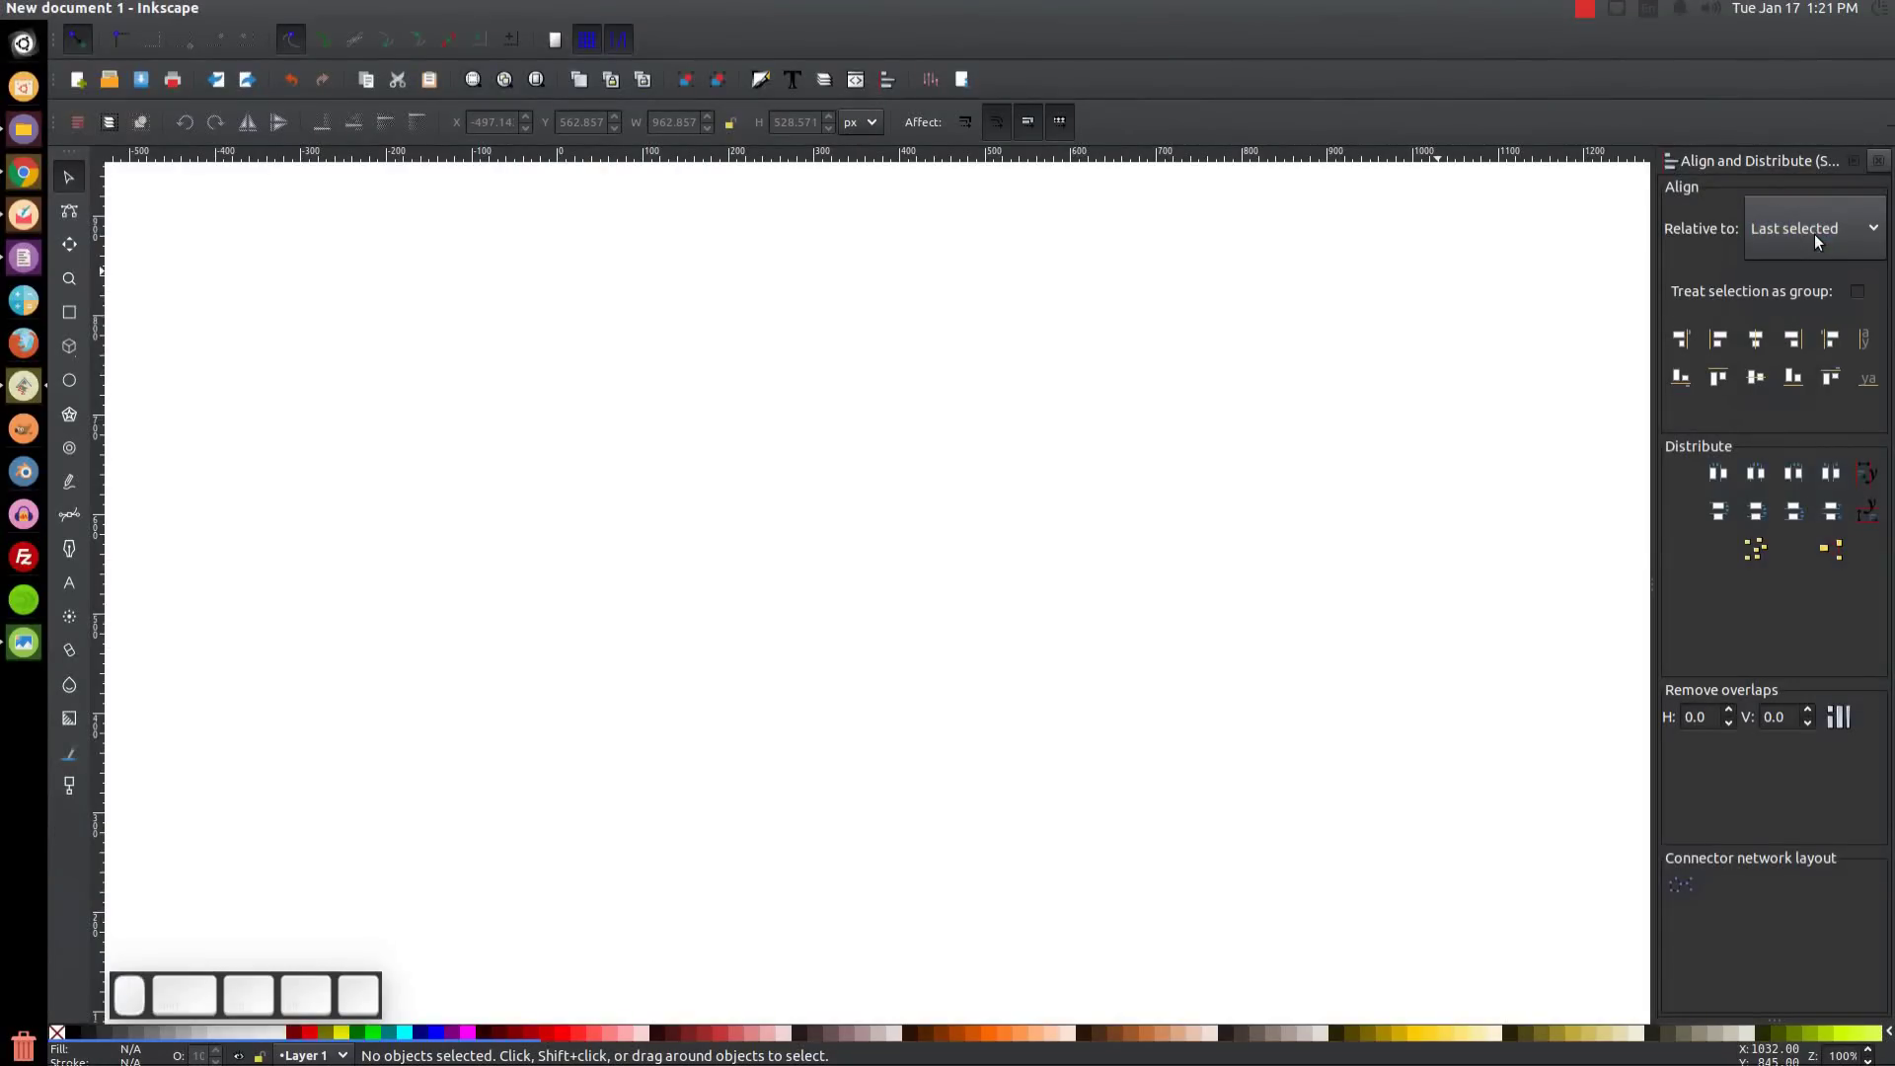
{"action": "left_click", "coordinate": [773, 83]}
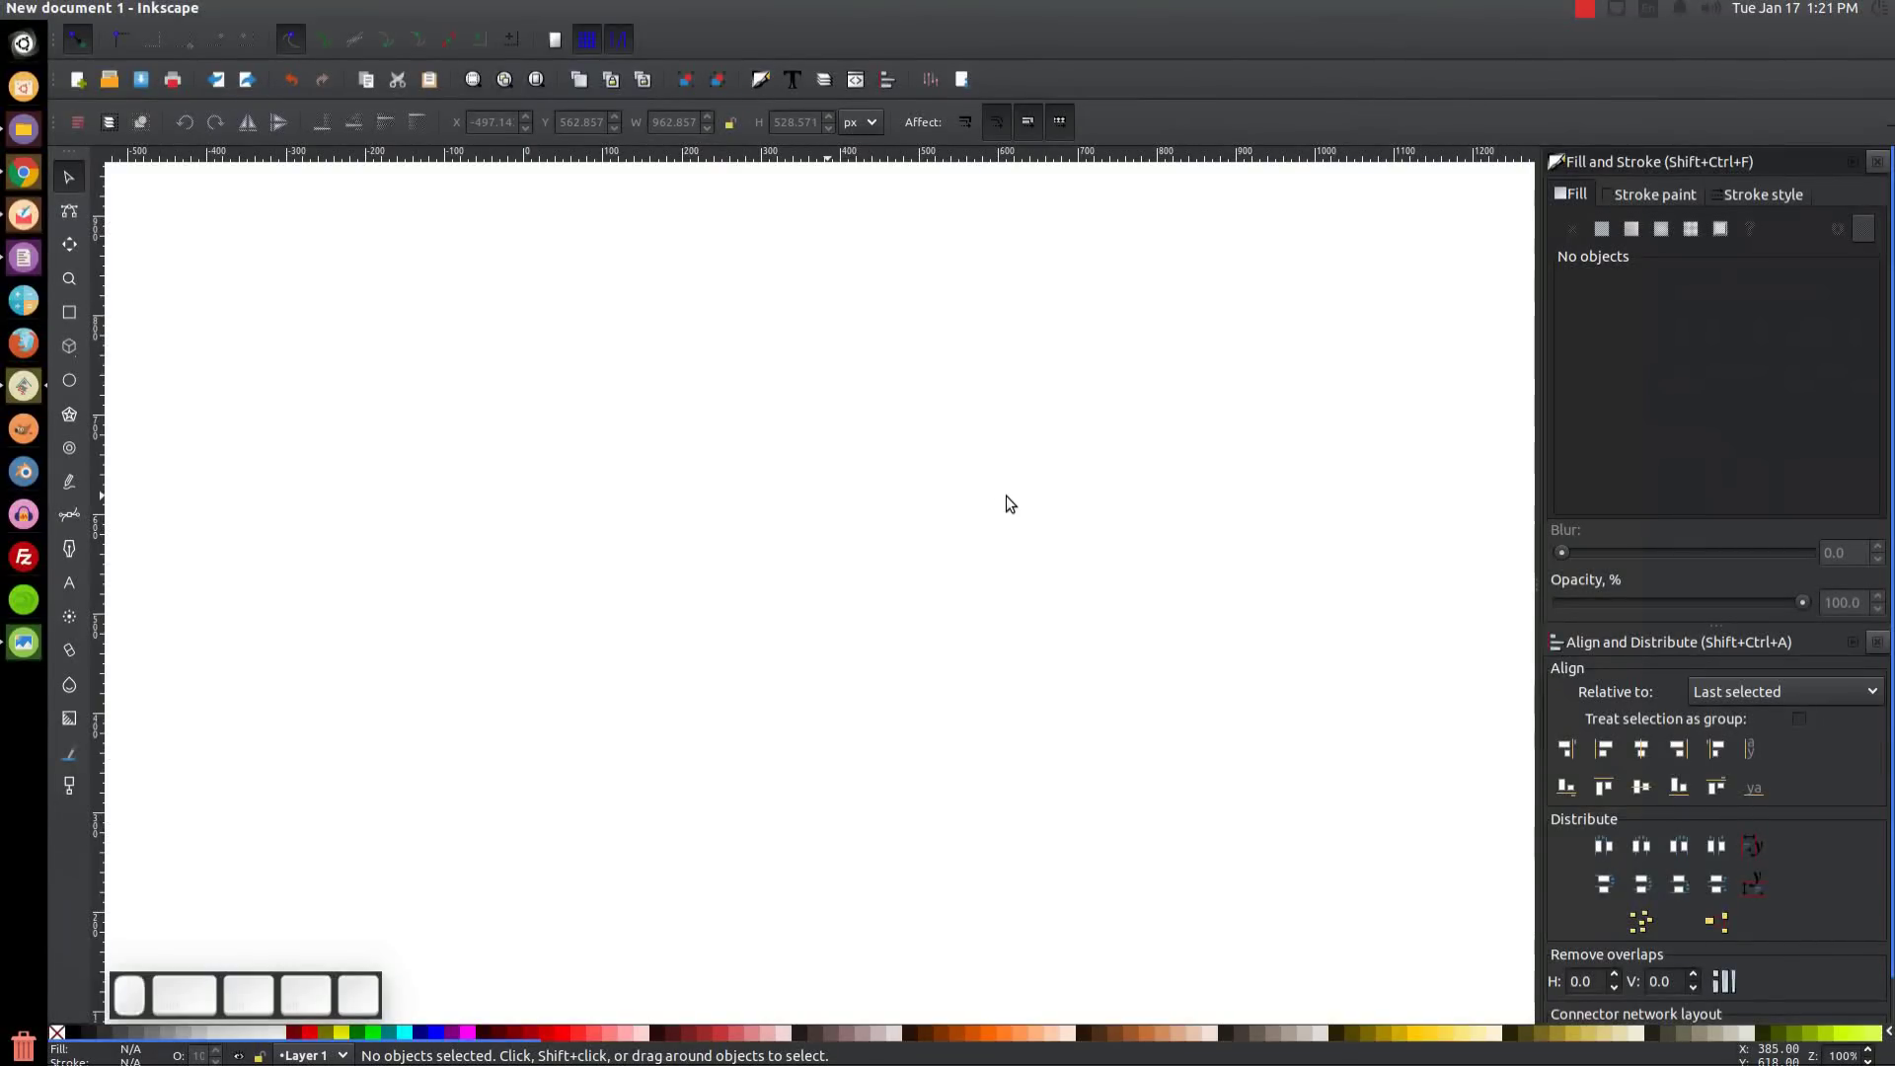
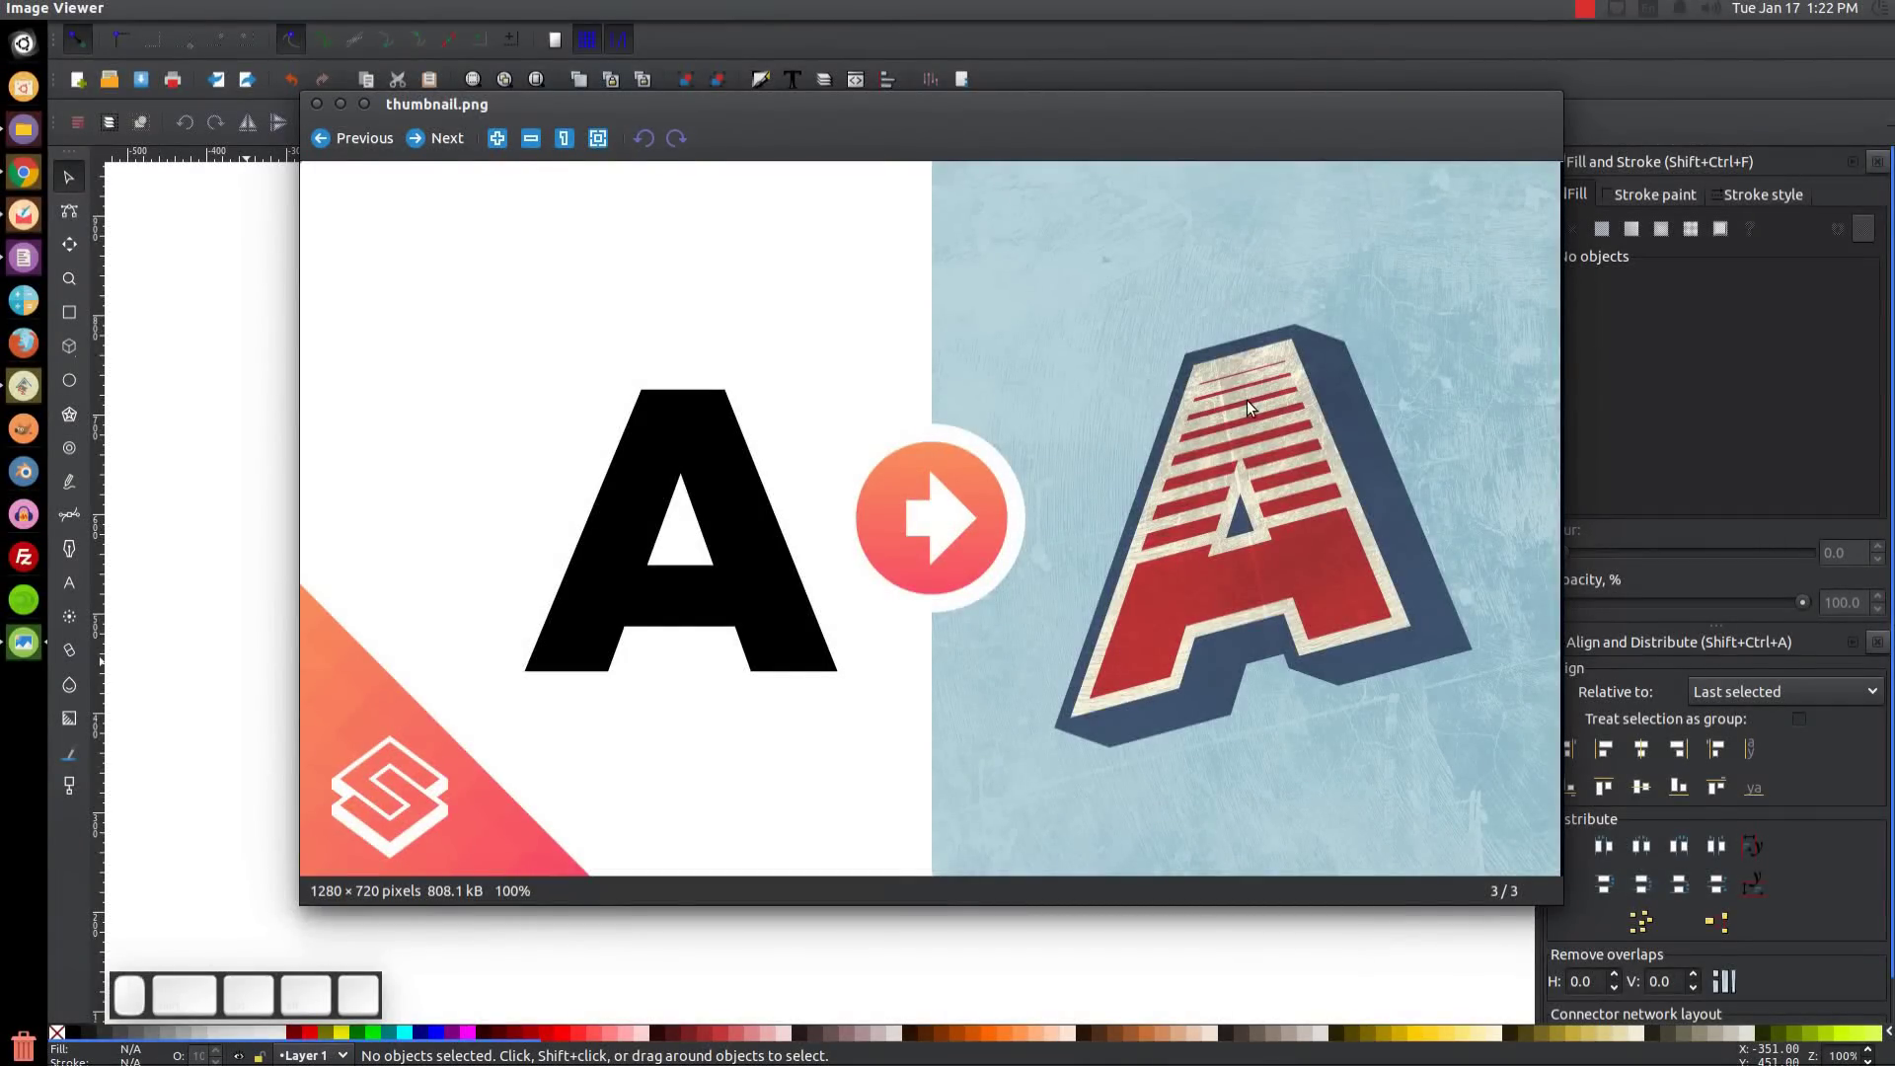
Check the reference thumbnail of the 3D letter A again and close it.
{"action": "left_click", "coordinate": [349, 123]}
{"action": "left_click", "coordinate": [762, 581]}
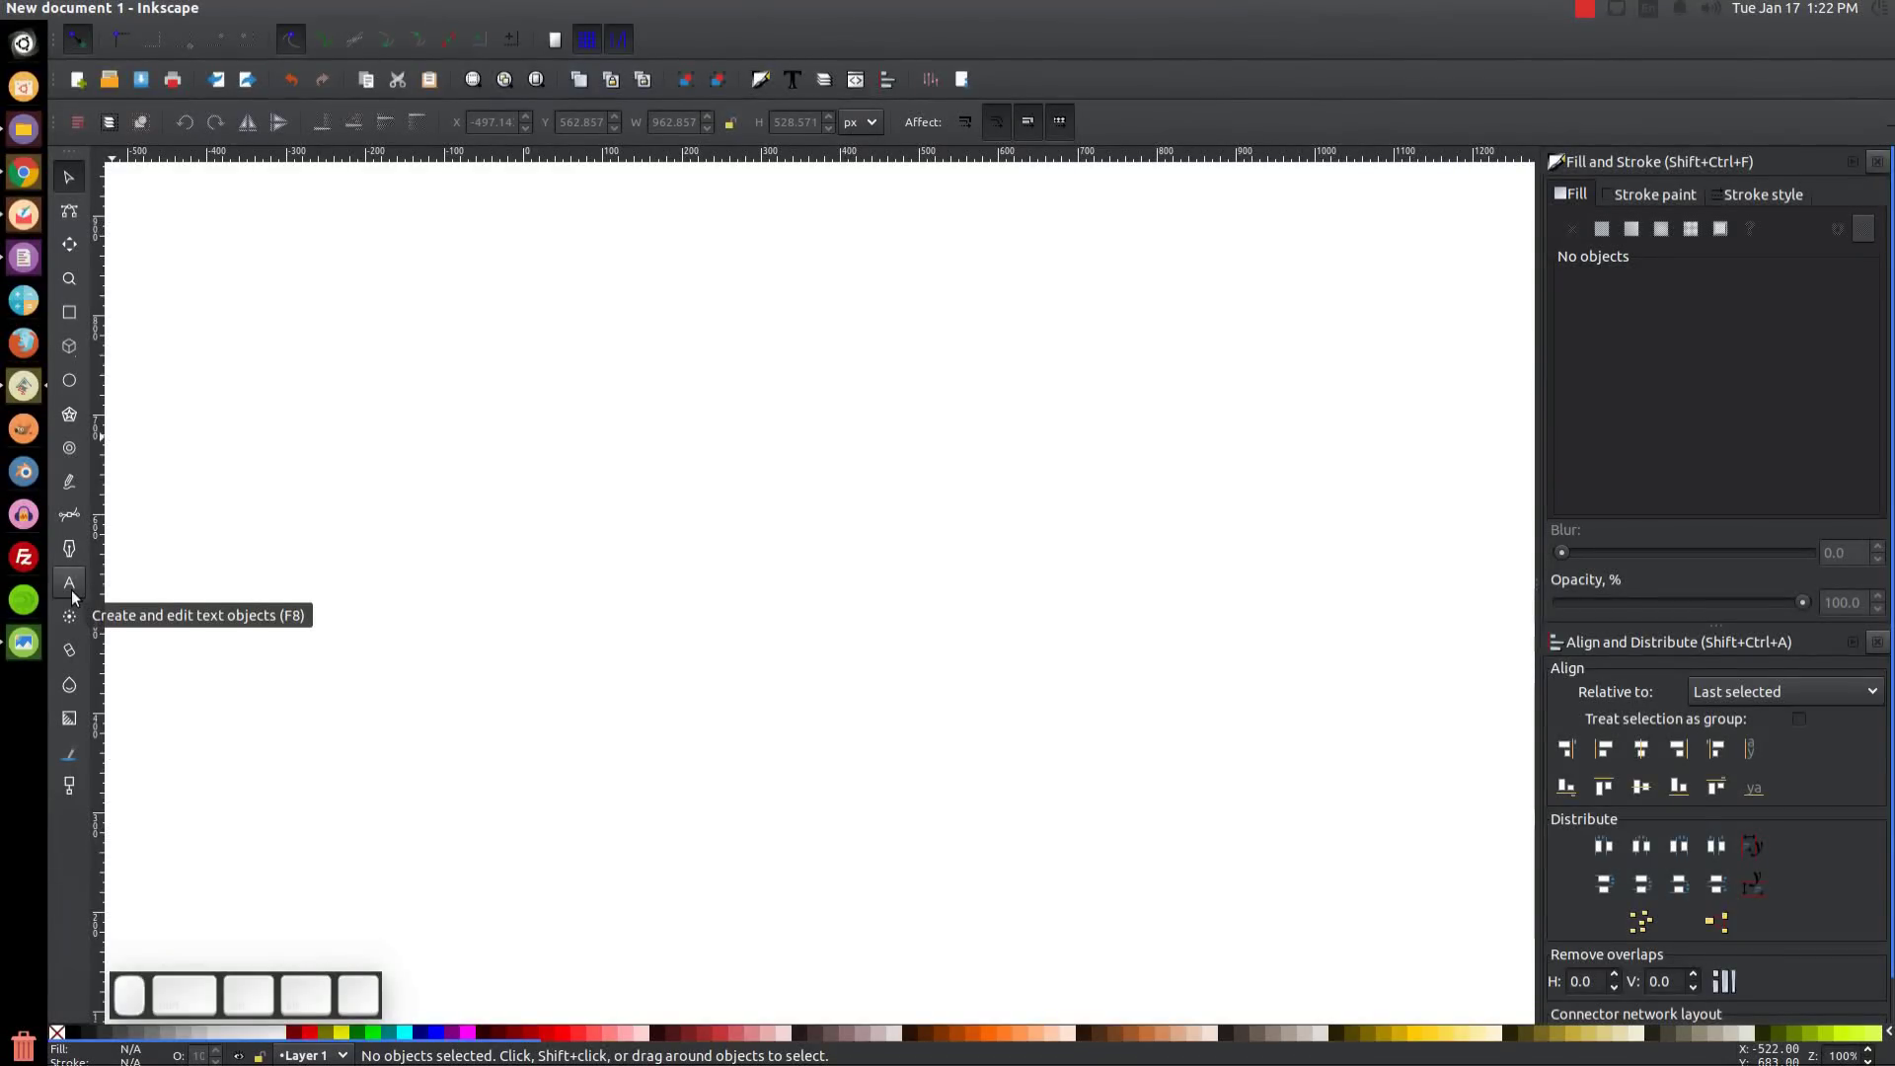
Place a letter A on the canvas with the Text tool and bring up Text and Font.
{"action": "left_click", "coordinate": [78, 599]}
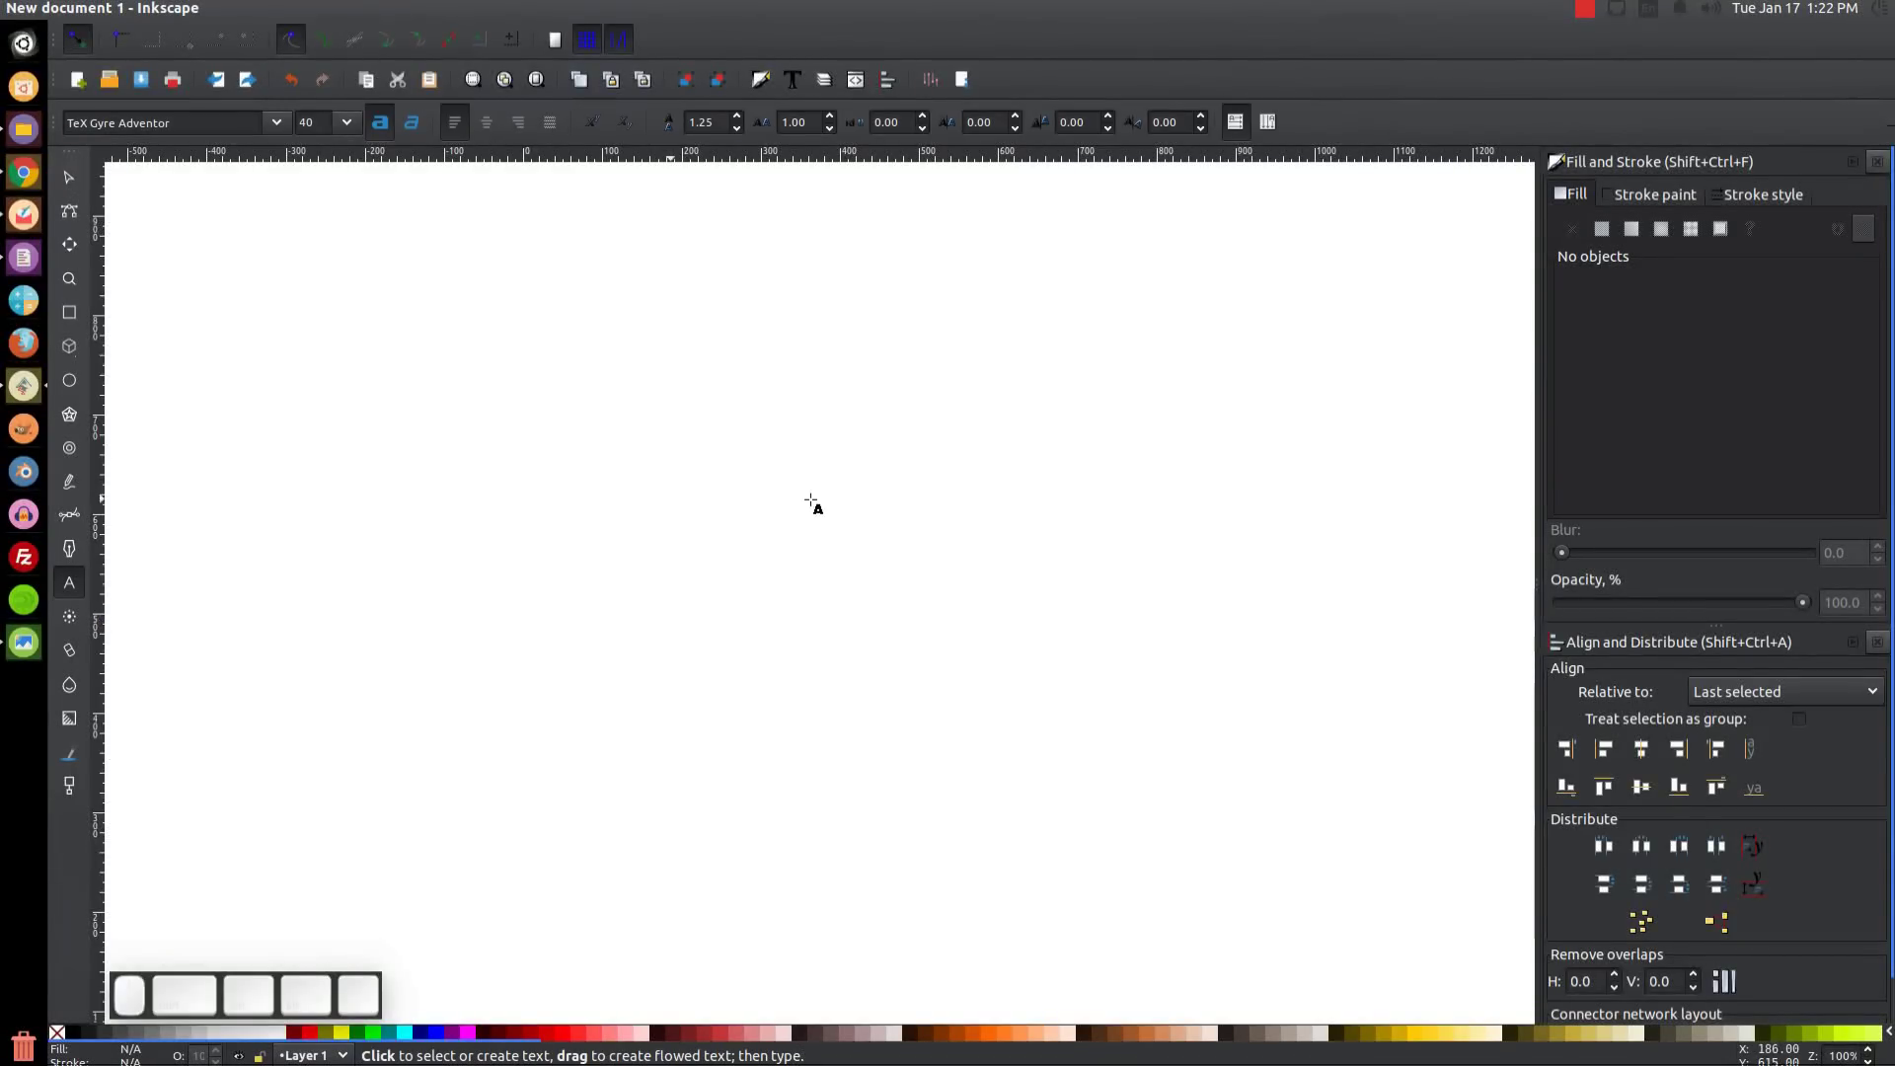
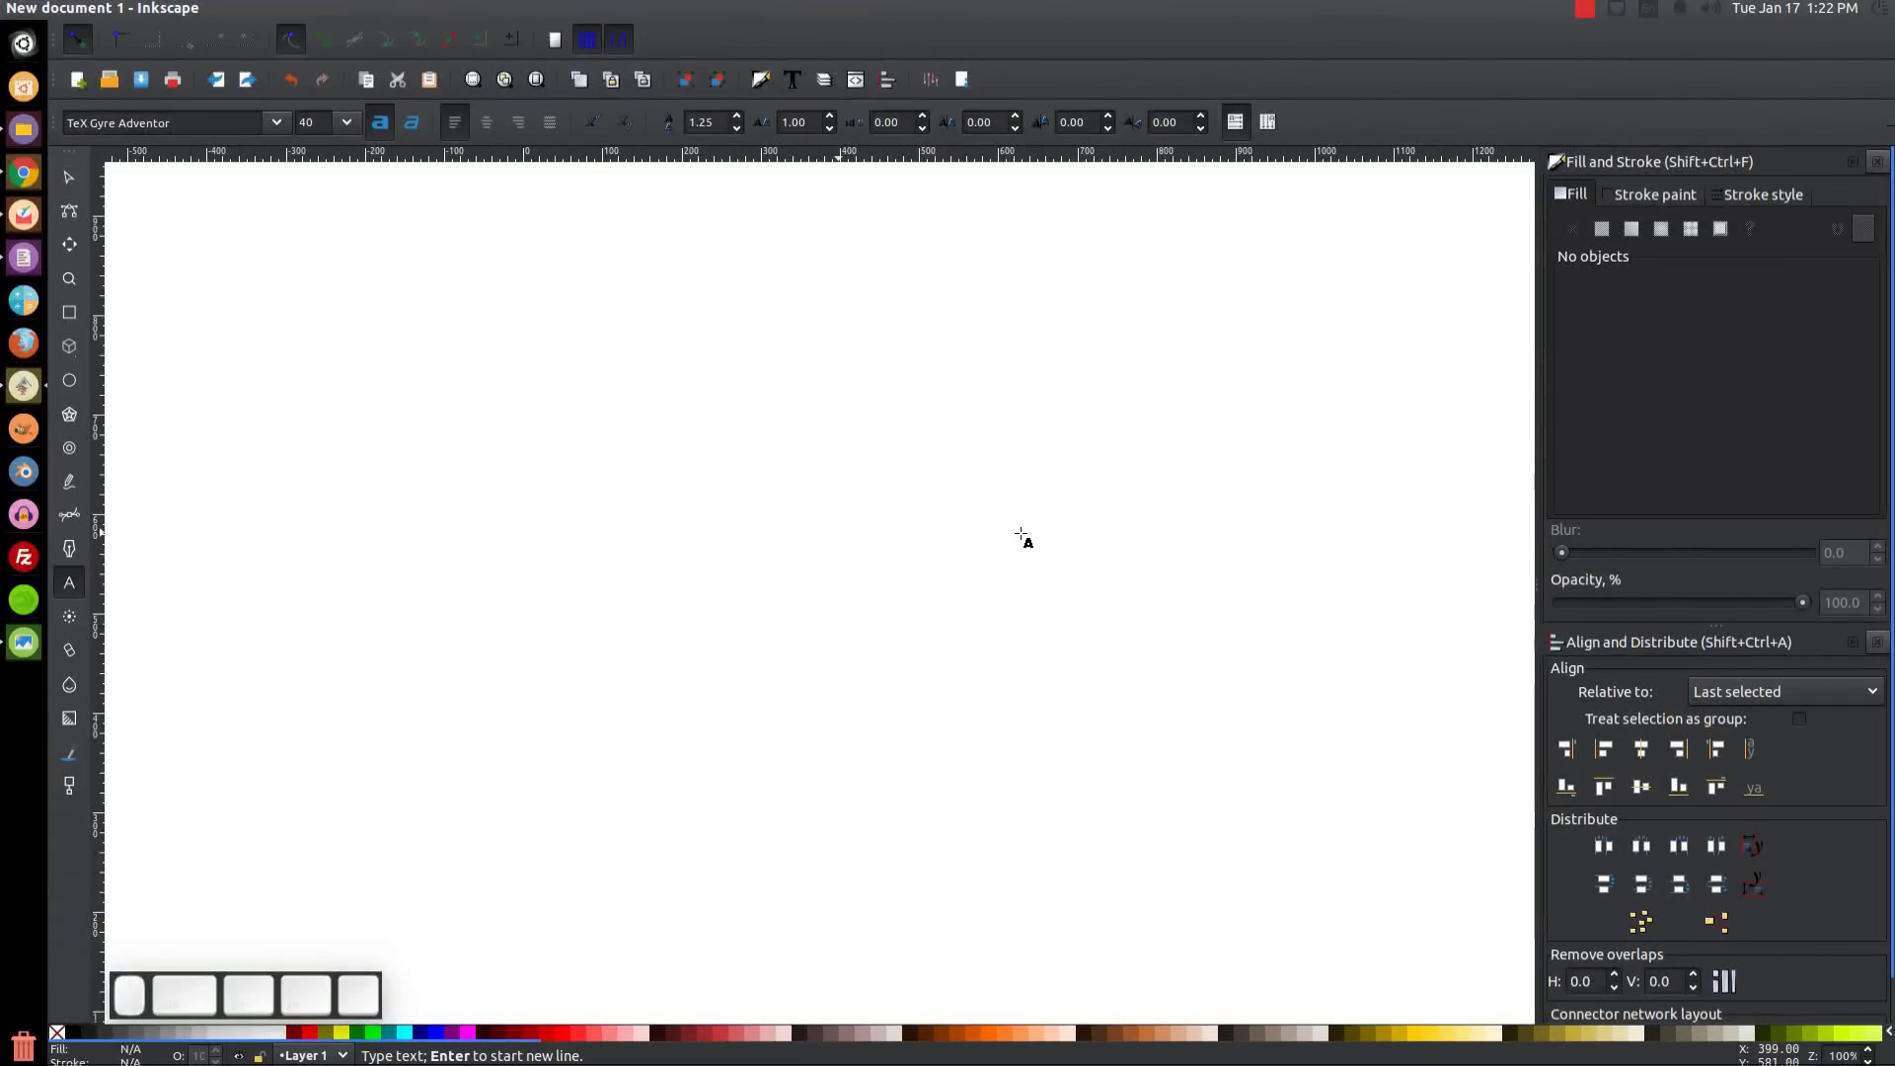
{"action": "key", "text": "shift+a"}
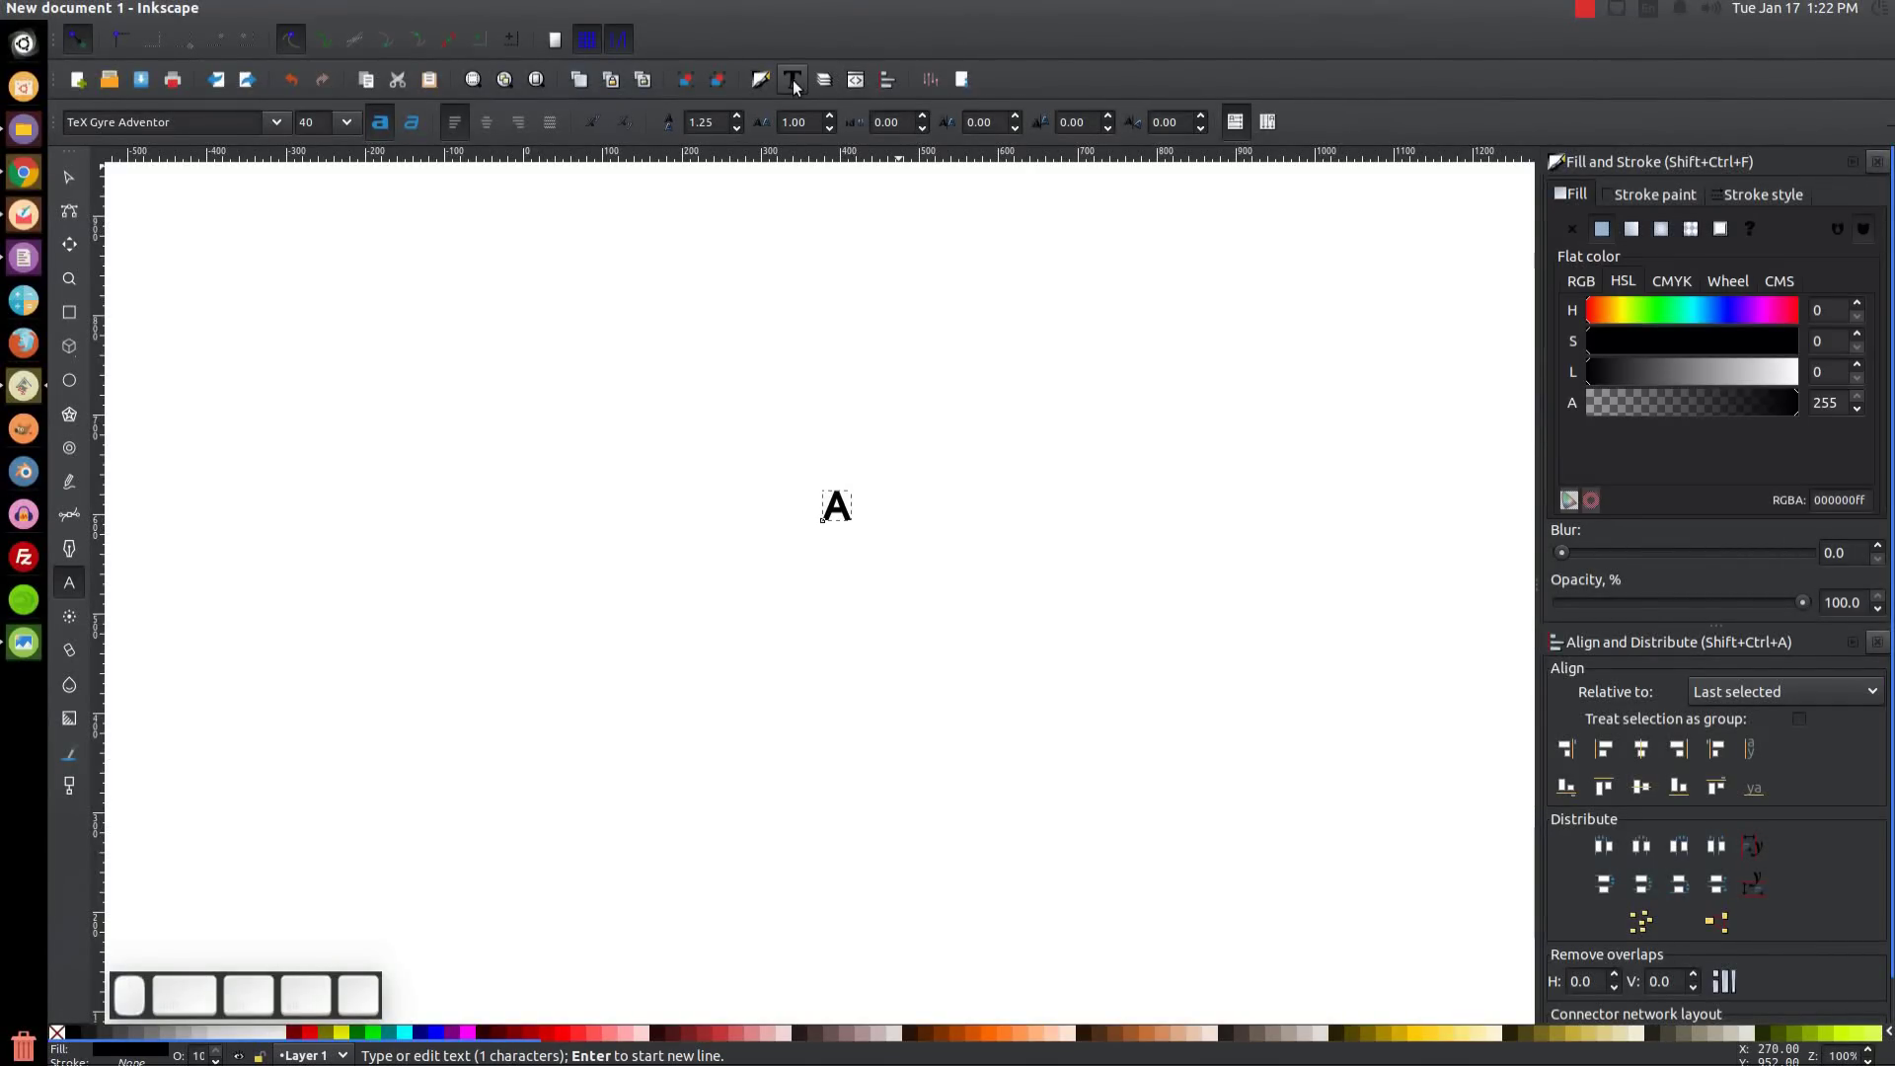
{"action": "left_click", "coordinate": [800, 89]}
Search the font family list and choose Montserrat.
{"action": "left_click", "coordinate": [1110, 445]}
{"action": "left_click", "coordinate": [1133, 395]}
{"action": "left_click", "coordinate": [1133, 423]}
{"action": "scroll", "scroll_direction": "down", "scroll_amount": 3}
{"action": "scroll", "scroll_direction": "up", "scroll_amount": 3}
{"action": "scroll", "scroll_direction": "down", "scroll_amount": 3}
{"action": "scroll", "scroll_direction": "up", "scroll_amount": 3}
{"action": "left_click", "coordinate": [1123, 370]}
{"action": "left_click", "coordinate": [1129, 408]}
{"action": "left_click", "coordinate": [1137, 353]}
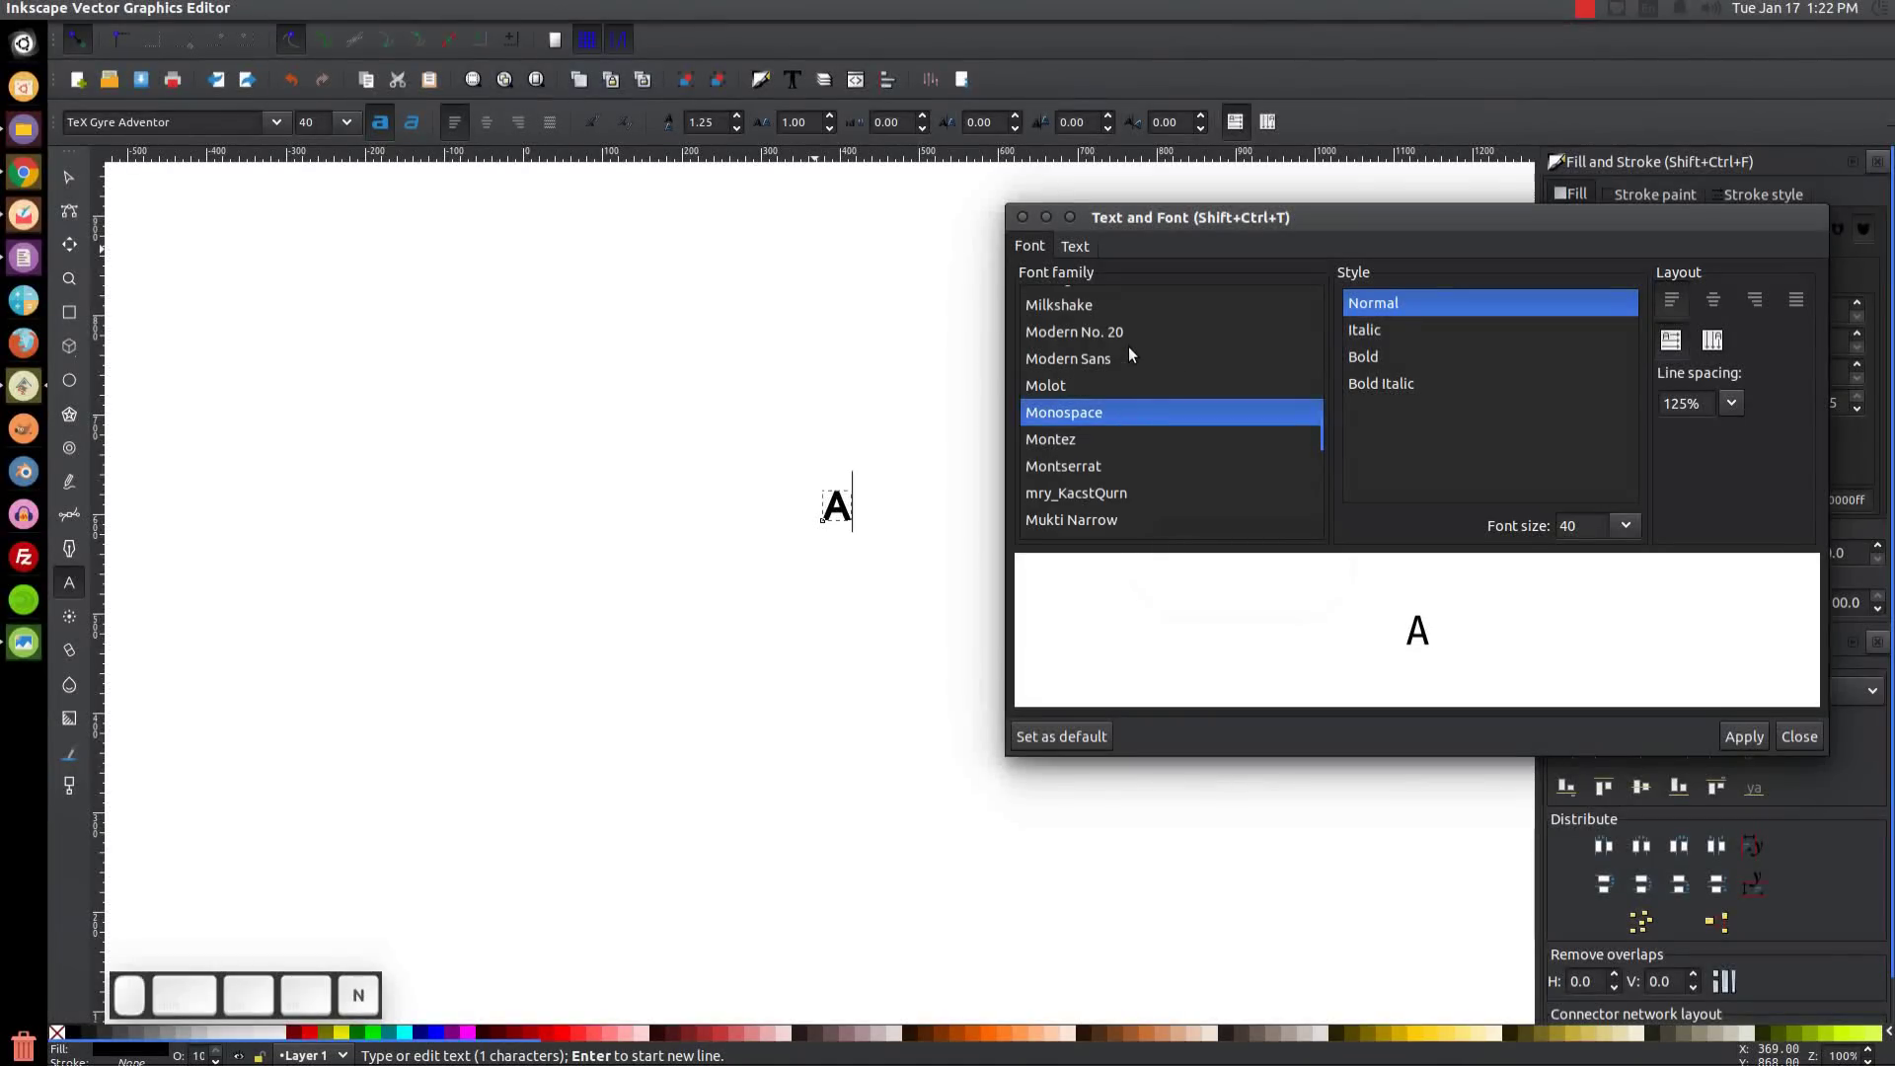
{"action": "key", "text": "s"}
{"action": "left_click", "coordinate": [1143, 415]}
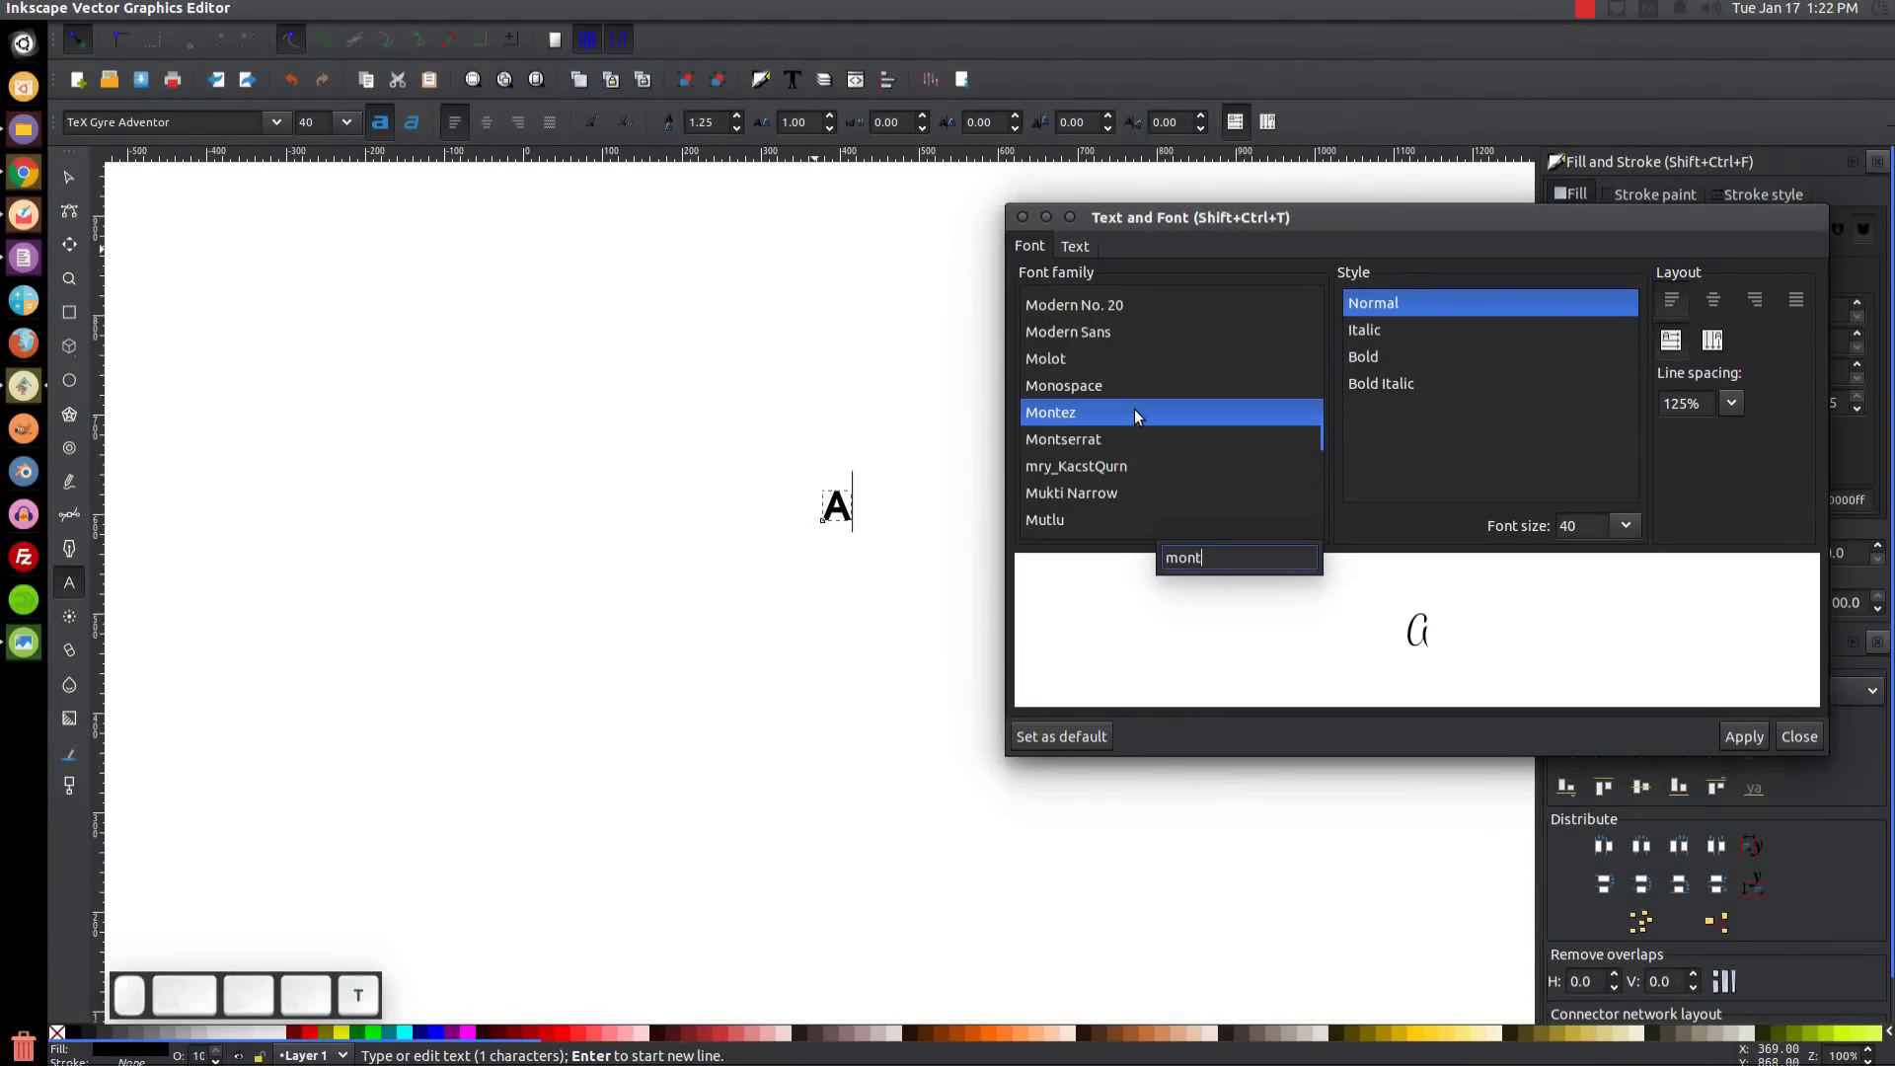
{"action": "key", "text": "s"}
{"action": "left_click", "coordinate": [1135, 403]}
{"action": "scroll", "scroll_direction": "up", "scroll_amount": 3}
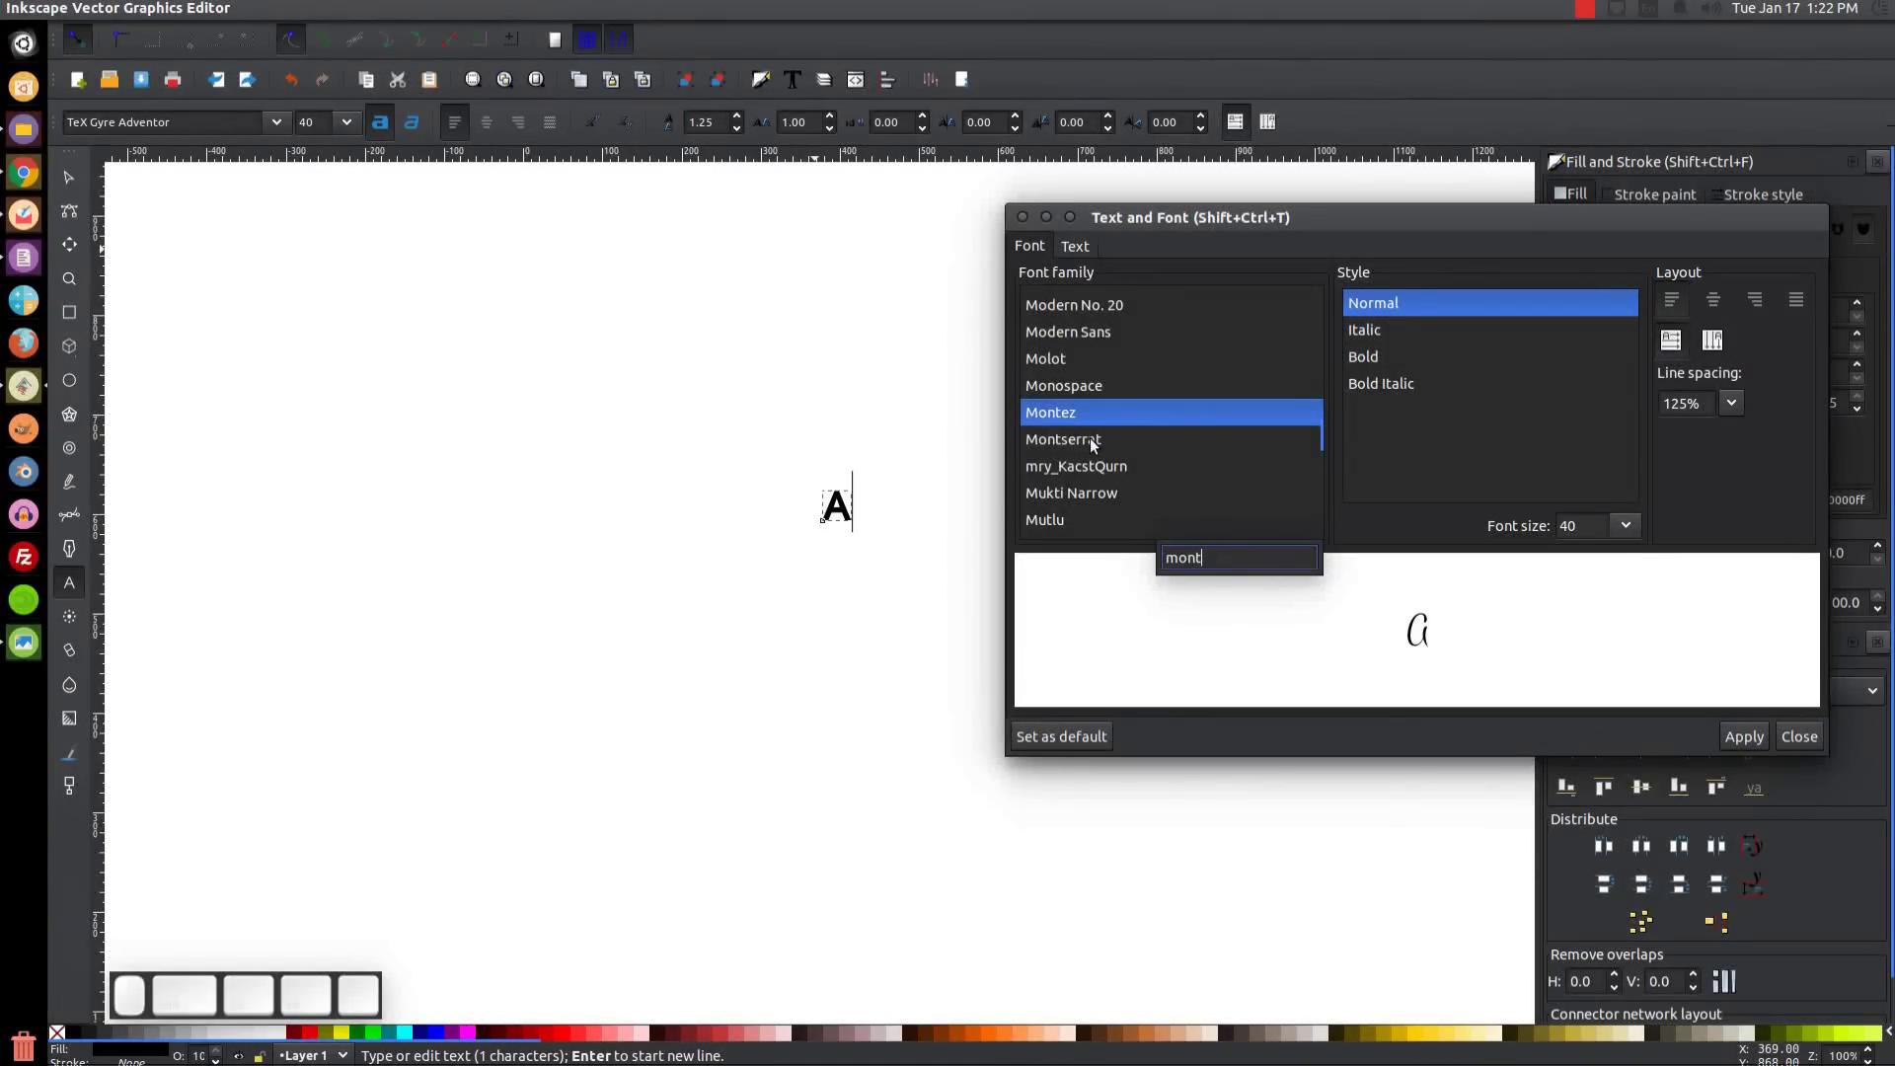
{"action": "left_click", "coordinate": [1097, 445]}
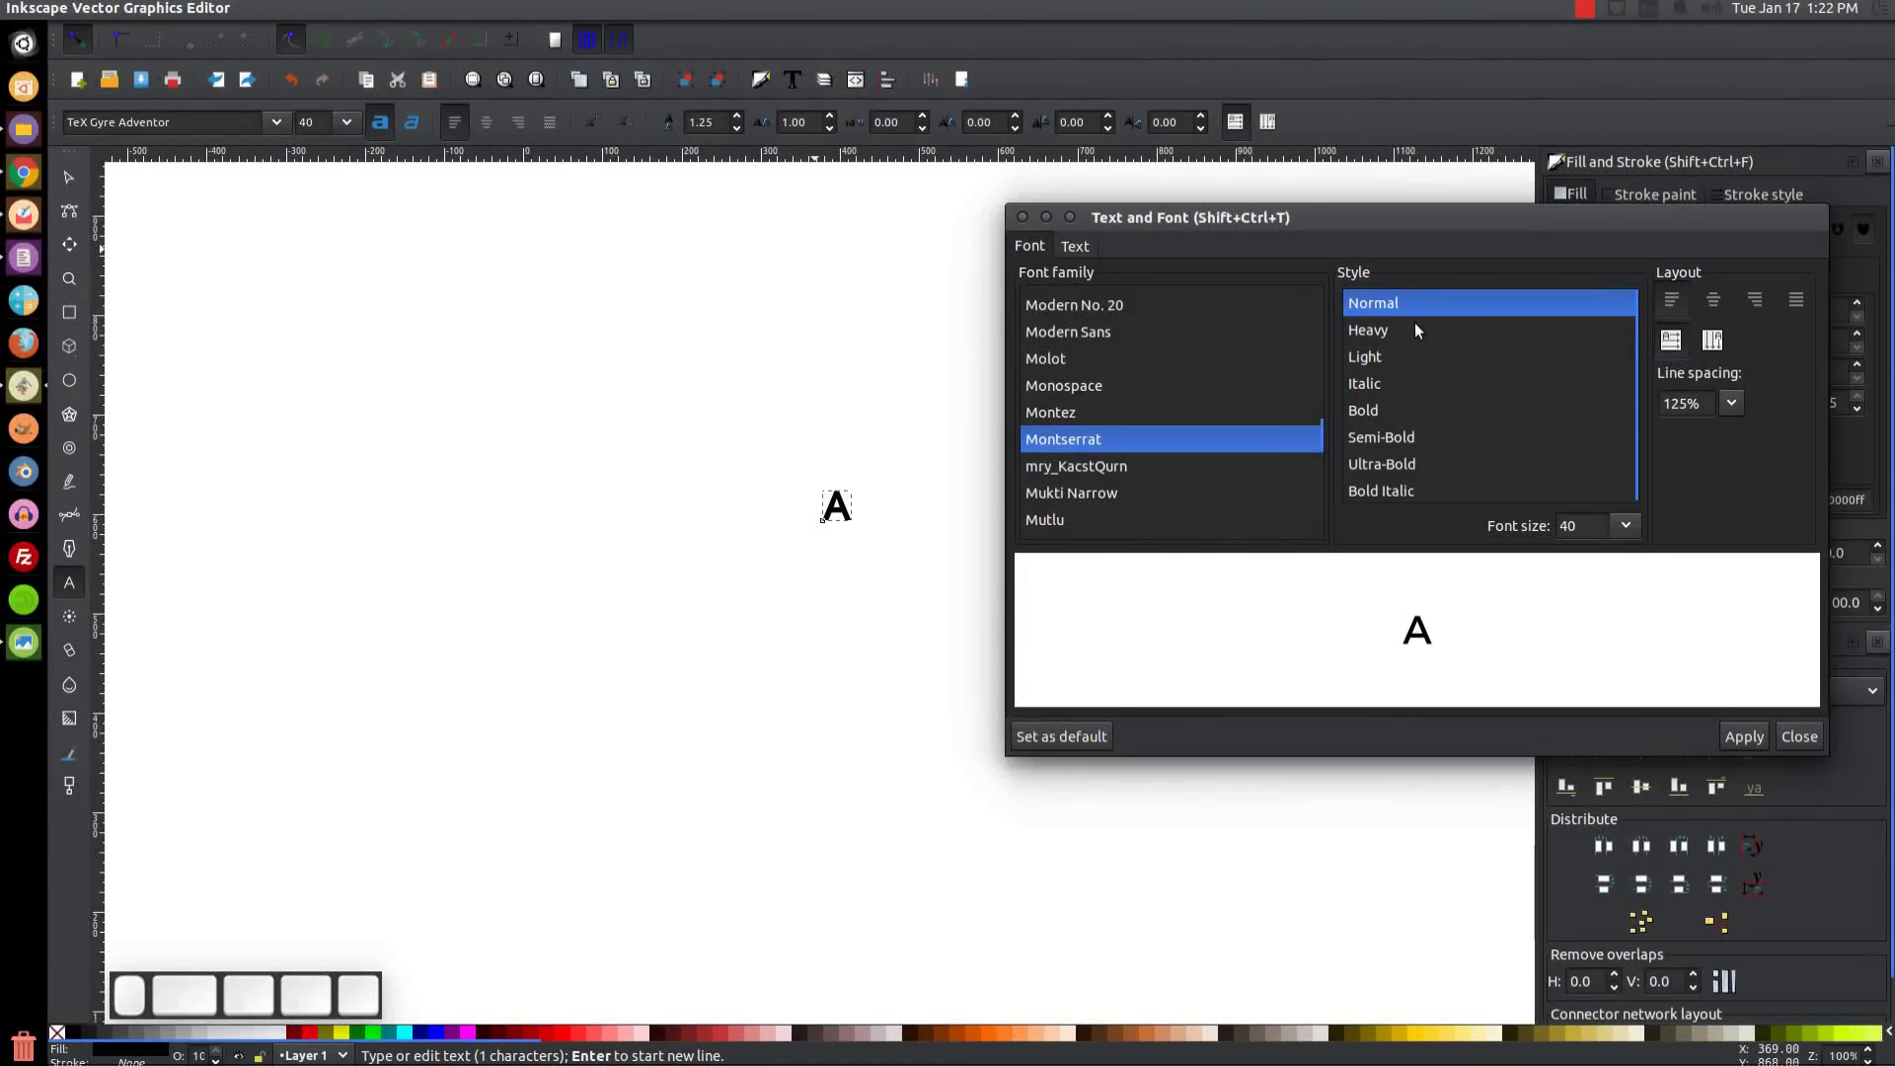
Set the weight to Ultra-Bold and apply it to the letter A.
{"action": "scroll", "scroll_direction": "down", "scroll_amount": 3}
{"action": "left_click", "coordinate": [1382, 473]}
{"action": "left_click", "coordinate": [1743, 731]}
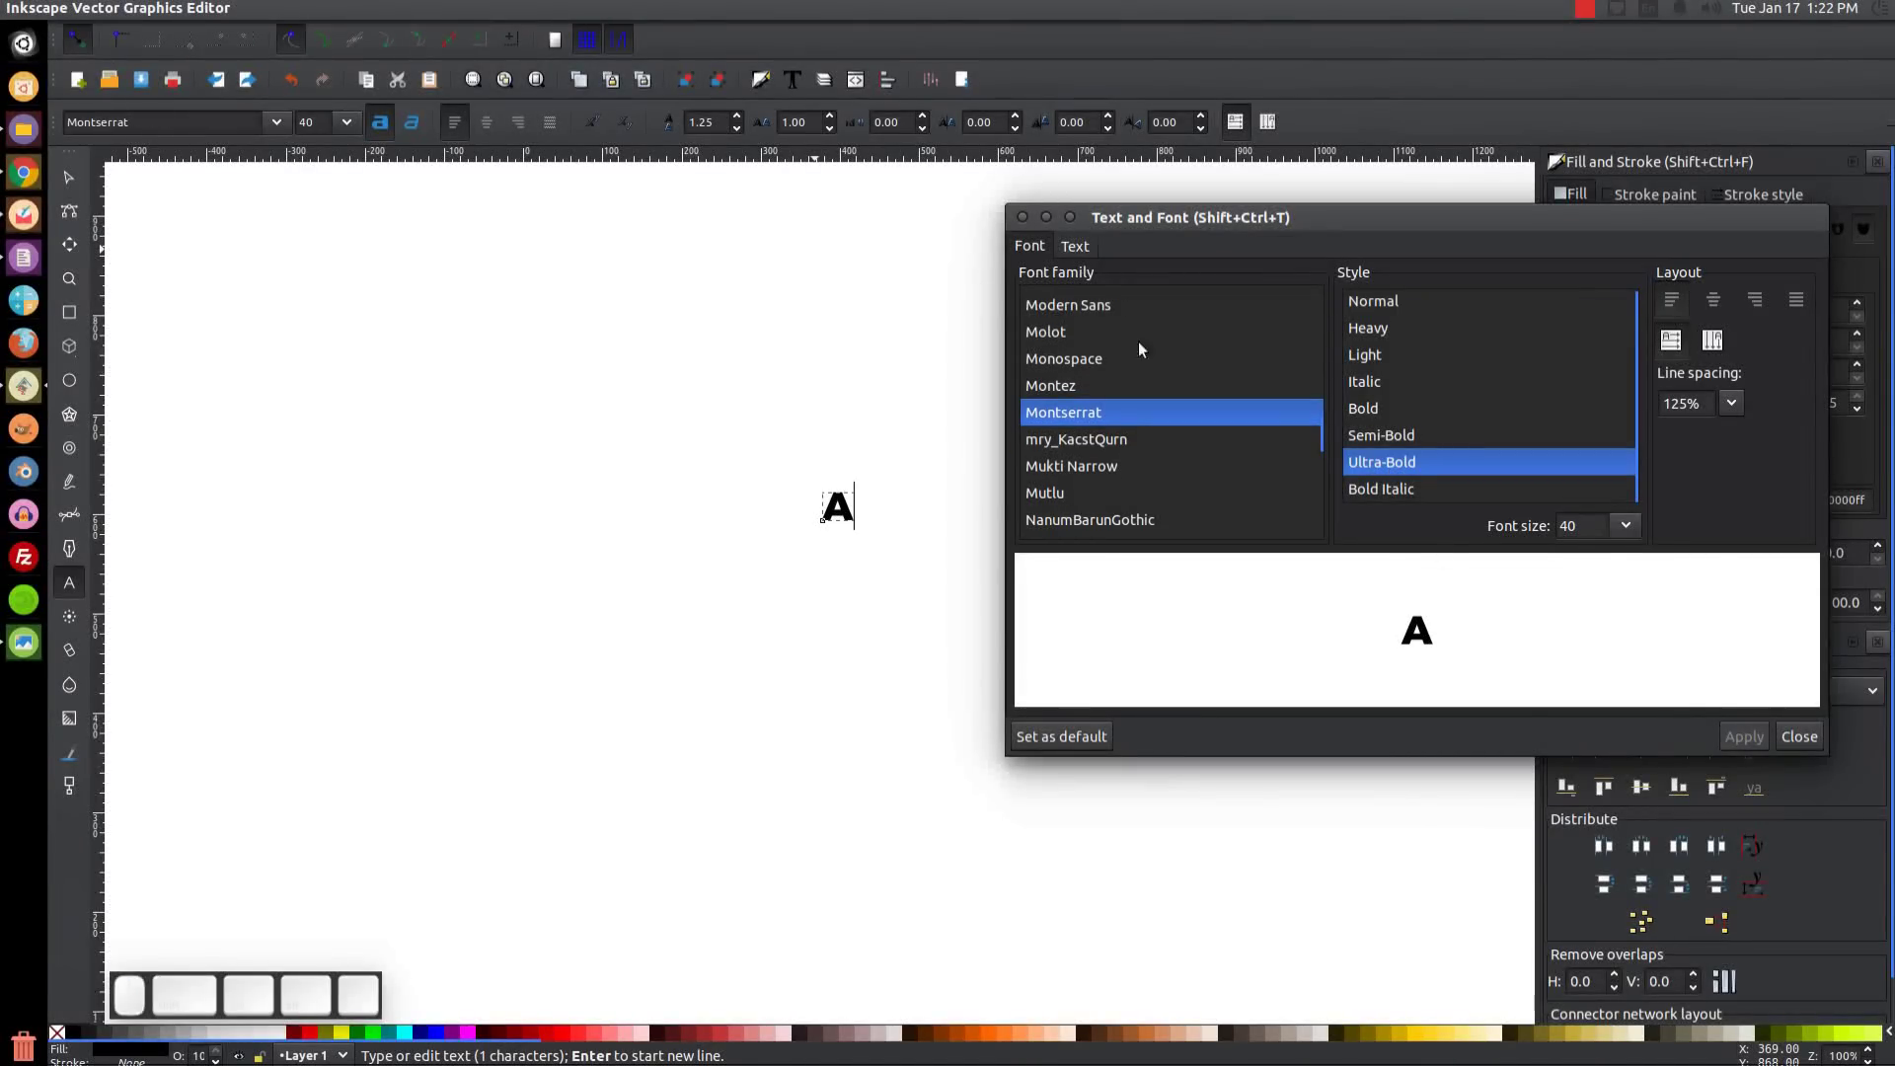
{"action": "left_click", "coordinate": [1035, 222]}
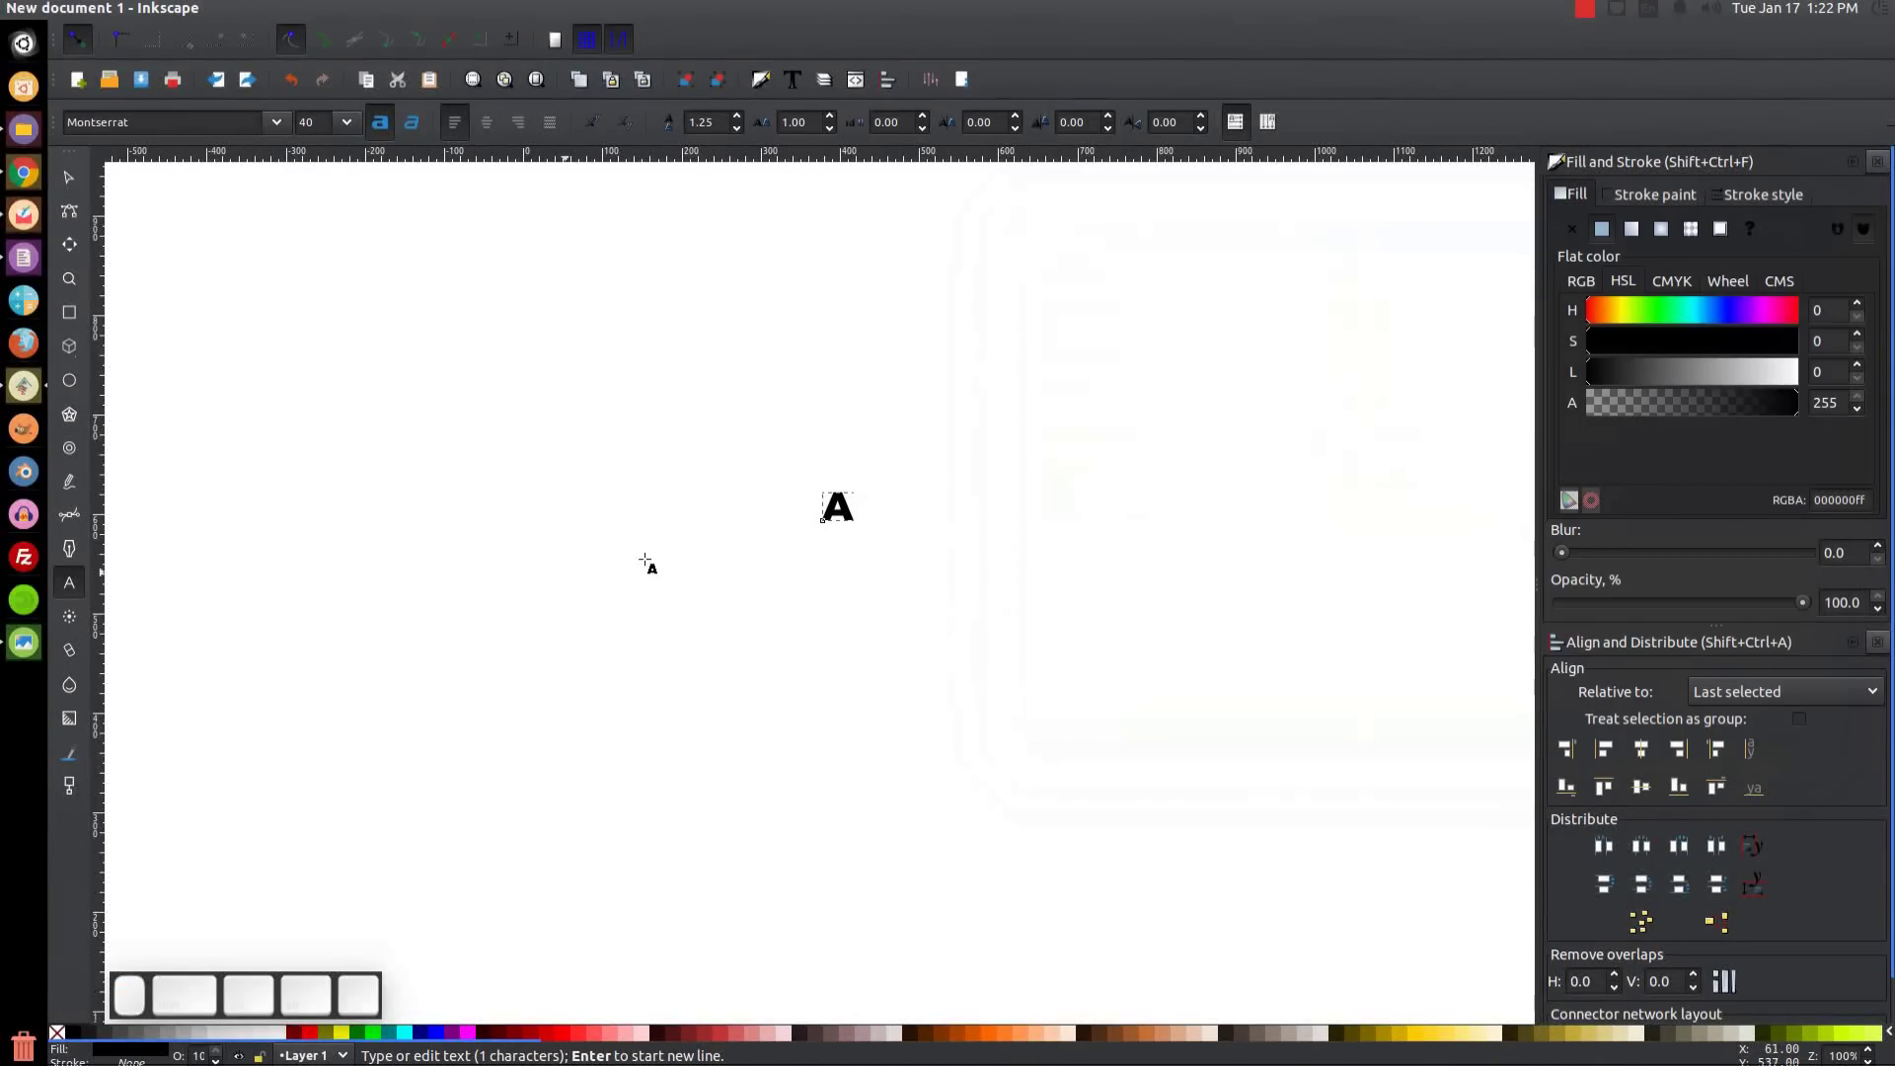
Scale the letter A up to a large size with the selector handles.
{"action": "left_click", "coordinate": [90, 198]}
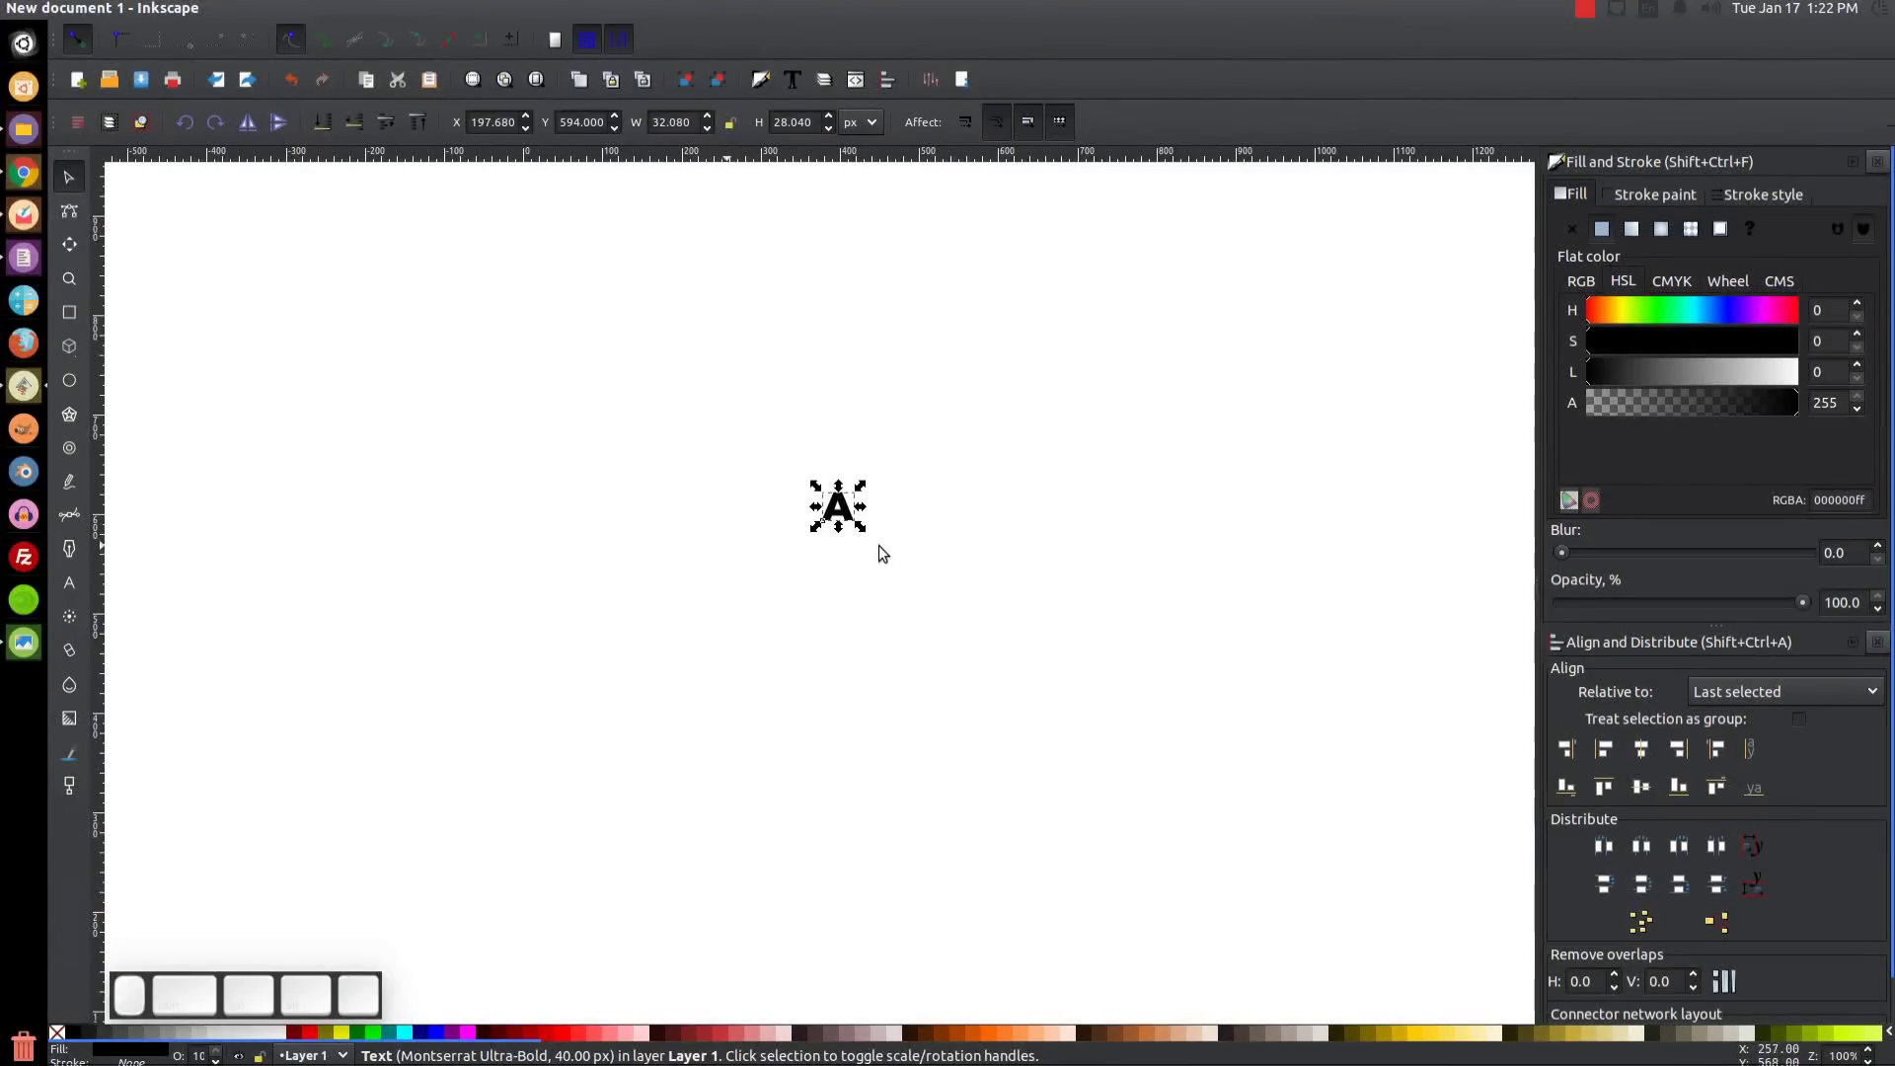
{"action": "left_click_drag", "start_coordinate": [865, 528], "coordinate": [916, 580]}
{"action": "left_click_drag", "start_coordinate": [914, 577], "coordinate": [900, 629]}
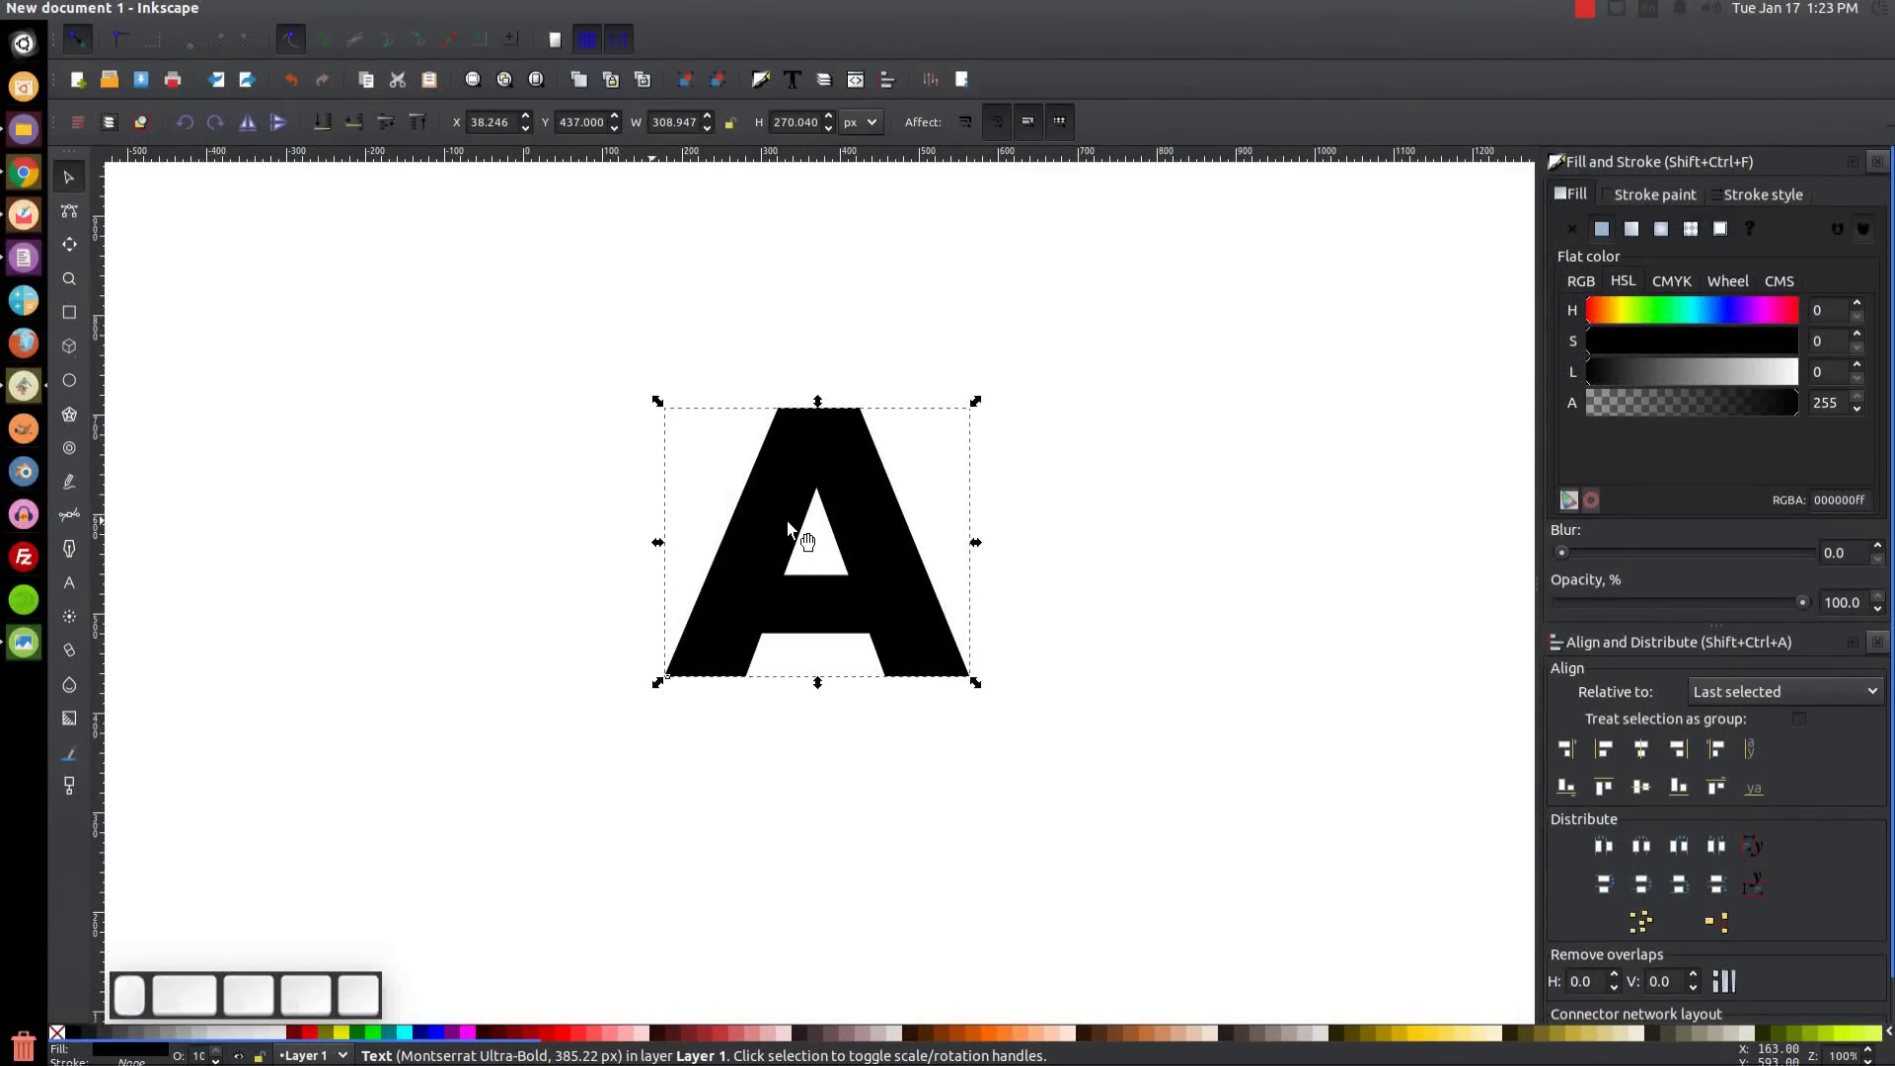
{"action": "left_click", "coordinate": [326, 20]}
{"action": "left_click", "coordinate": [331, 42]}
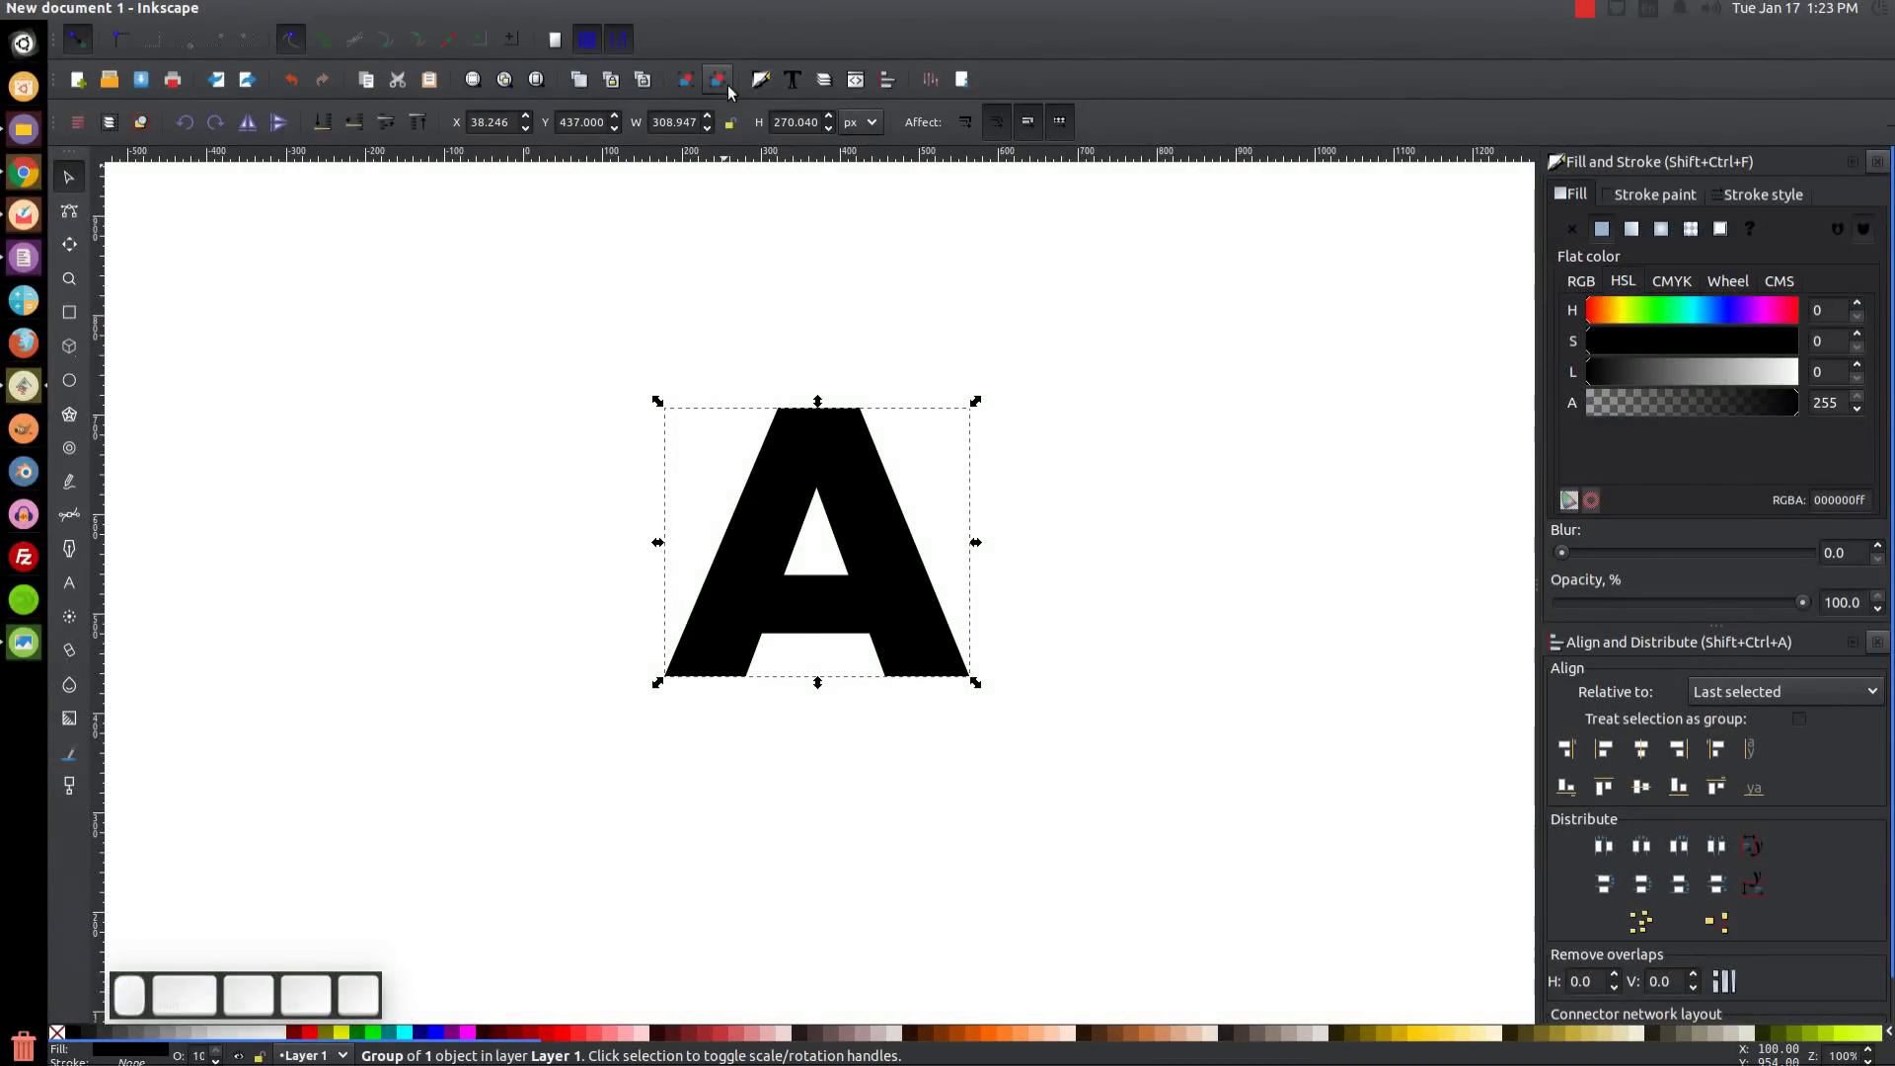
{"action": "left_click", "coordinate": [726, 90]}
{"action": "left_click", "coordinate": [726, 90]}
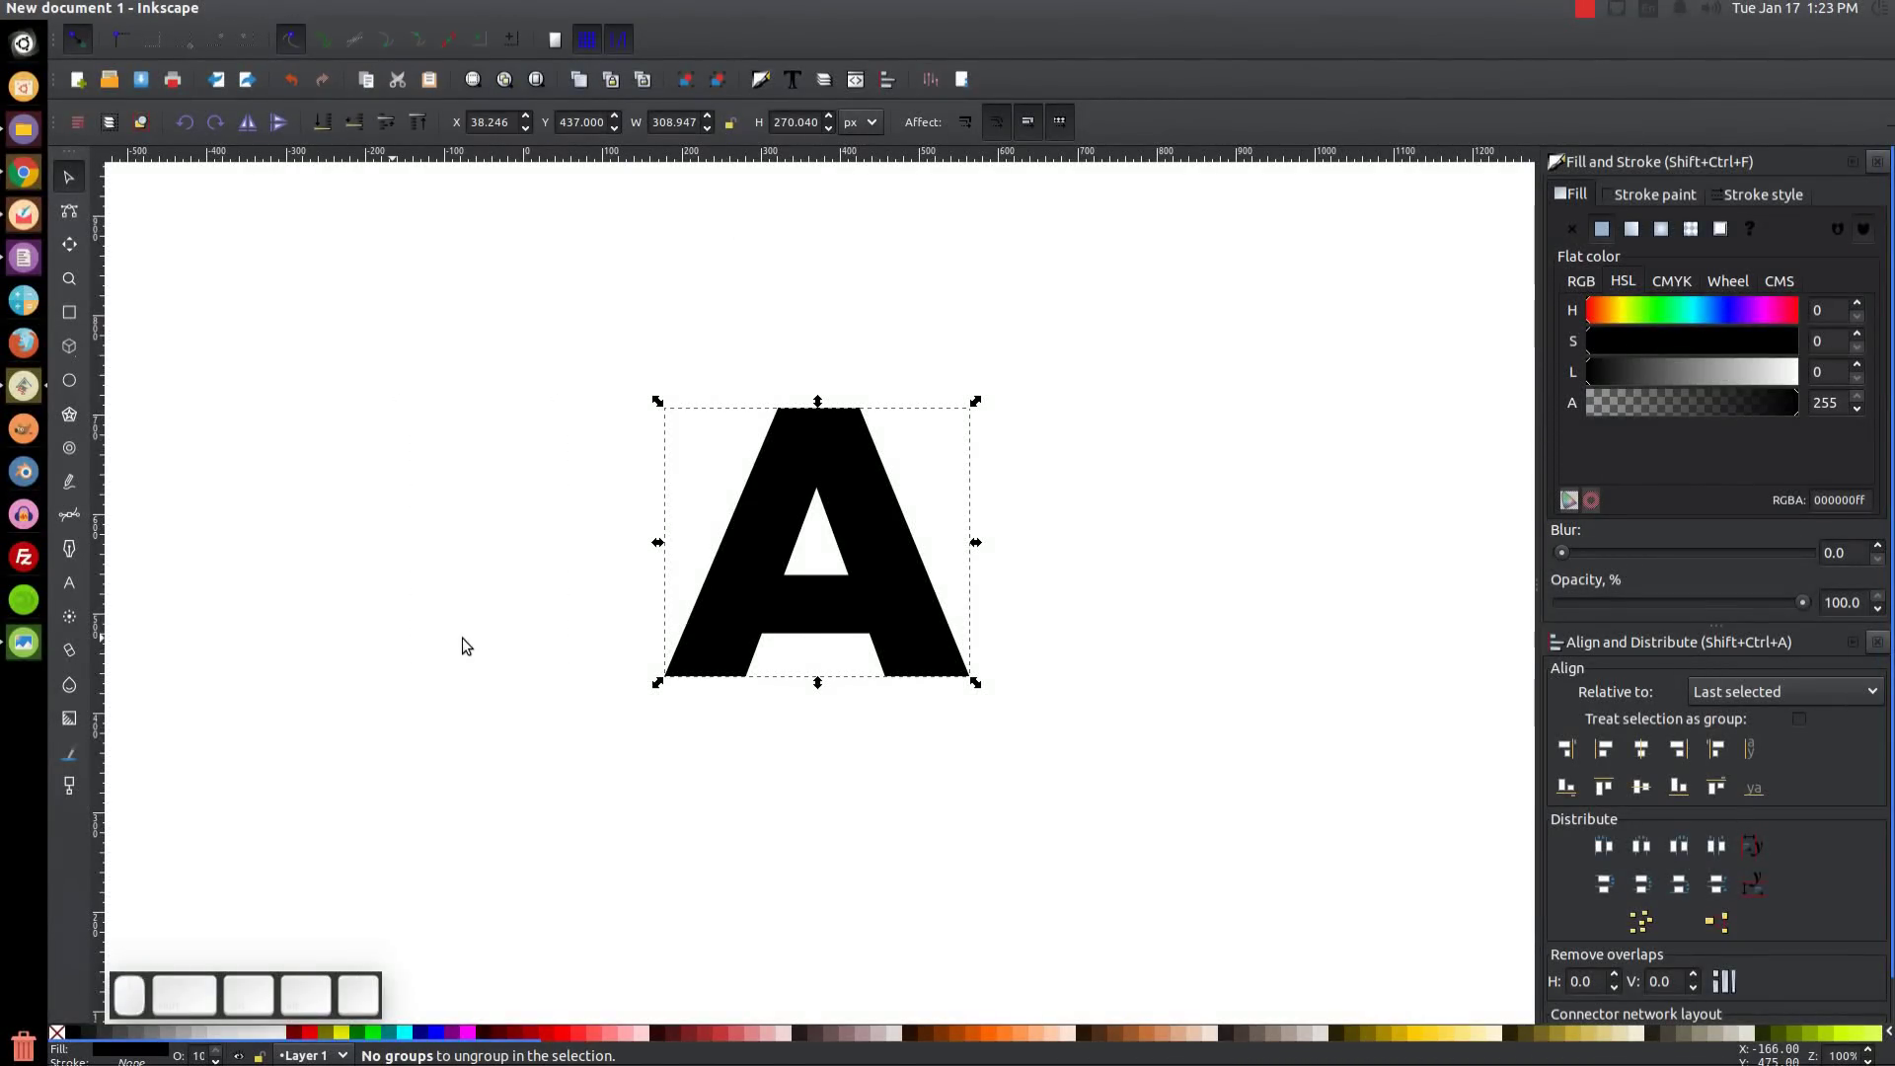
Fill the A with bright green at about 53% opacity.
{"action": "left_click", "coordinate": [801, 549]}
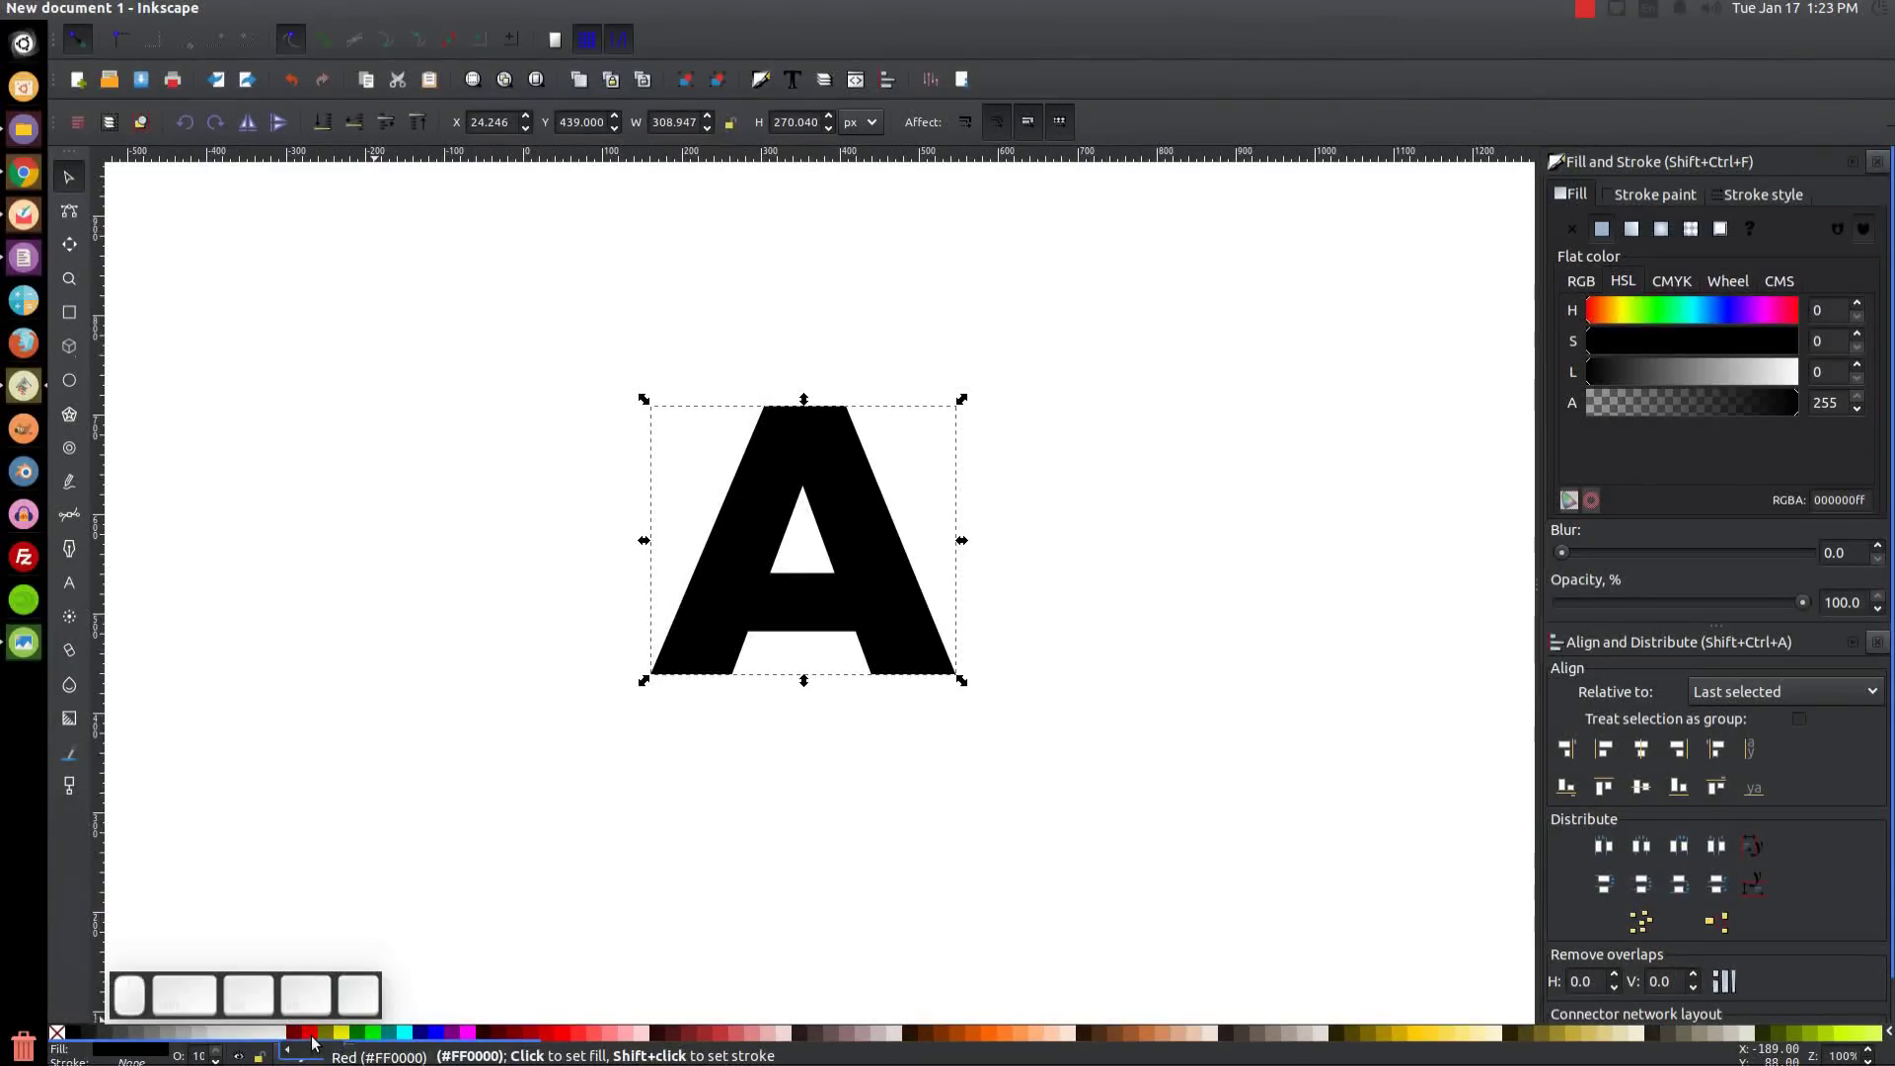
{"action": "left_click", "coordinate": [377, 1040]}
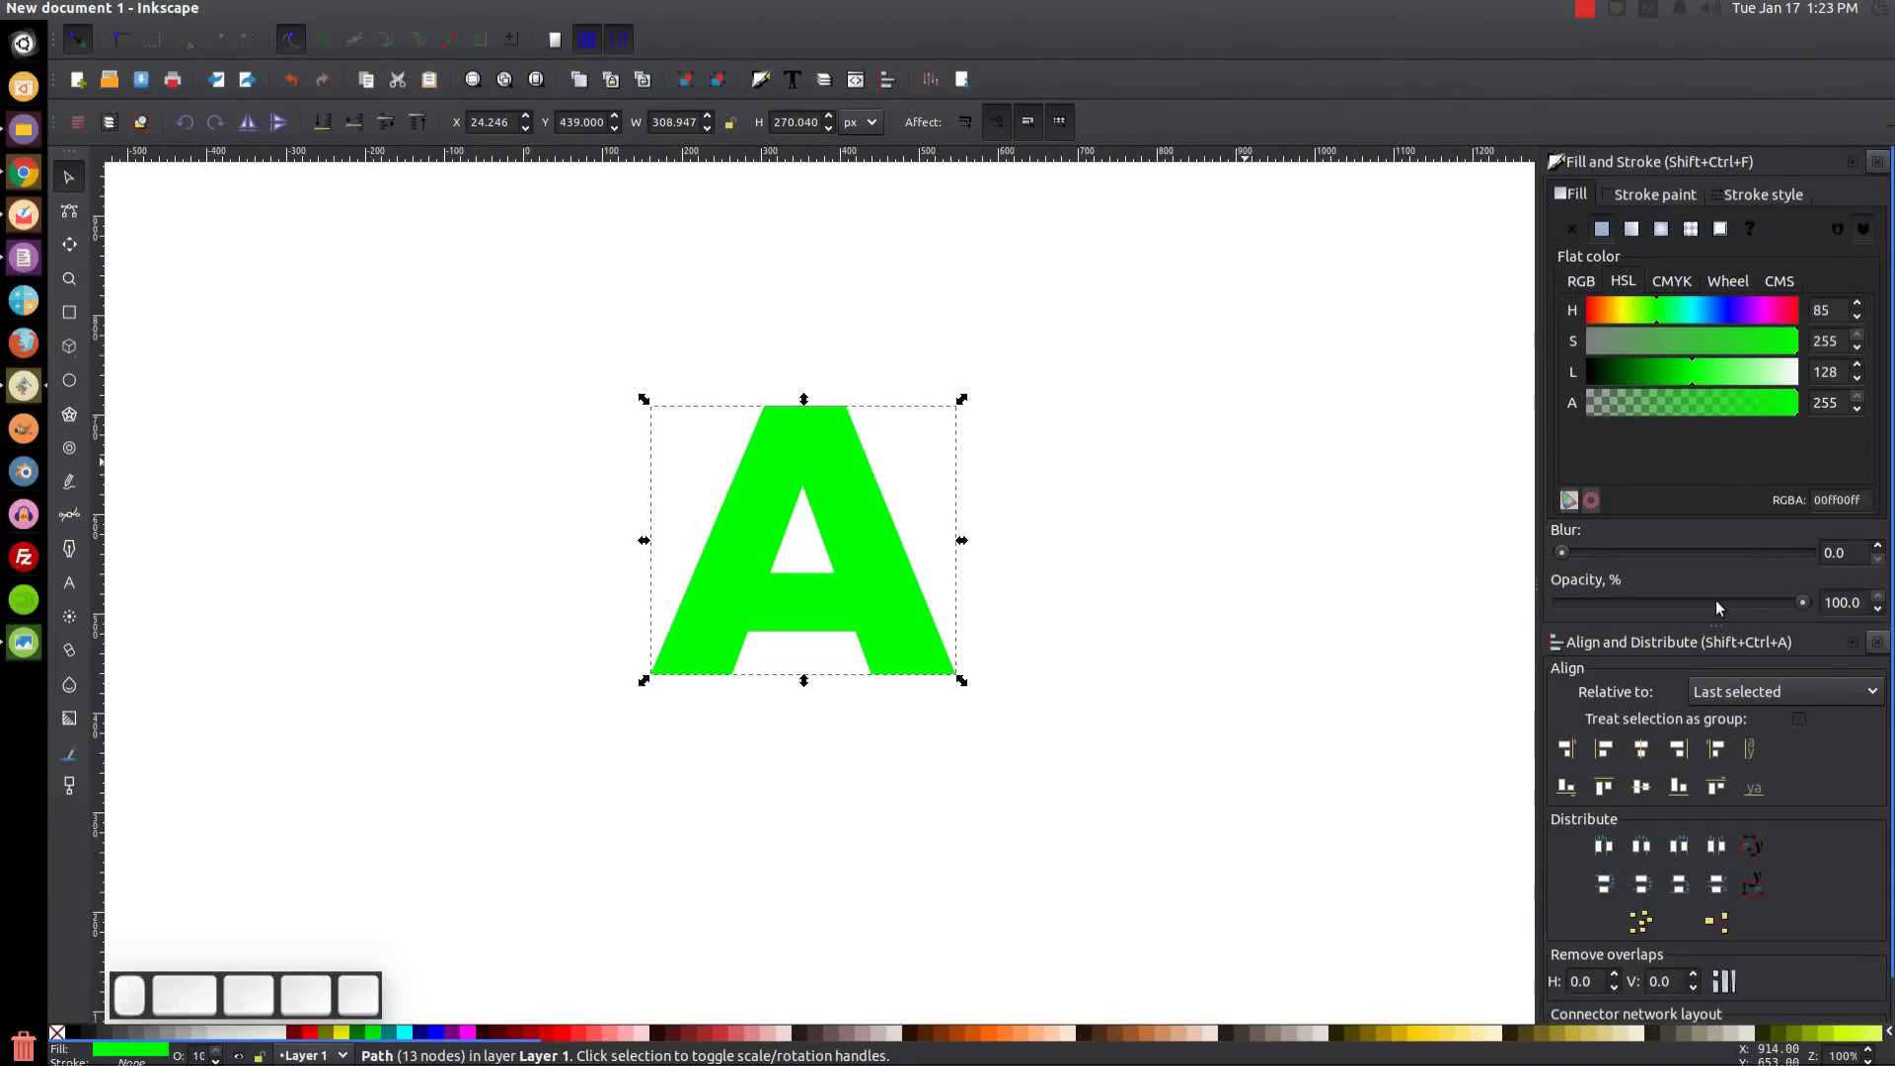
{"action": "left_click_drag", "start_coordinate": [1714, 609], "coordinate": [1370, 578]}
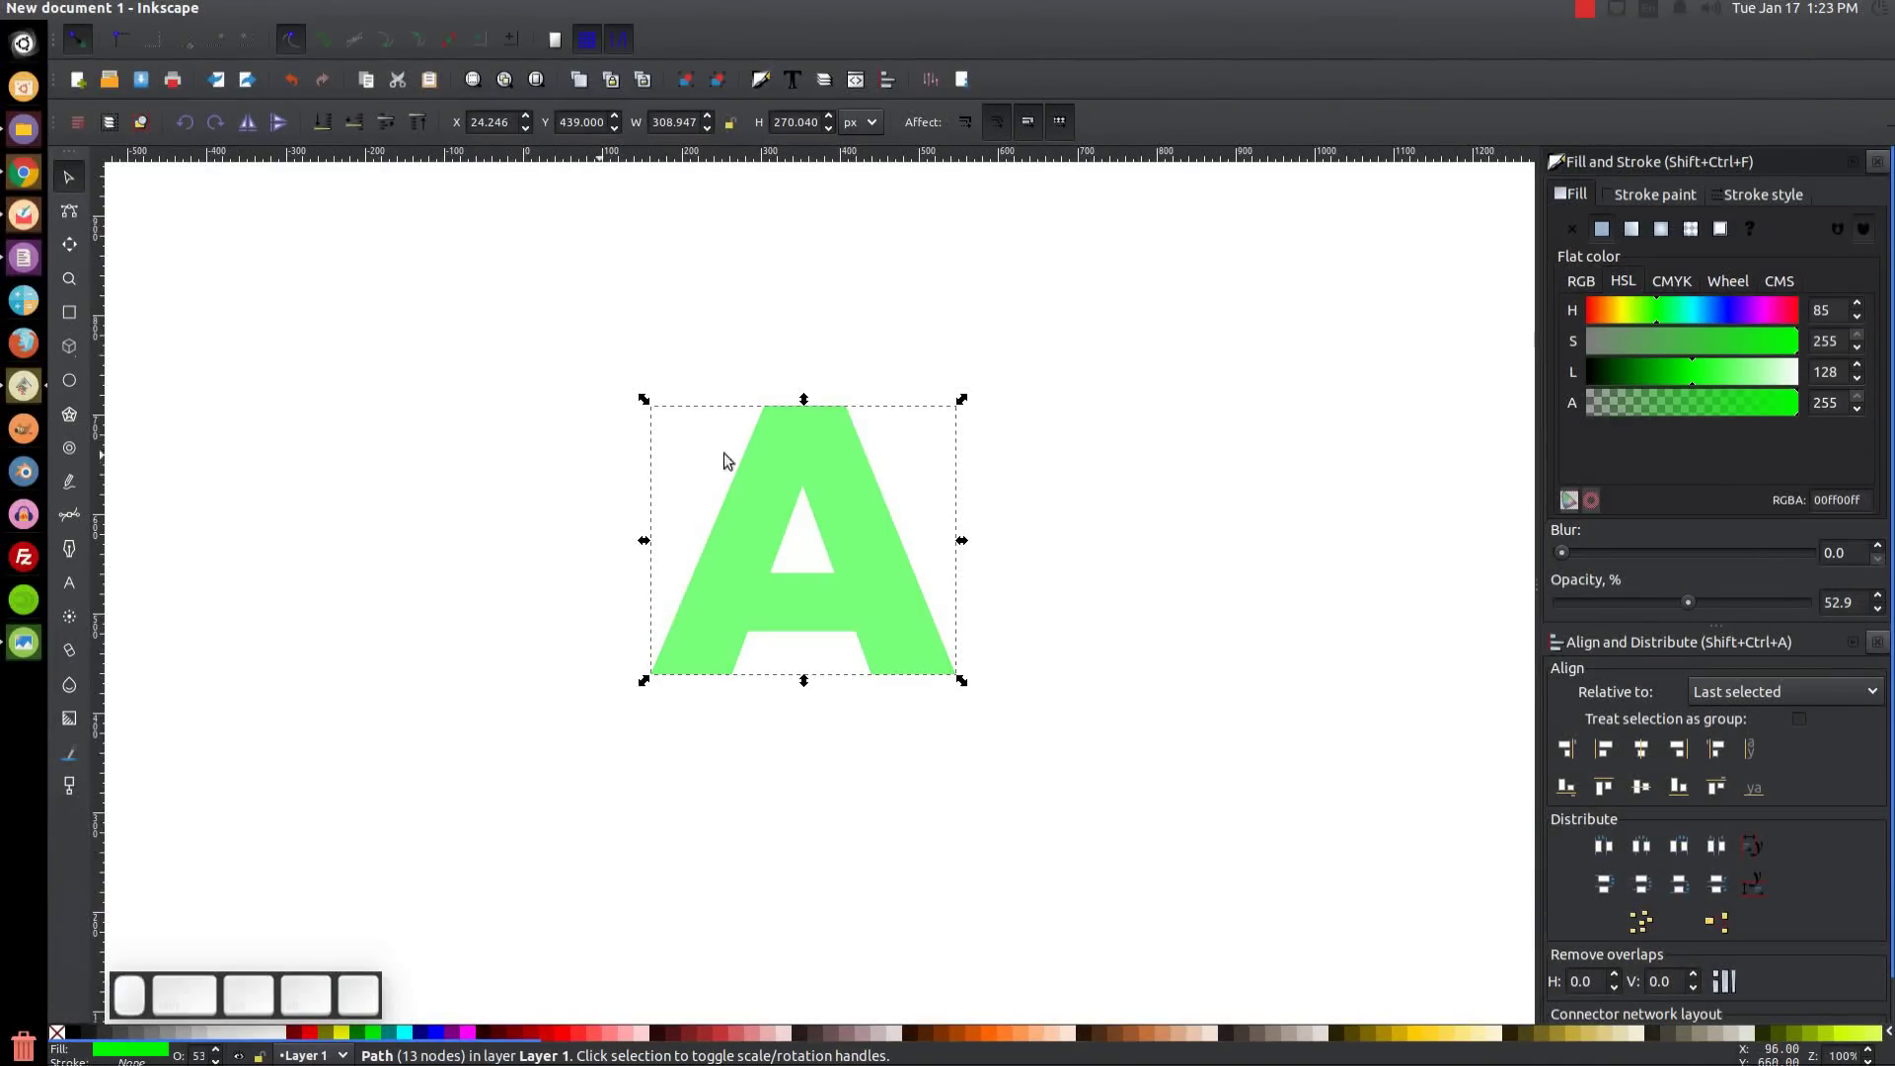
Try reddish and yellow-green palette swatches on the letter's fill.
{"action": "left_click", "coordinate": [825, 427]}
{"action": "left_click", "coordinate": [889, 594]}
{"action": "left_click", "coordinate": [323, 1037]}
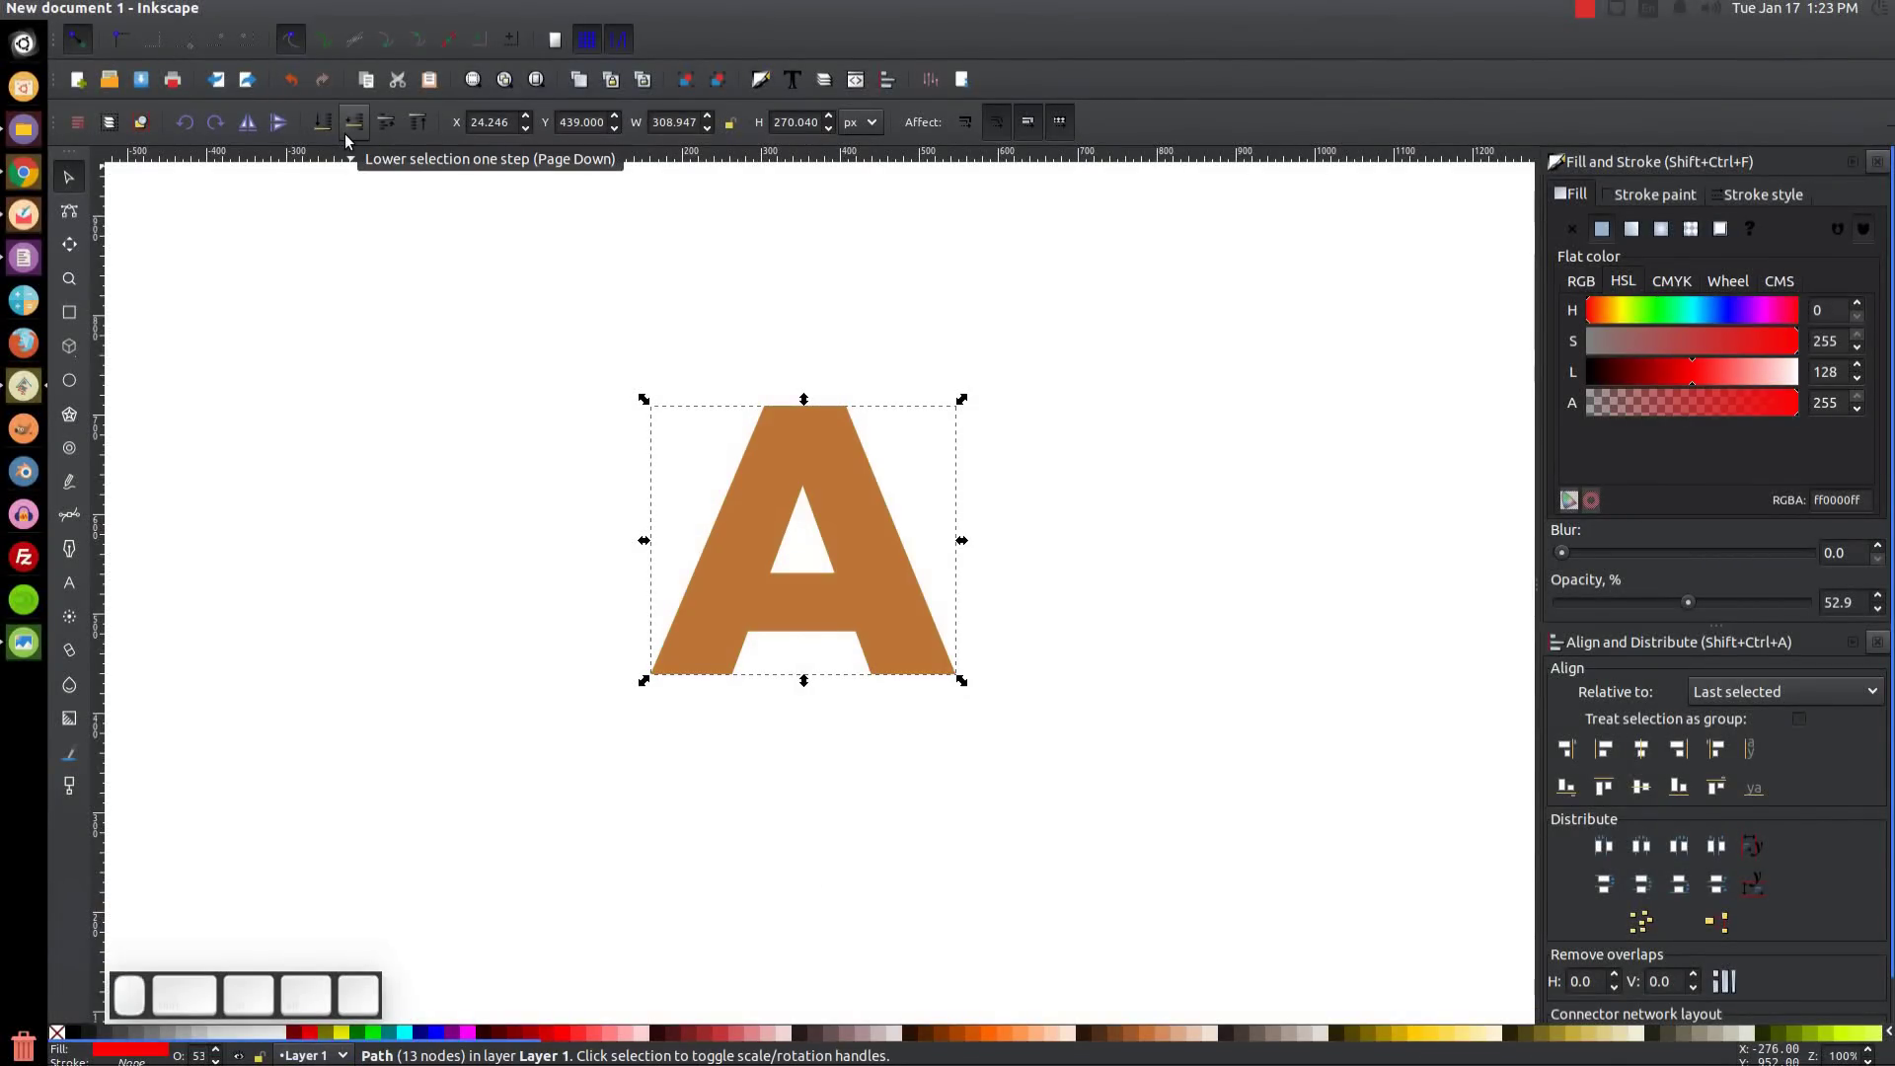
{"action": "left_click", "coordinate": [353, 140]}
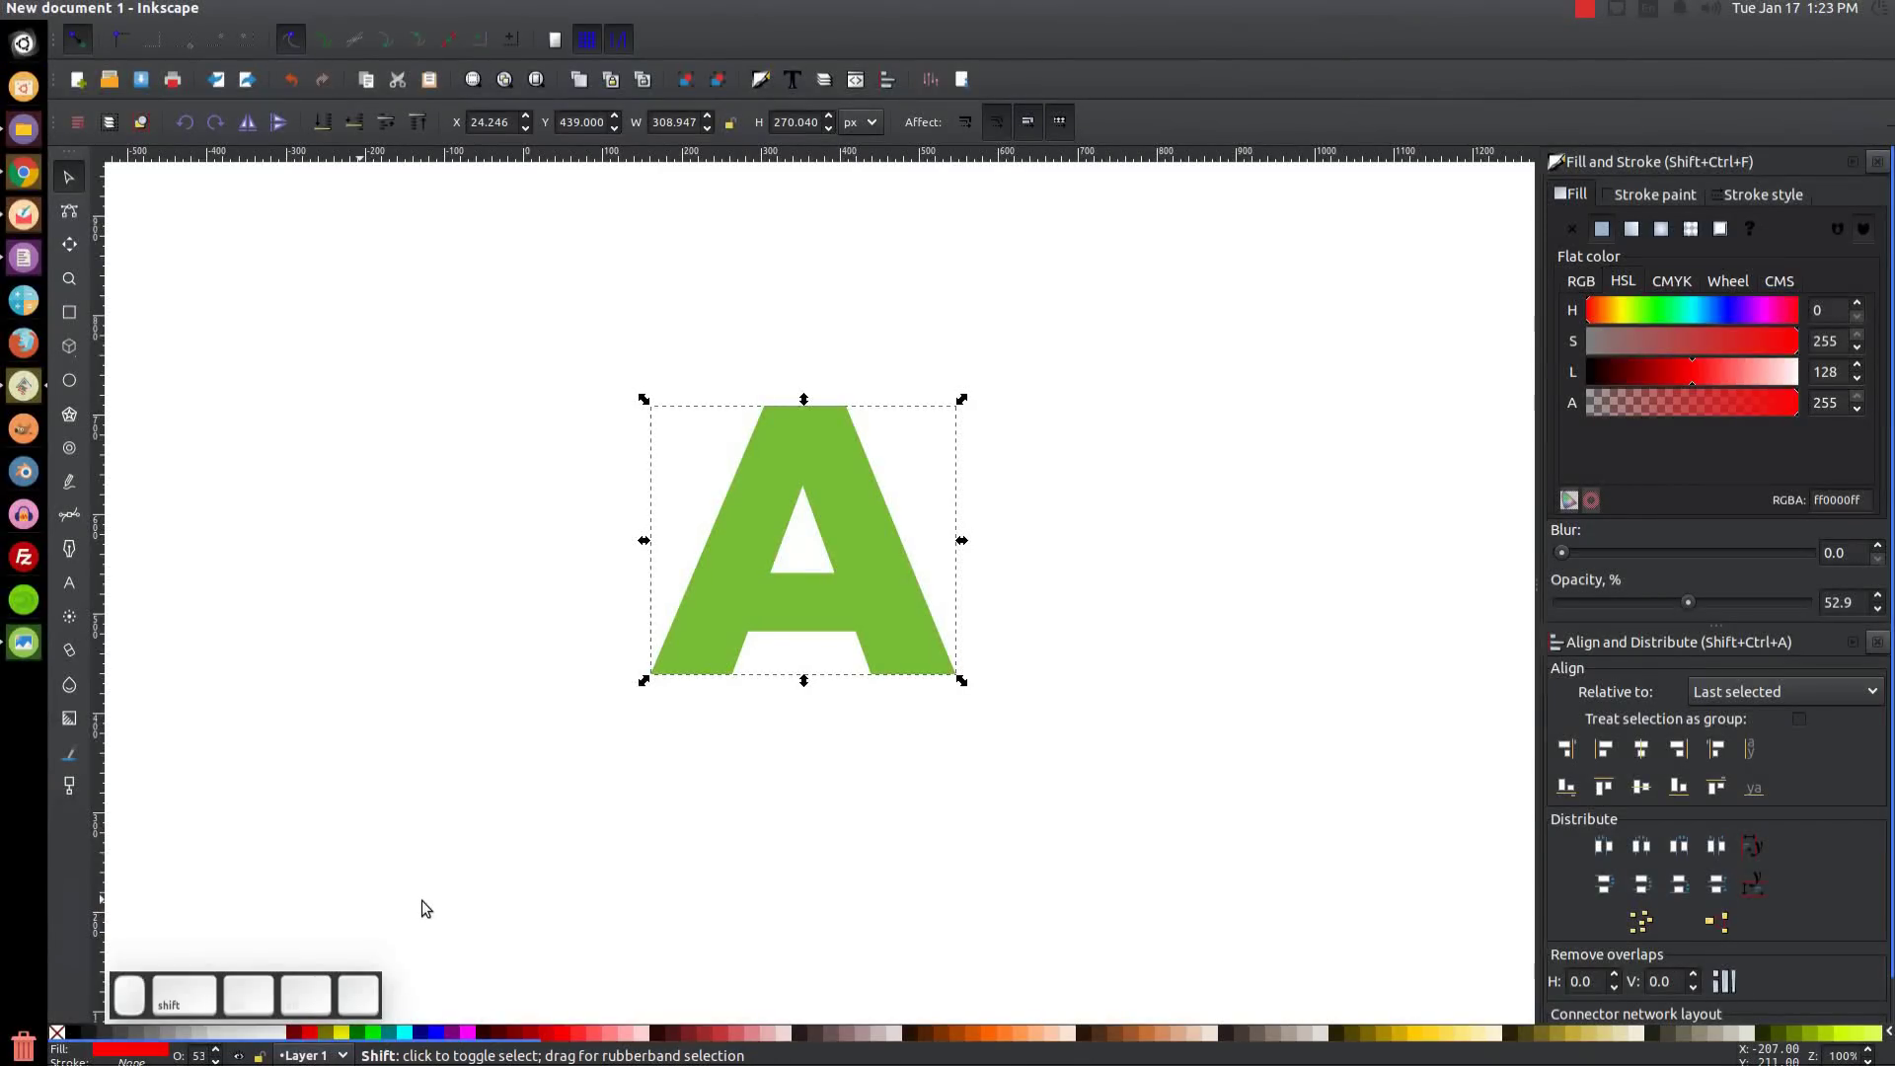
{"action": "left_click", "coordinate": [314, 1040]}
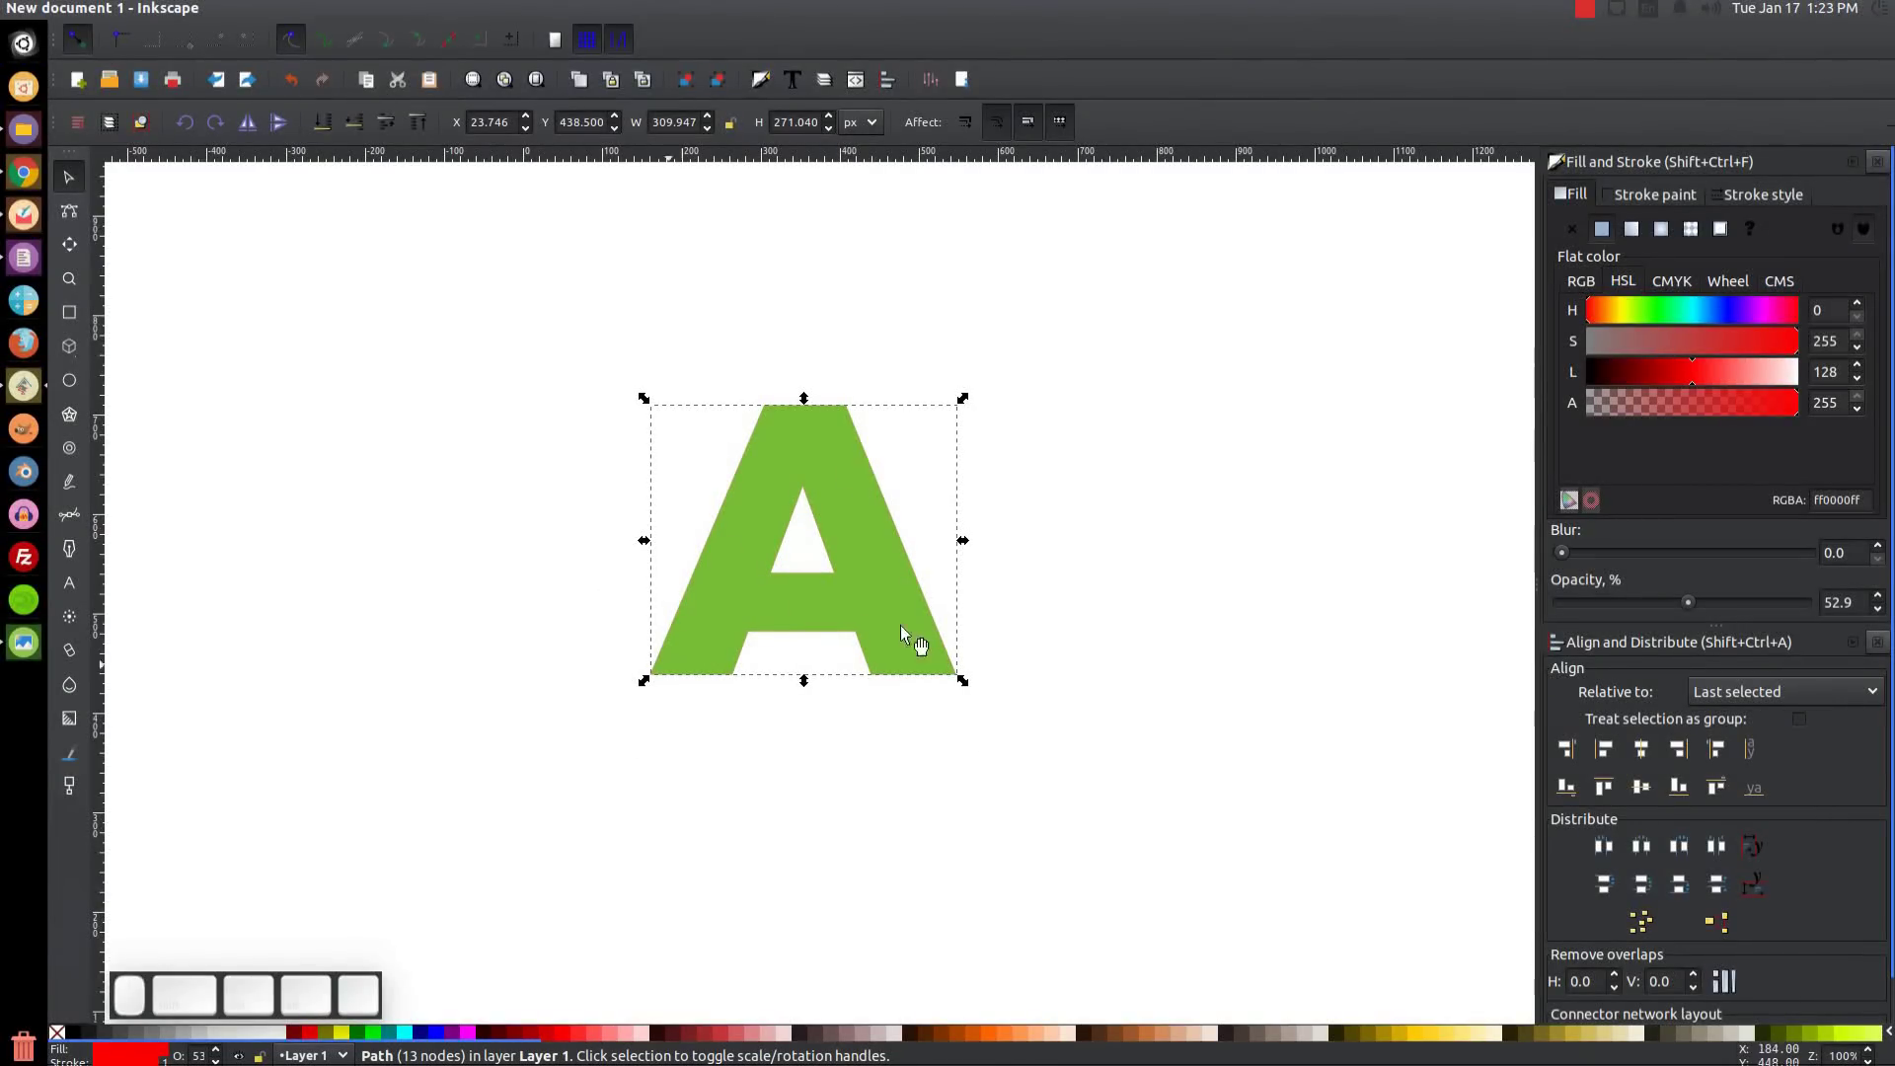
Set the A's pink stroke width to 20 px in Stroke style and add an inset copy inside it.
{"action": "left_click", "coordinate": [1772, 202]}
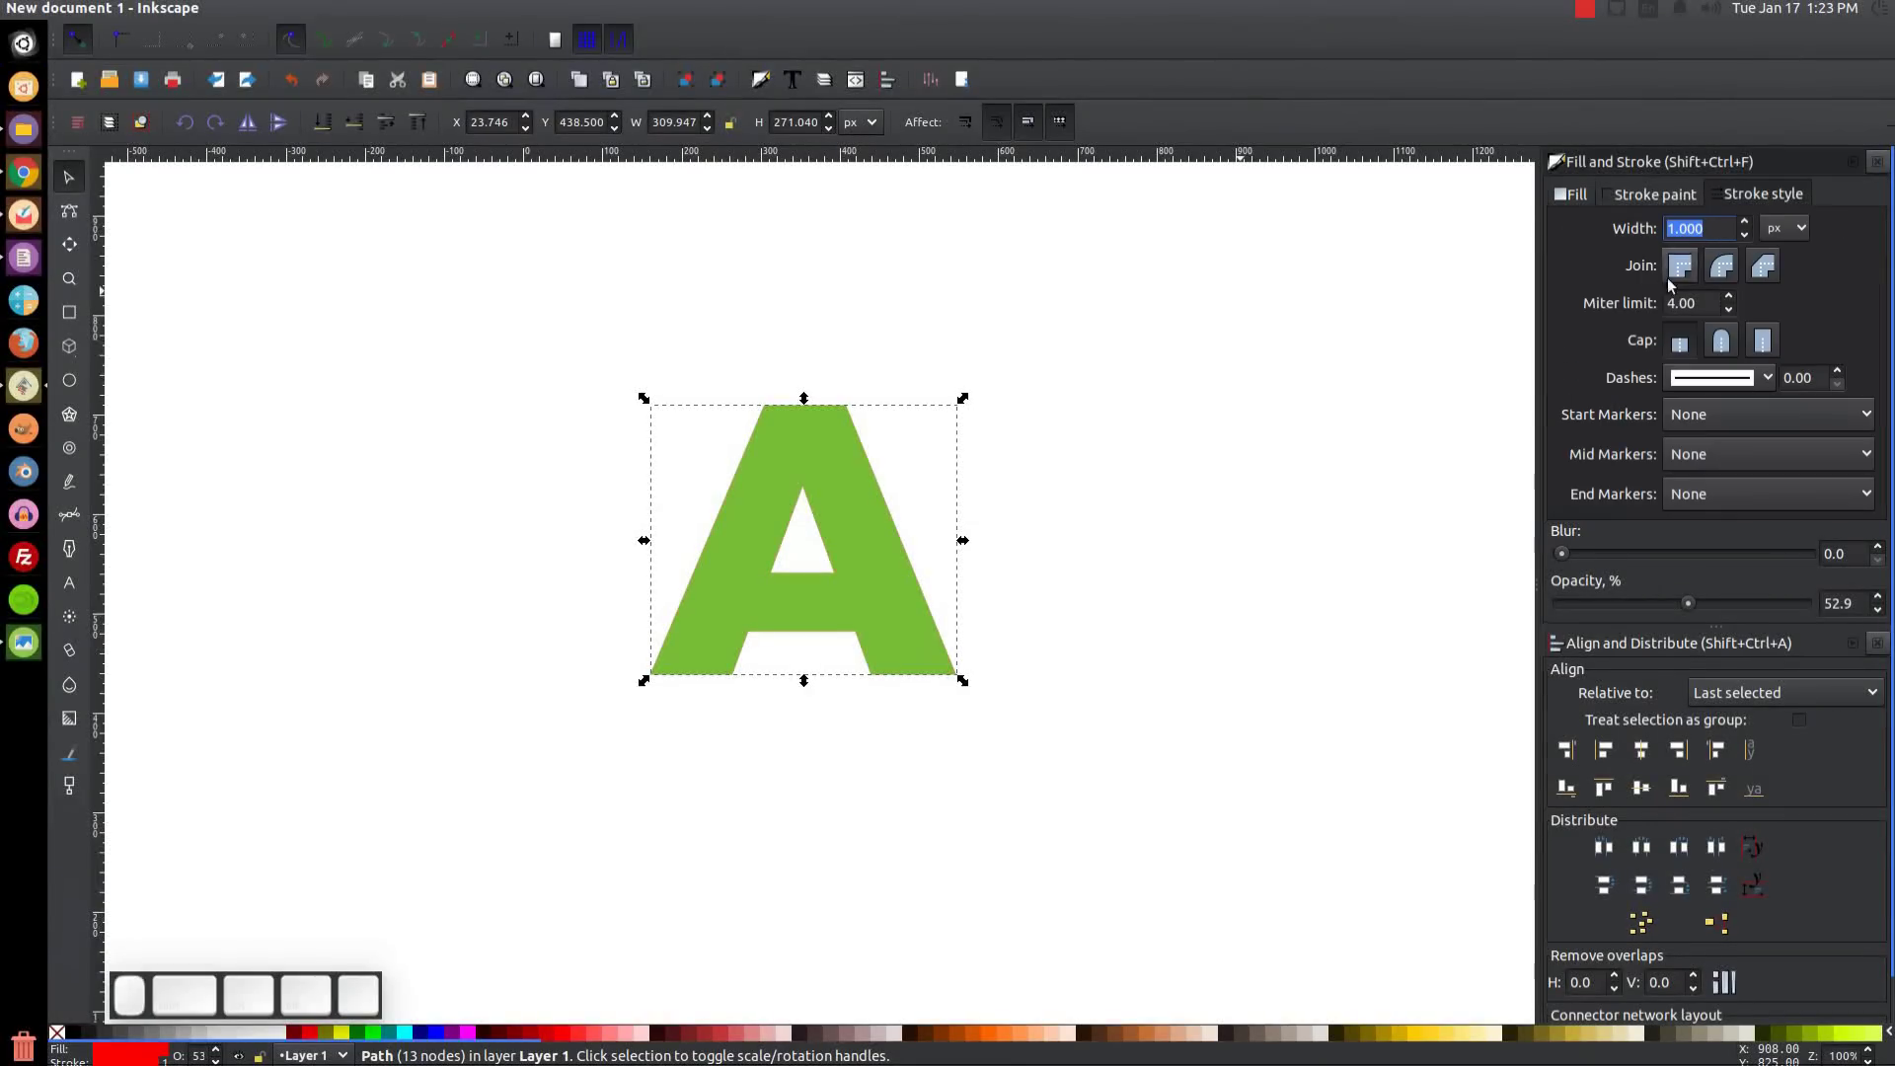
{"action": "left_click", "coordinate": [956, 402]}
{"action": "left_click", "coordinate": [957, 402]}
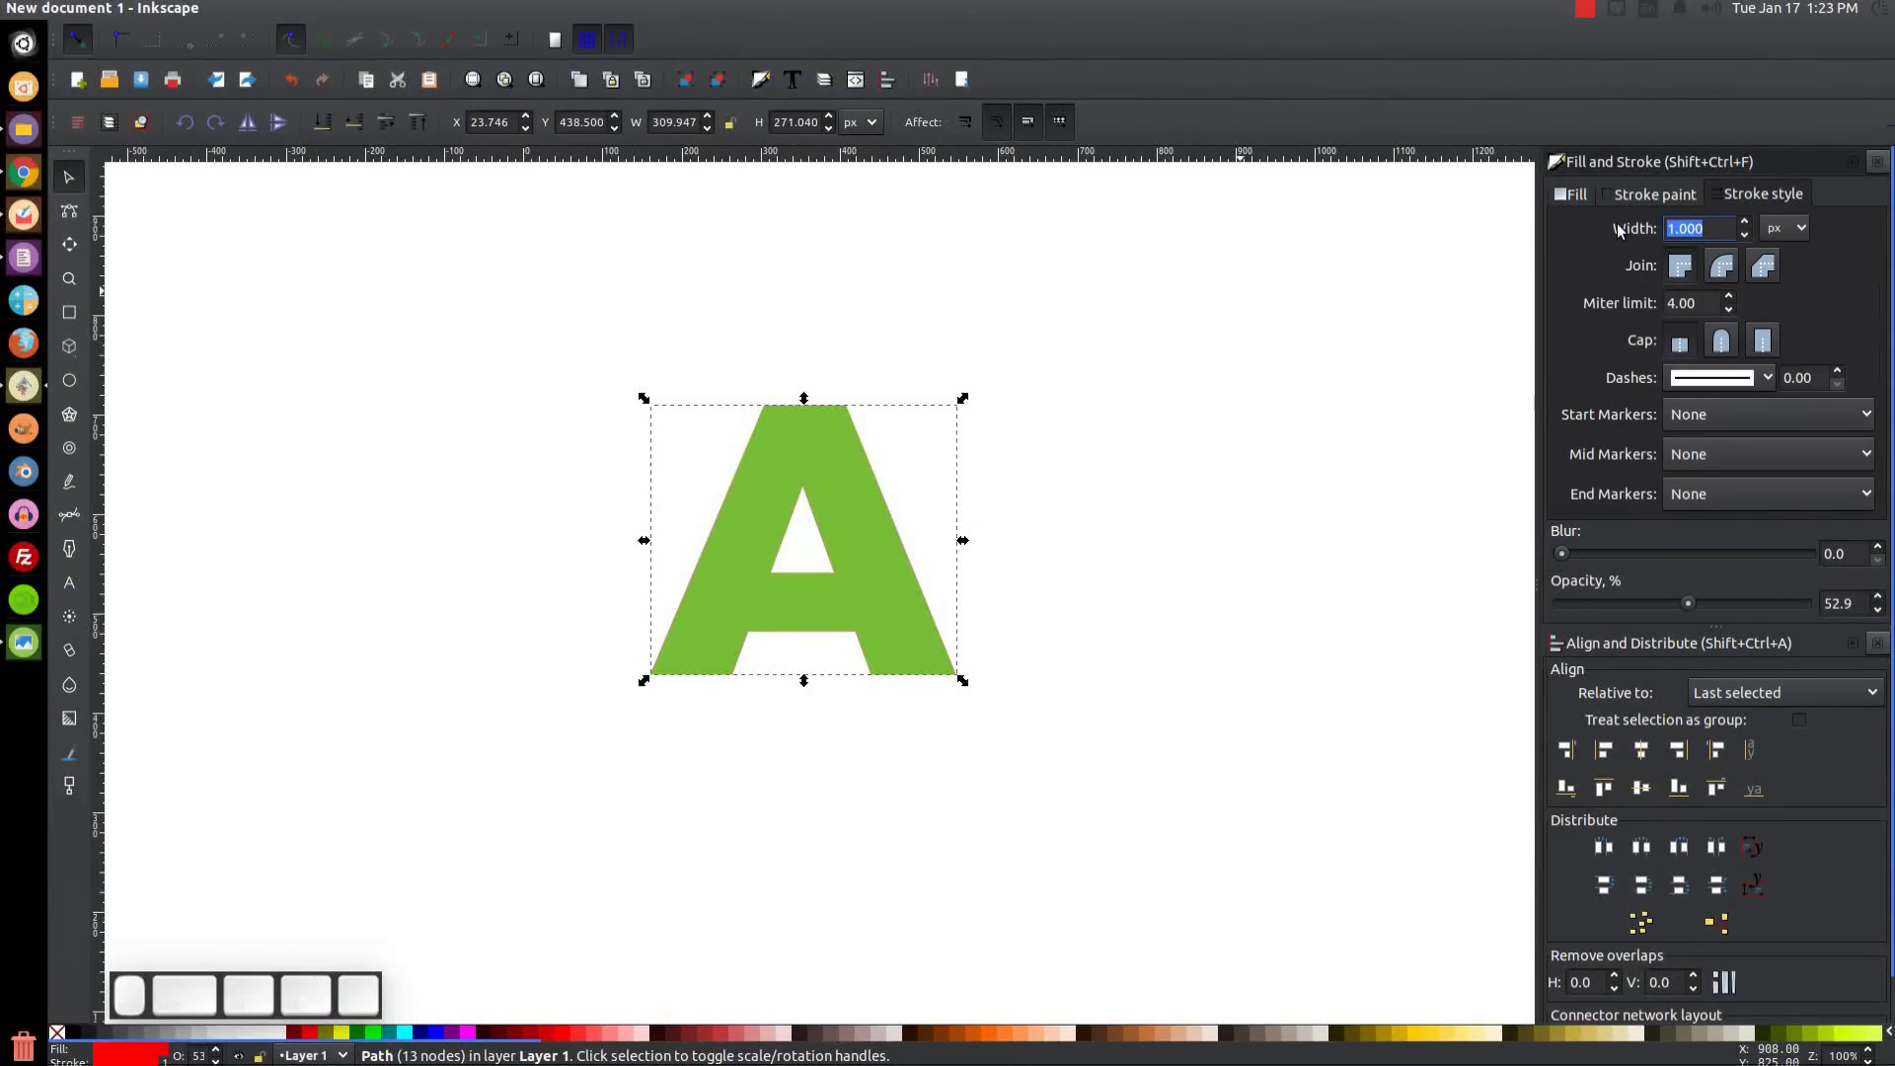
{"action": "key", "text": "2"}
{"action": "key", "text": "0"}
{"action": "key", "text": "Return"}
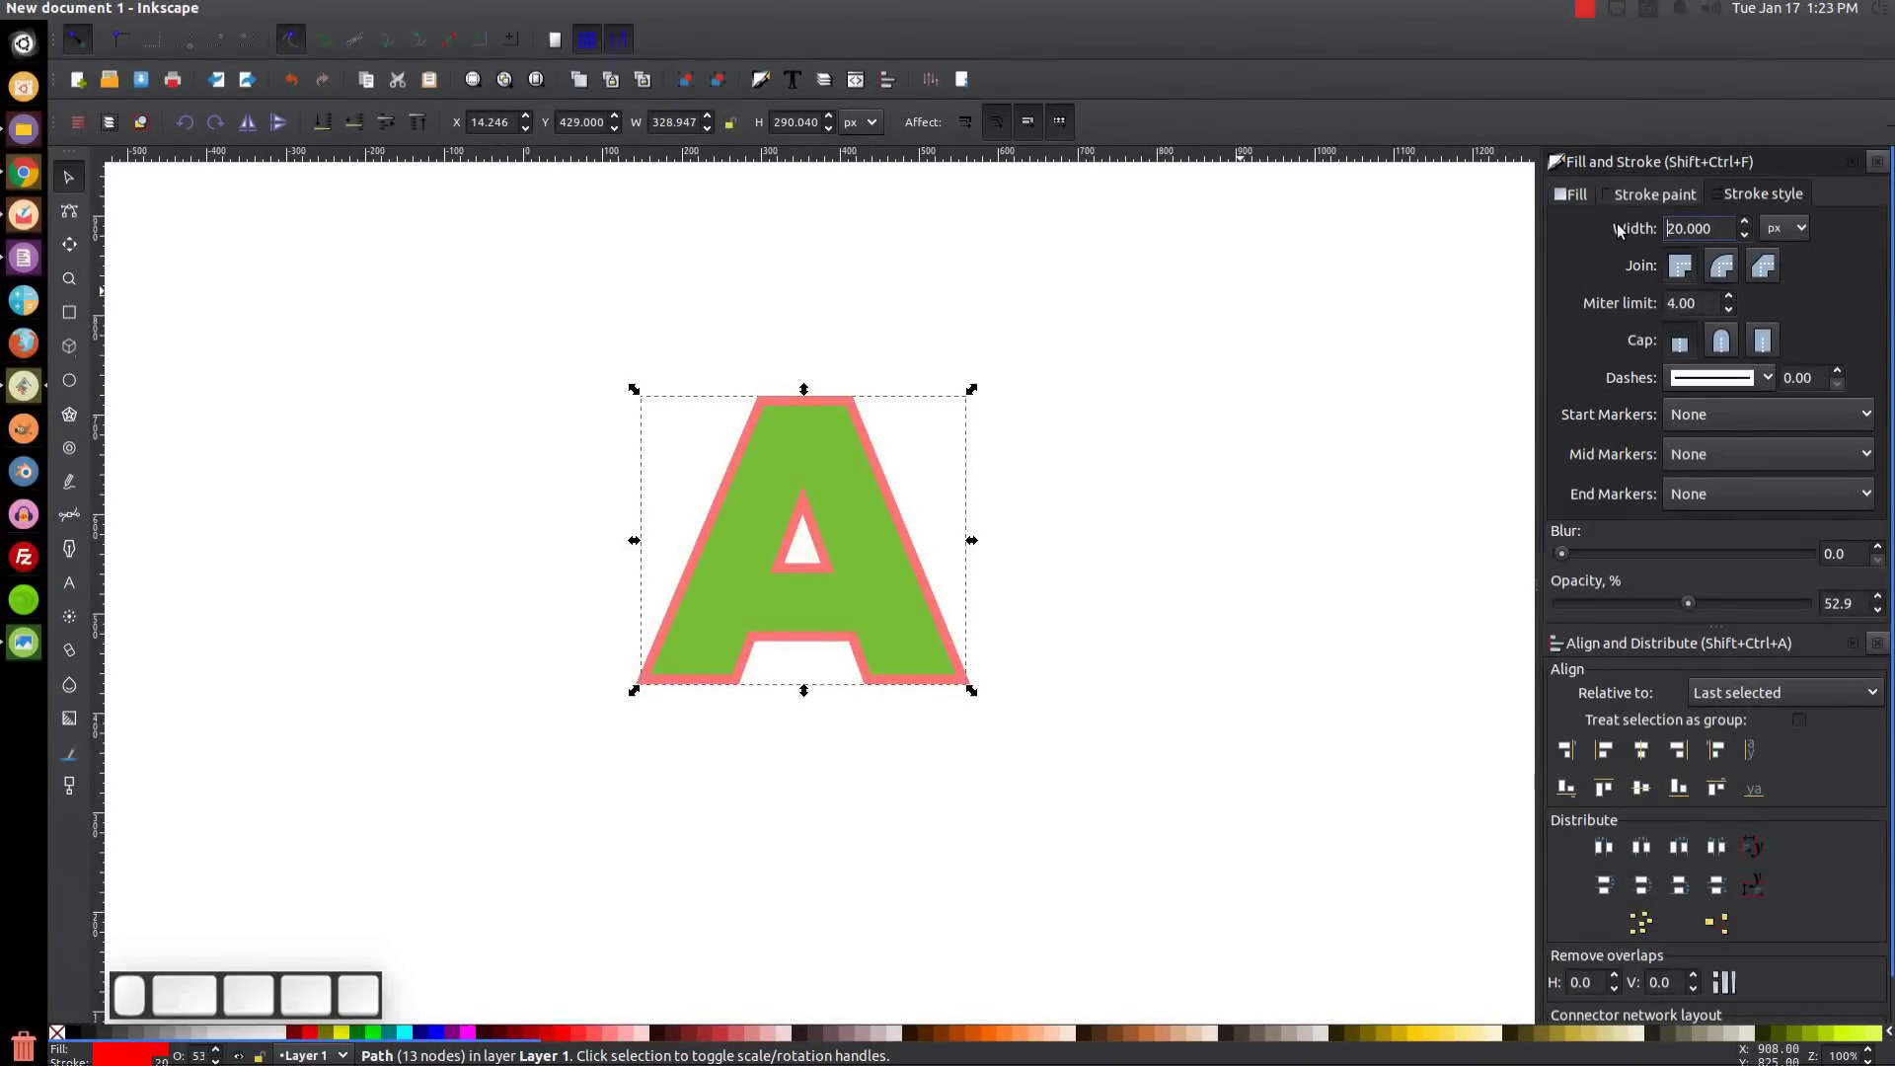
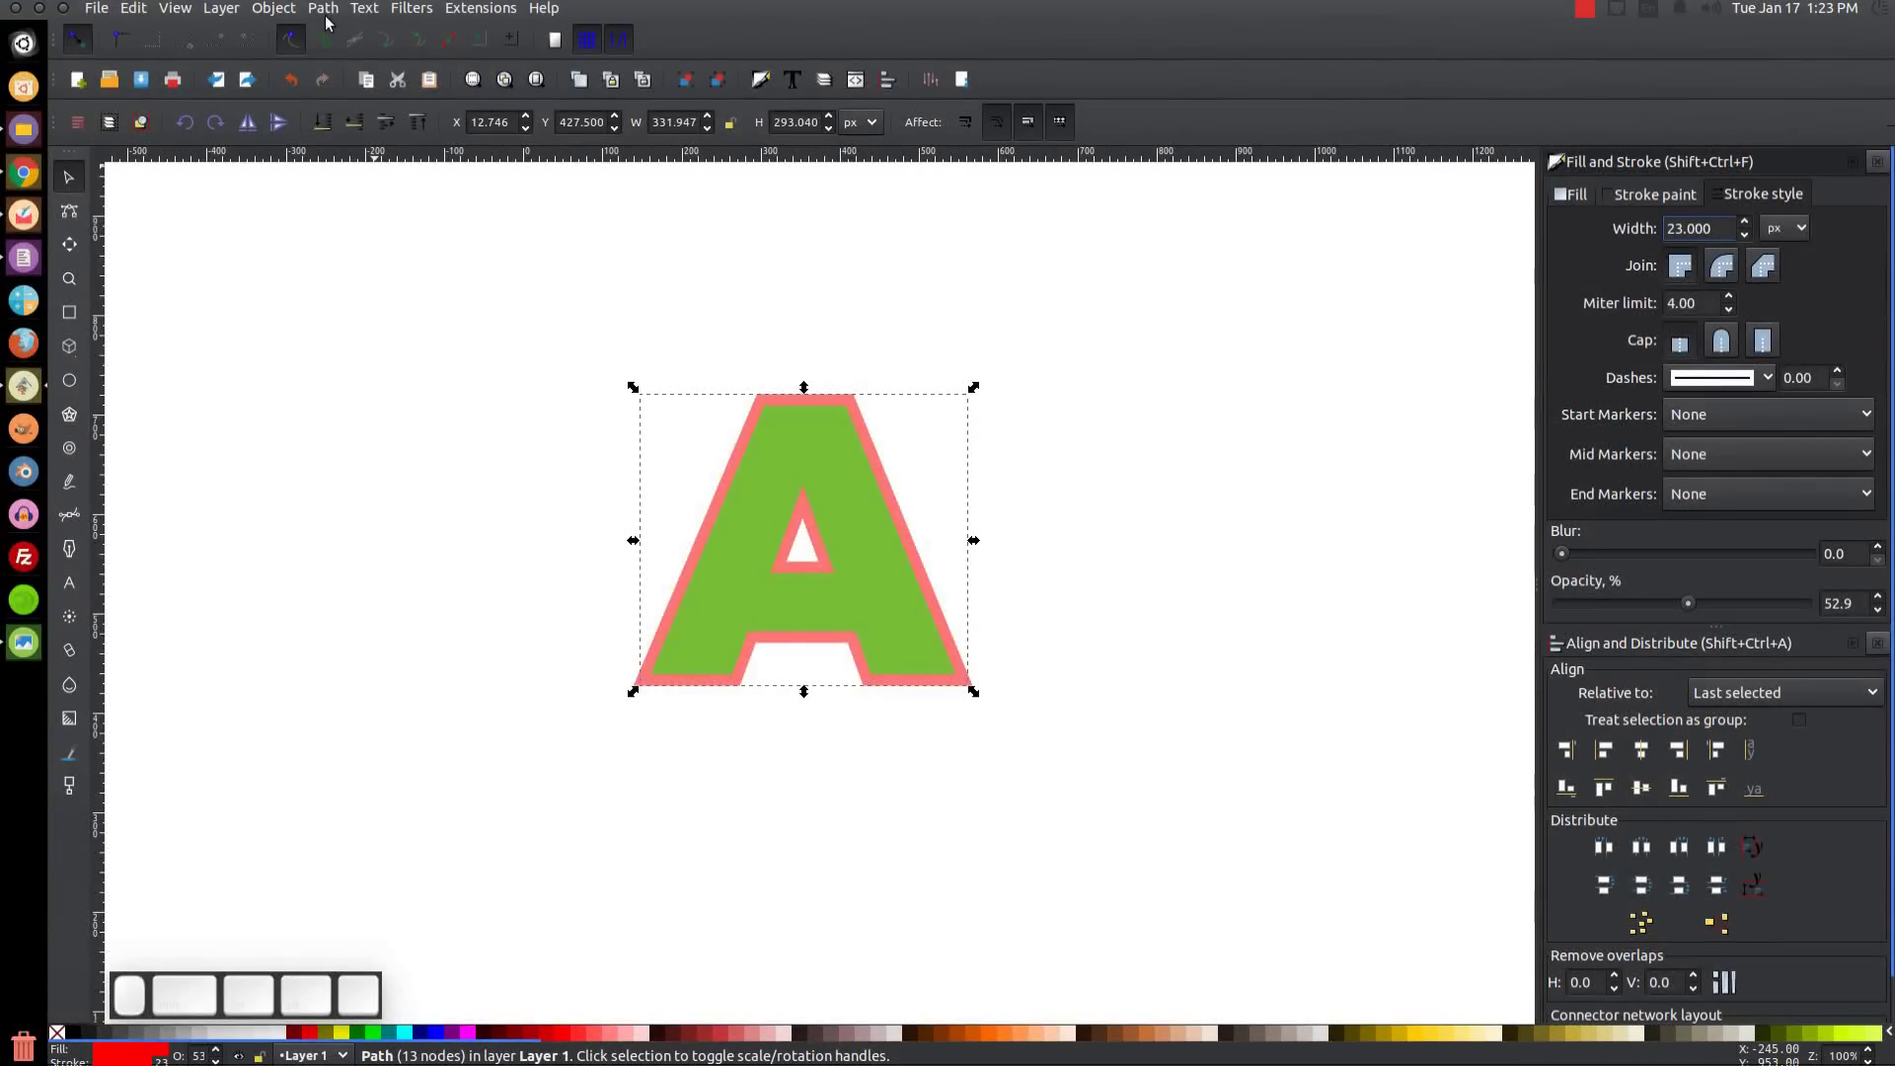
{"action": "scroll", "scroll_direction": "up", "scroll_amount": 3}
{"action": "scroll", "scroll_direction": "up", "scroll_amount": 3}
Zoom in on the letter and delete the inset copy.
{"action": "left_click", "coordinate": [333, 15]}
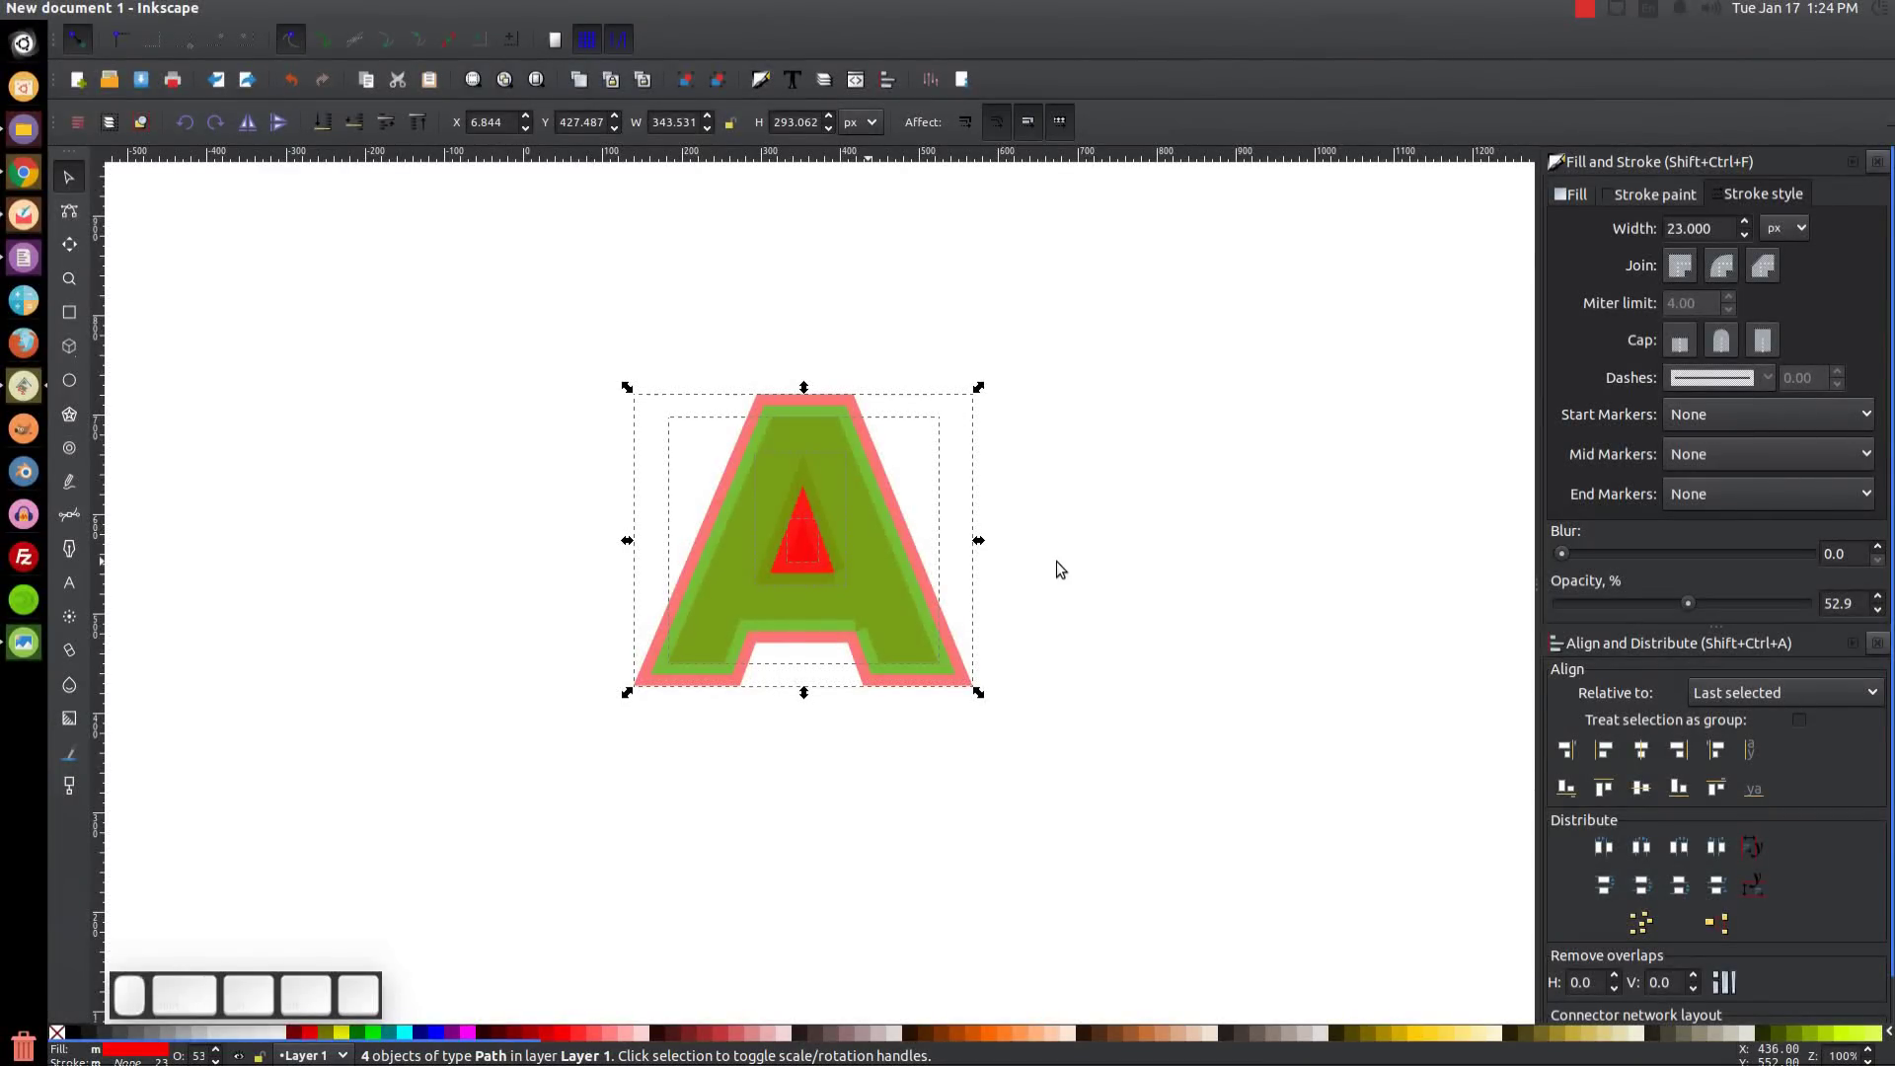
{"action": "key", "text": "="}
{"action": "scroll", "scroll_direction": "up", "scroll_amount": 3}
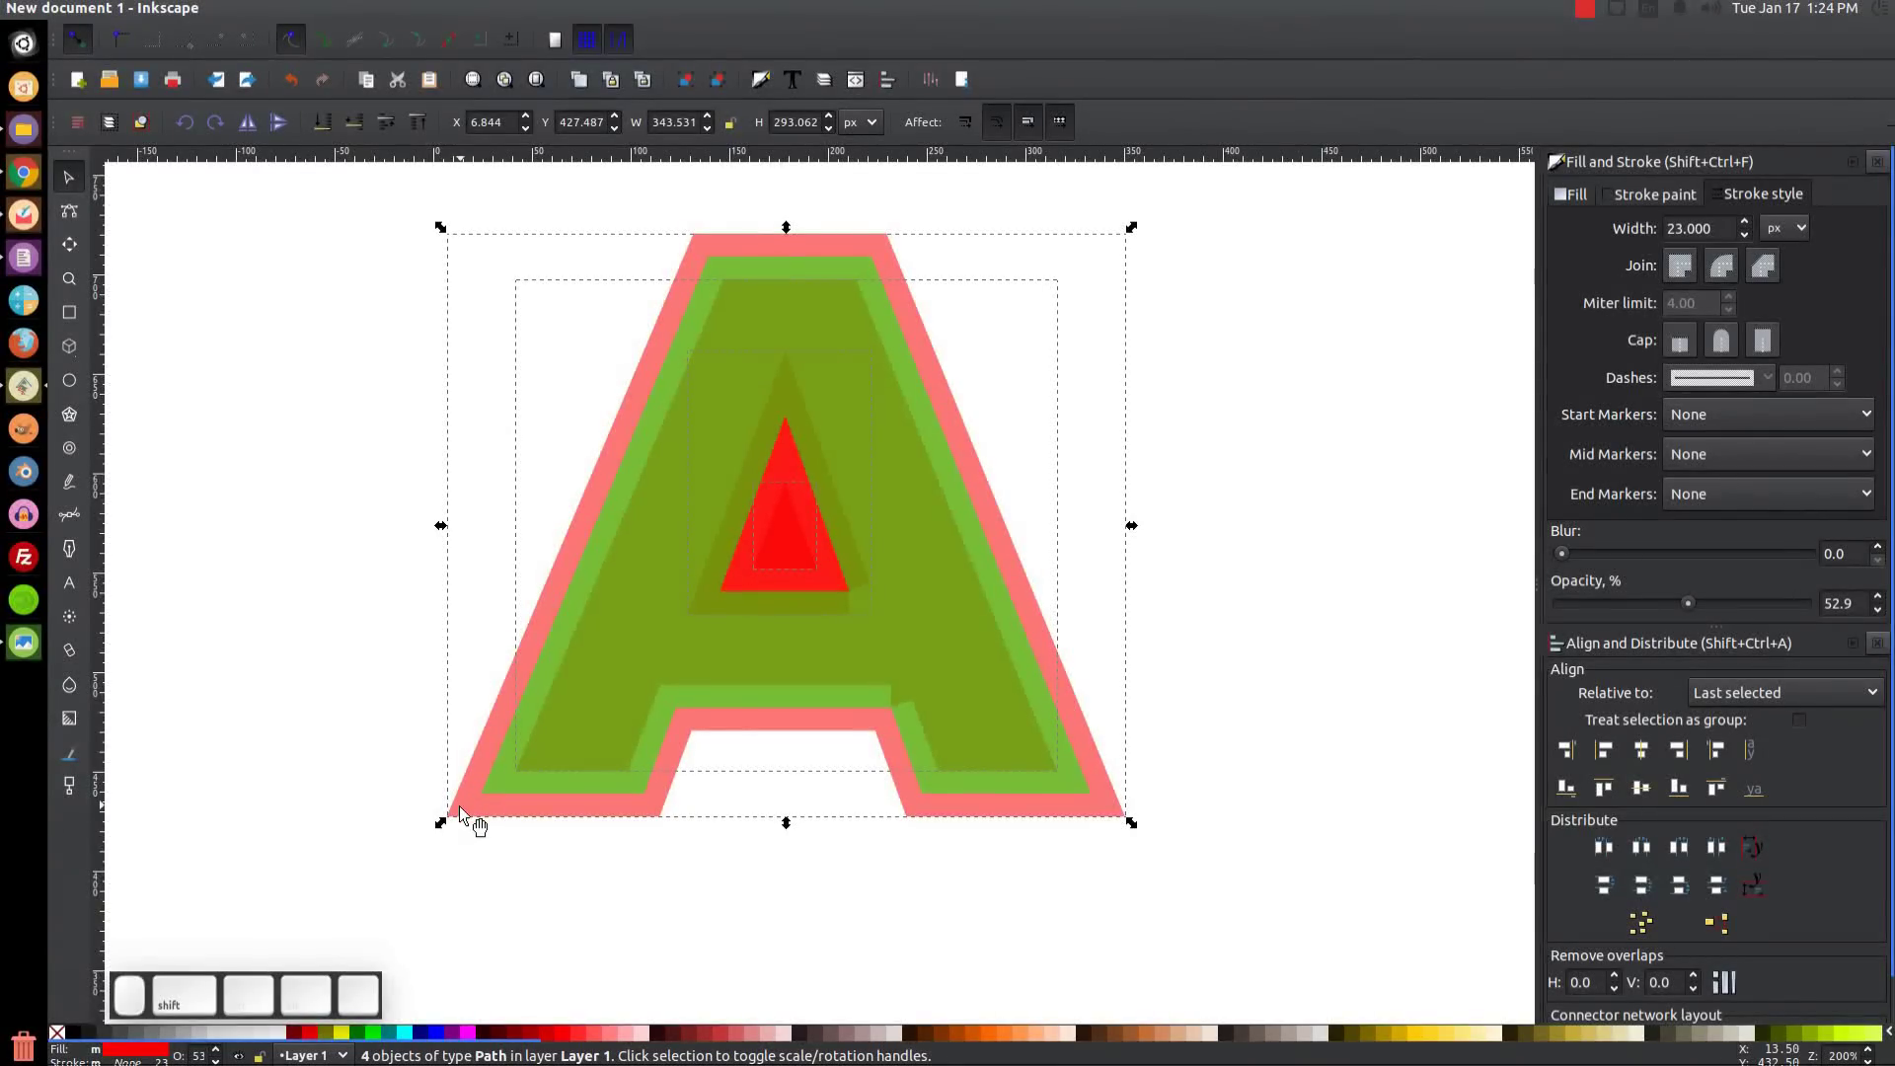
{"action": "scroll", "scroll_direction": "up", "scroll_amount": 3}
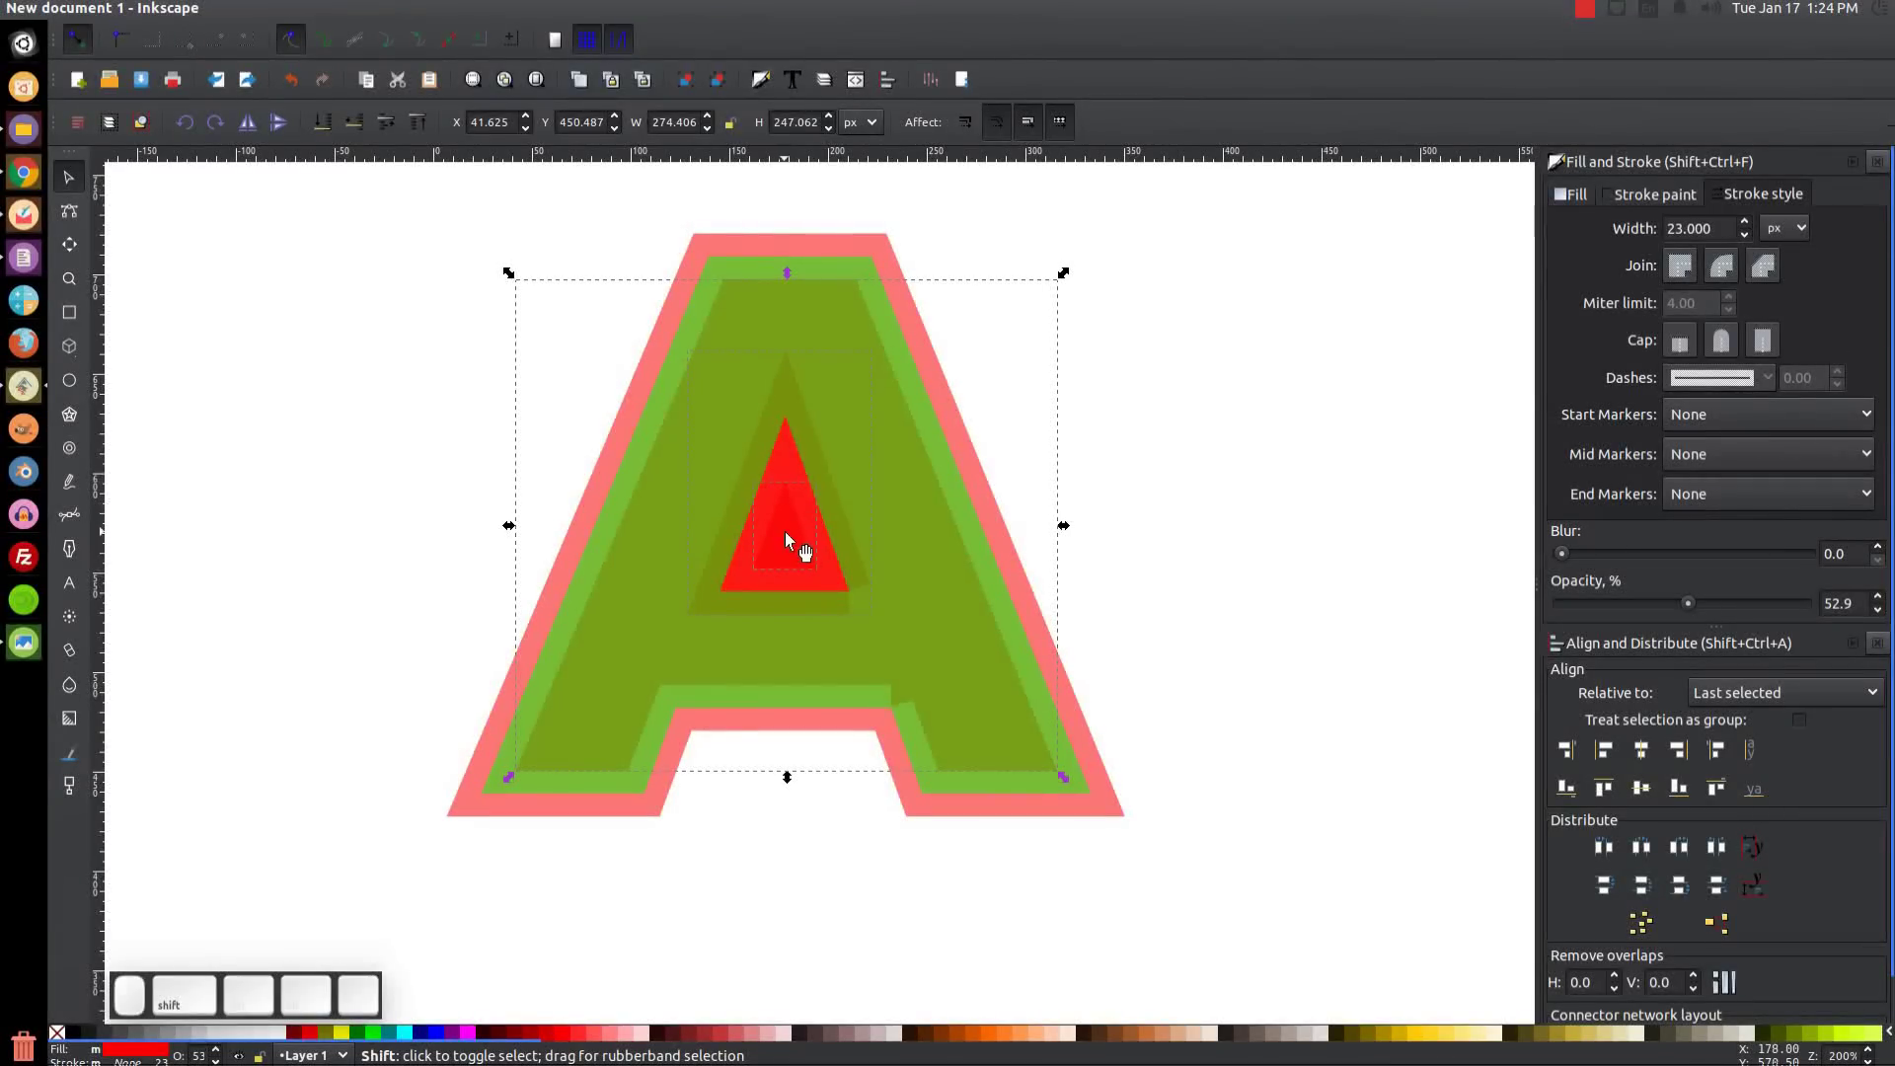
{"action": "left_click", "coordinate": [806, 545]}
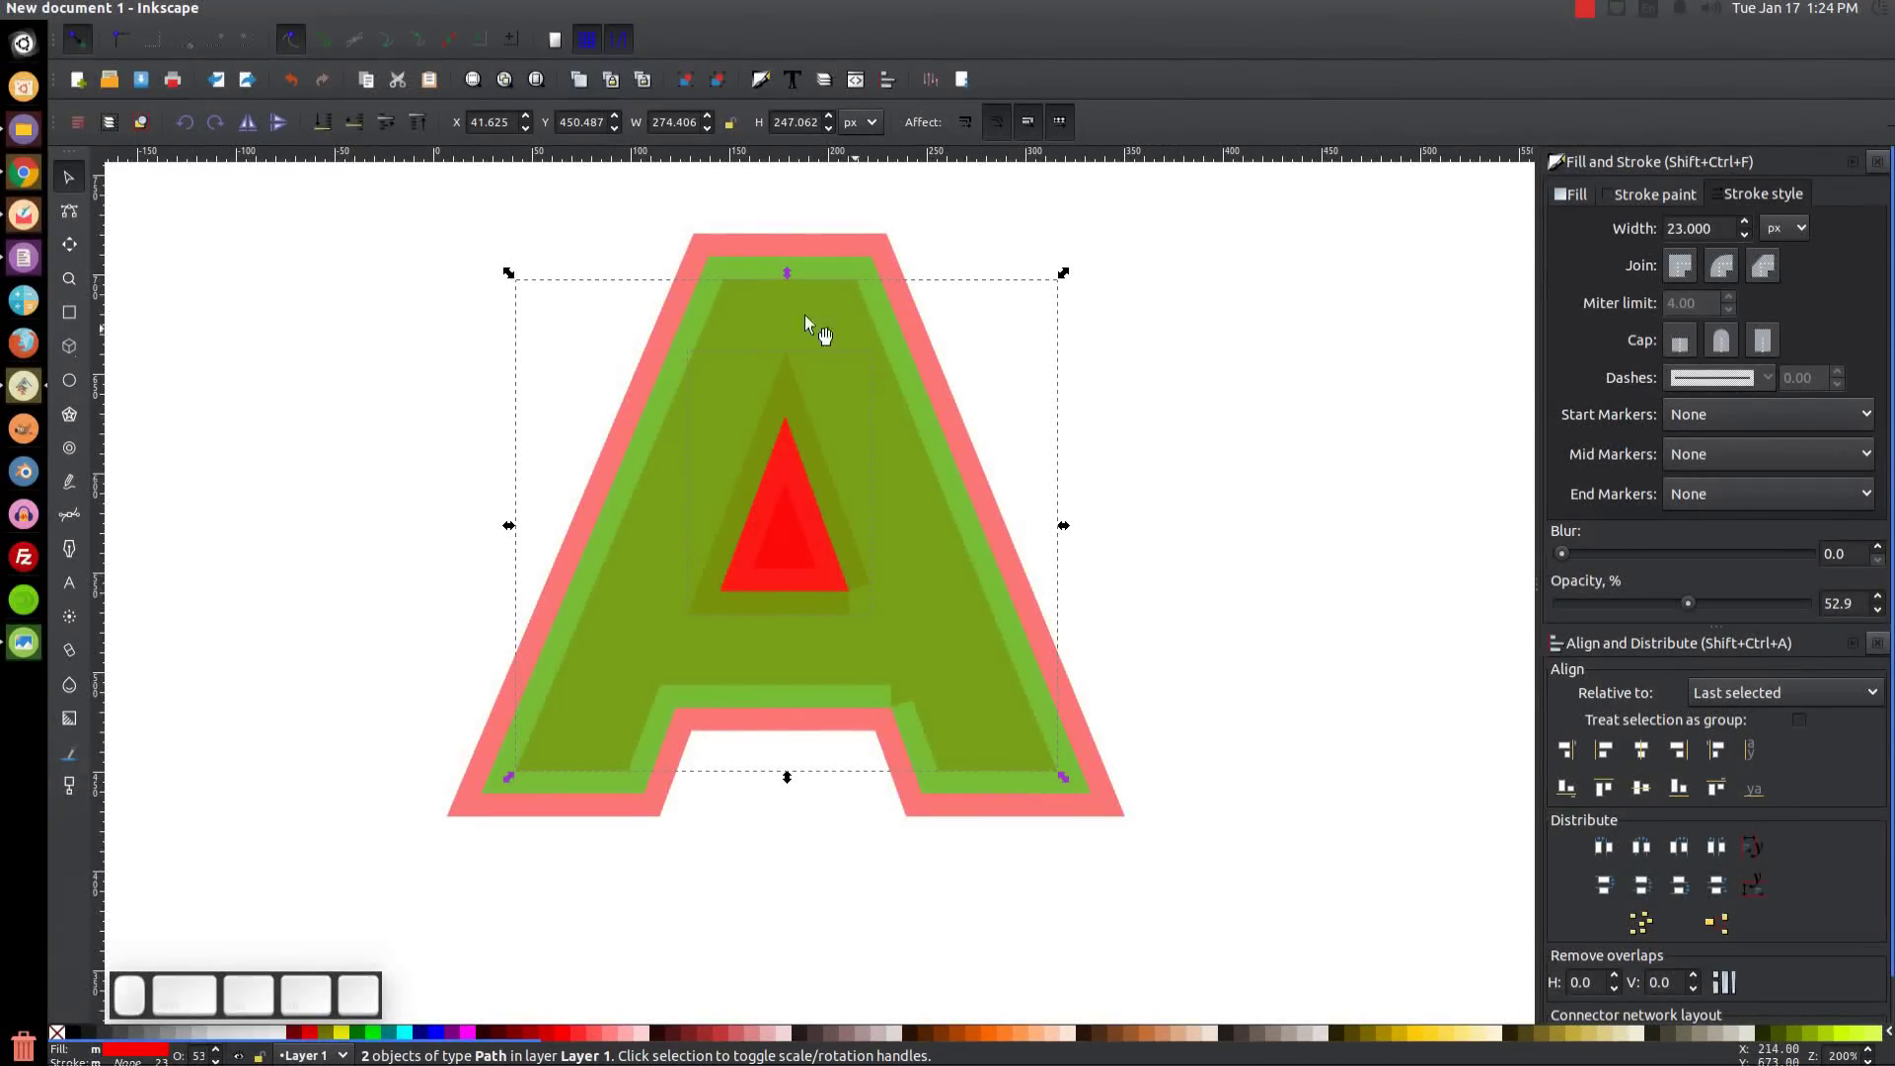
{"action": "key", "text": "Delete"}
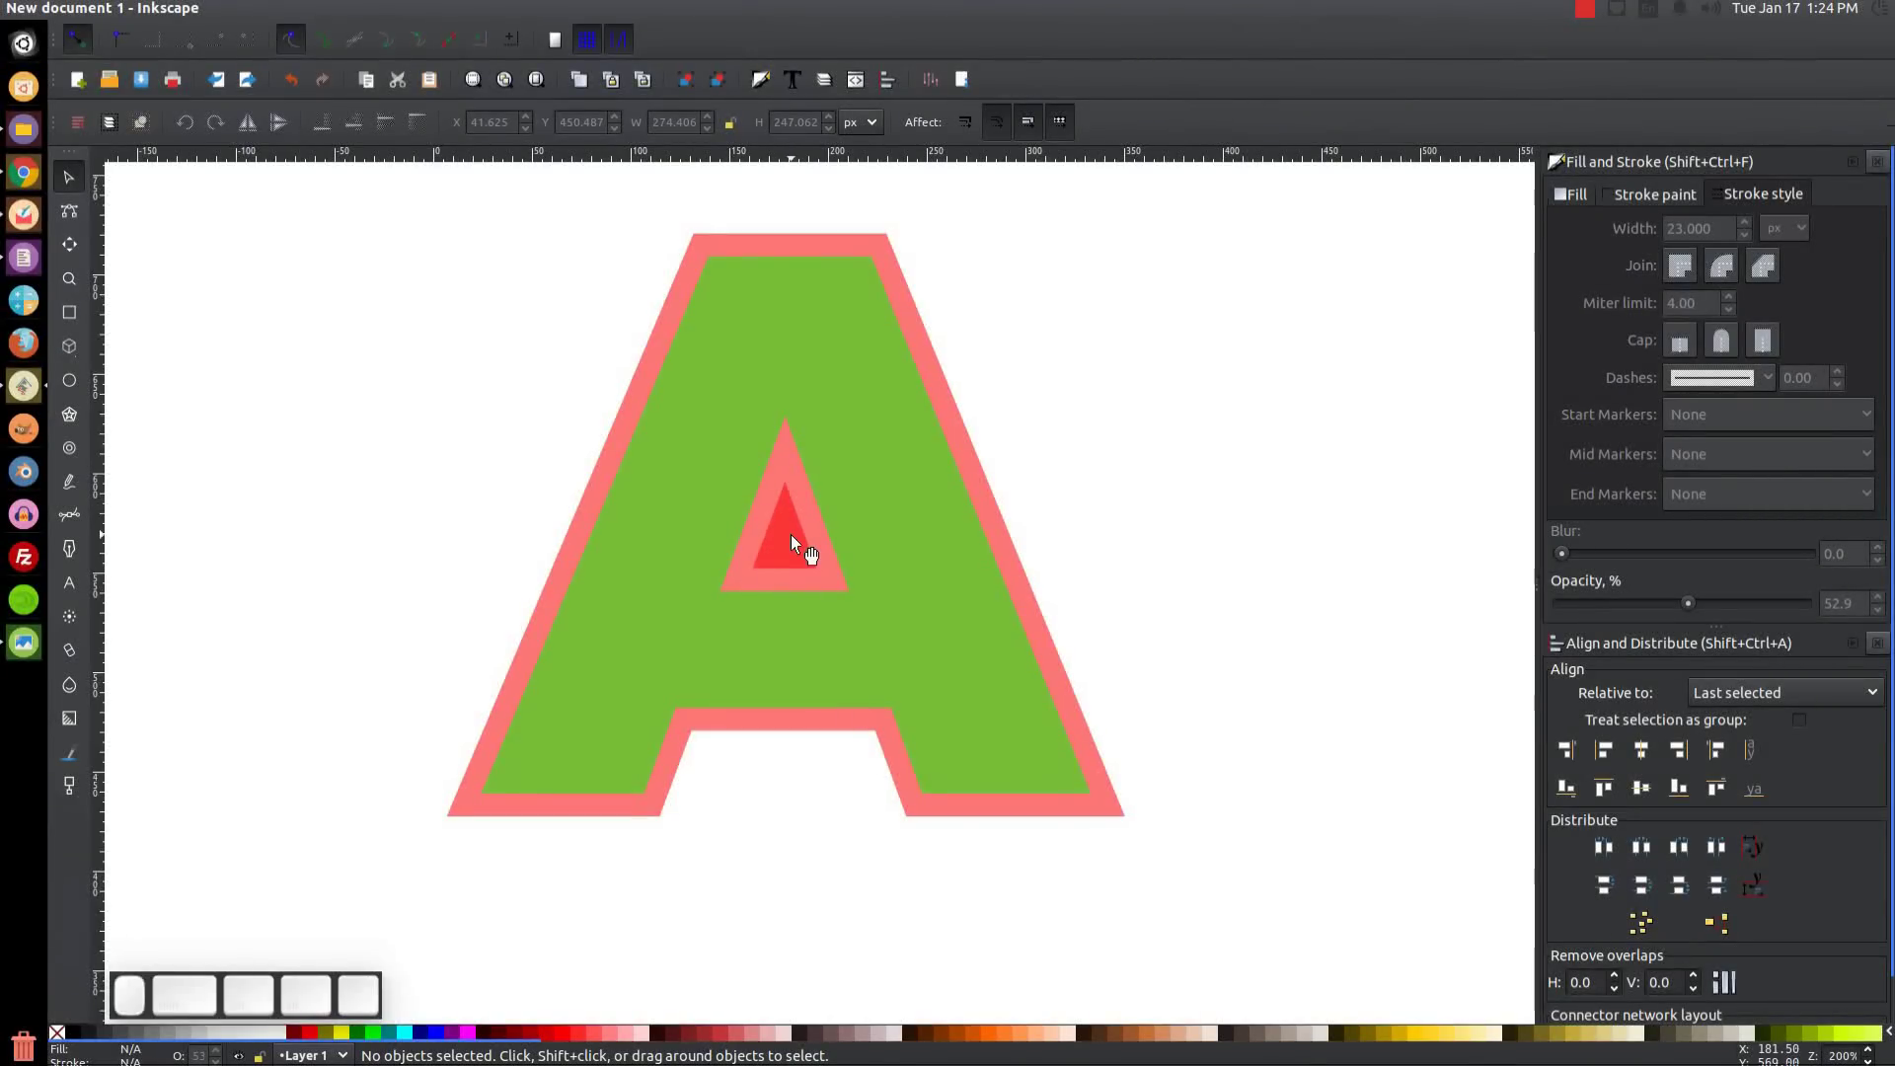
Cut the inner triangle out of the A with Path > Difference and return to 1:1 view.
{"action": "left_click", "coordinate": [803, 539]}
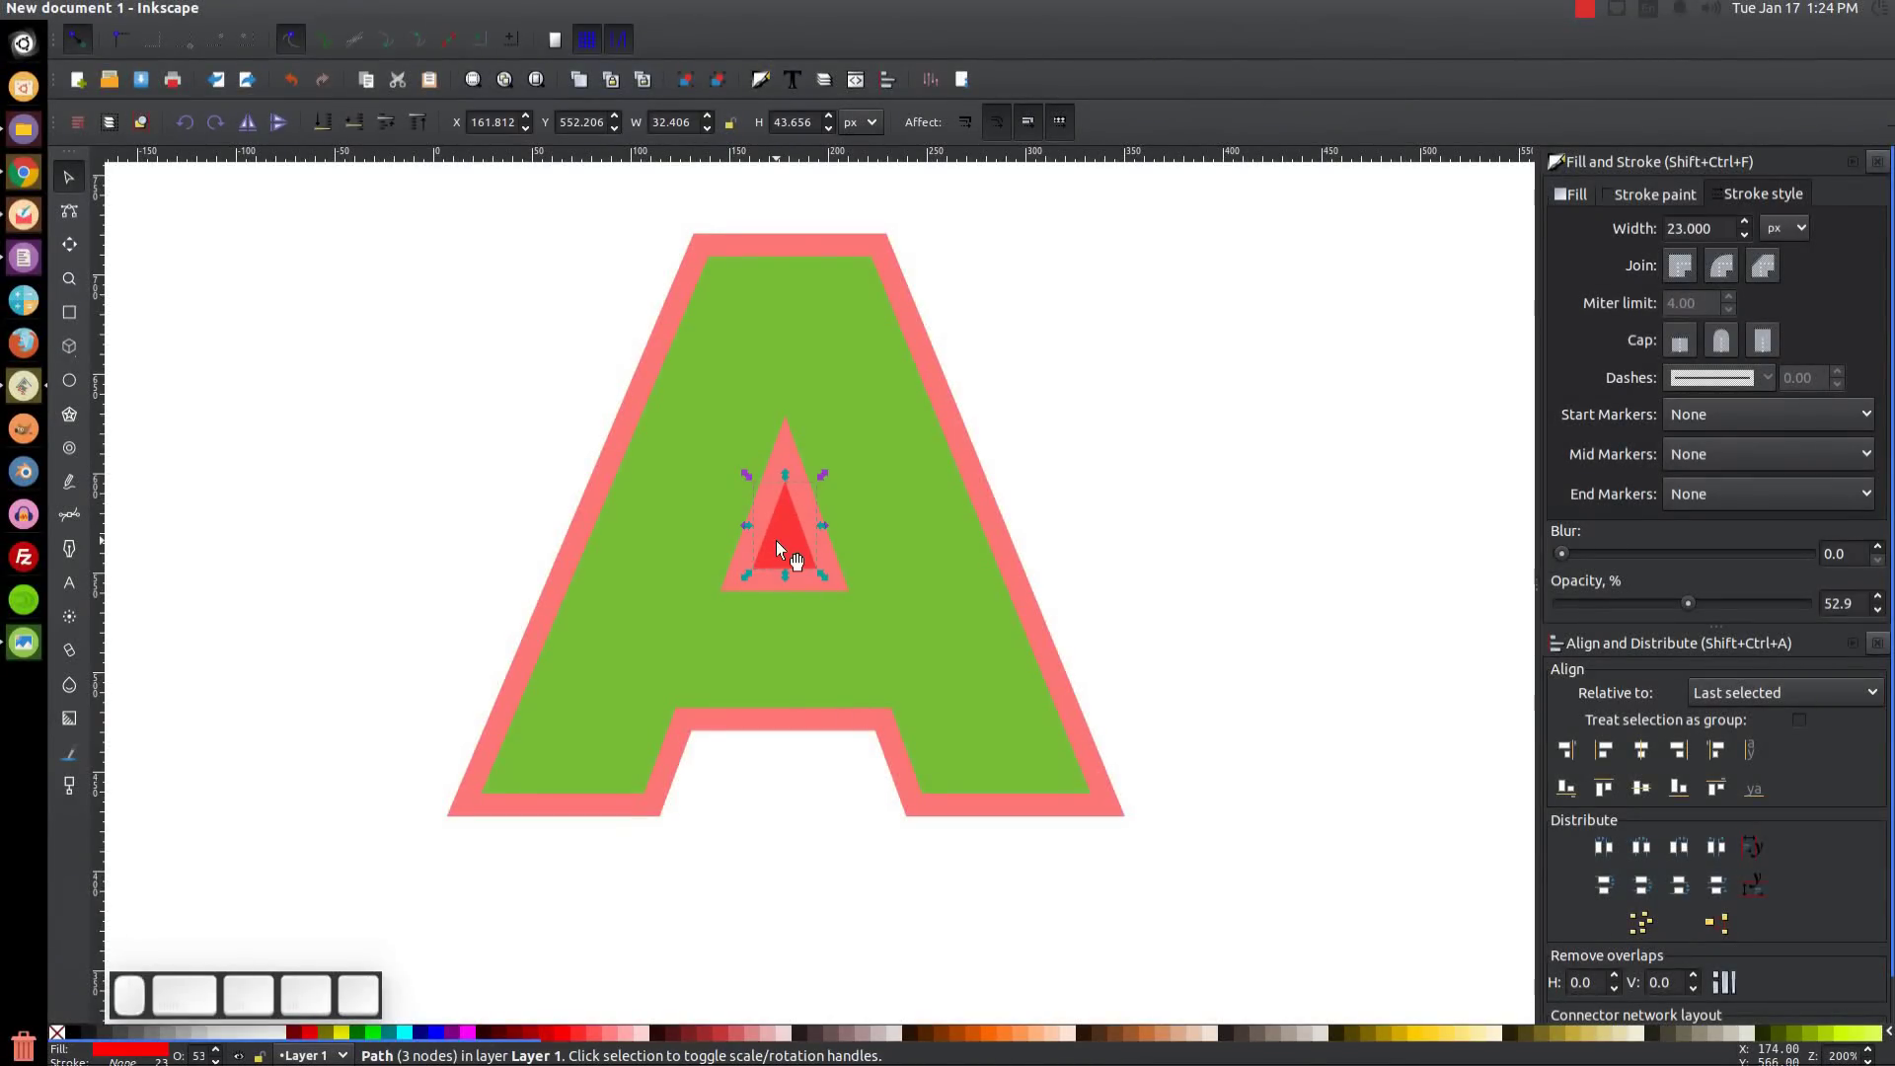
{"action": "left_click", "coordinate": [466, 813]}
{"action": "left_click", "coordinate": [329, 16]}
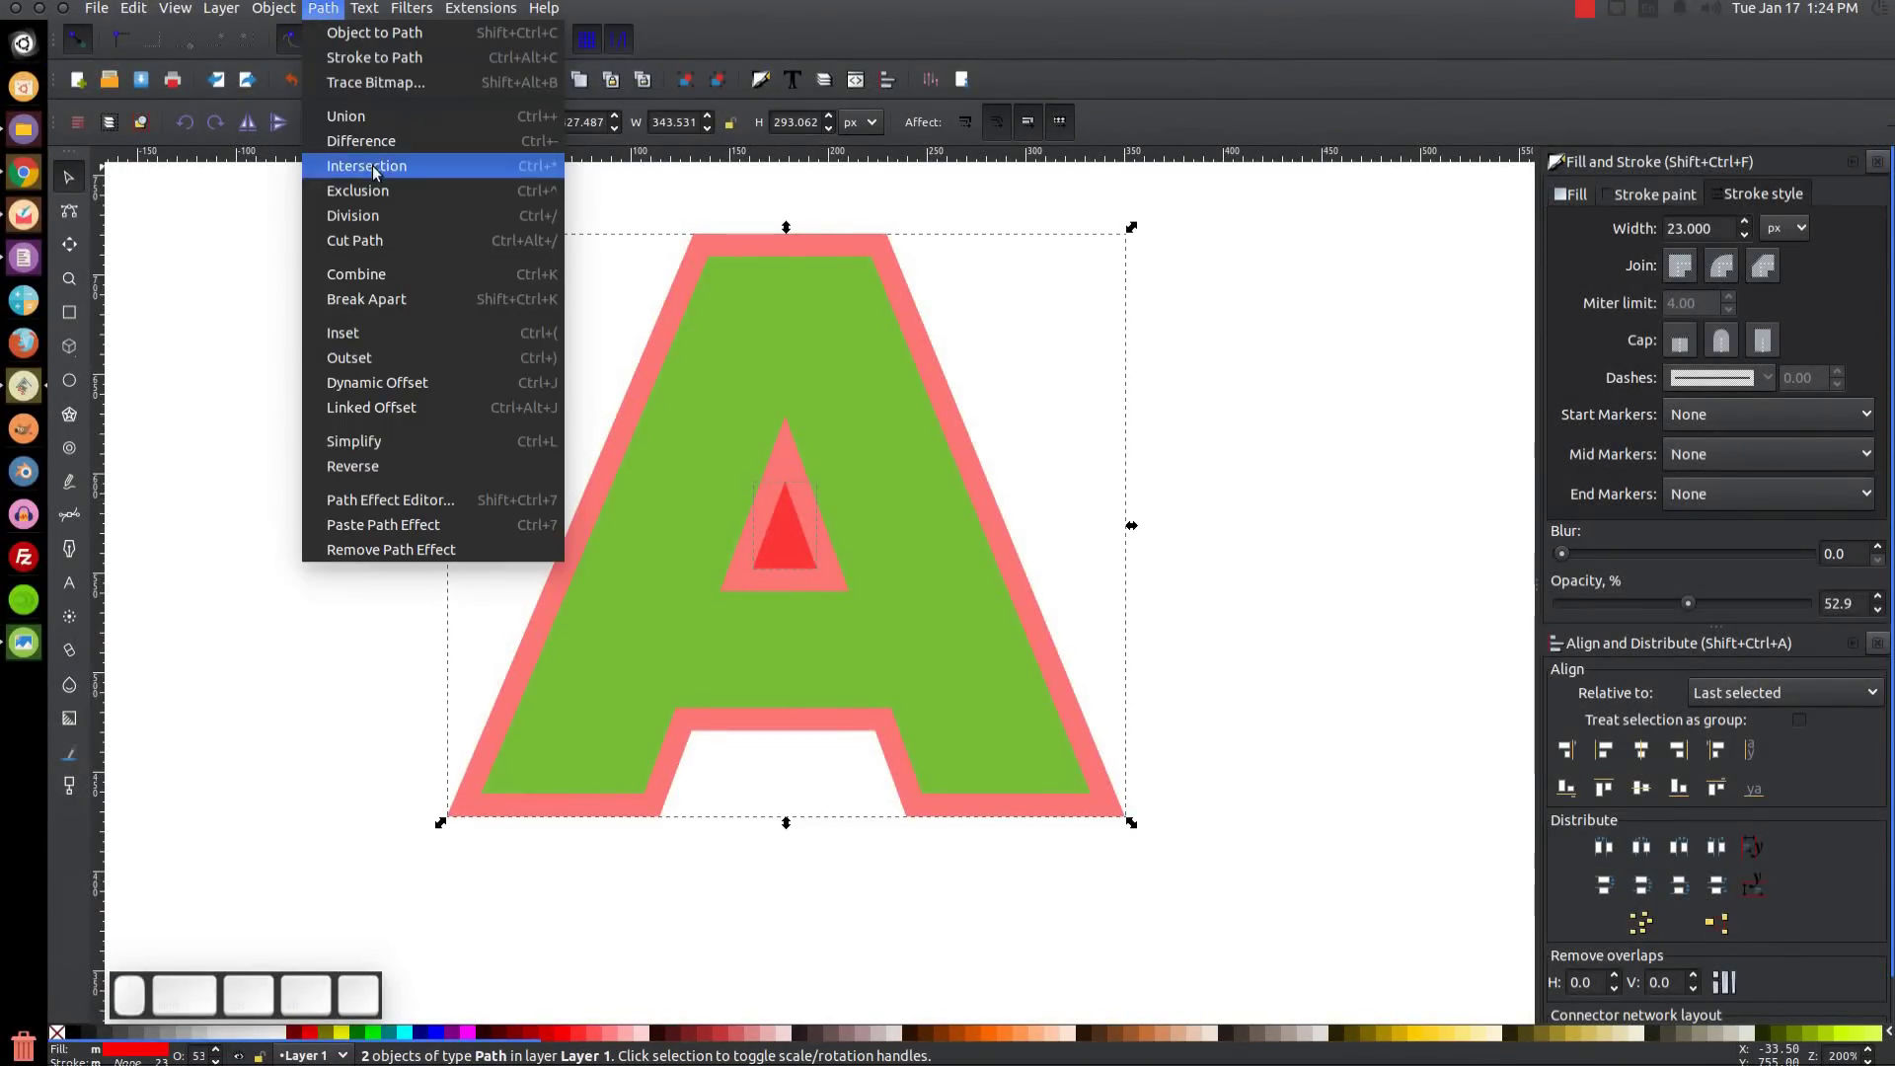
{"action": "left_click", "coordinate": [382, 144]}
{"action": "left_click", "coordinate": [992, 496]}
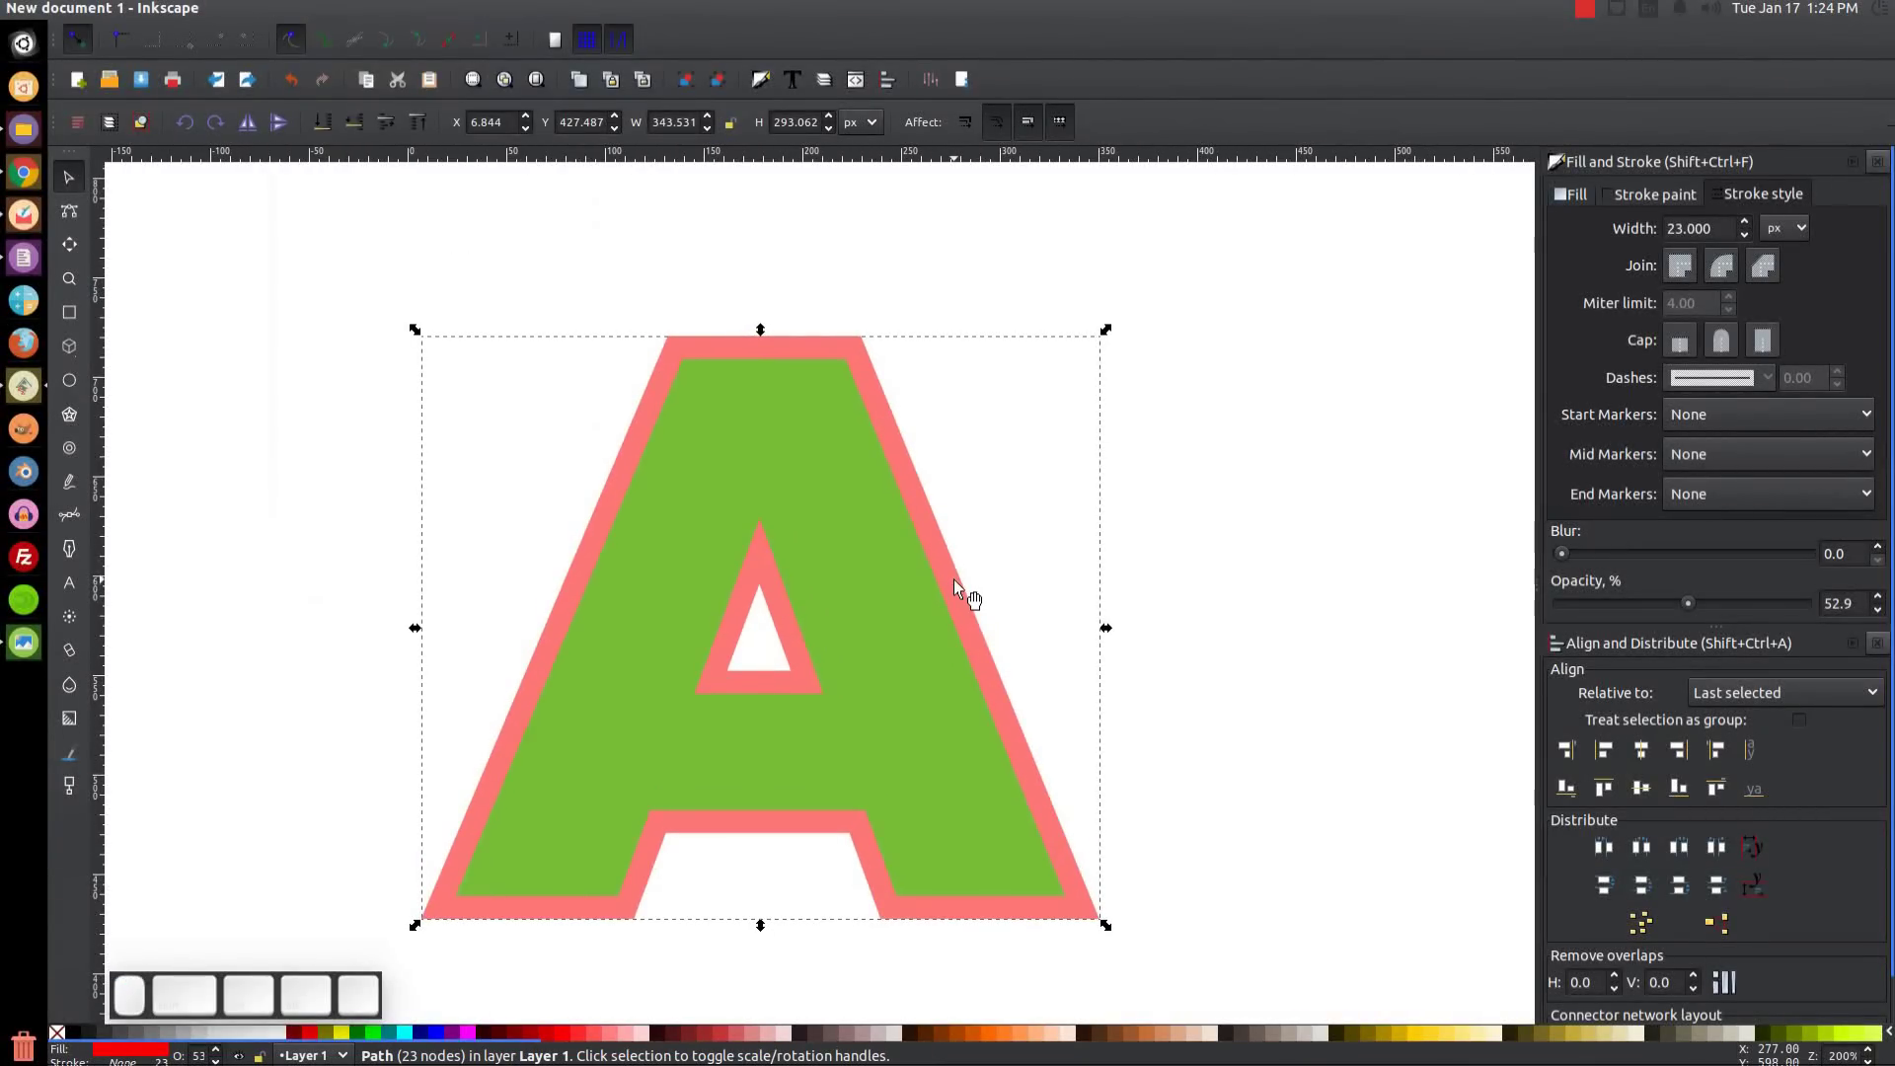
{"action": "key", "text": "1"}
{"action": "left_click", "coordinate": [945, 589]}
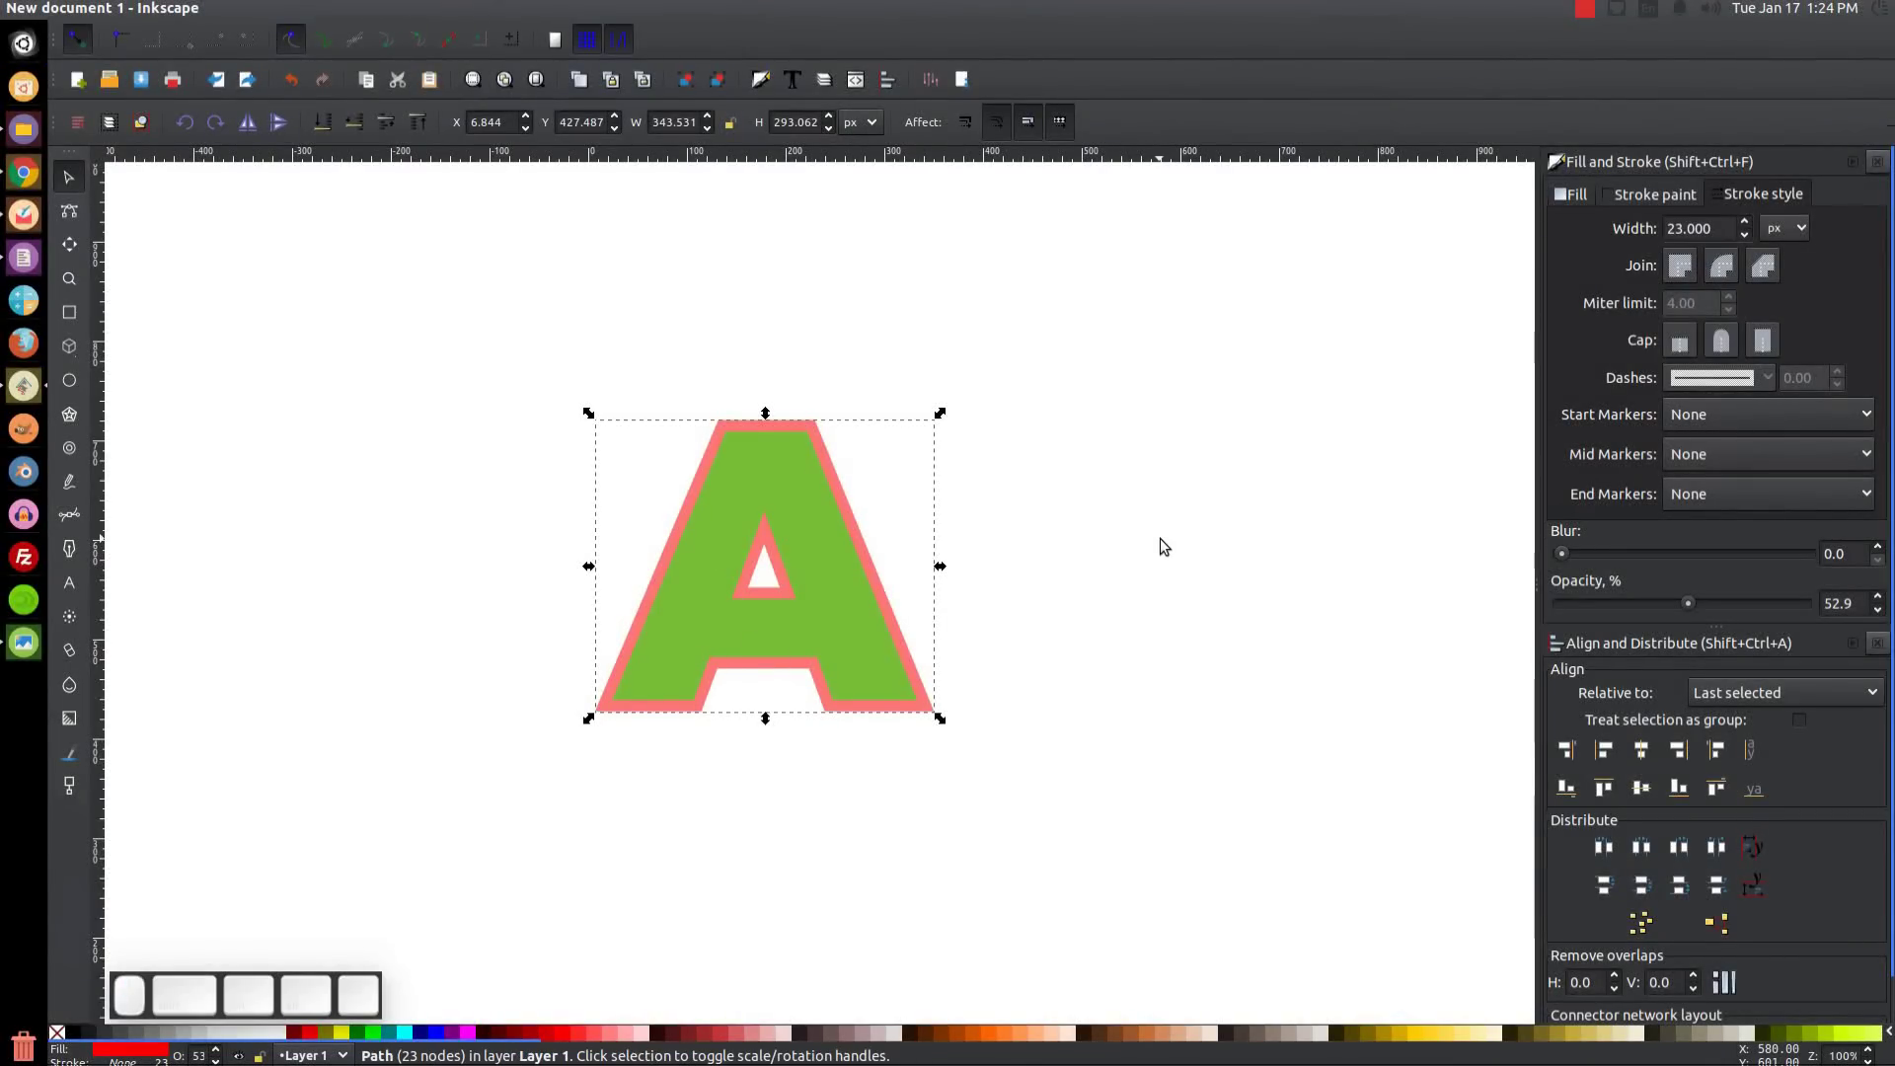
Duplicate the A, give the copy a wider lavender stroke and lower it behind the original.
{"action": "key", "text": "ctrl+d"}
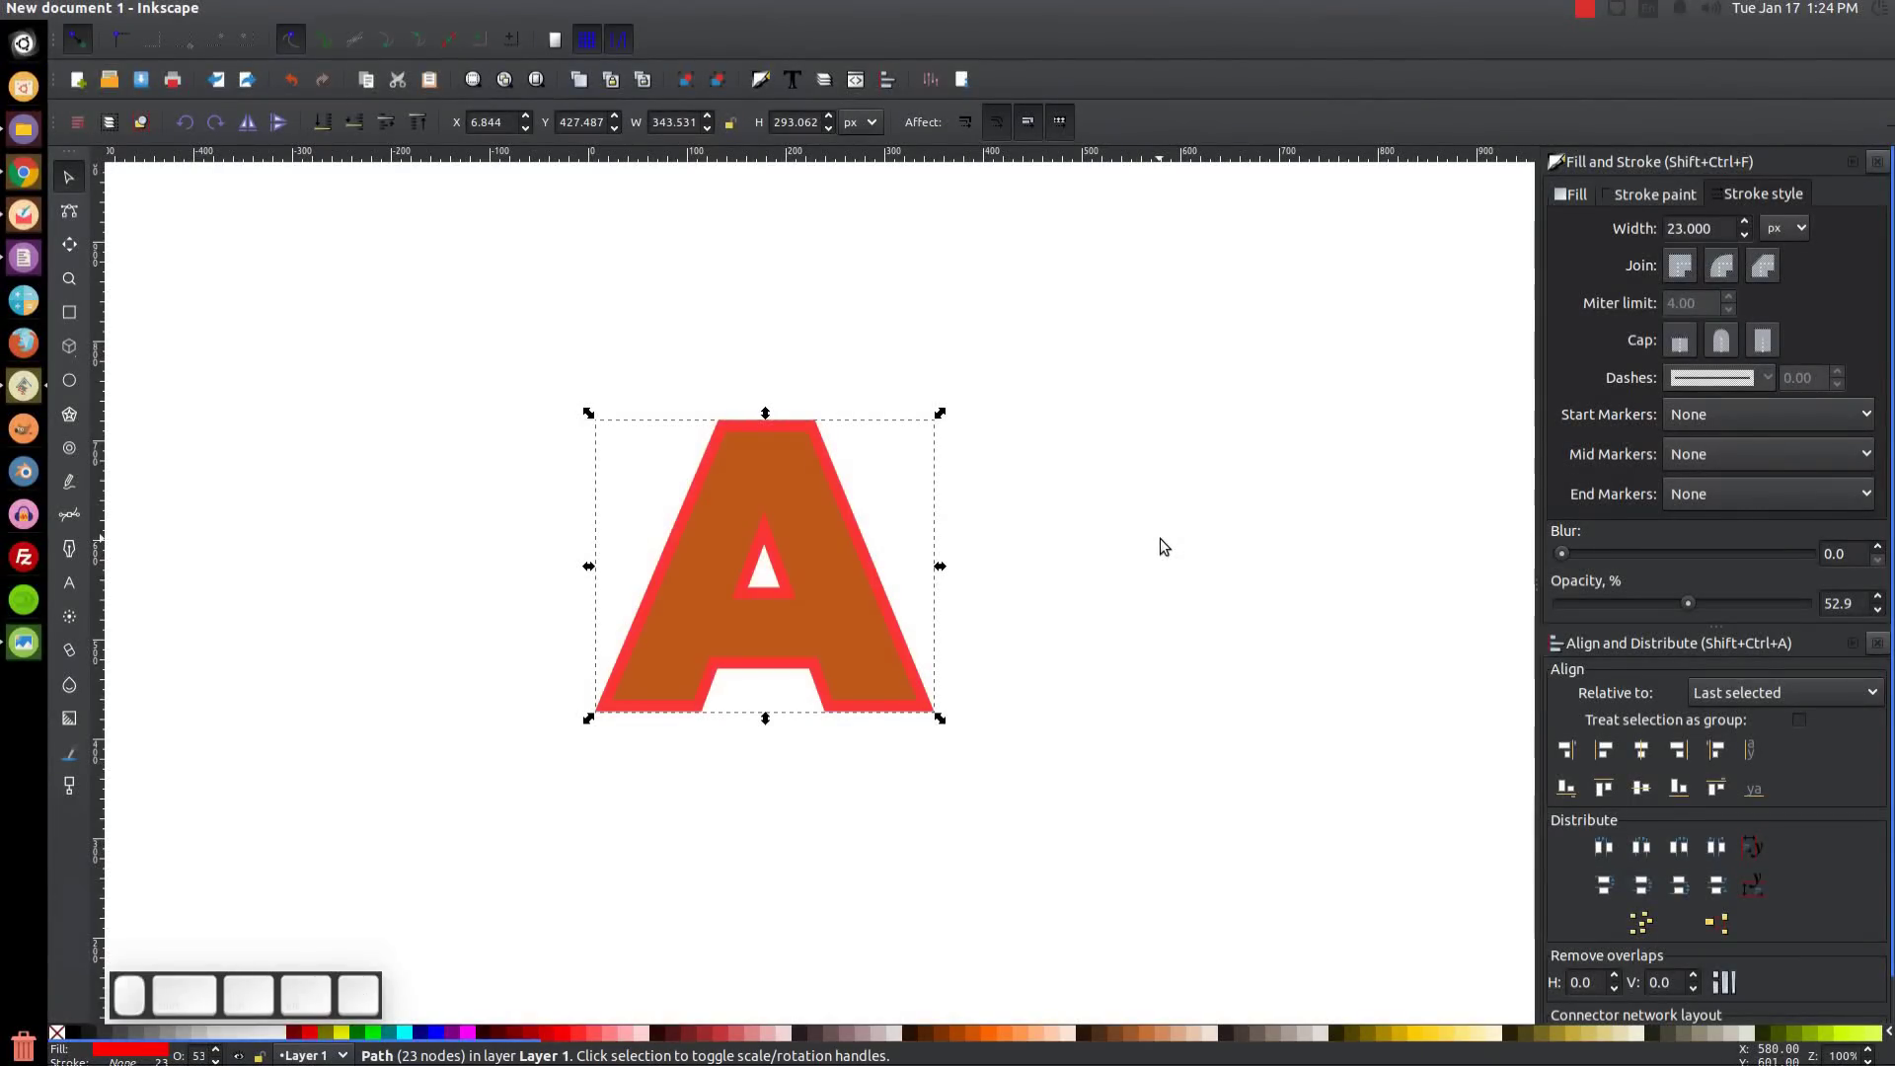
{"action": "left_click", "coordinate": [443, 1041]}
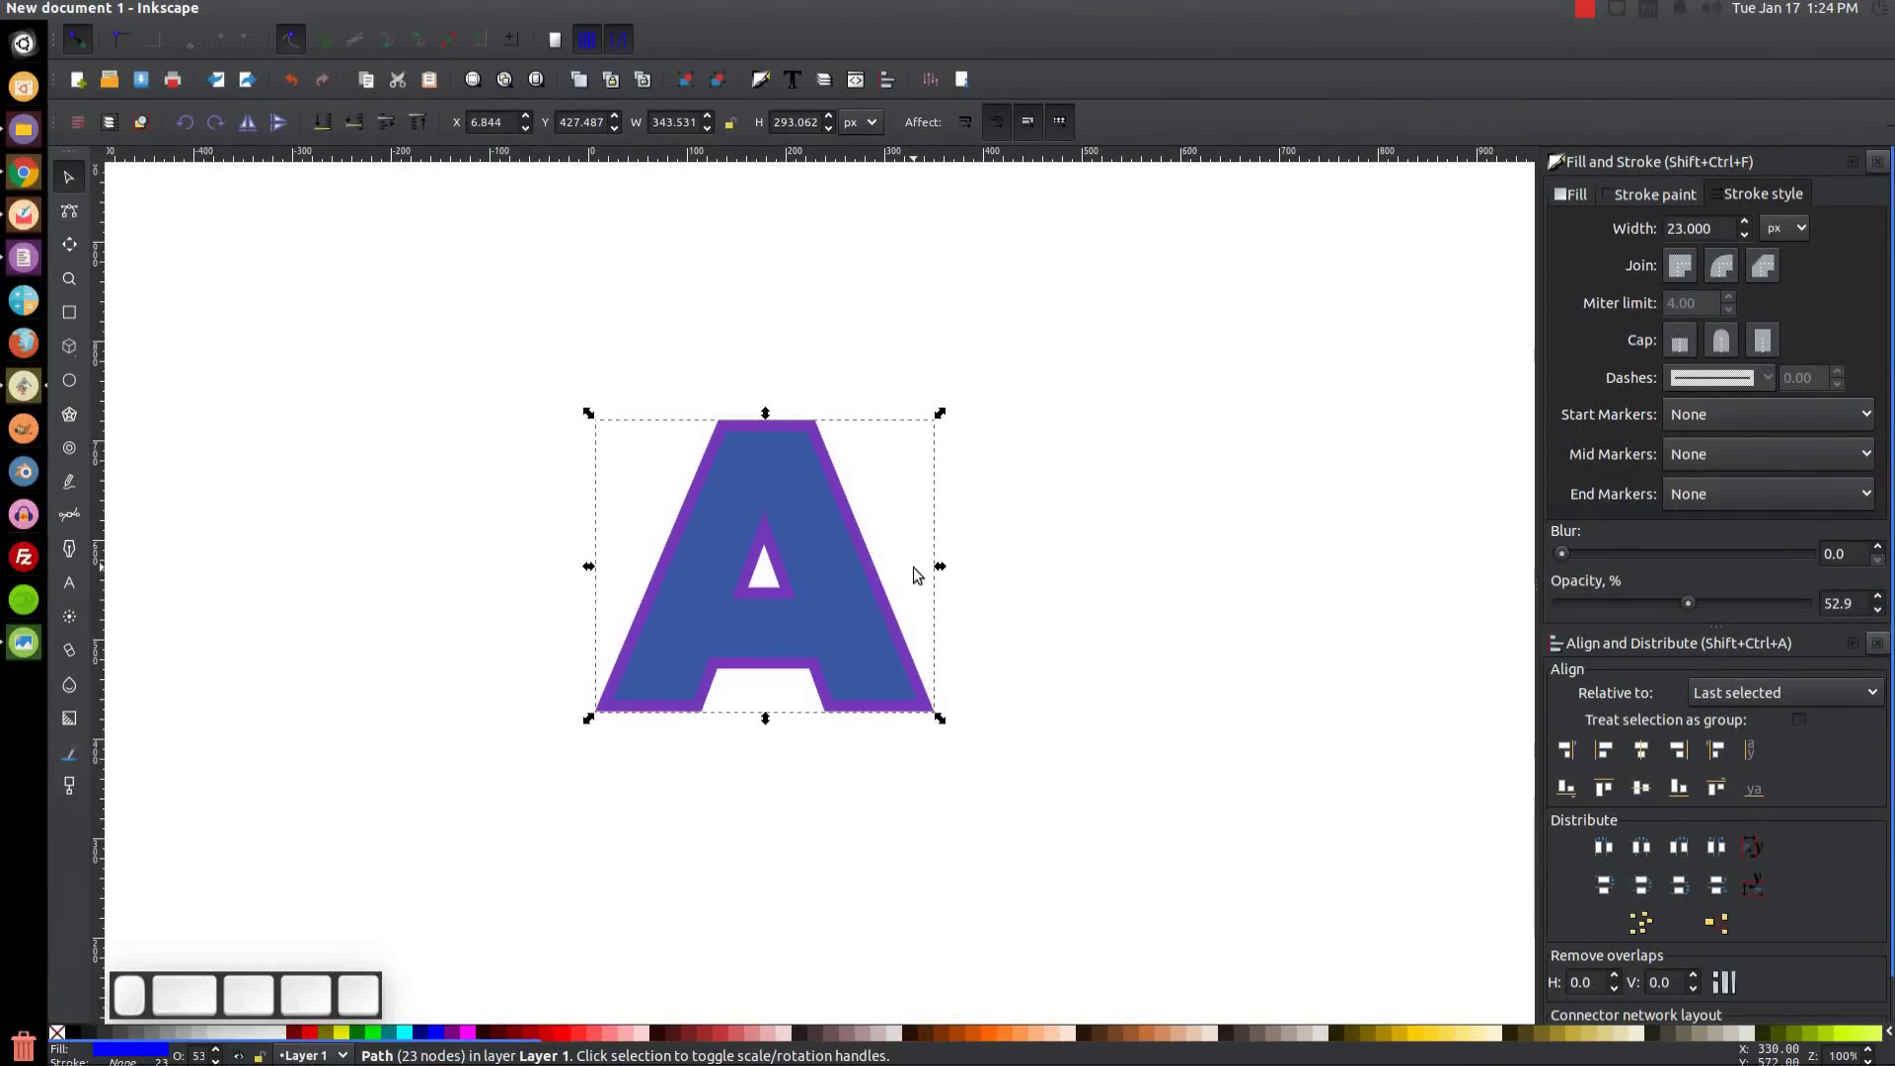
{"action": "left_click", "coordinate": [442, 1037]}
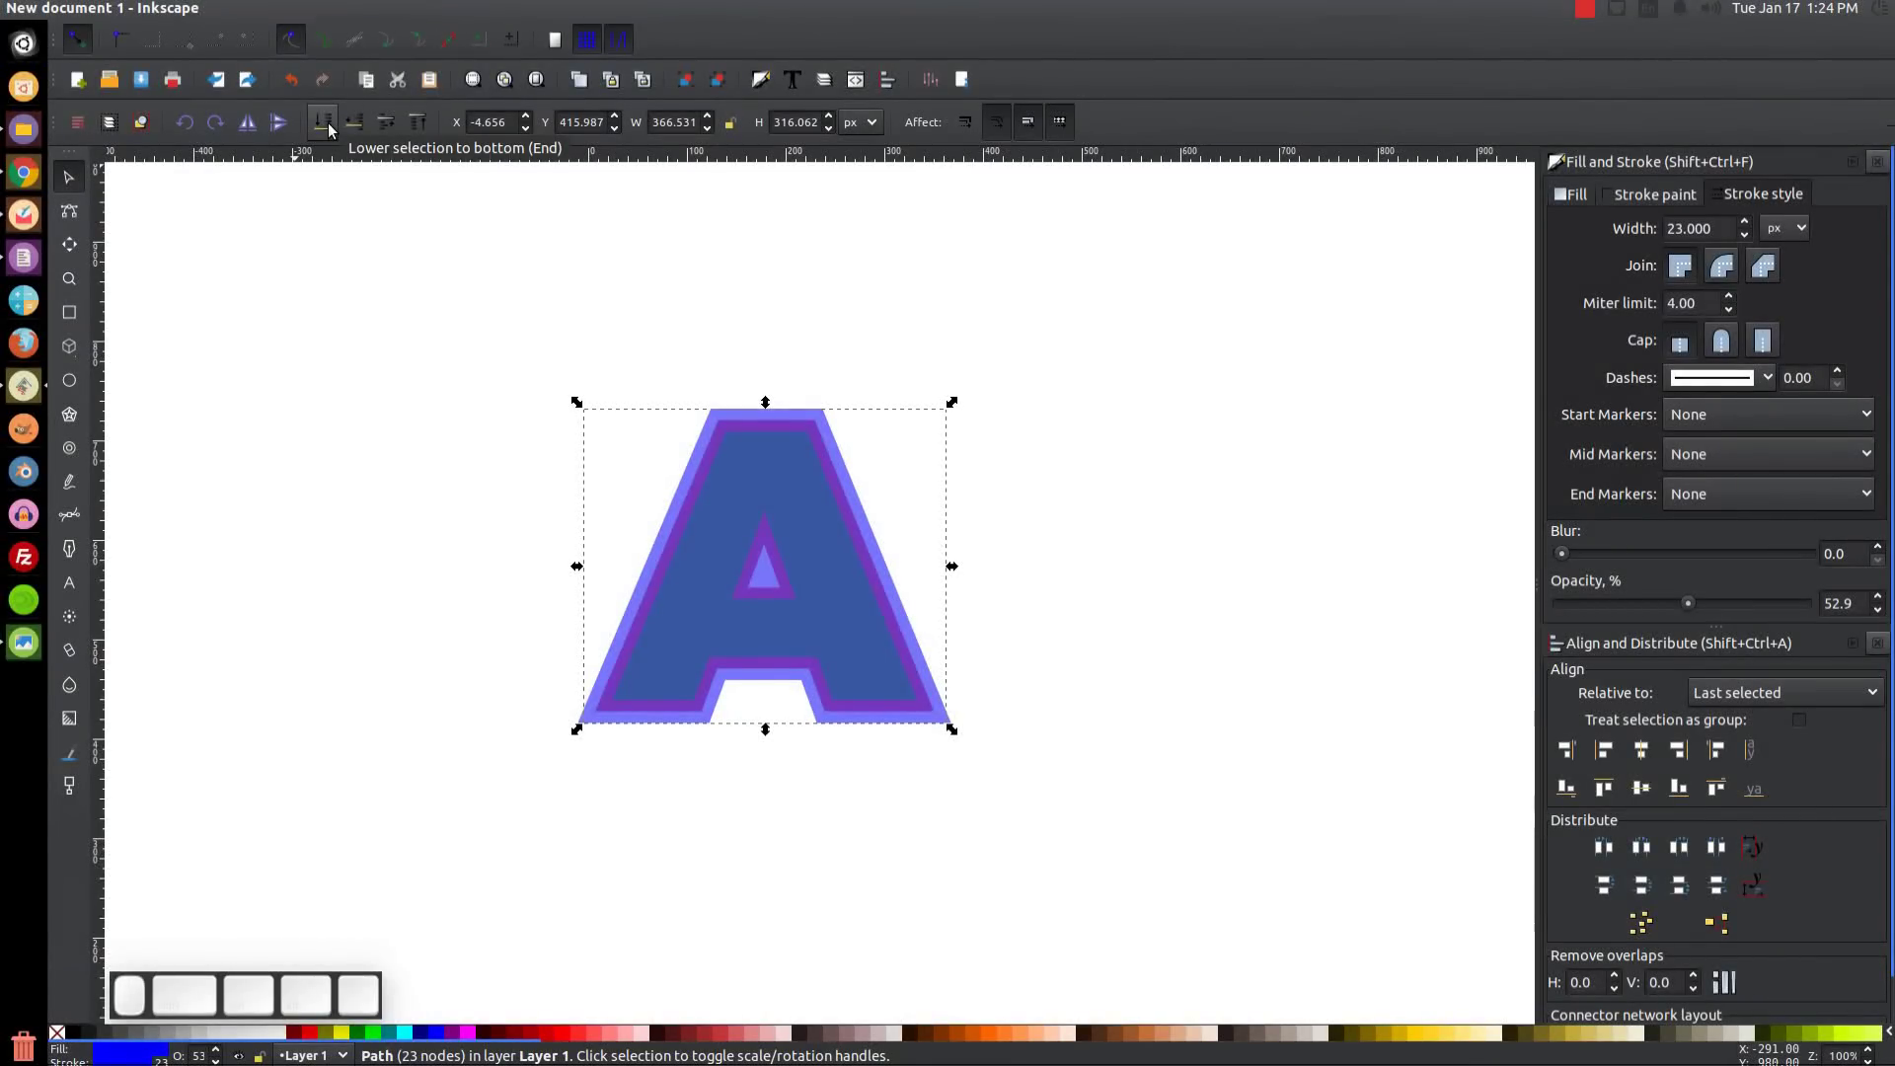
{"action": "left_click", "coordinate": [335, 131]}
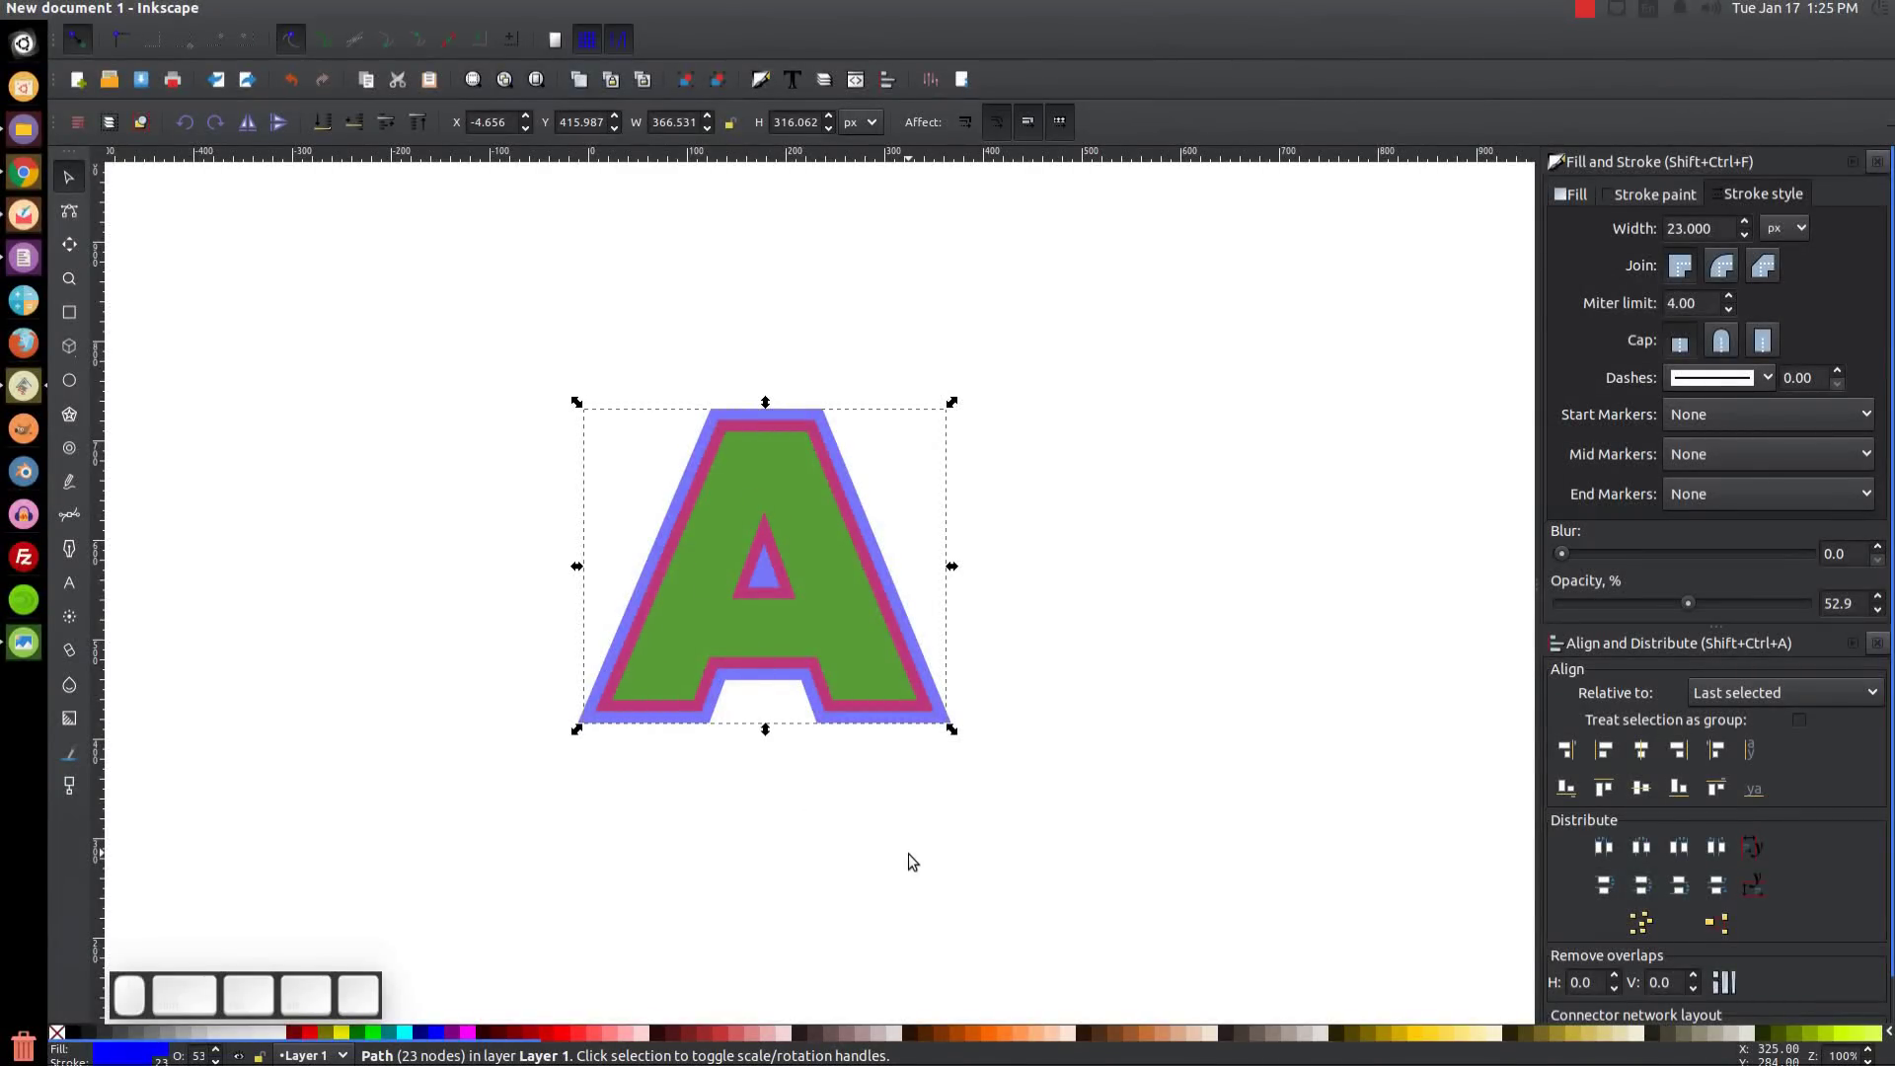
Convert the outer lavender outline's stroke into a filled path with Stroke to Path.
{"action": "left_click", "coordinate": [336, 17]}
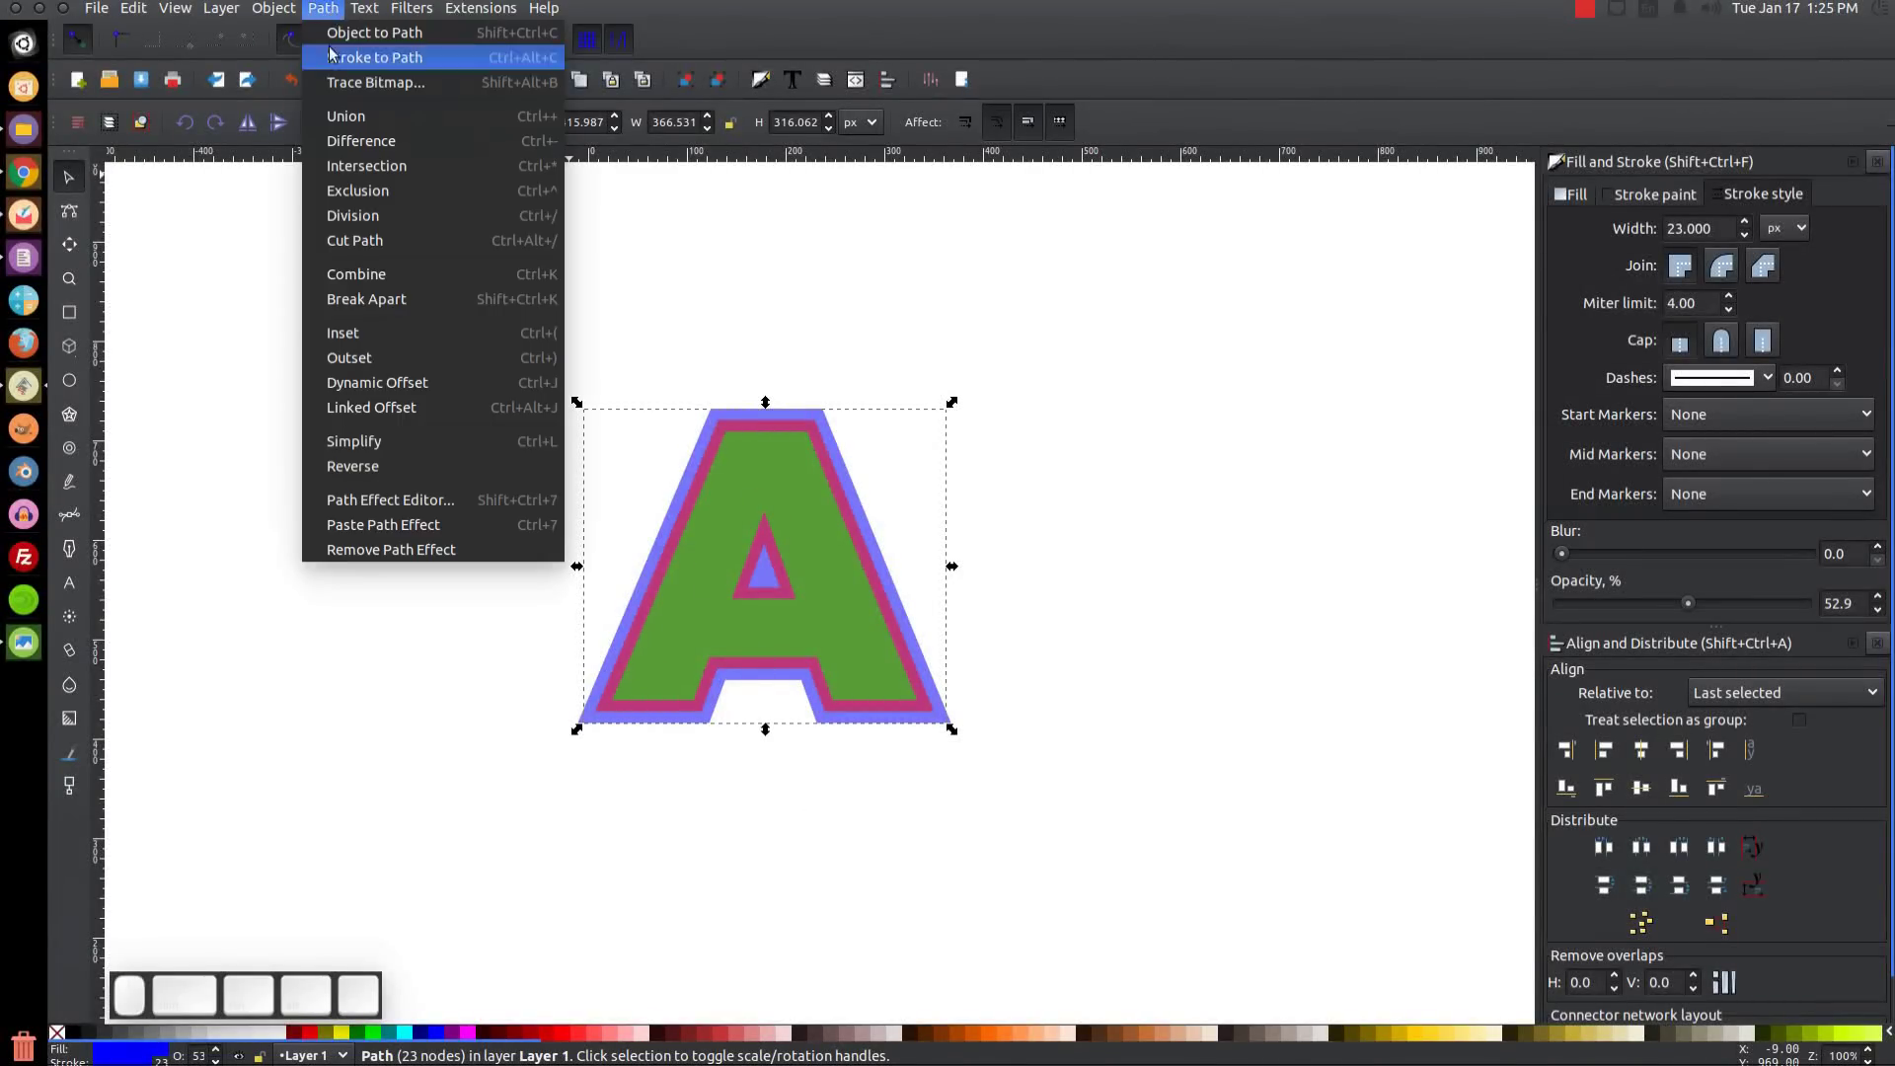
{"action": "left_click", "coordinate": [341, 71]}
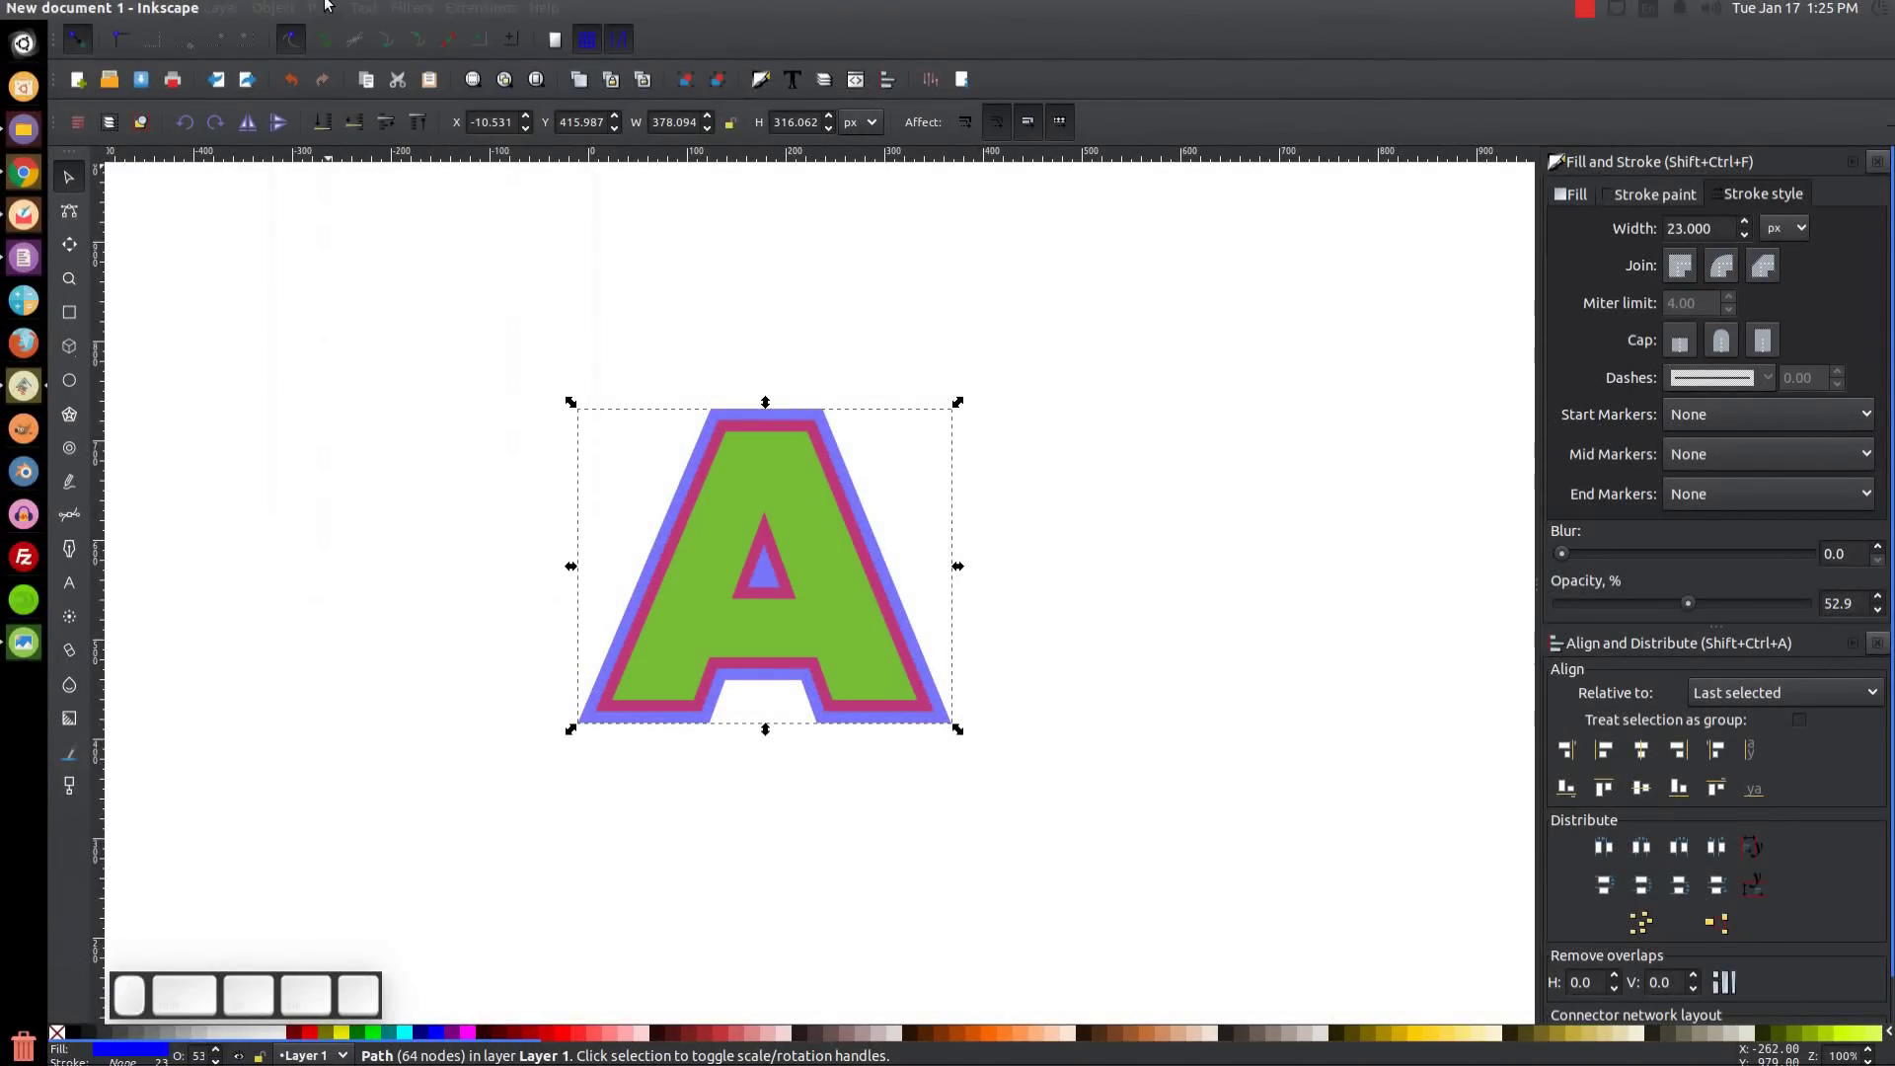
{"action": "left_click", "coordinate": [329, 9]}
{"action": "left_click", "coordinate": [388, 303]}
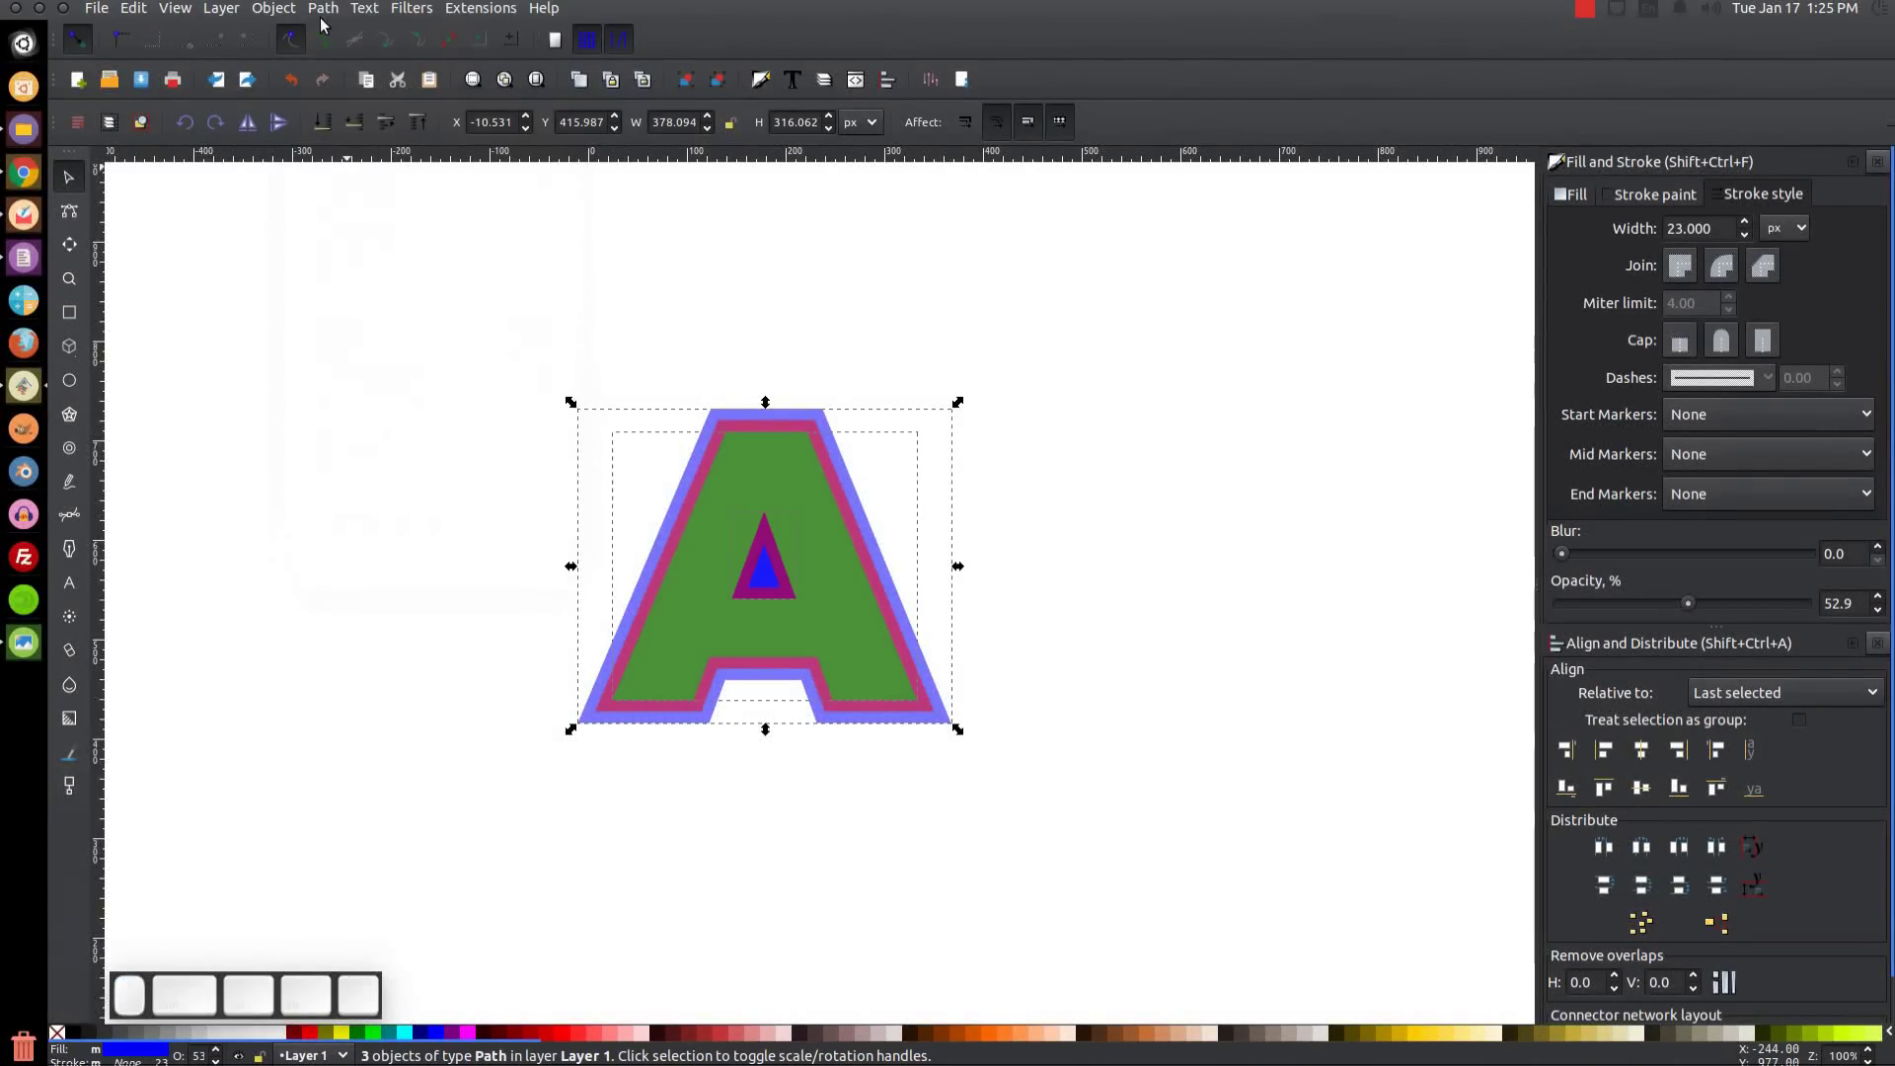
{"action": "left_click", "coordinate": [330, 19]}
{"action": "left_click", "coordinate": [362, 120]}
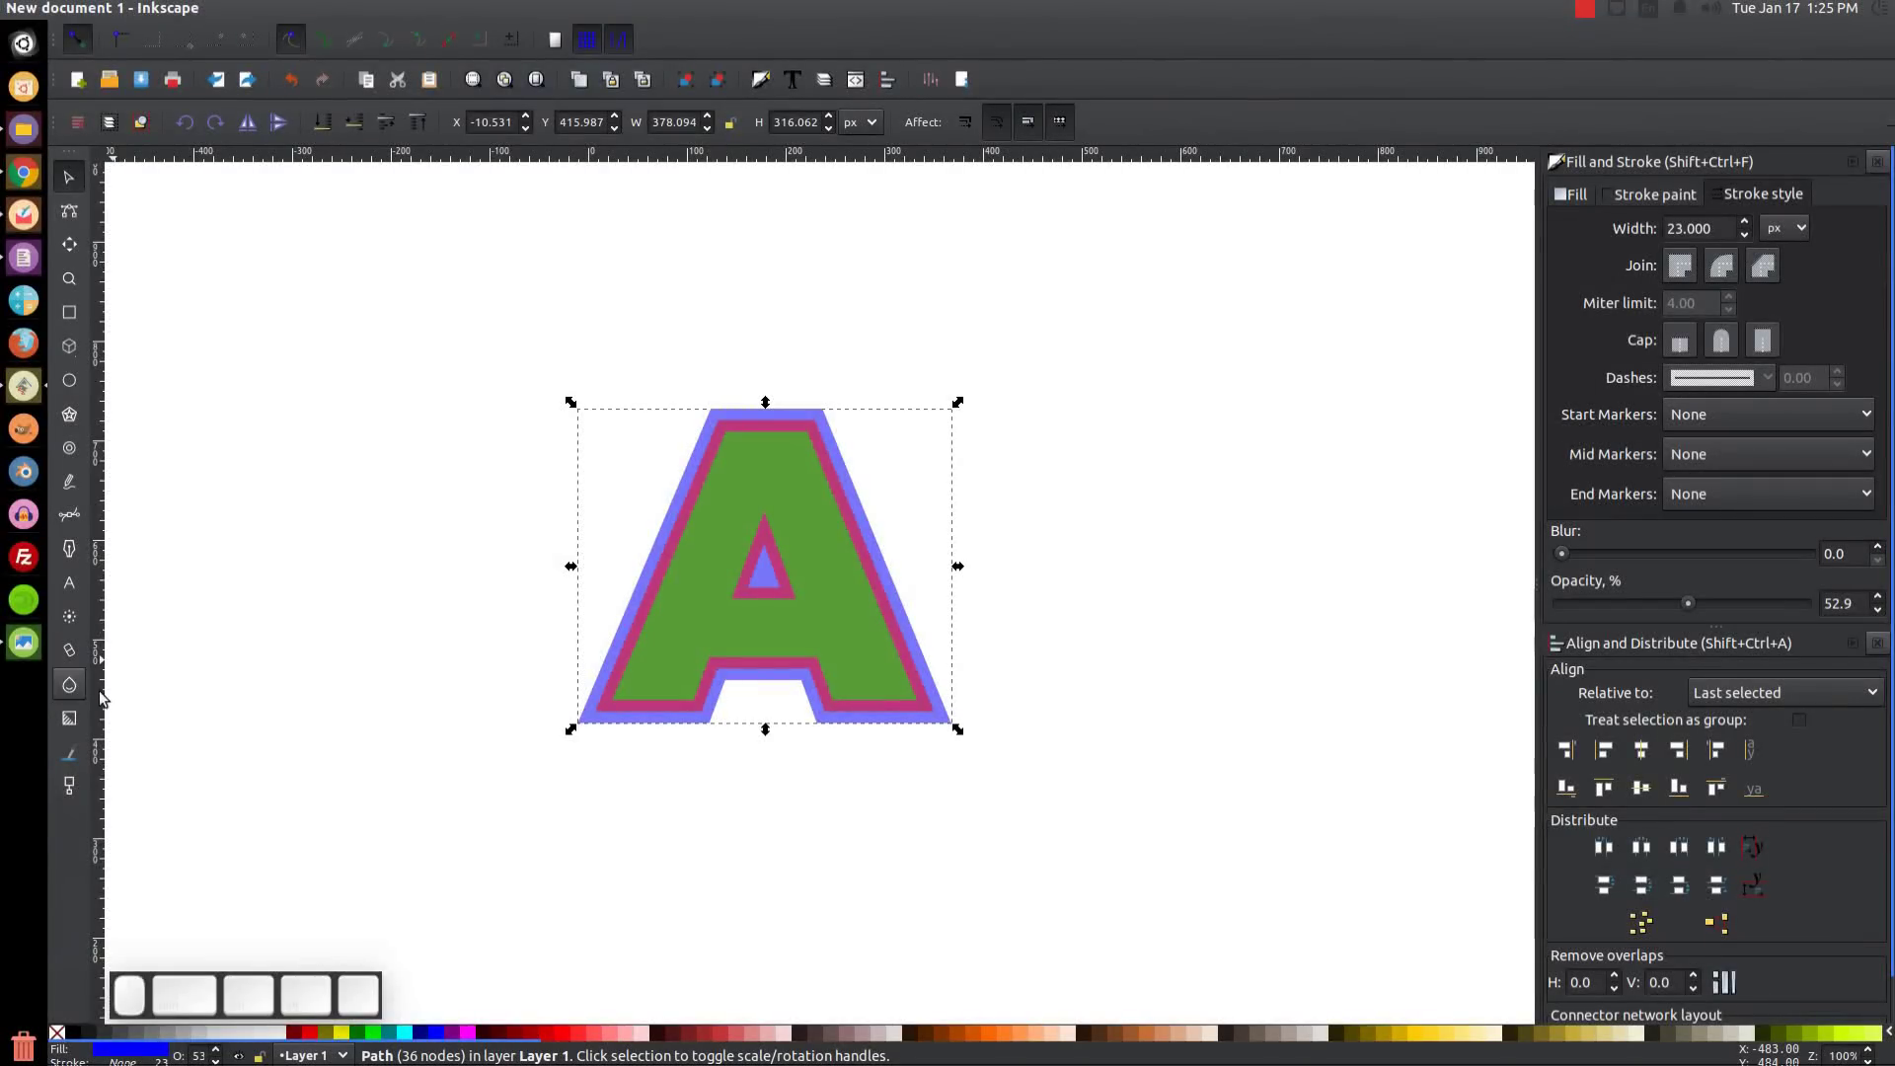
Compare against the reference image of the finished 3D A, then close it.
{"action": "left_click", "coordinate": [12, 650]}
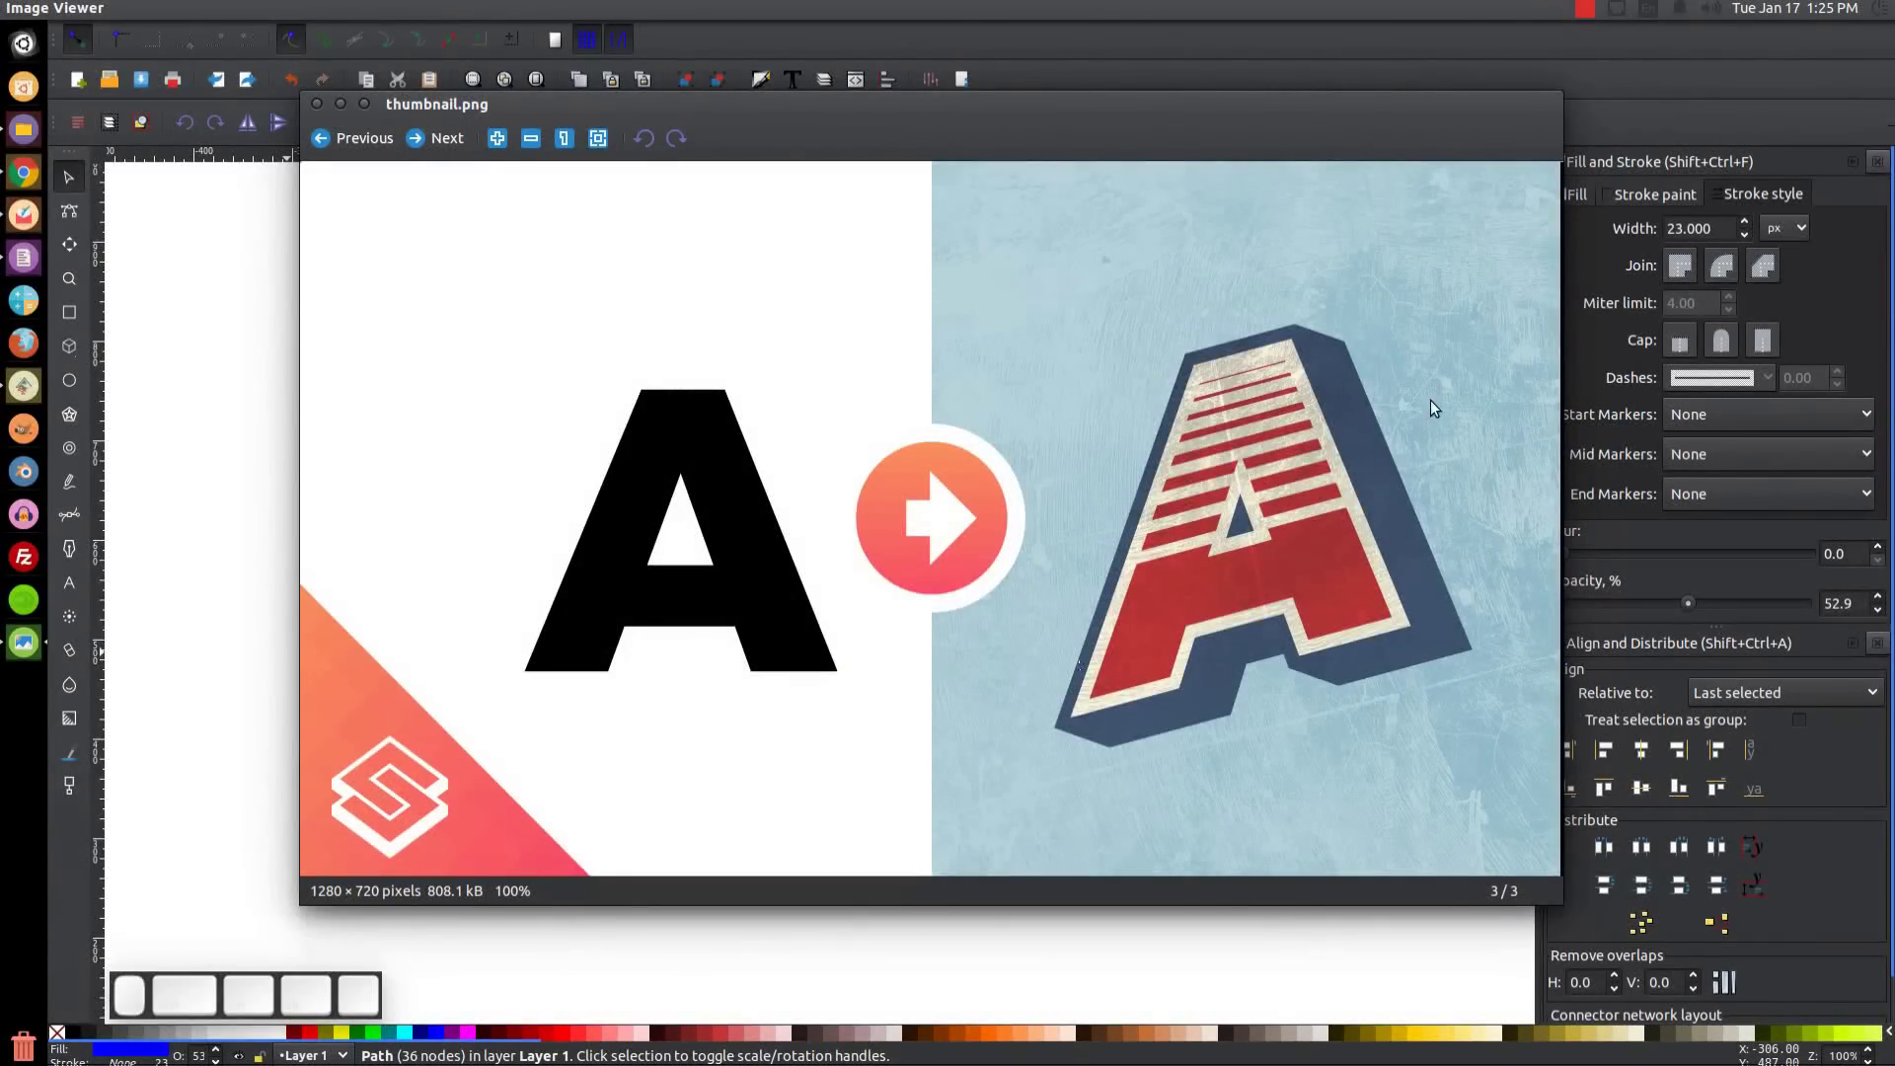
{"action": "left_click", "coordinate": [353, 115]}
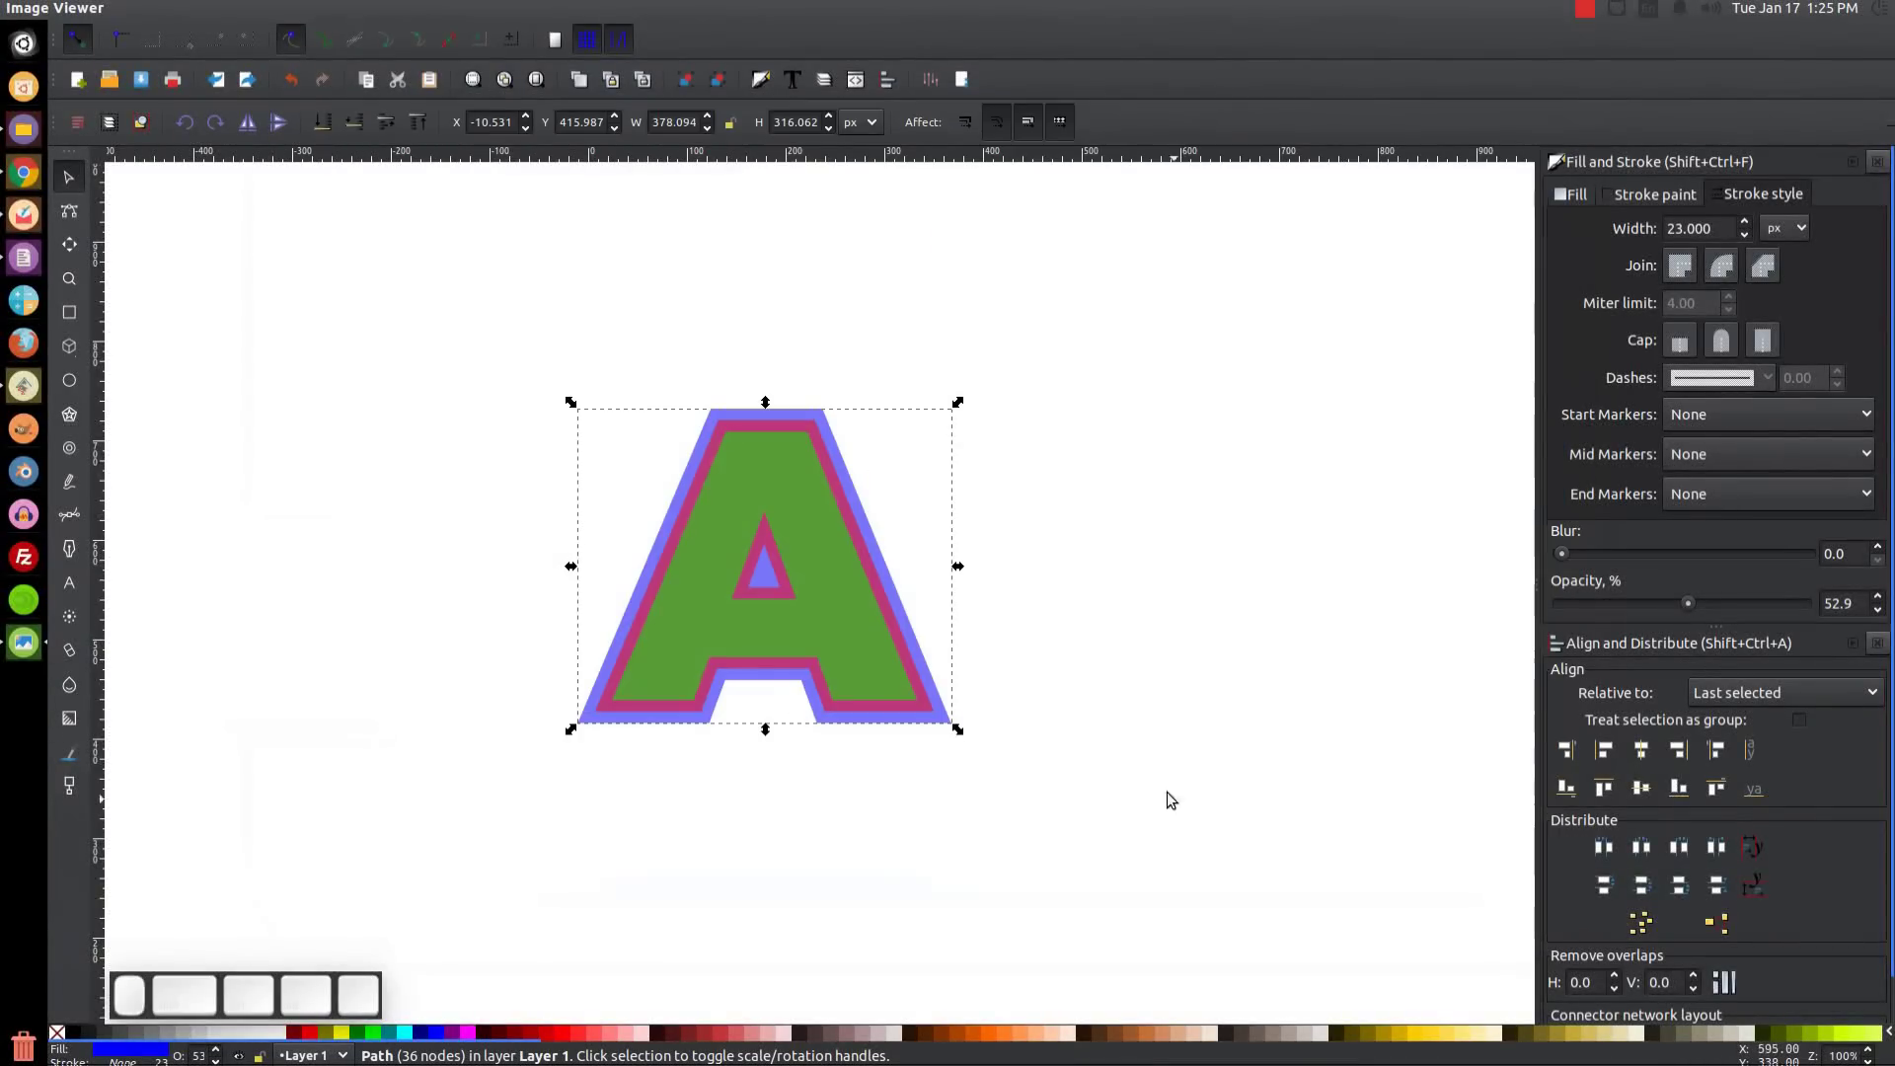
Select all stacked letter shapes and slant them with the transform handles.
{"action": "left_click_drag", "start_coordinate": [1178, 841], "coordinate": [415, 329]}
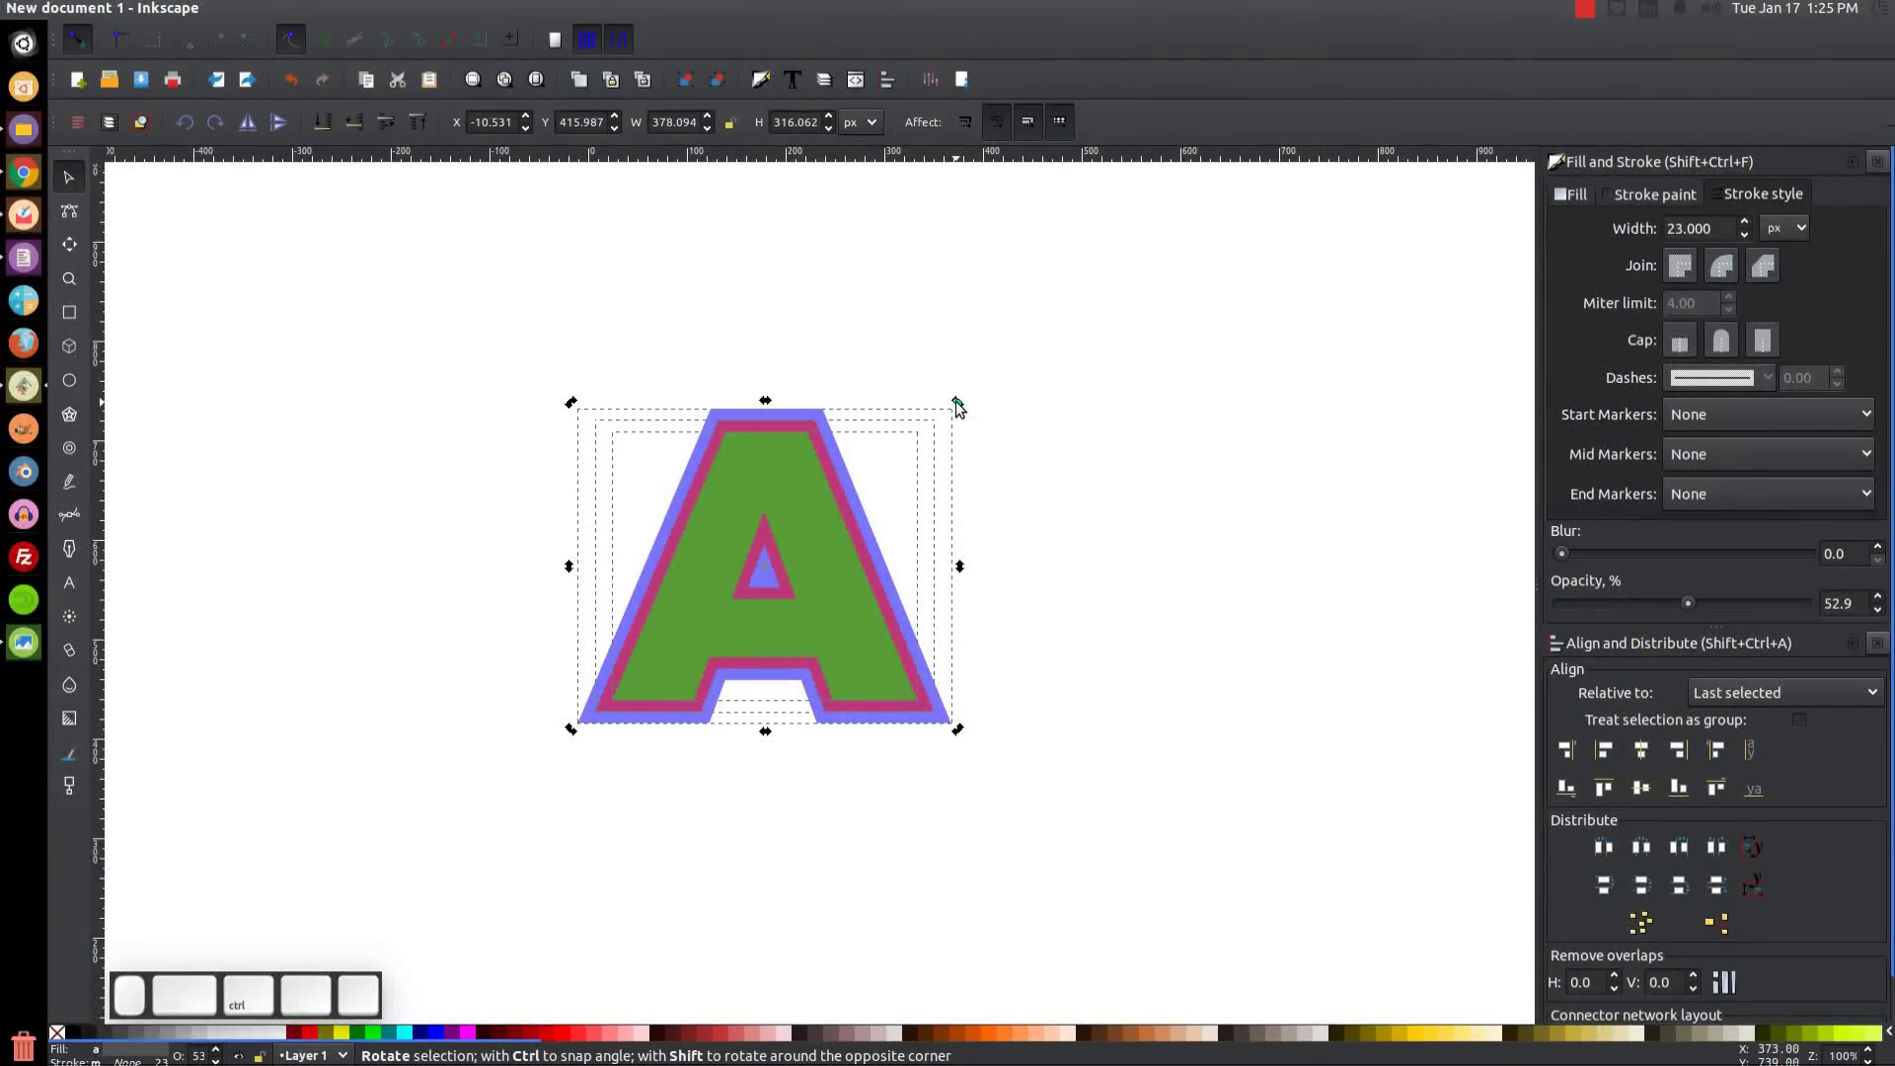
{"action": "left_click_drag", "start_coordinate": [960, 403], "coordinate": [932, 433]}
{"action": "left_click_drag", "start_coordinate": [906, 399], "coordinate": [876, 610]}
{"action": "left_click_drag", "start_coordinate": [762, 657], "coordinate": [789, 613]}
{"action": "left_click", "coordinate": [1234, 463]}
{"action": "left_click", "coordinate": [642, 409]}
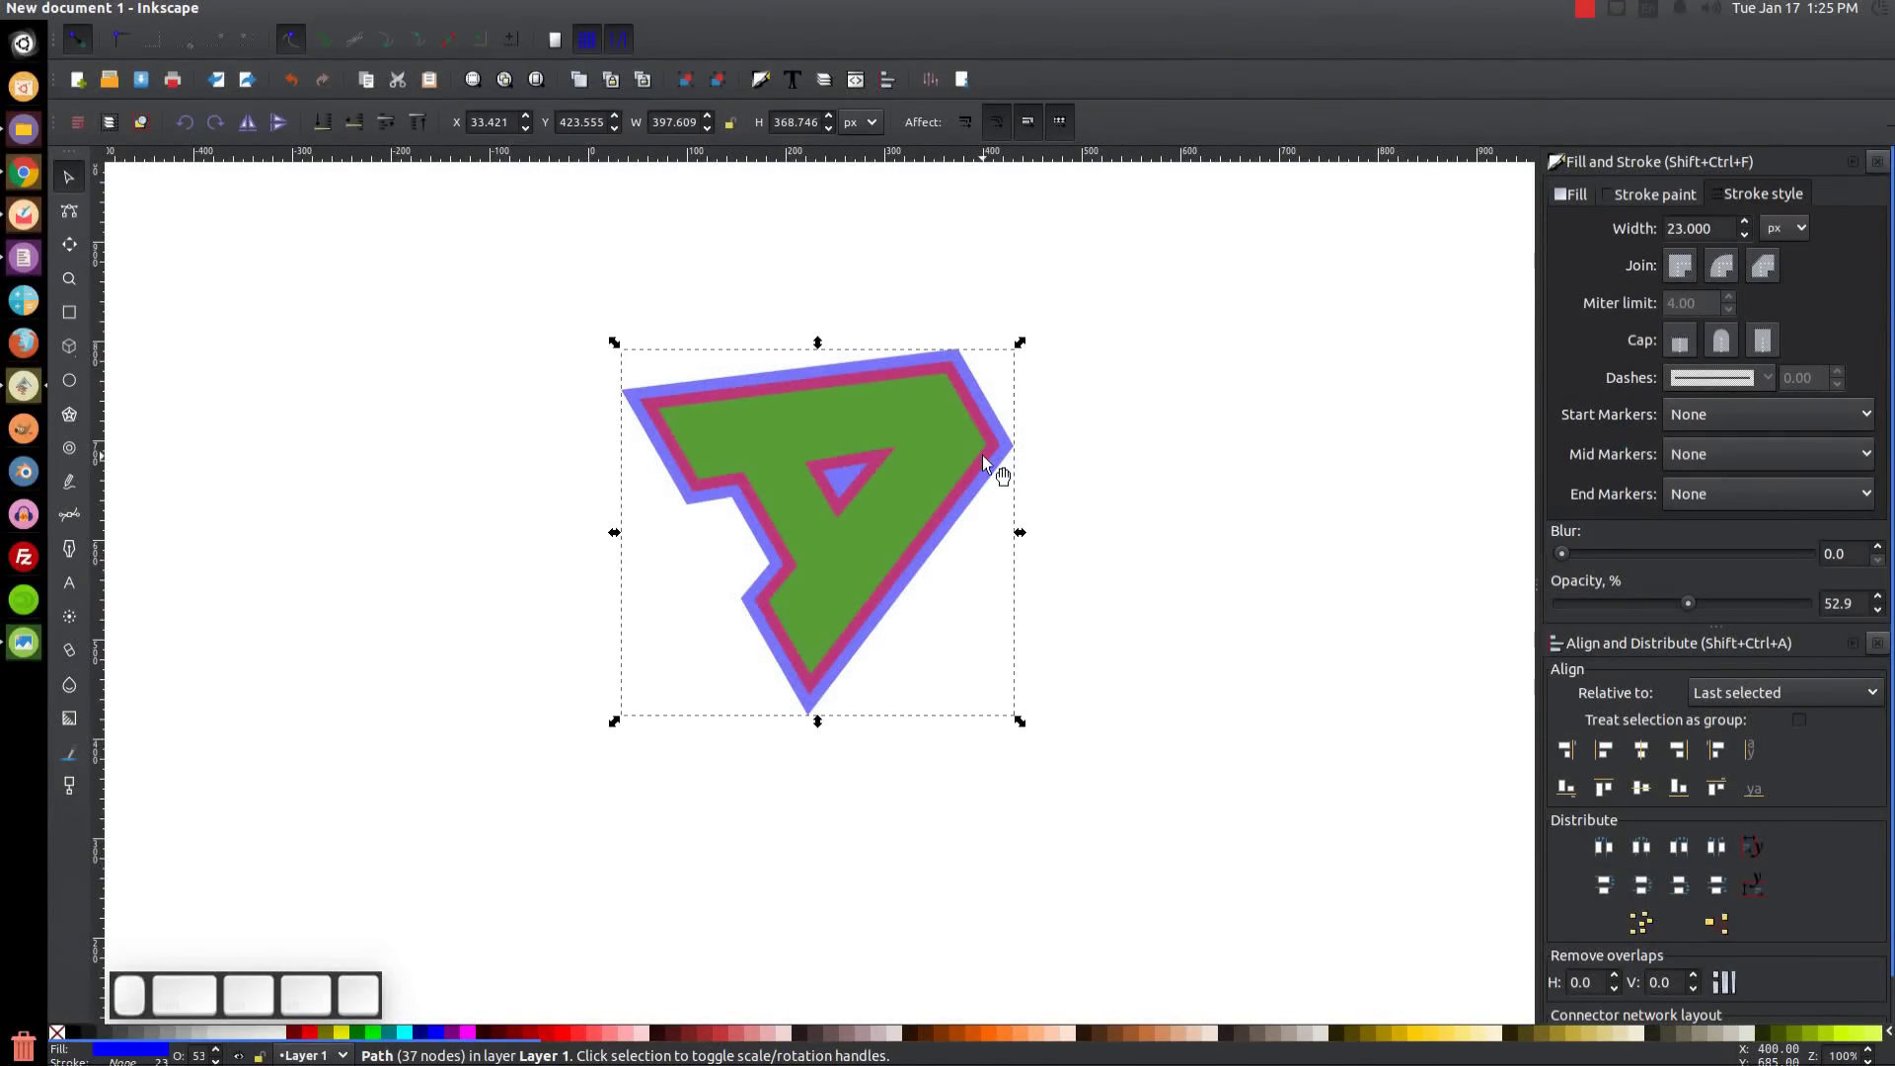
Duplicate the slanted stack and drag the copy down-left as a translucent side shadow.
{"action": "key", "text": "ctrl+d"}
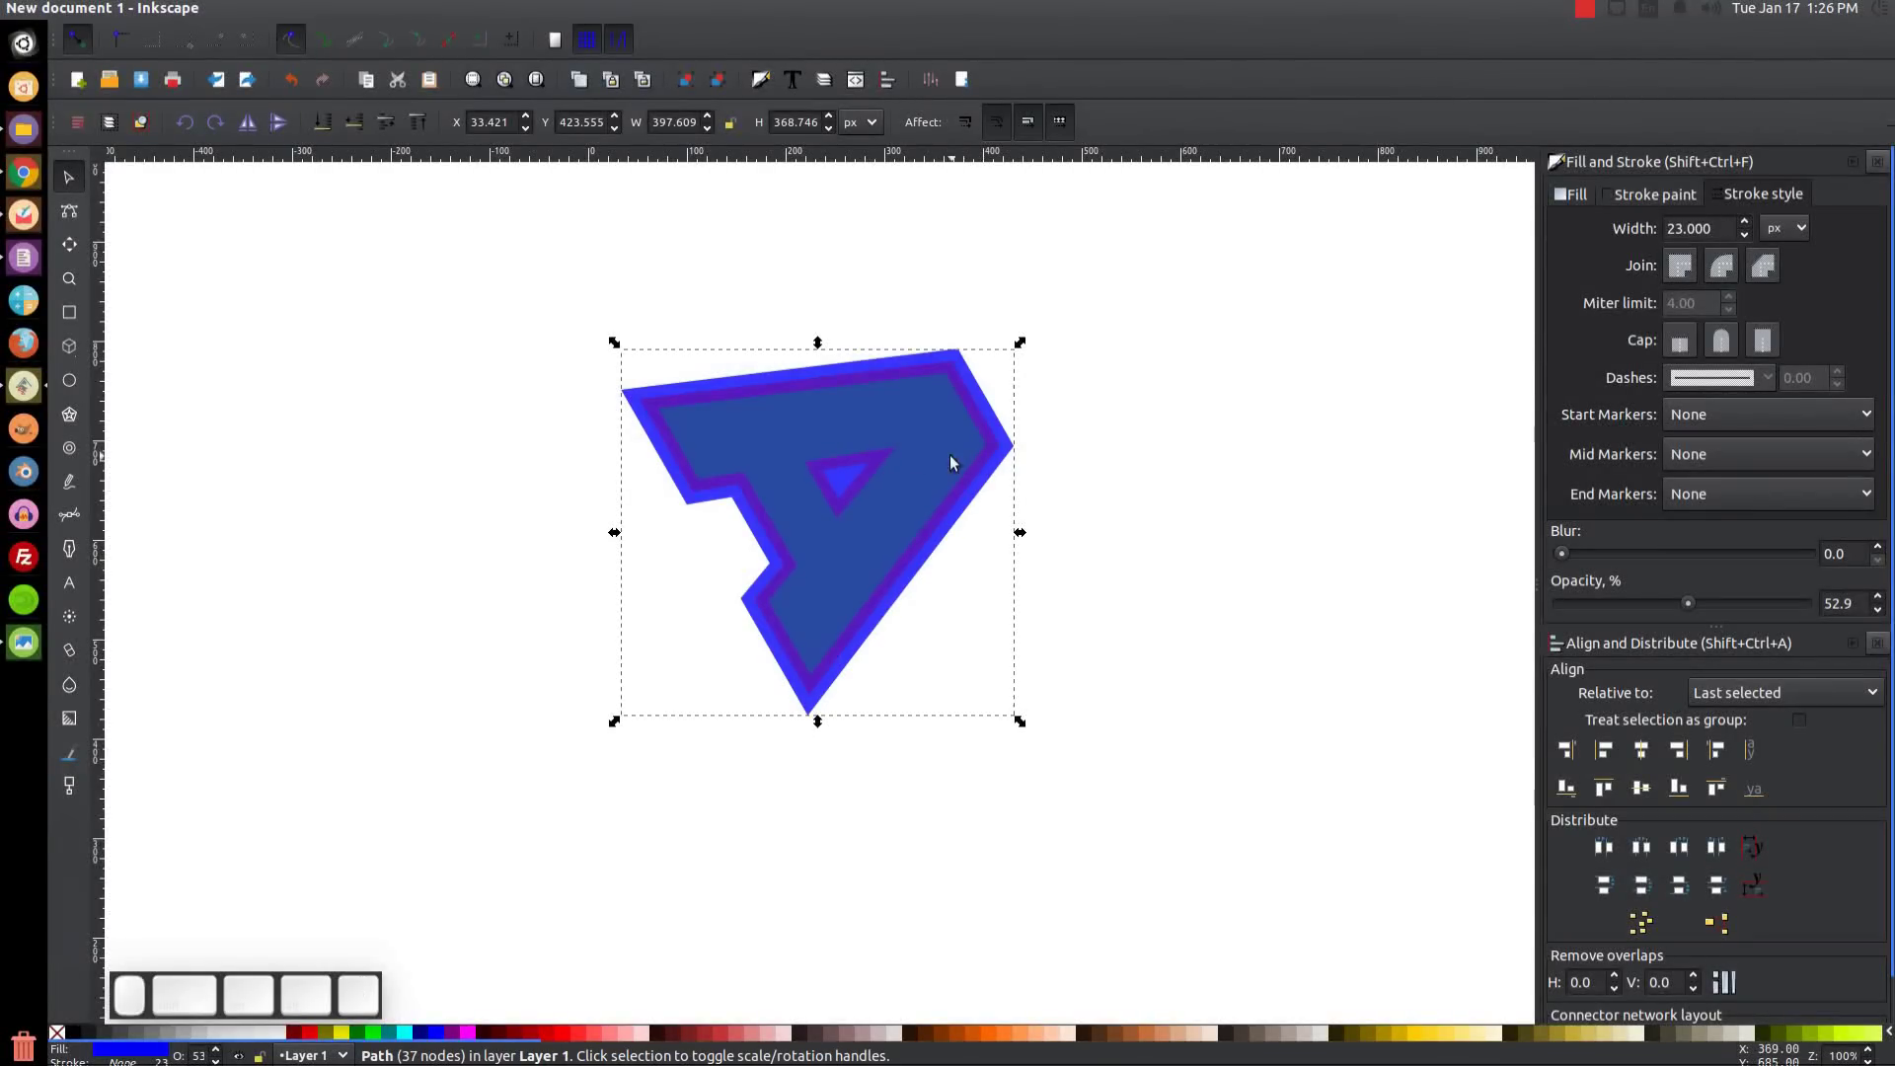
{"action": "left_click_drag", "start_coordinate": [786, 404], "coordinate": [577, 665]}
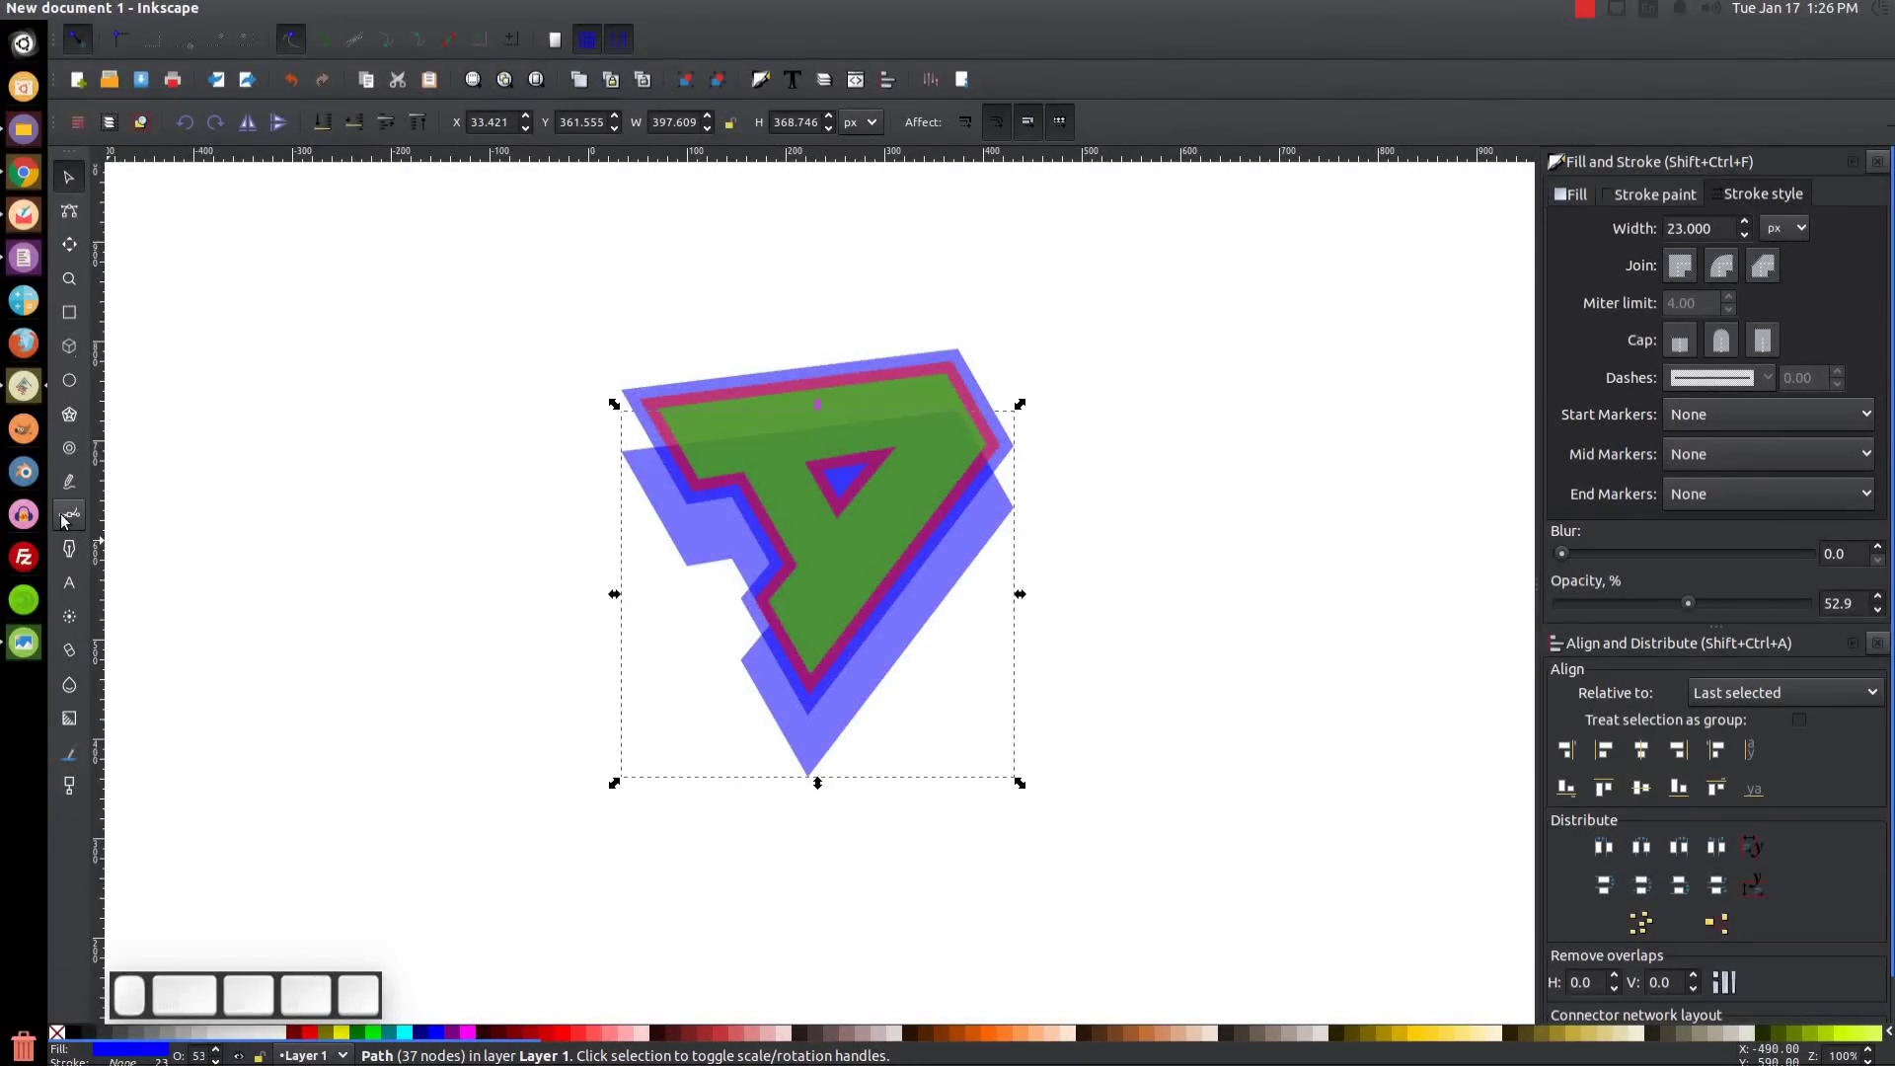
Draw a closed triangular patch over the A's left corner gap with the Bezier tool.
{"action": "key", "text": "b"}
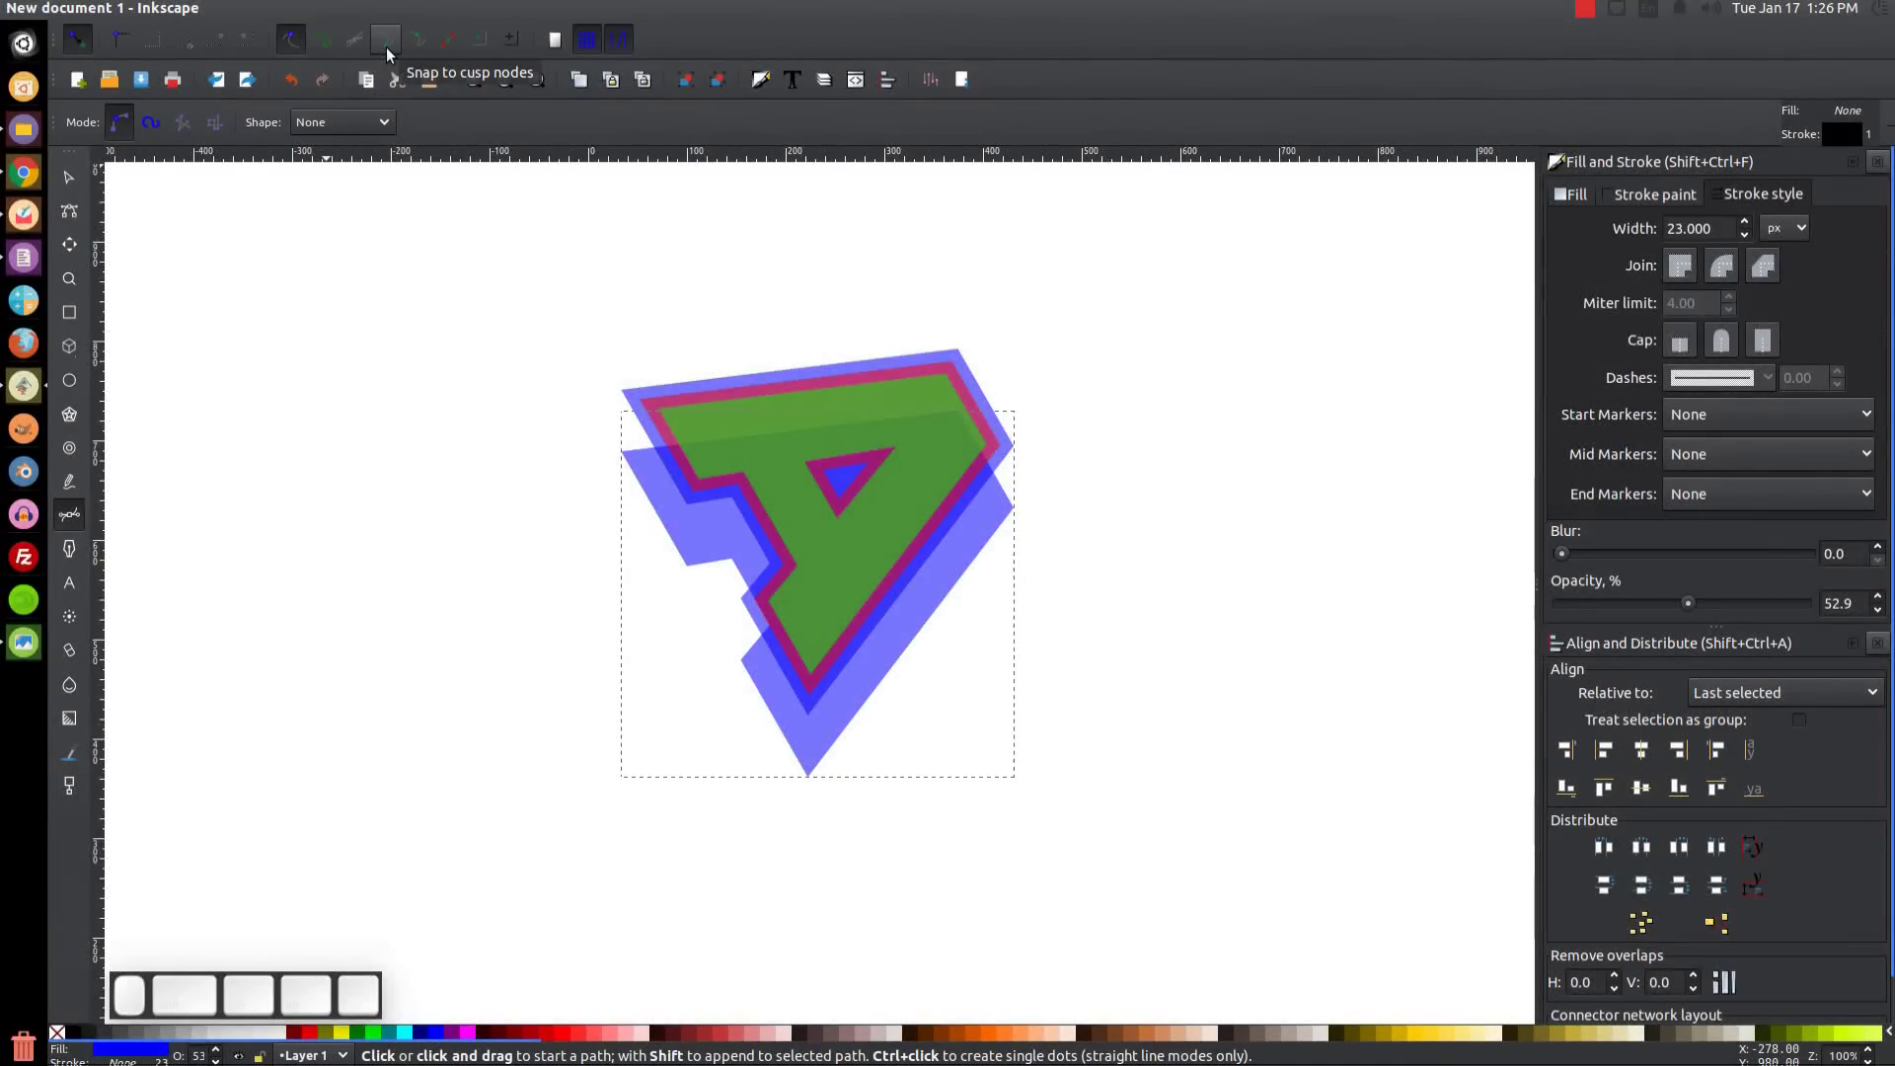
{"action": "left_click", "coordinate": [395, 53]}
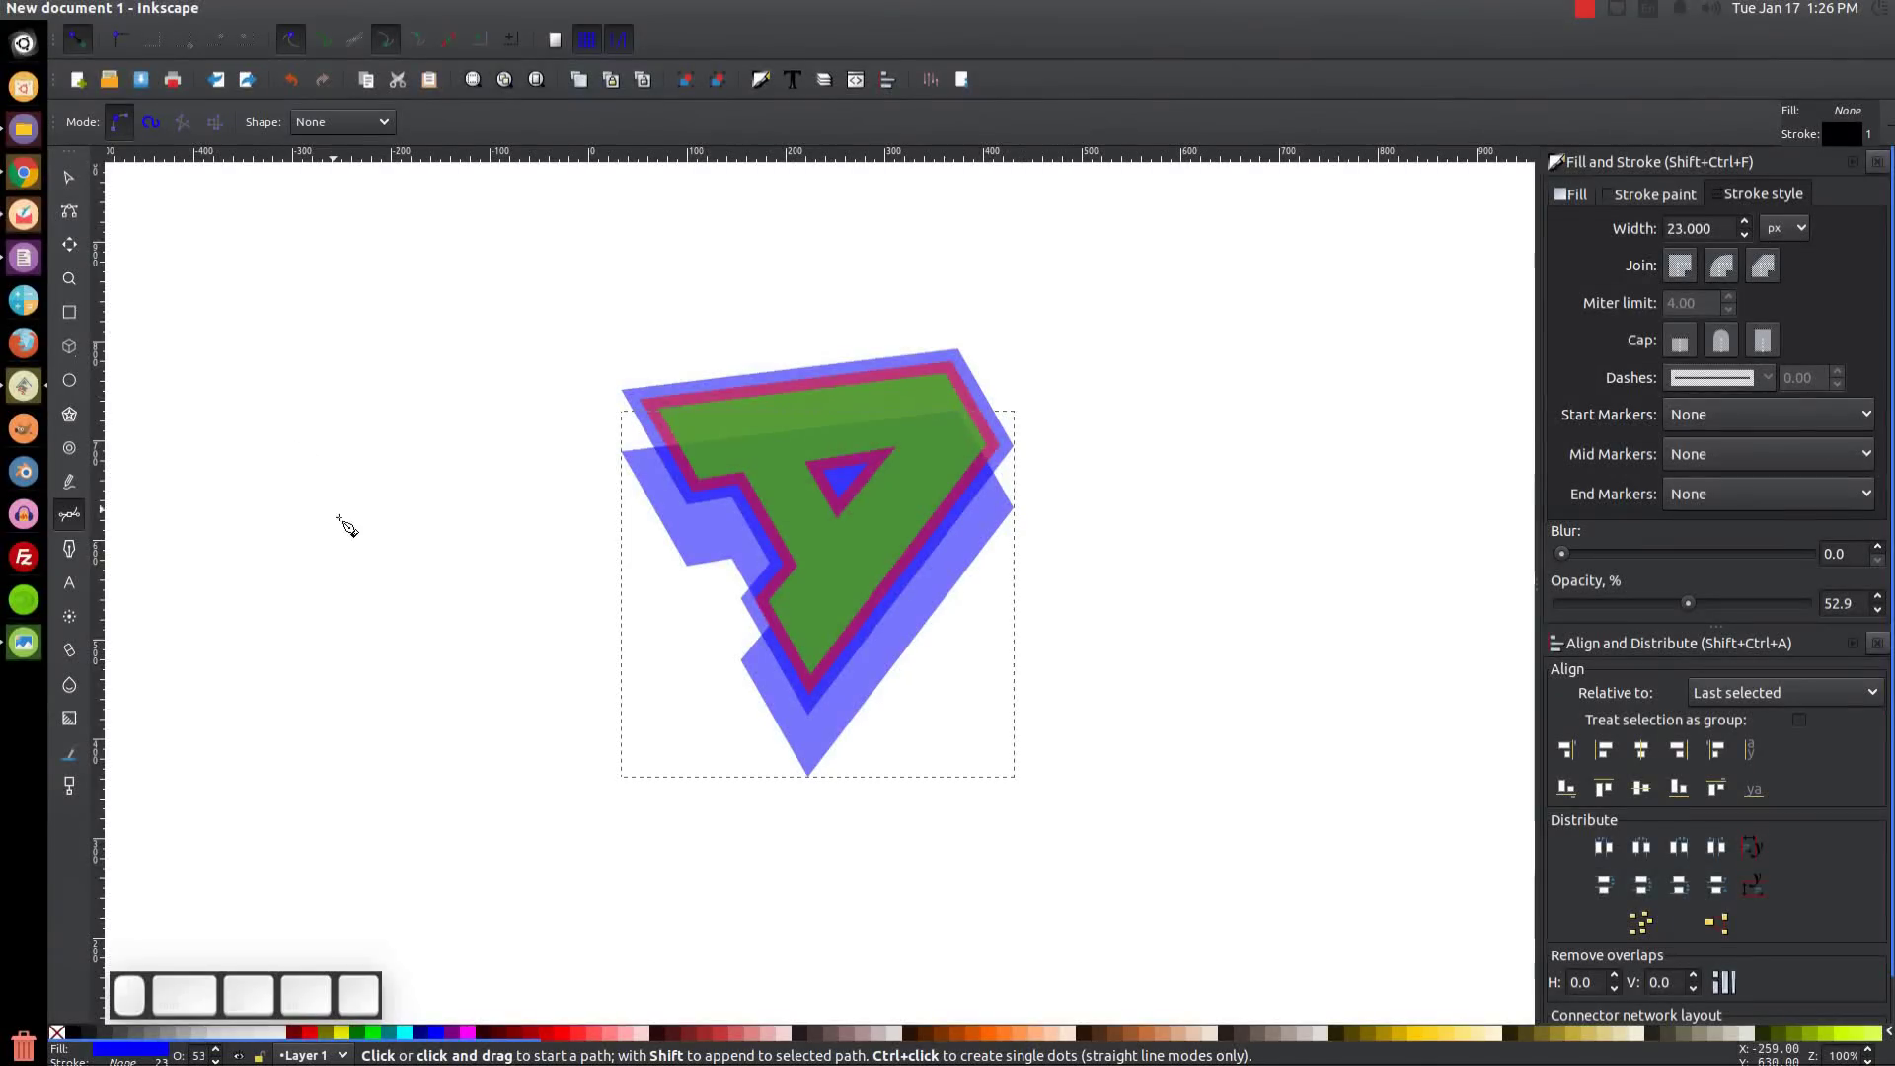
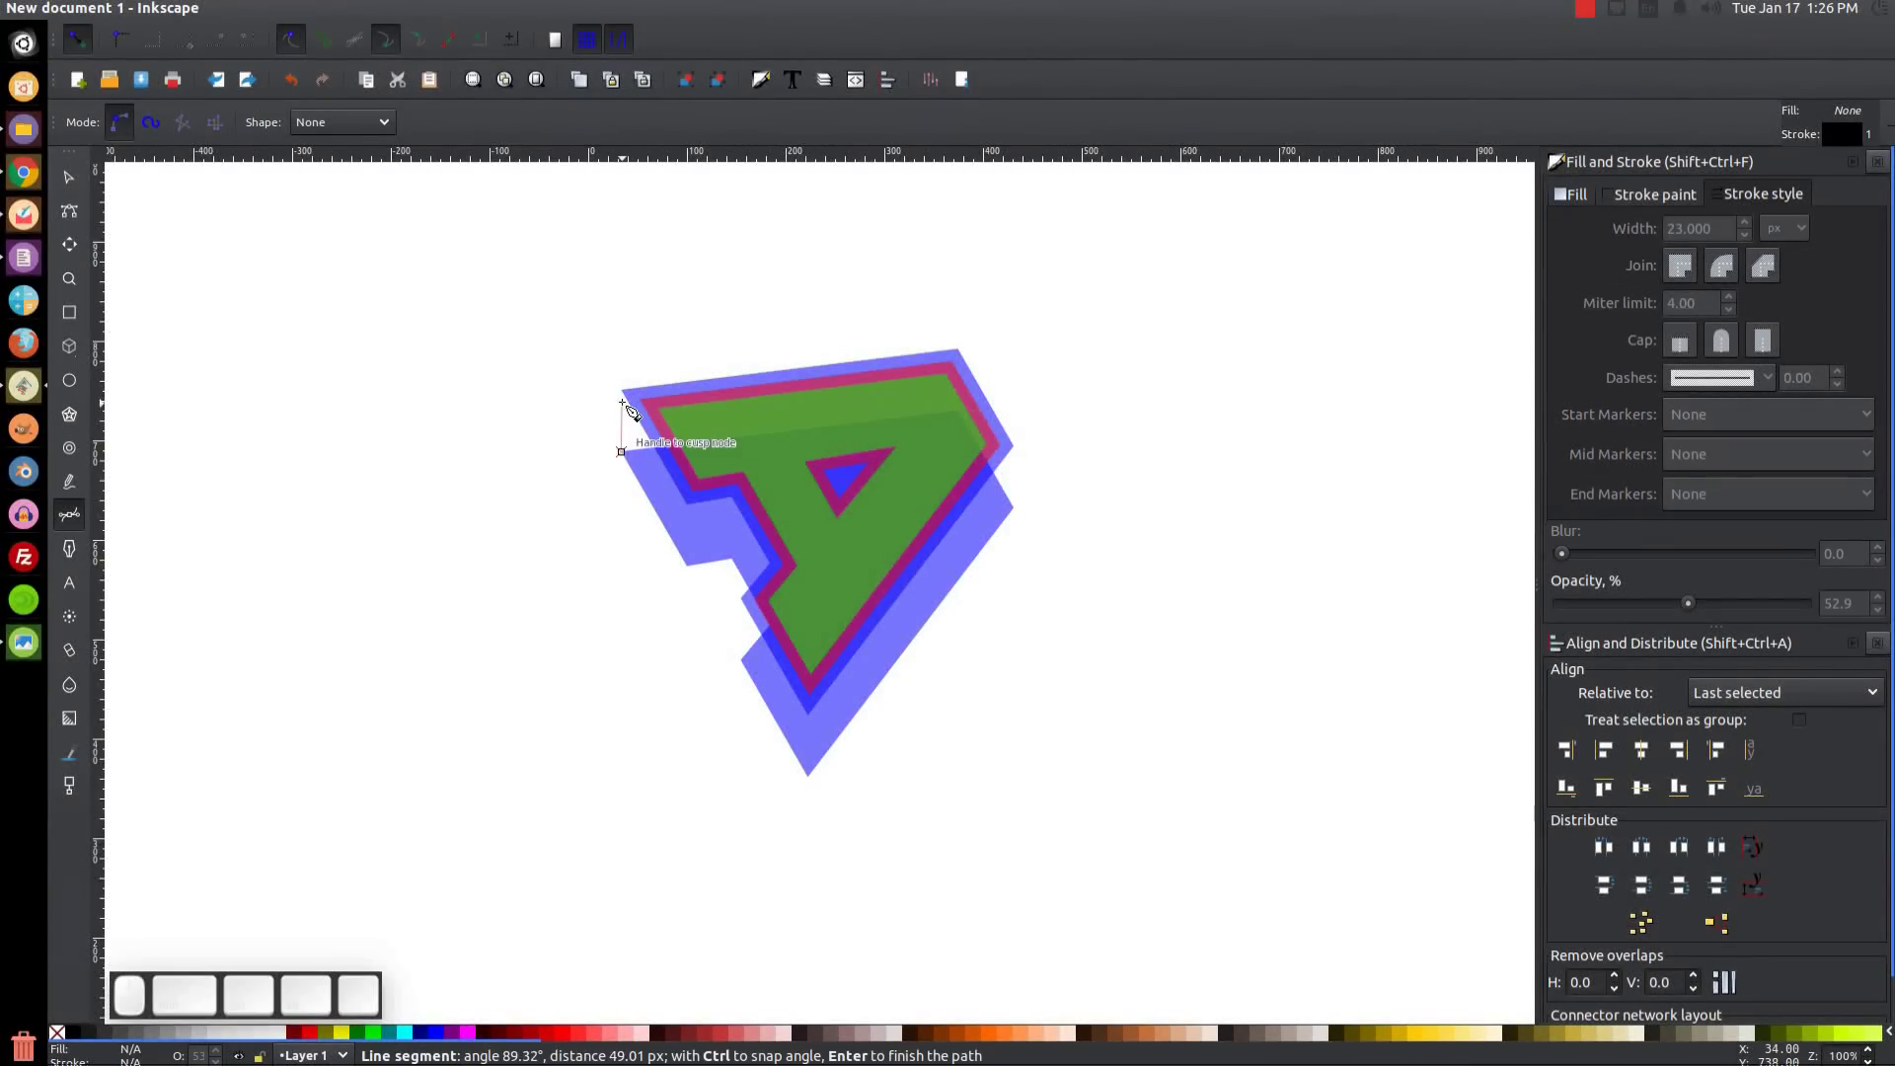
{"action": "left_click", "coordinate": [634, 400]}
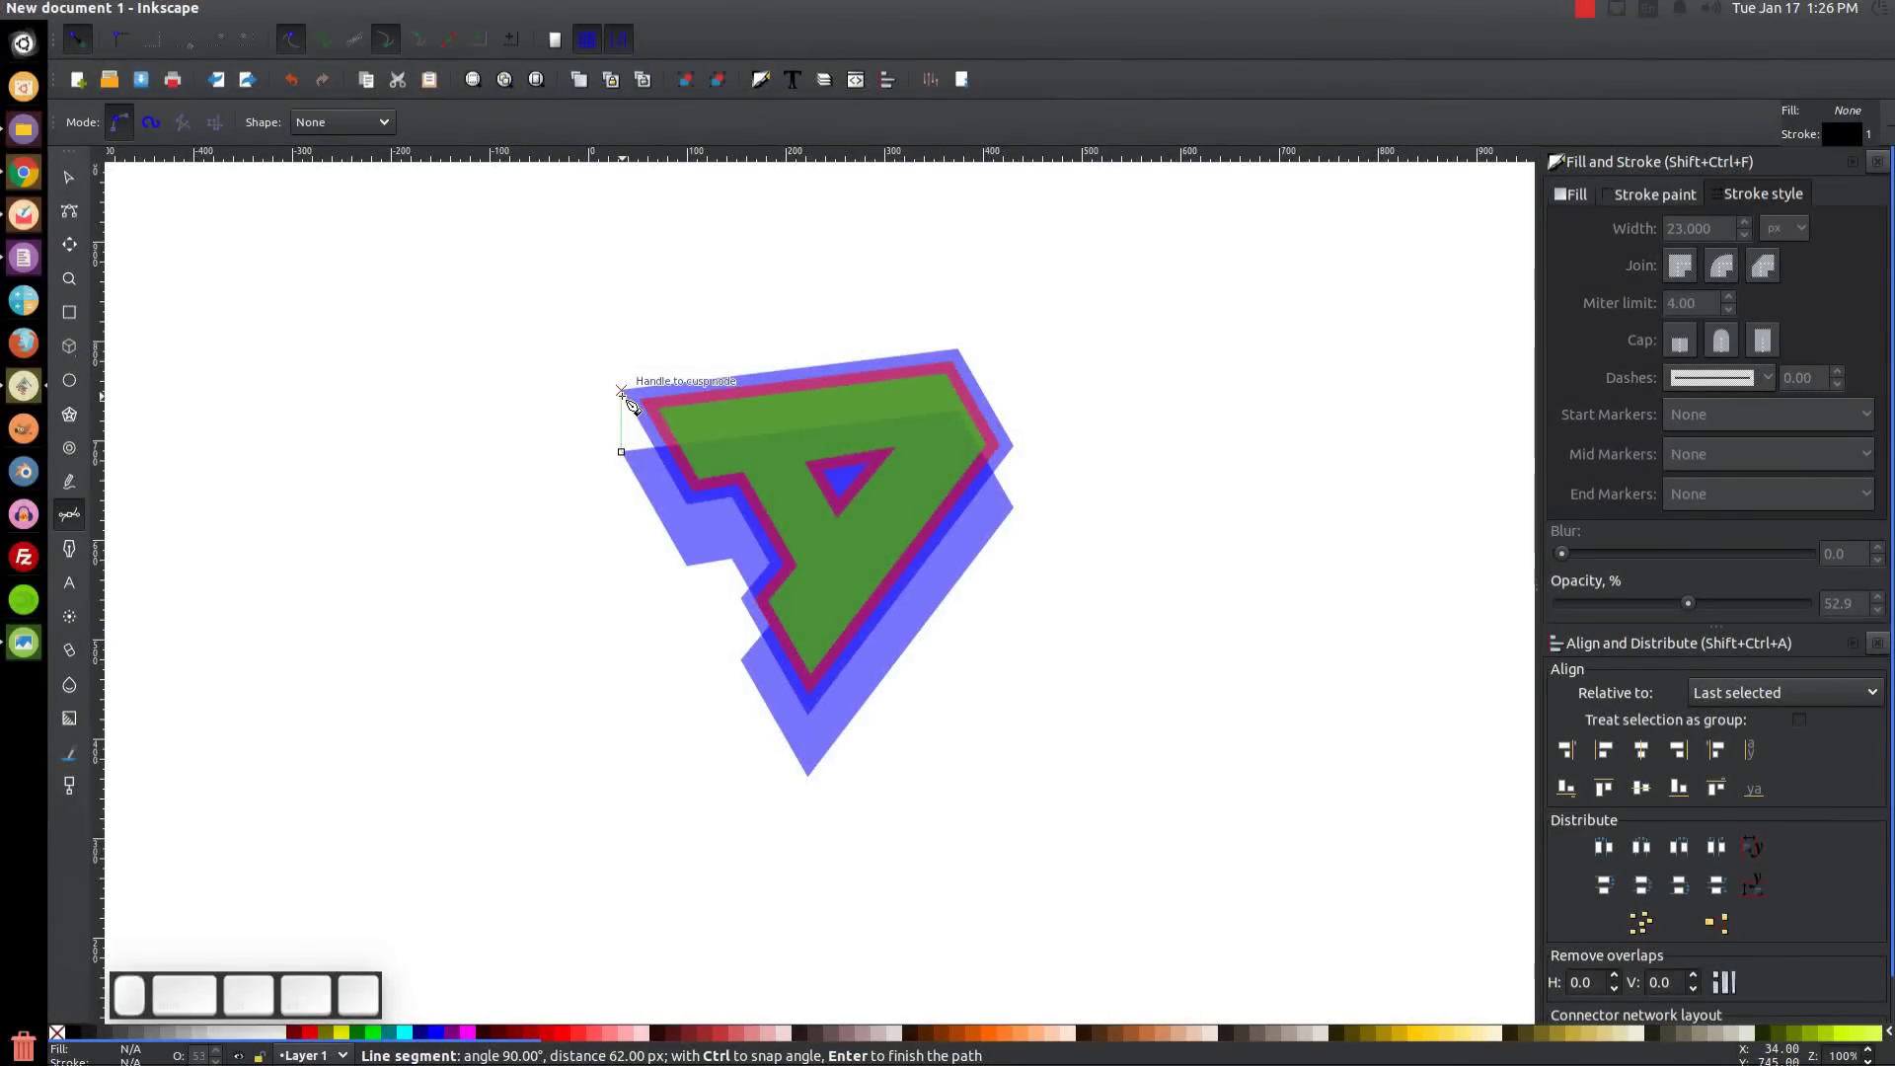
{"action": "left_click", "coordinate": [788, 443]}
{"action": "left_click", "coordinate": [698, 486]}
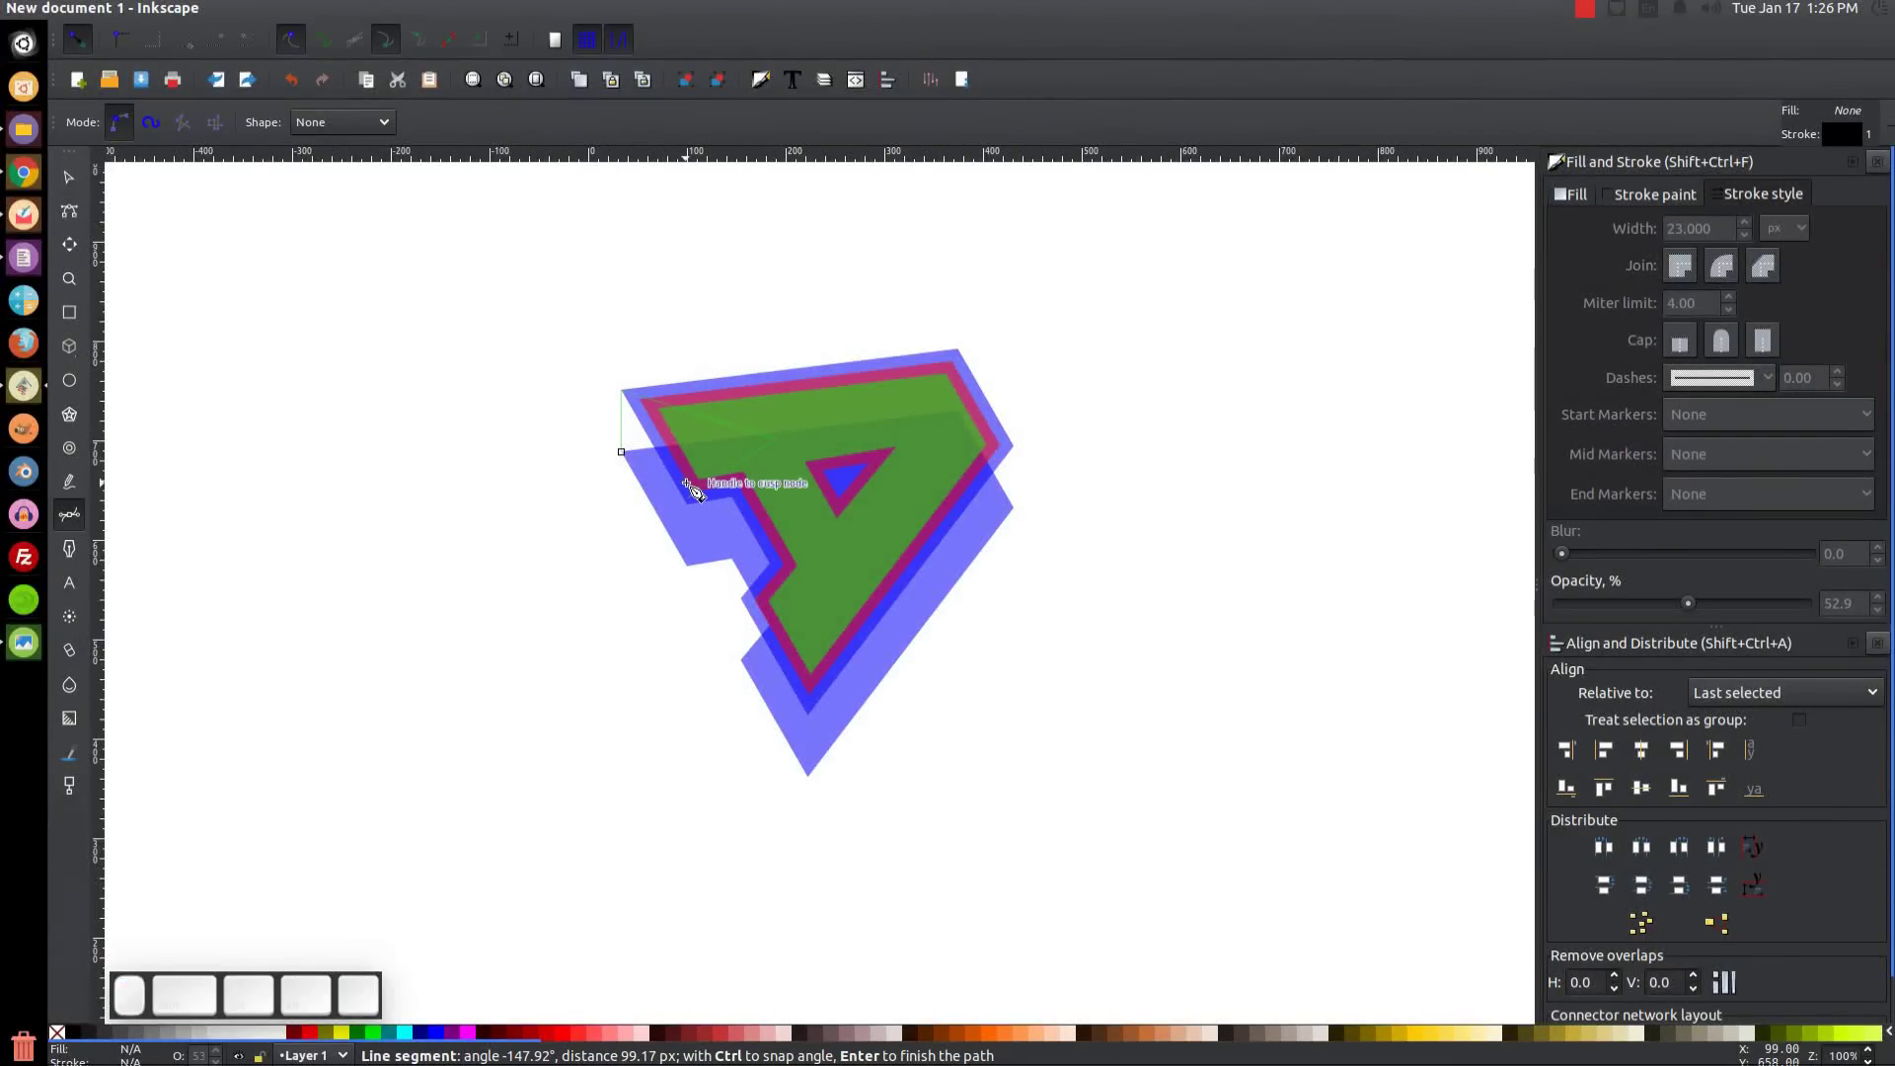
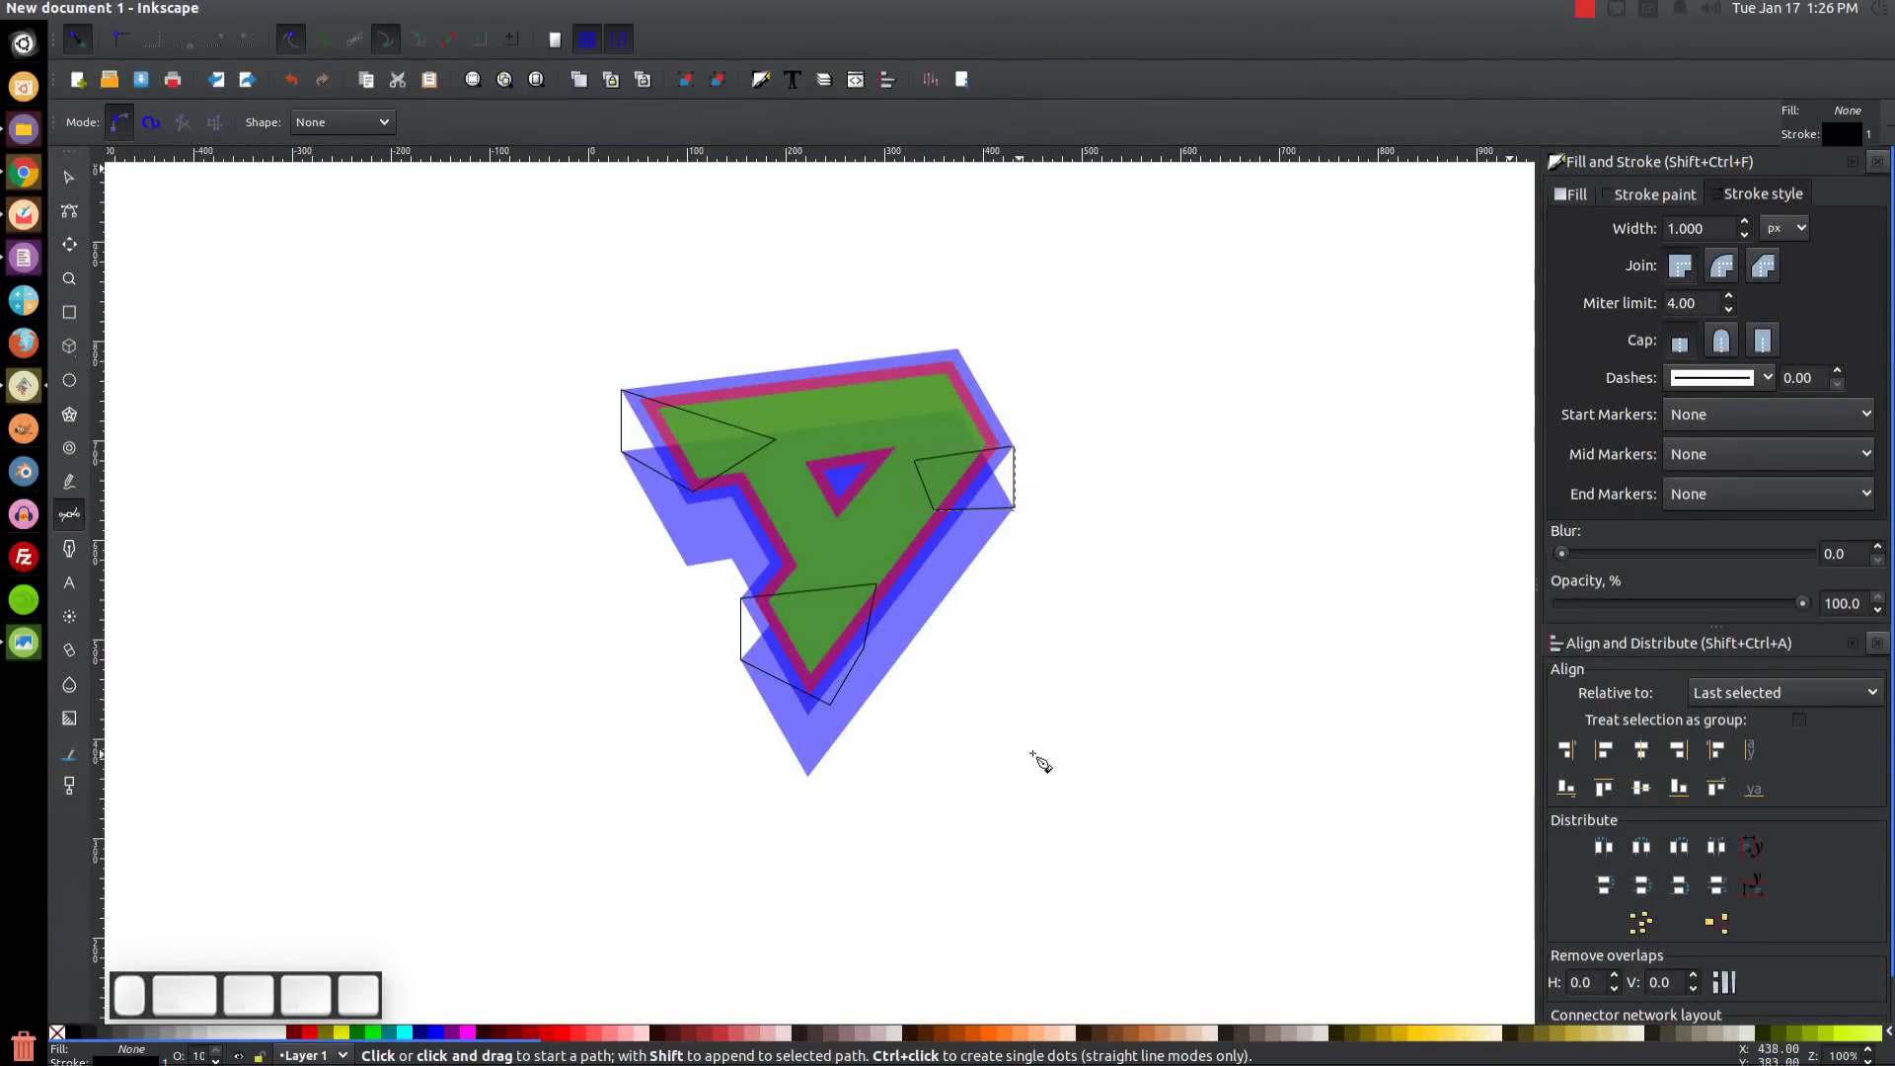
{"action": "left_click", "coordinate": [76, 187]}
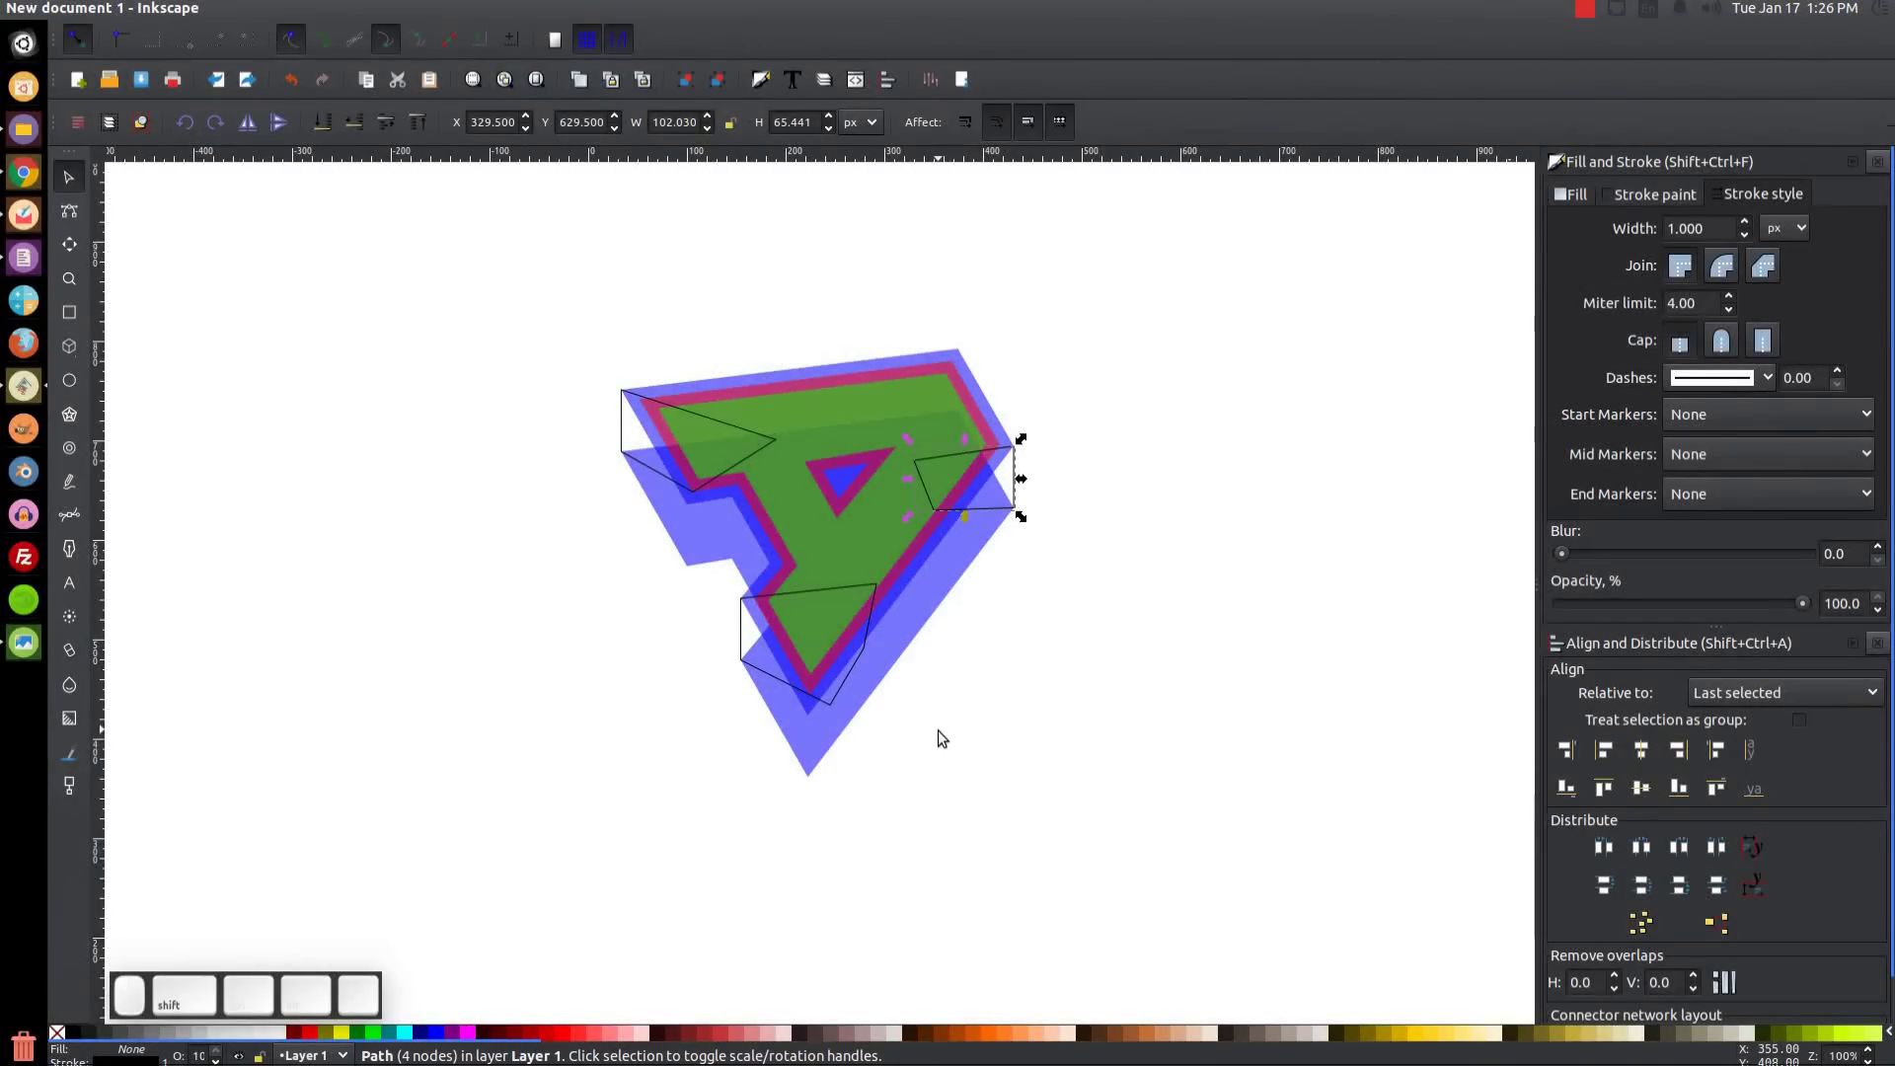
Union the corner patches with the blue shadow into one solid extruded side.
{"action": "left_click", "coordinate": [875, 601]}
{"action": "left_click", "coordinate": [638, 434]}
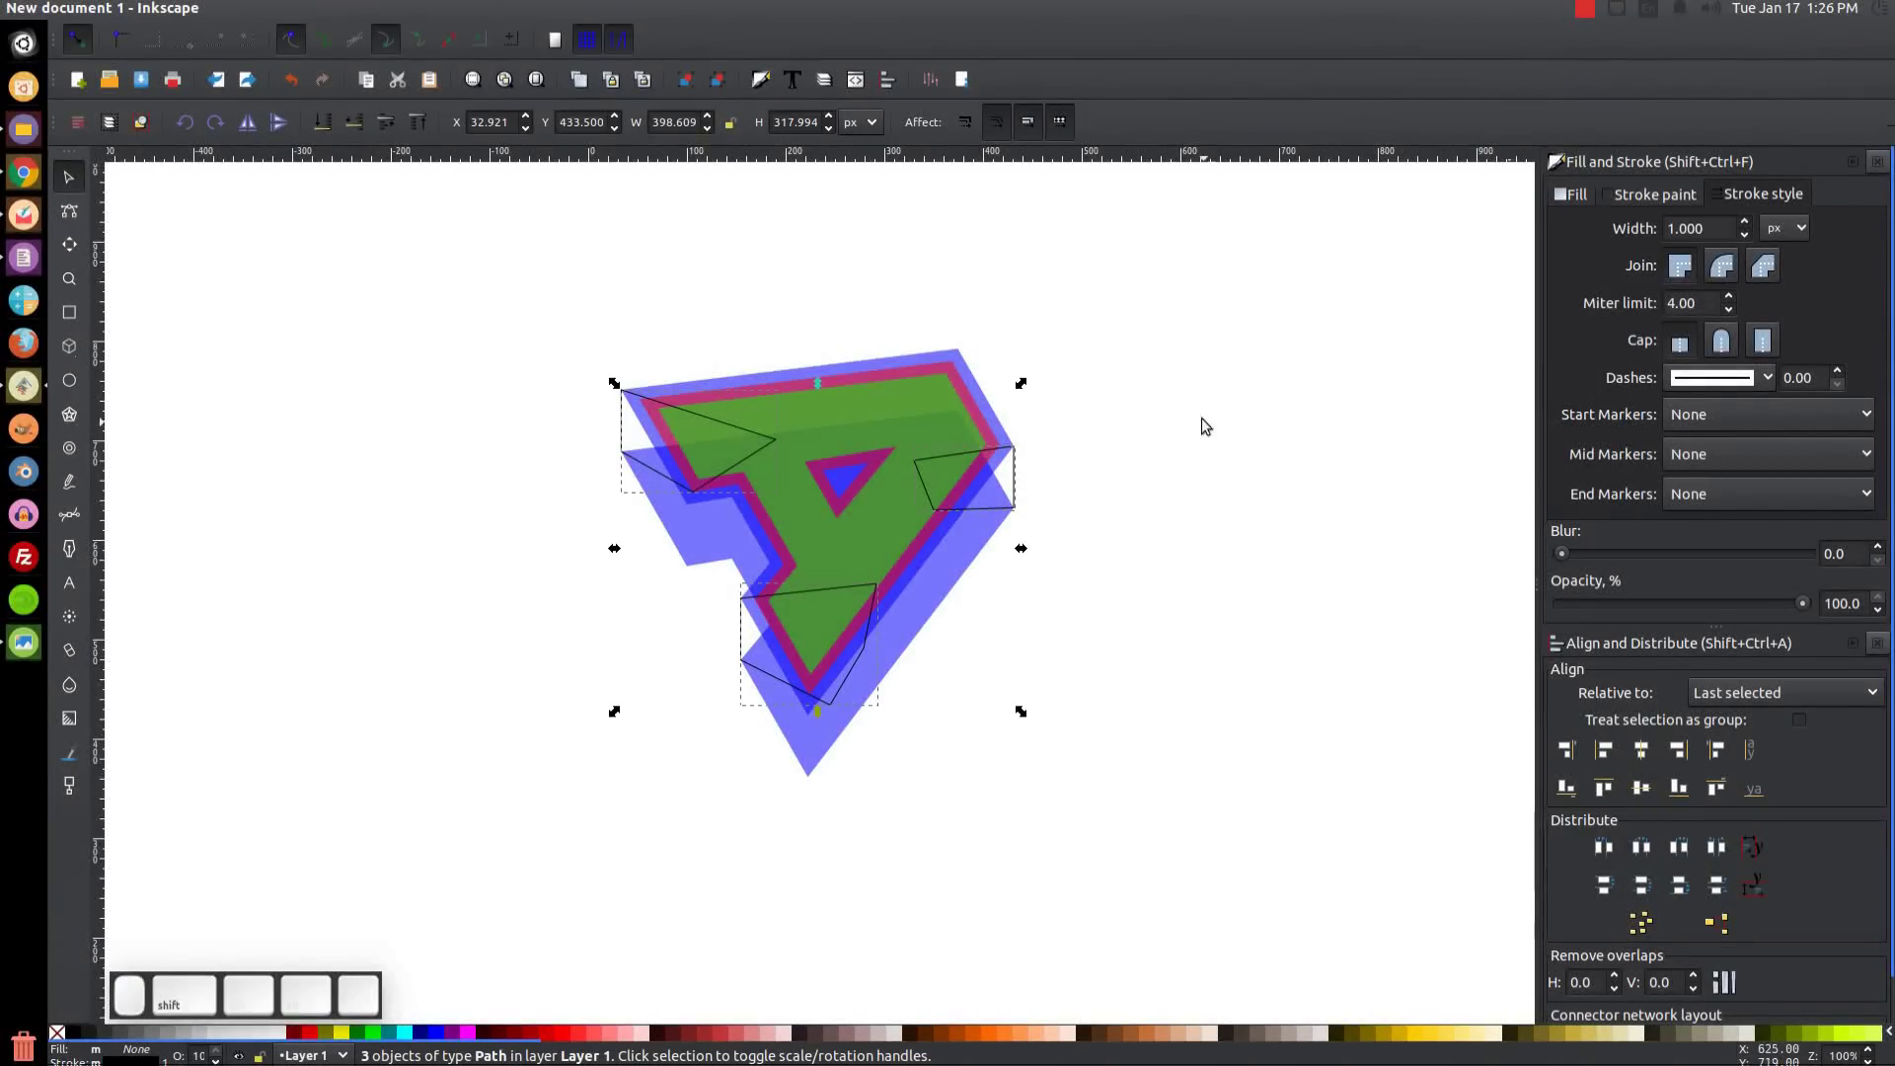
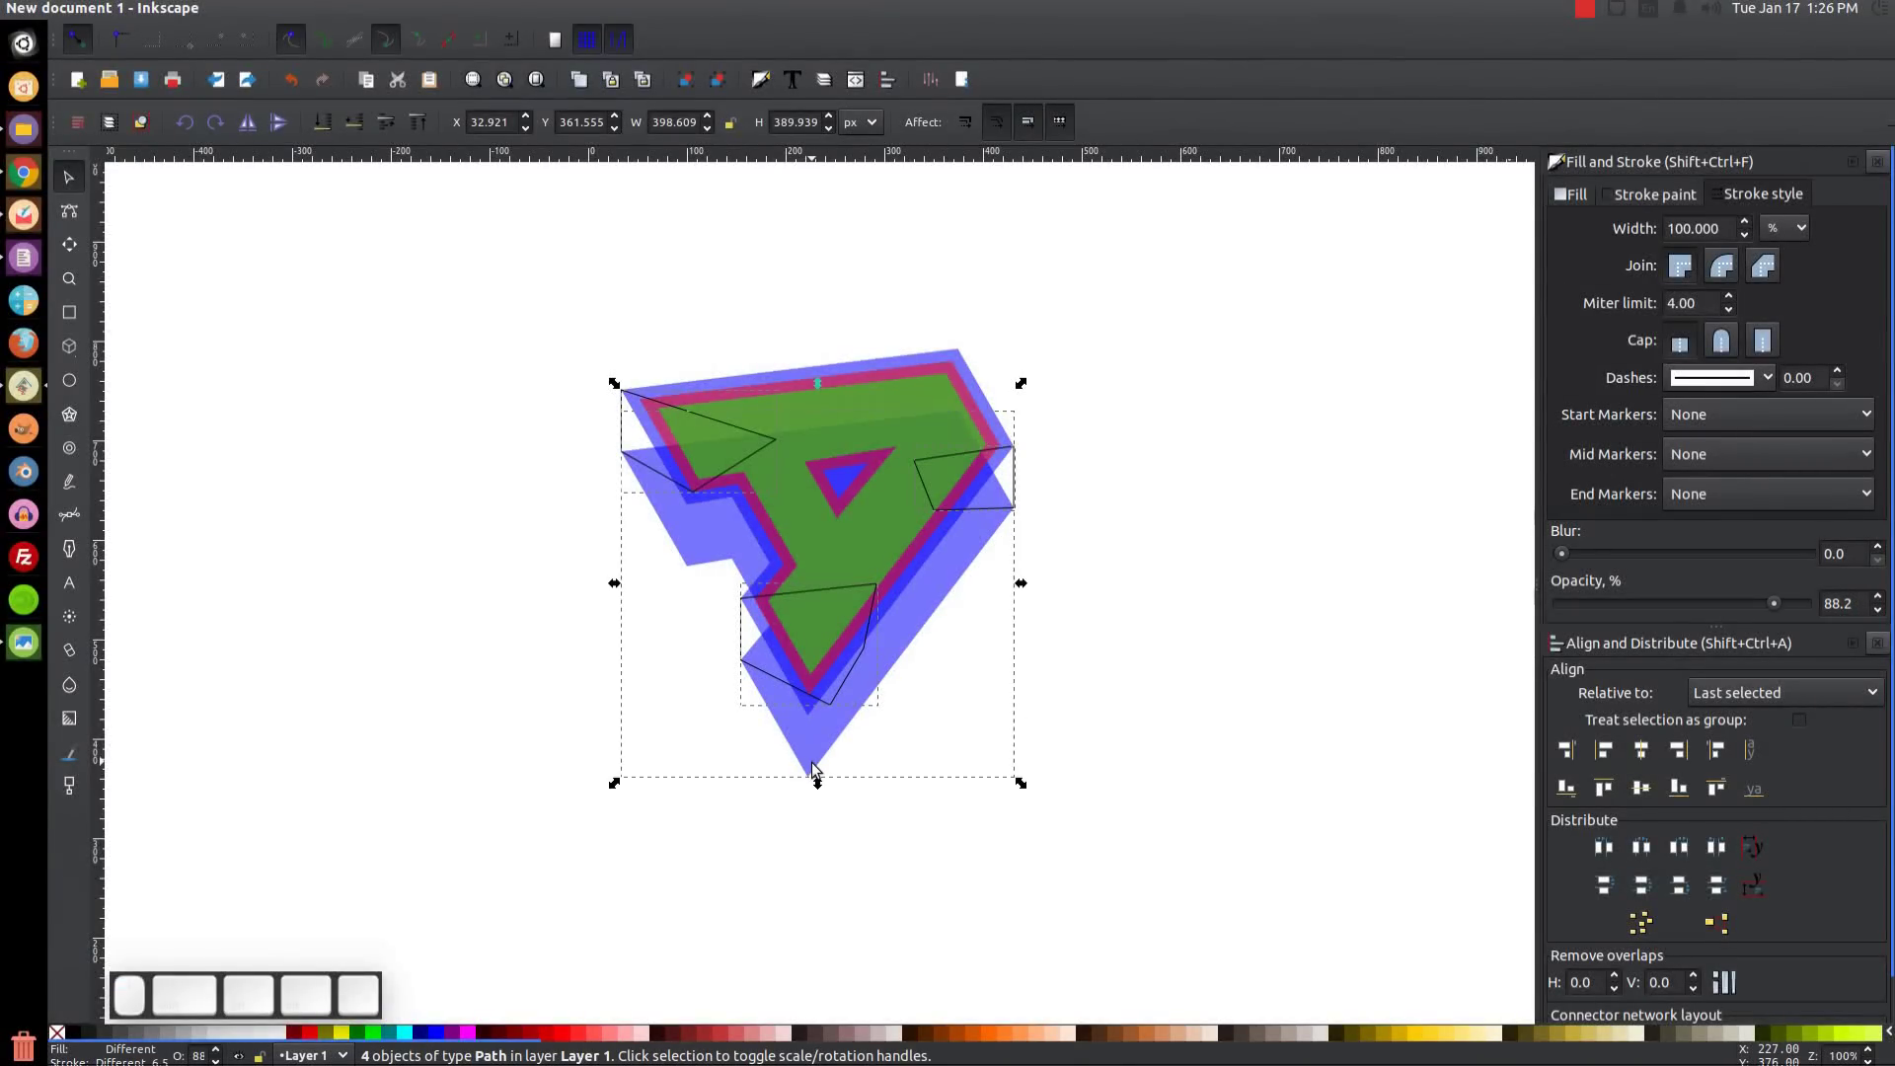
{"action": "left_click", "coordinate": [328, 16]}
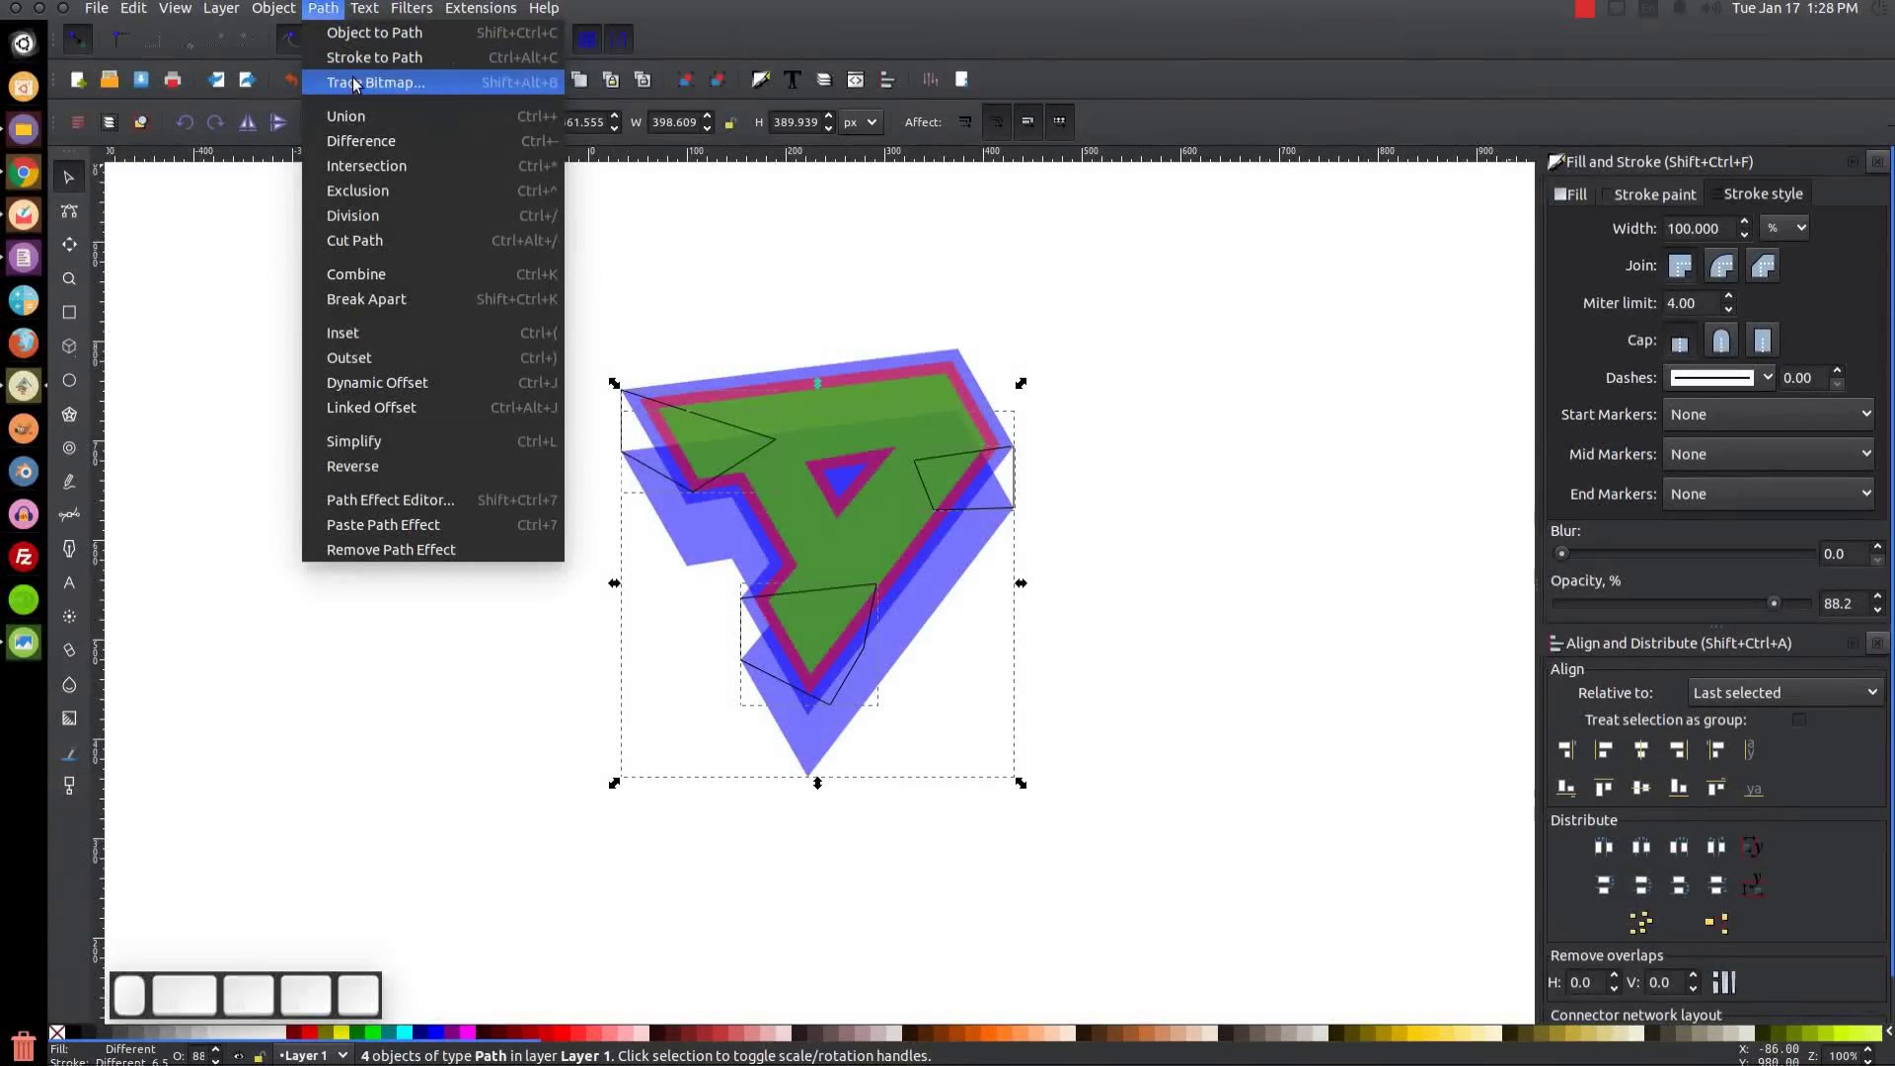
{"action": "left_click", "coordinate": [367, 115]}
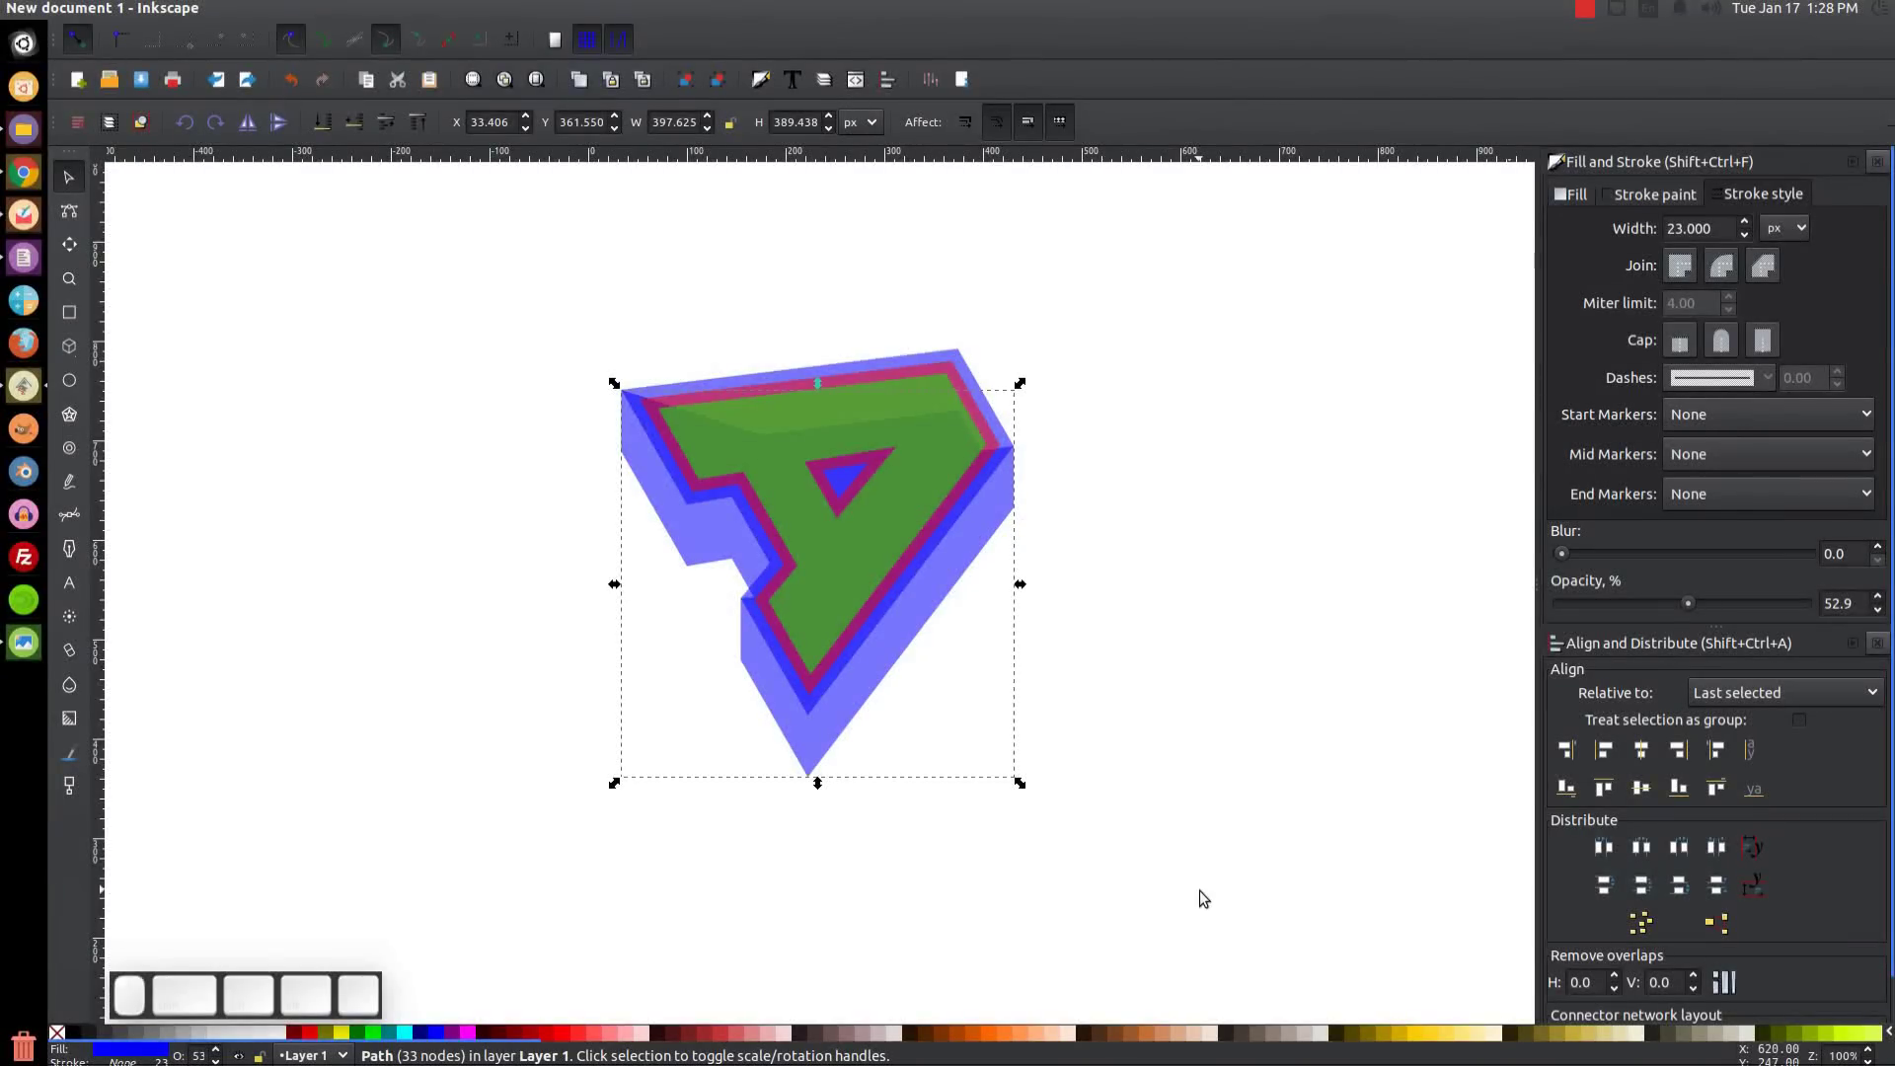
Select every part of the letter A and rotate it back to upright.
{"action": "left_click_drag", "start_coordinate": [1258, 906], "coordinate": [485, 375]}
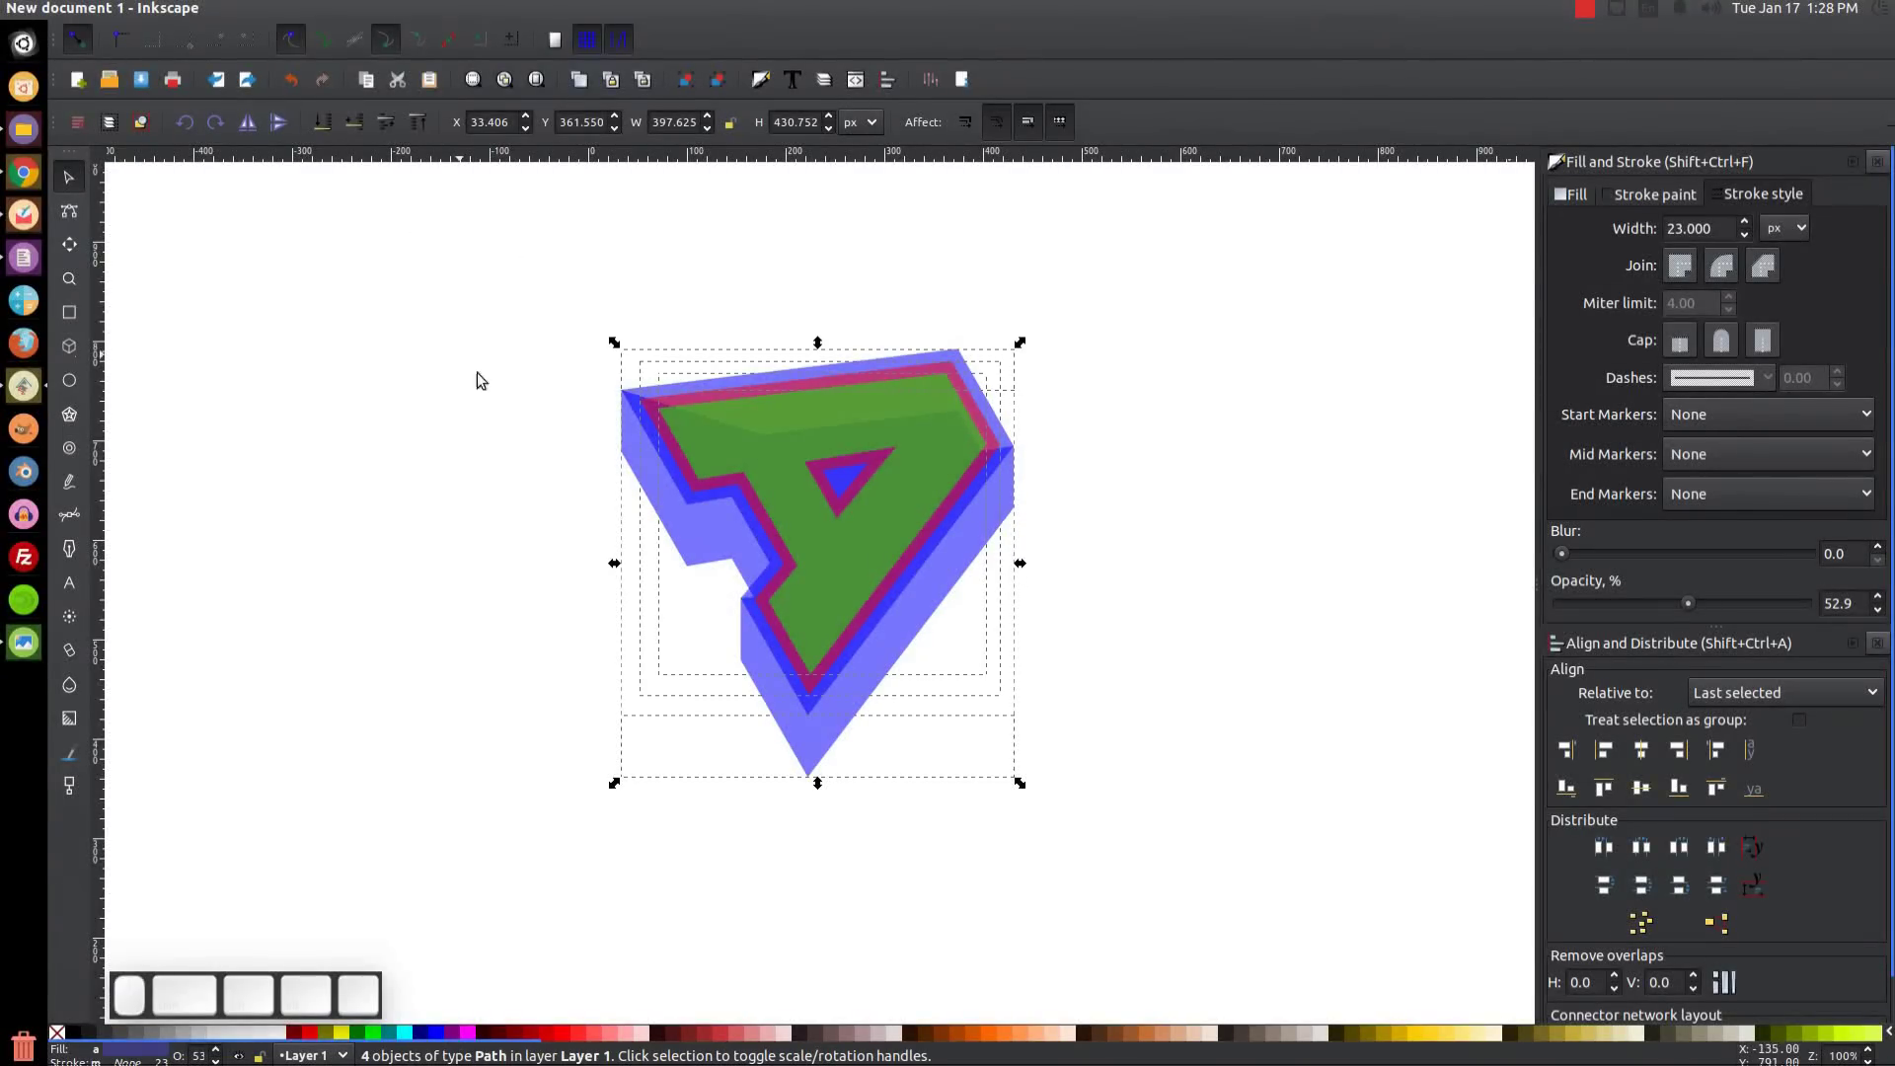
{"action": "left_click", "coordinate": [841, 430]}
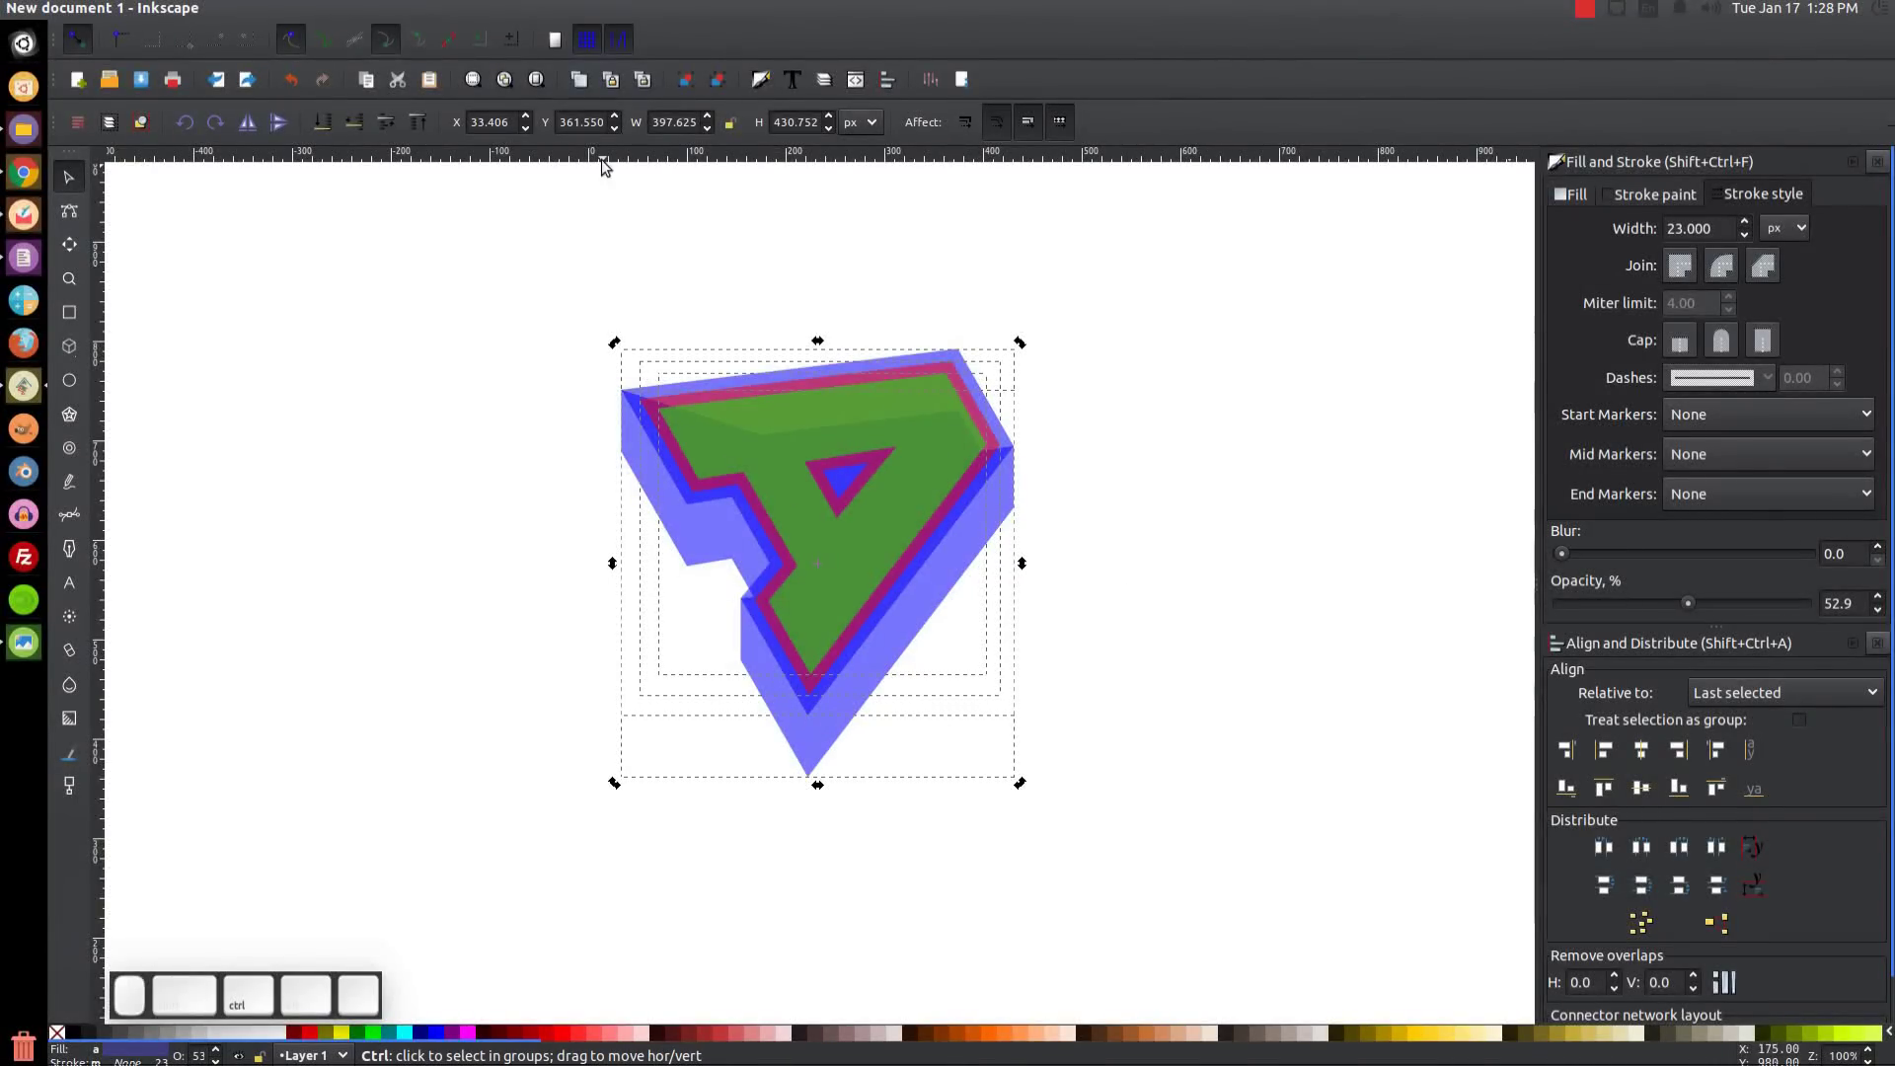
{"action": "left_click_drag", "start_coordinate": [1024, 786], "coordinate": [897, 490]}
{"action": "left_click", "coordinate": [934, 530]}
{"action": "left_click", "coordinate": [915, 743]}
{"action": "left_click", "coordinate": [1305, 463]}
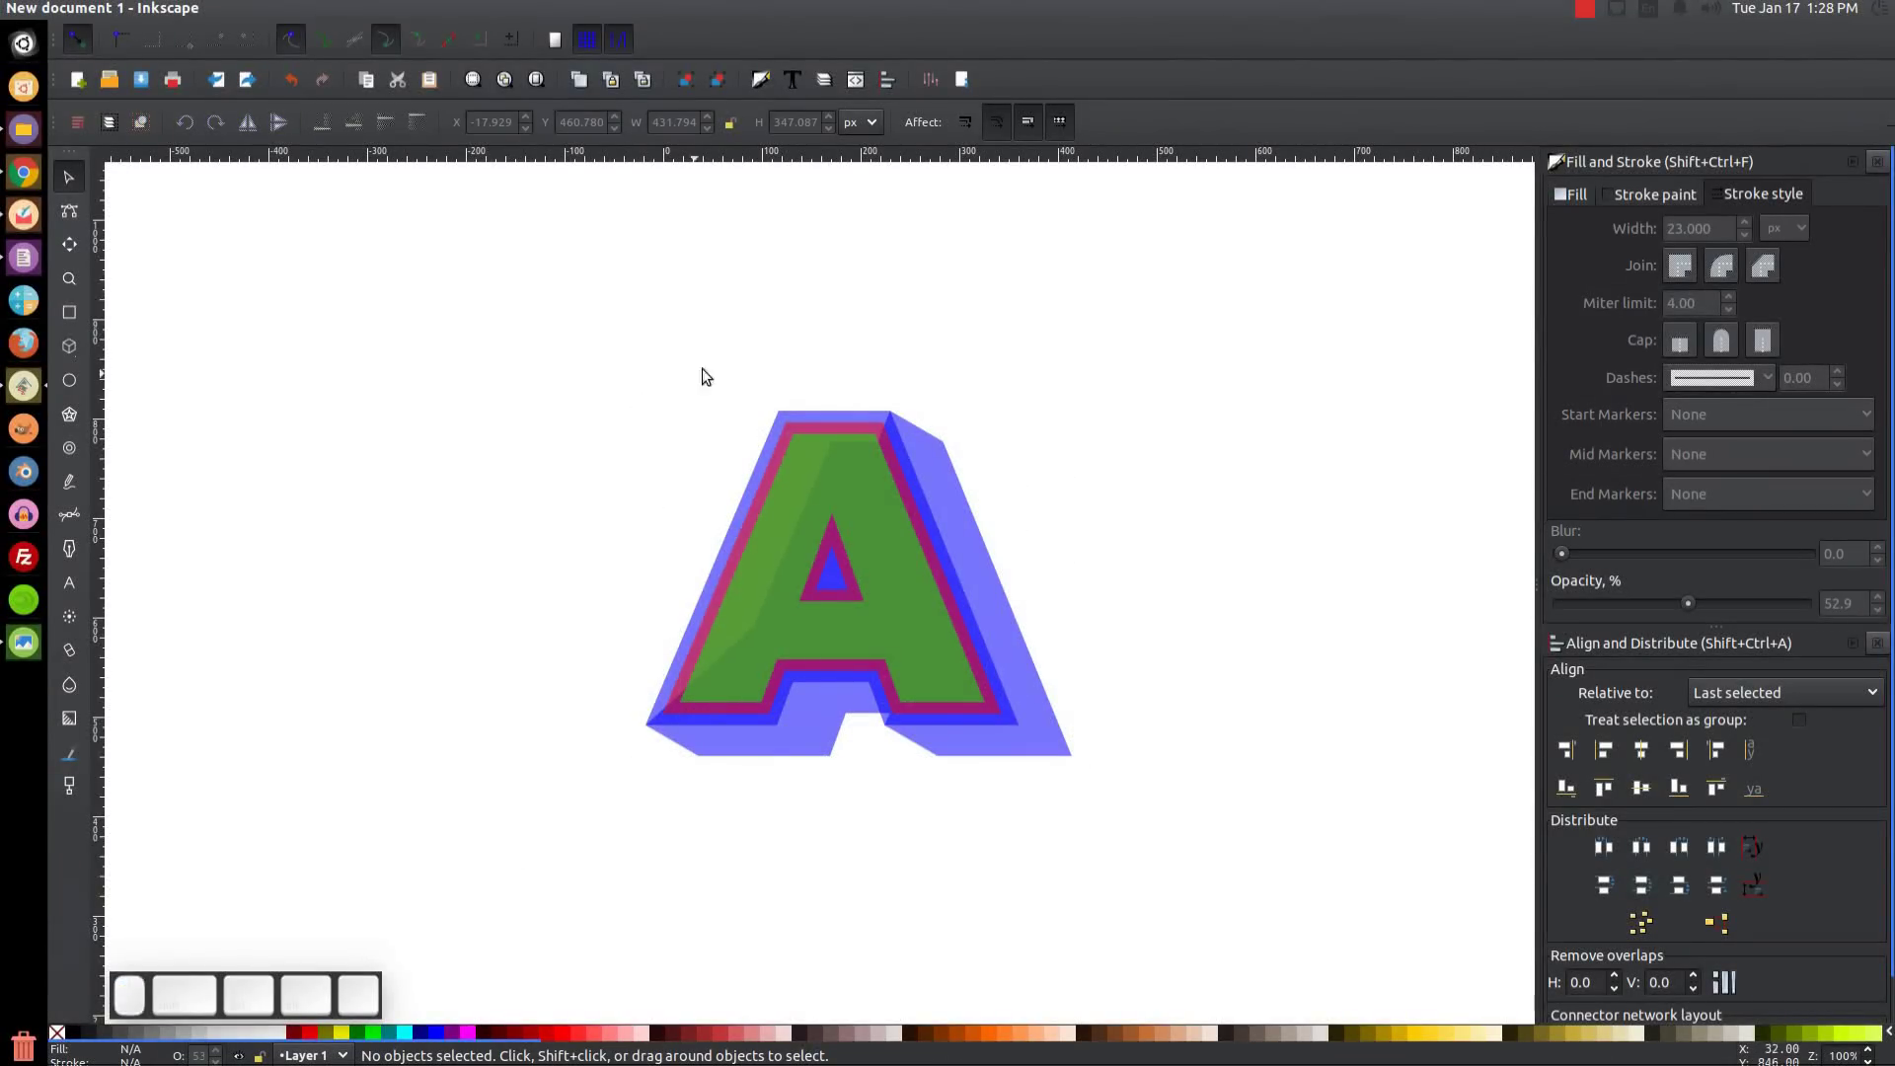
Union the inner blue outline with the light-blue shadow, then nudge the letter up and left.
{"action": "left_click", "coordinate": [793, 415]}
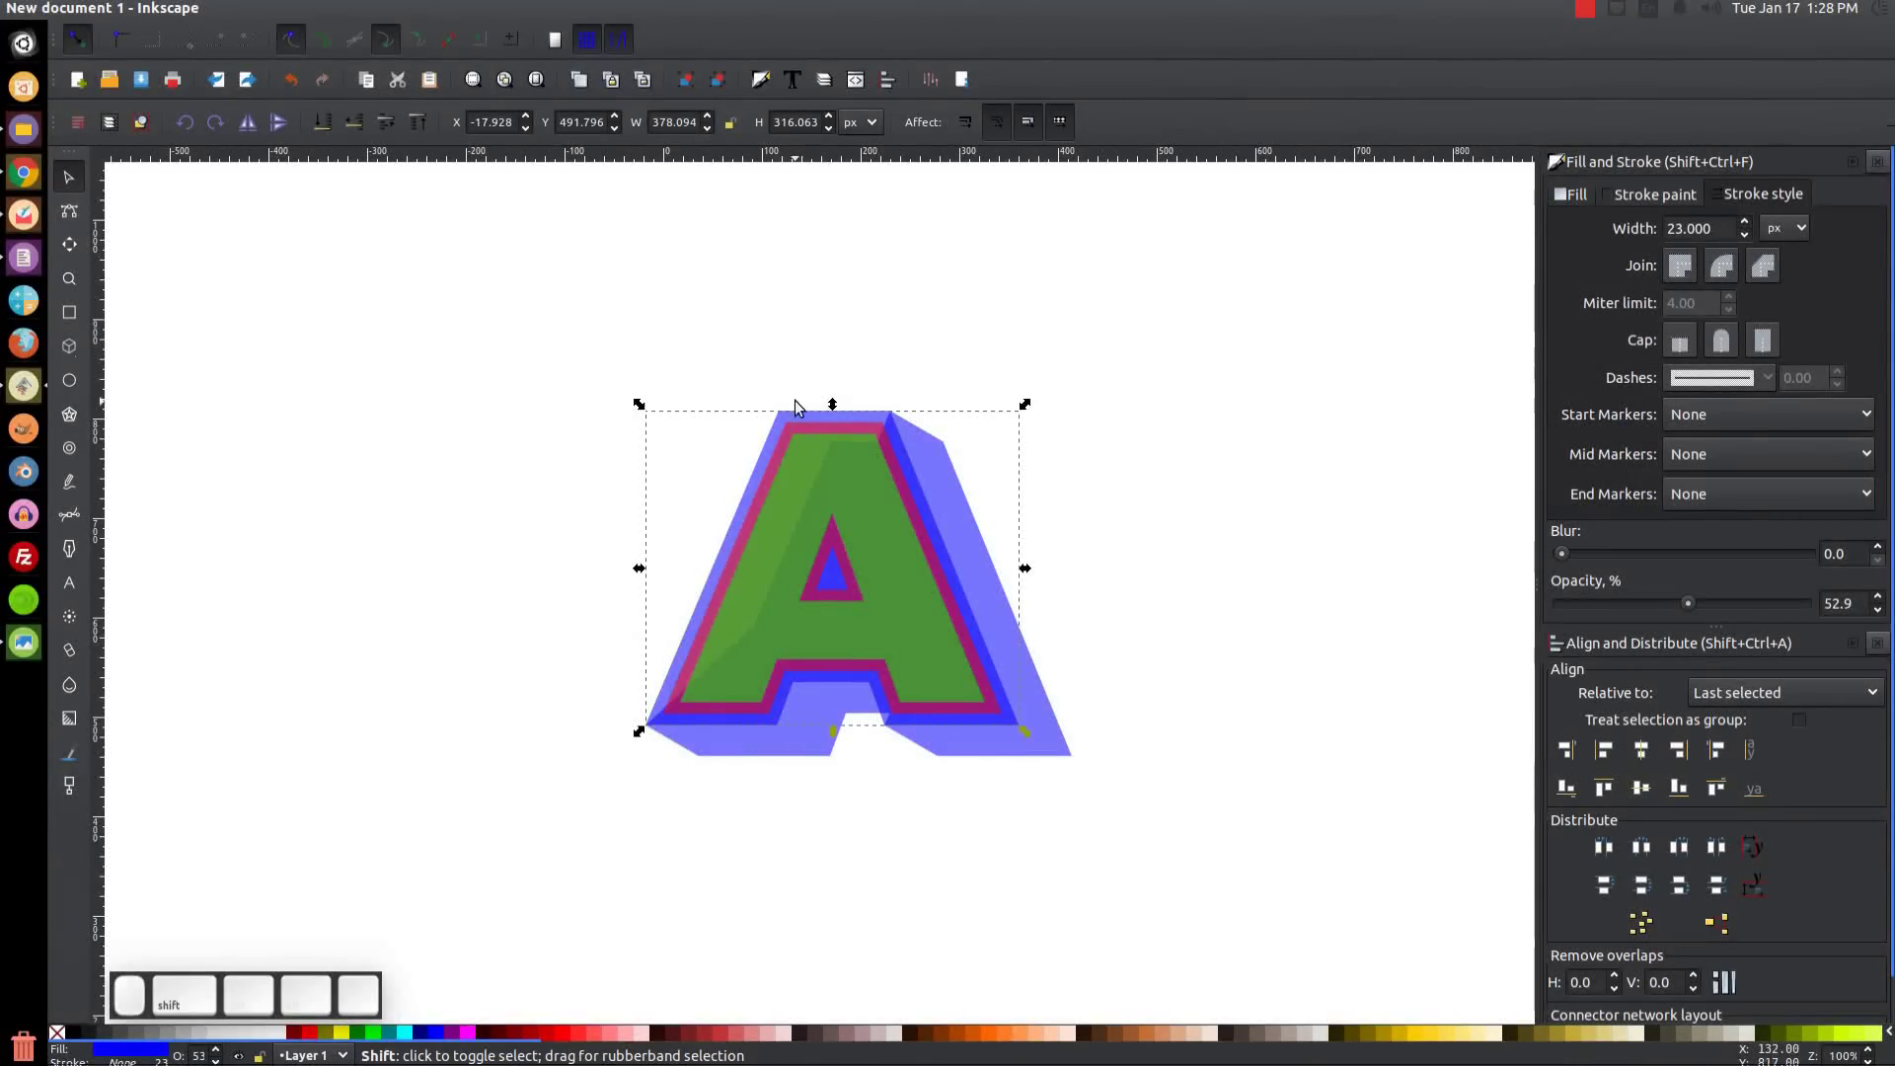
{"action": "left_click", "coordinate": [1050, 750]}
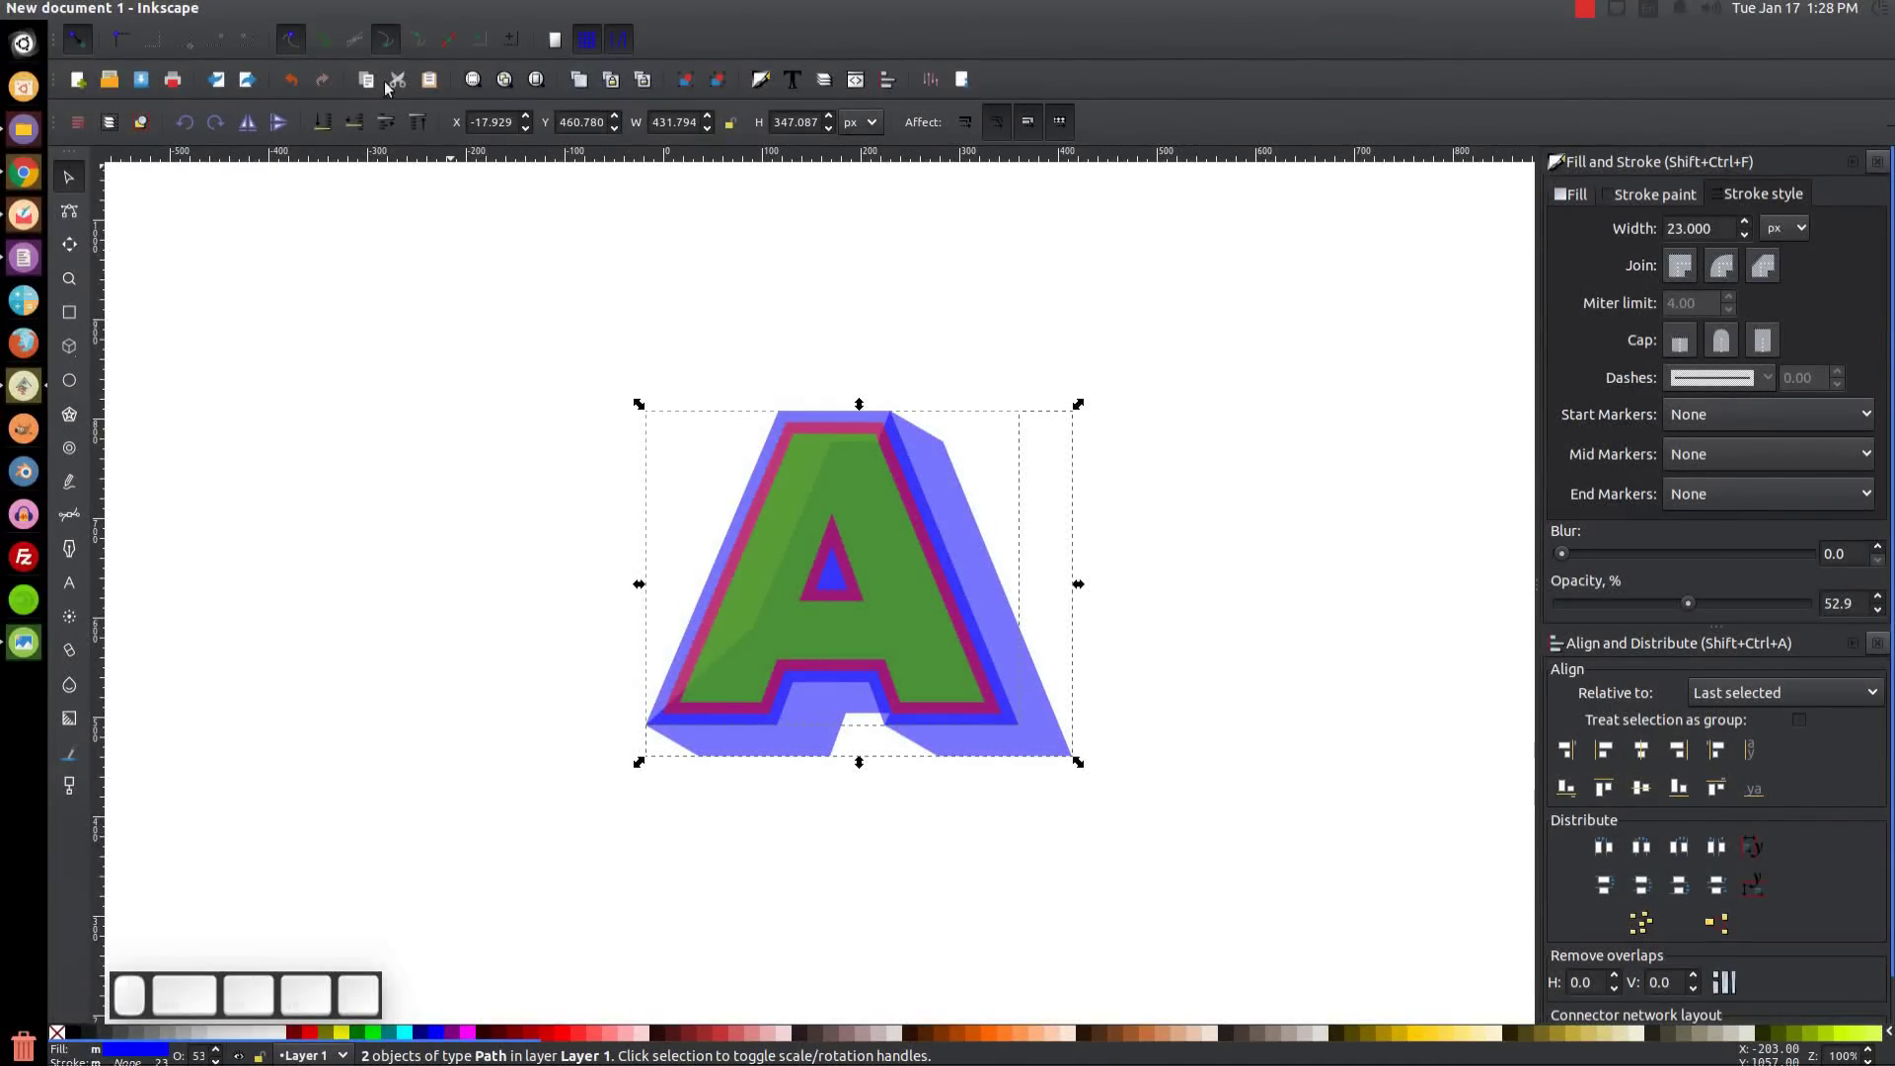
{"action": "left_click", "coordinate": [326, 19]}
{"action": "left_click", "coordinate": [360, 116]}
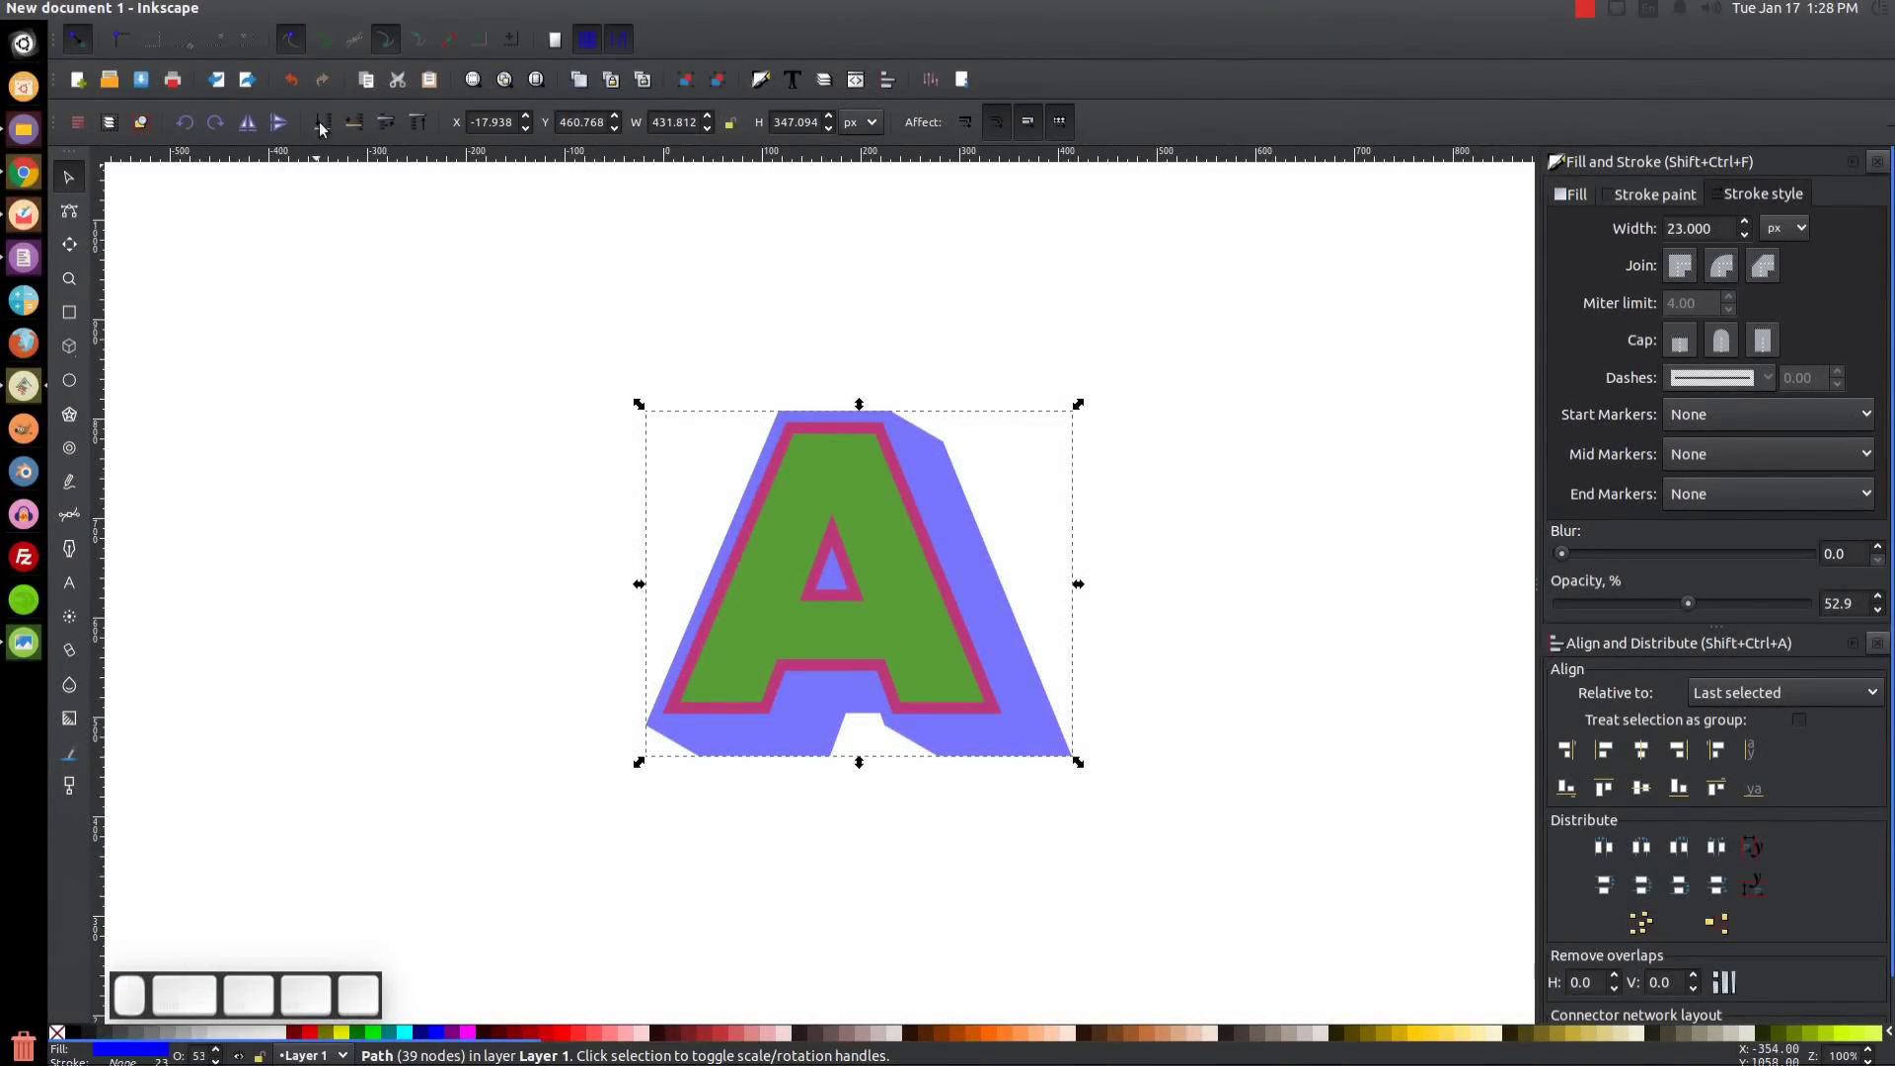
{"action": "left_click", "coordinate": [397, 42]}
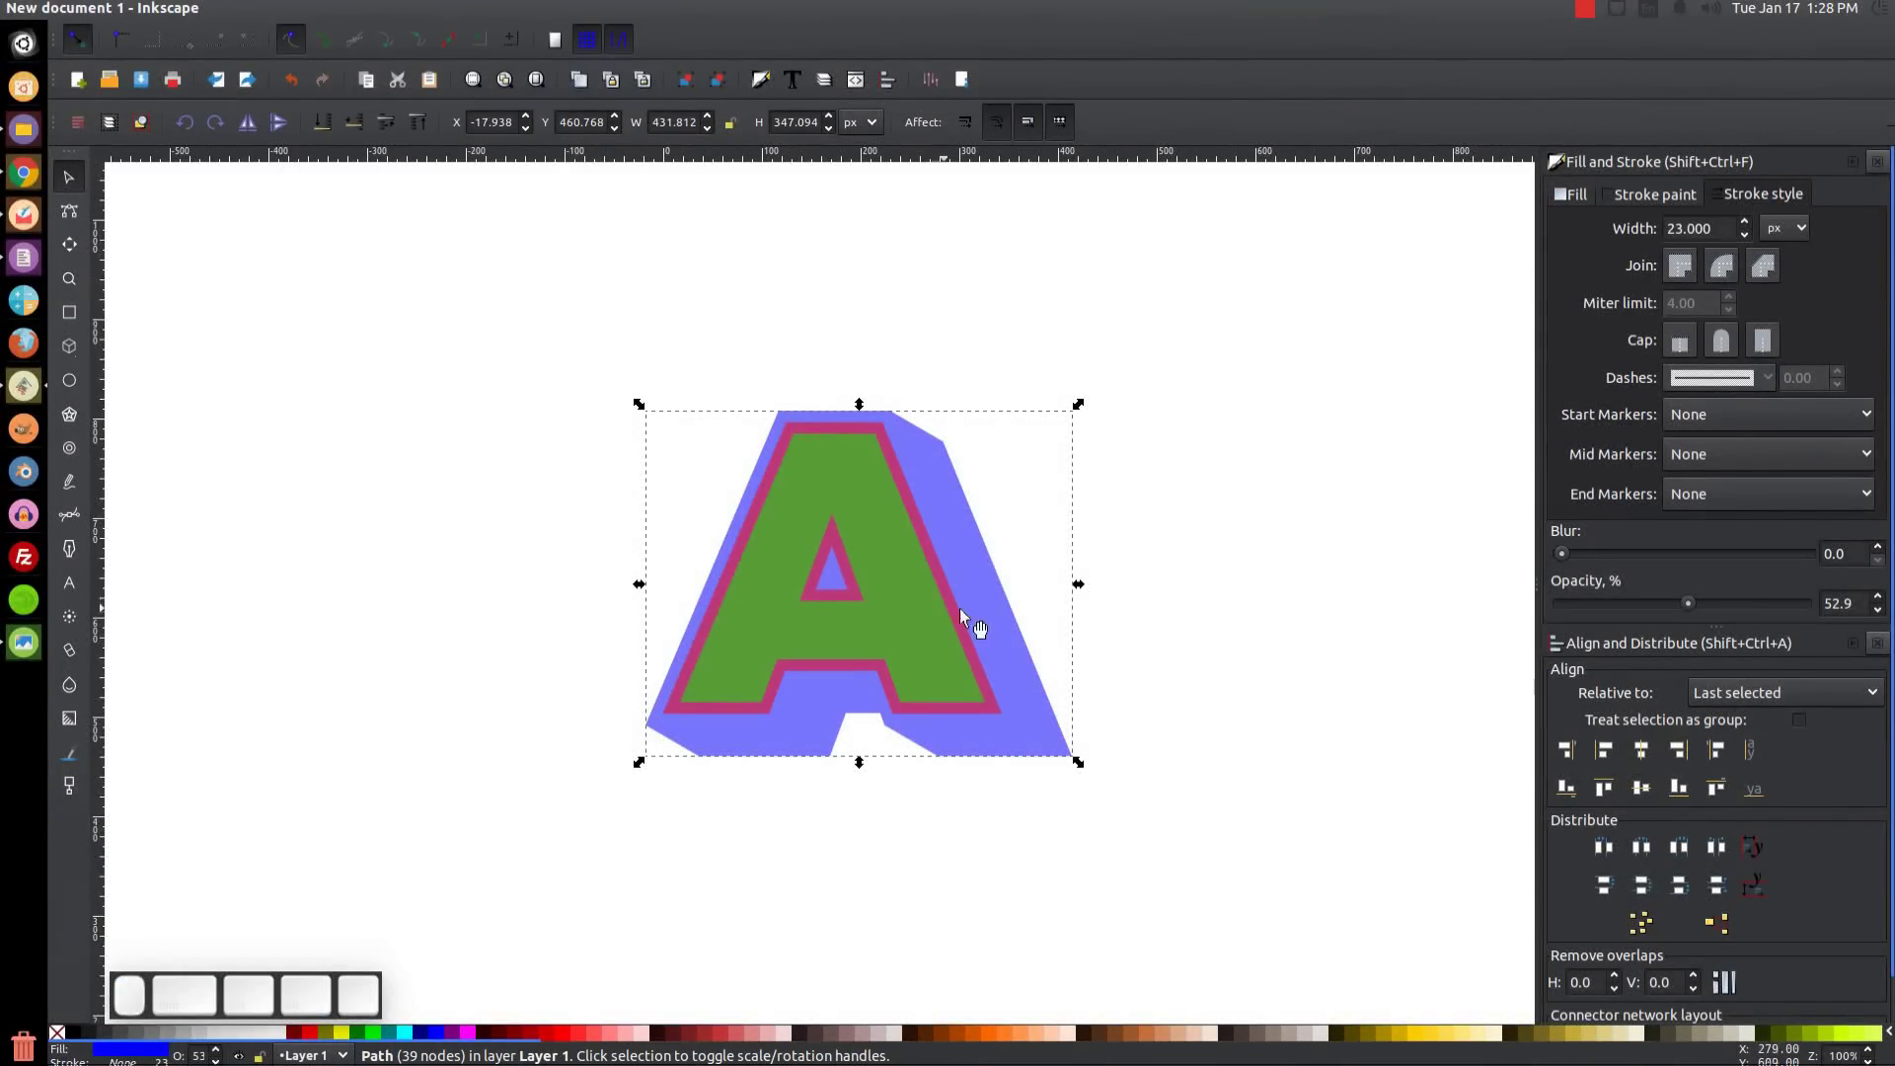
{"action": "left_click_drag", "start_coordinate": [1029, 611], "coordinate": [167, 585]}
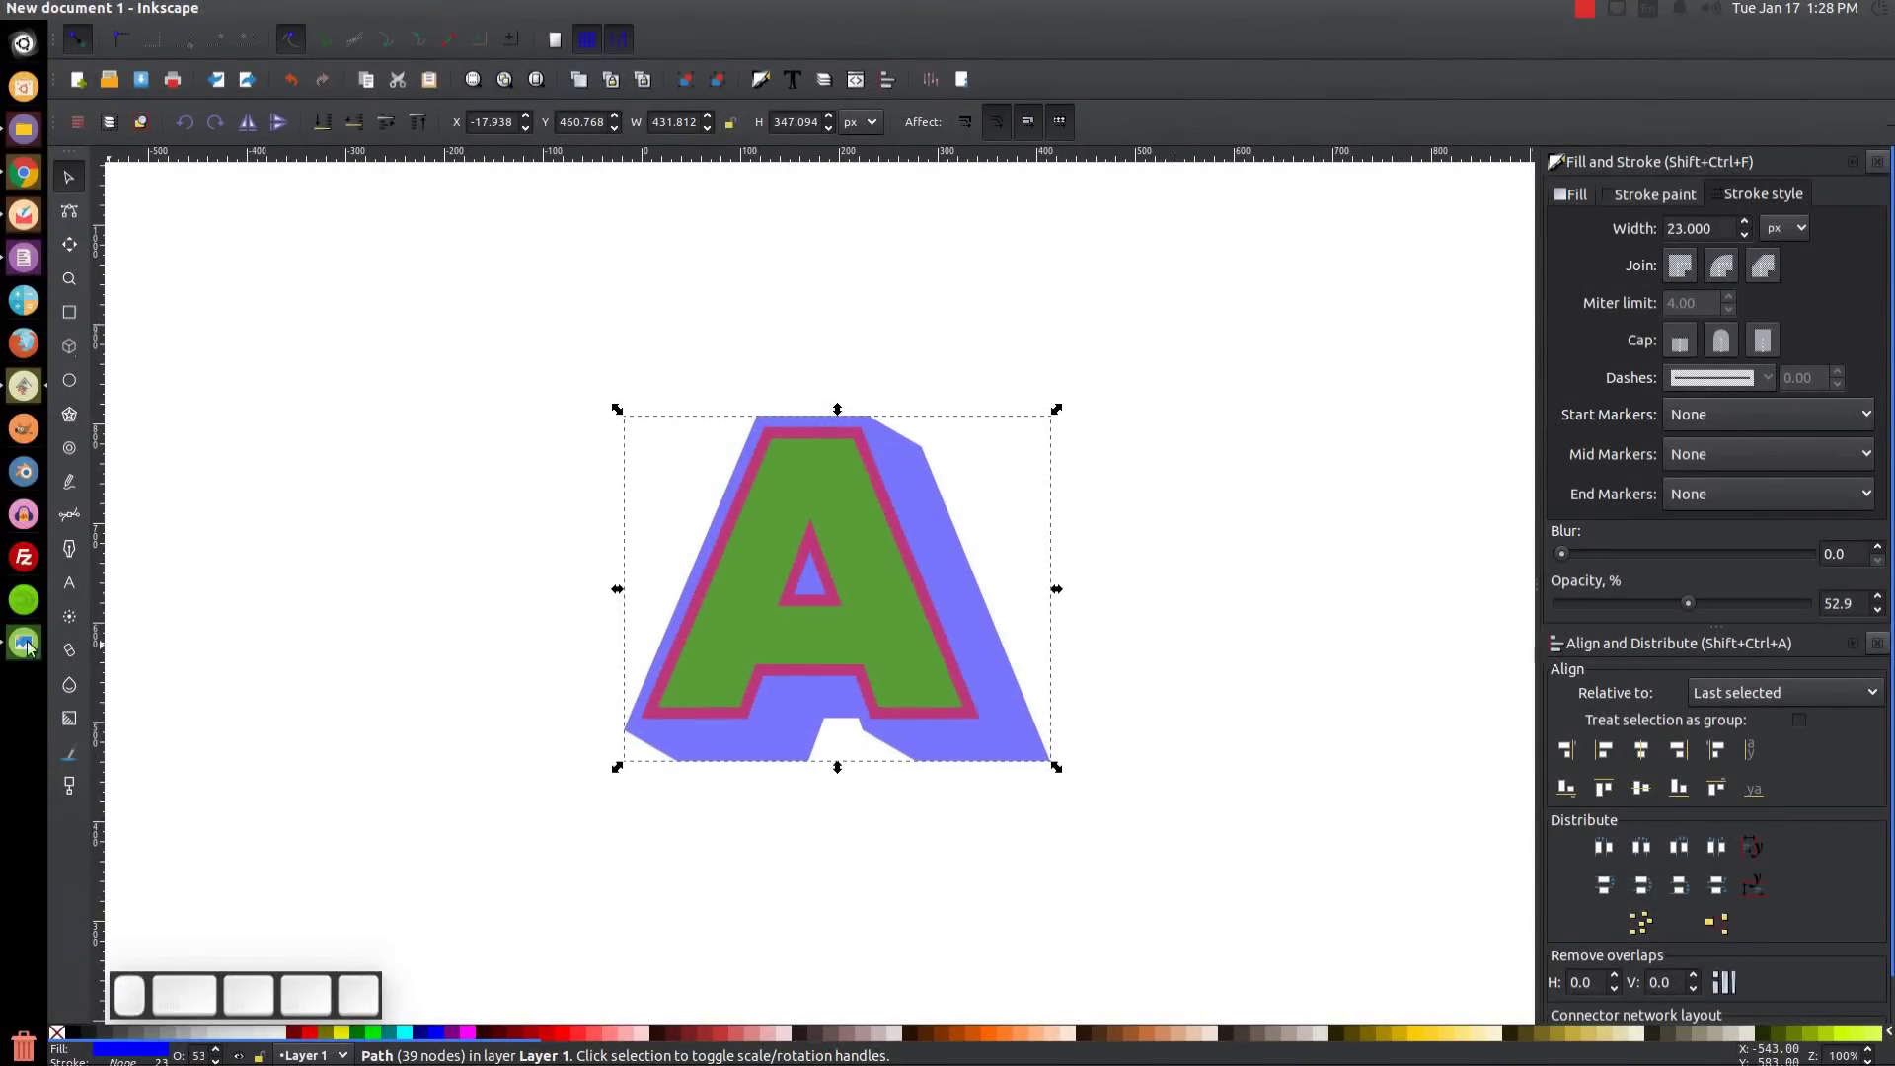
View the striped A reference picture briefly and close it again.
{"action": "left_click", "coordinate": [11, 656]}
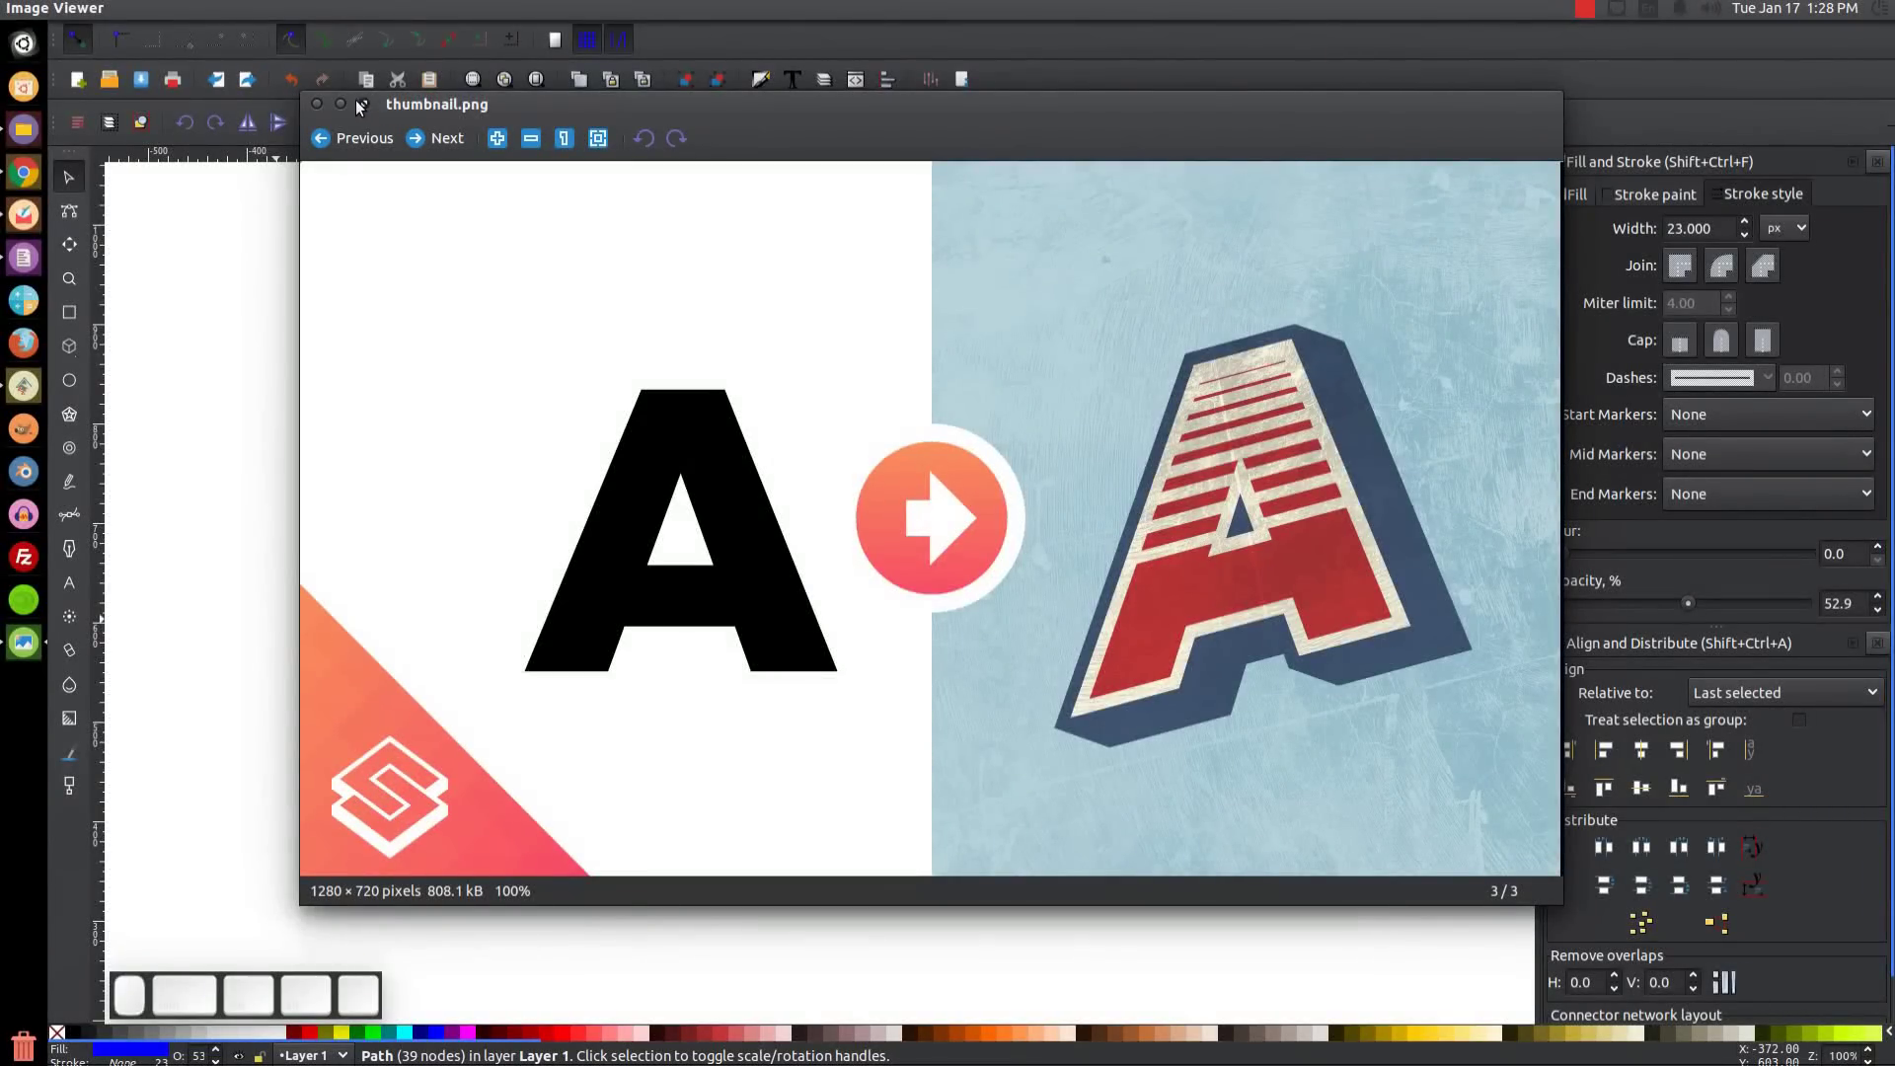
{"action": "left_click", "coordinate": [355, 114]}
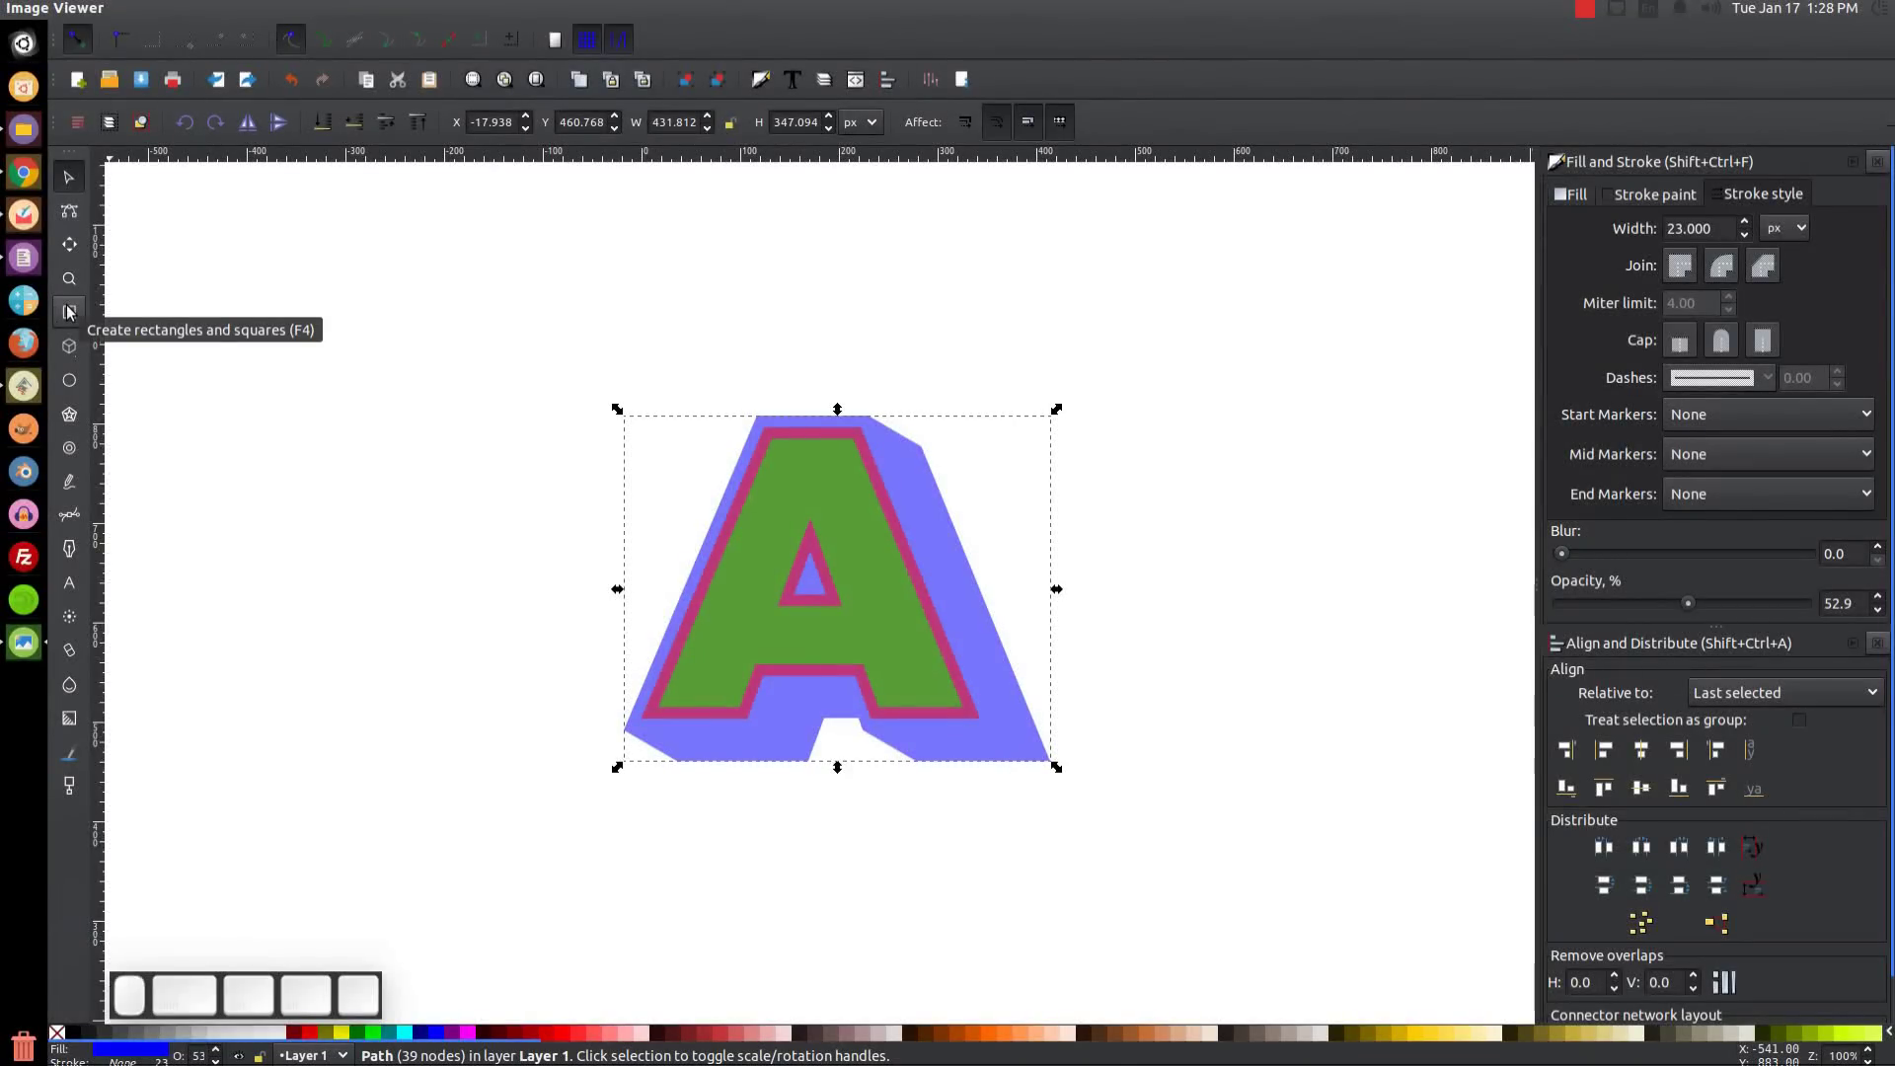
Draw a grey-filled rectangle and centre it on the letter, bottom-aligned with the green A.
{"action": "left_click", "coordinate": [73, 314]}
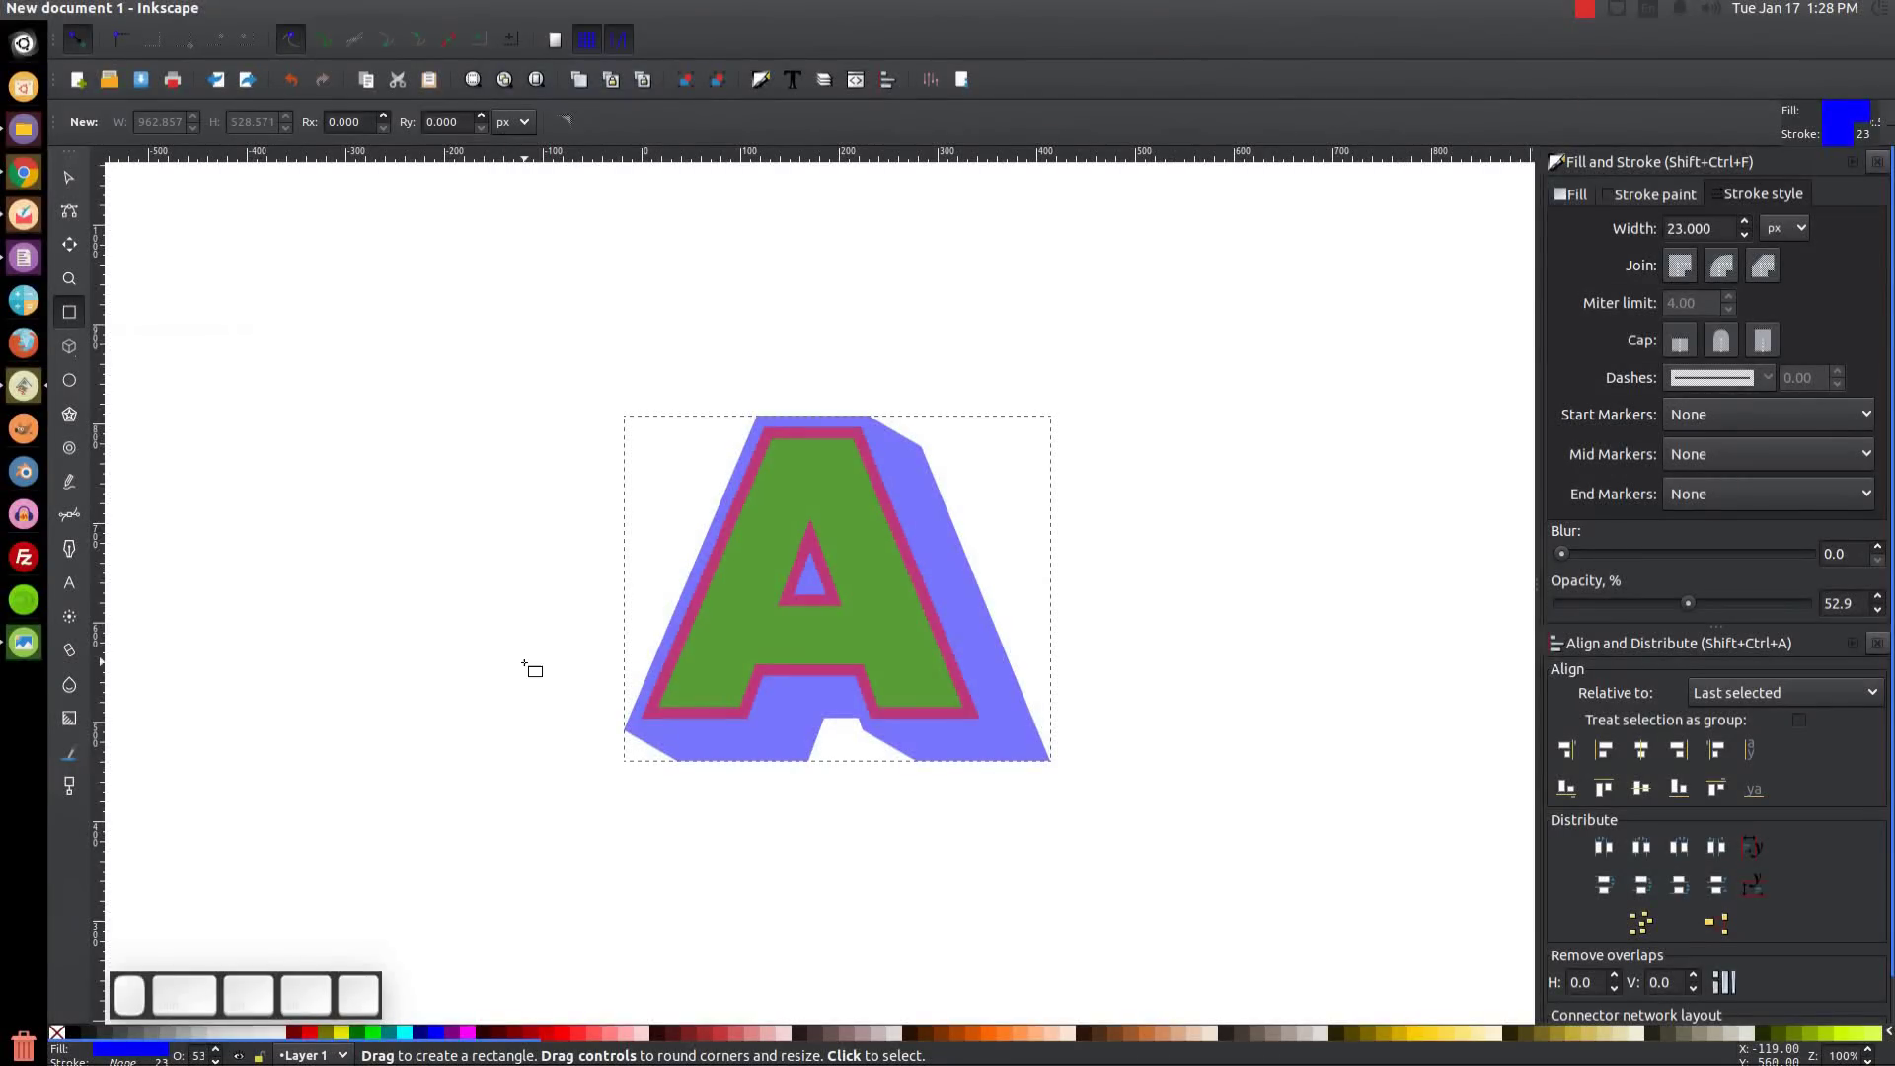
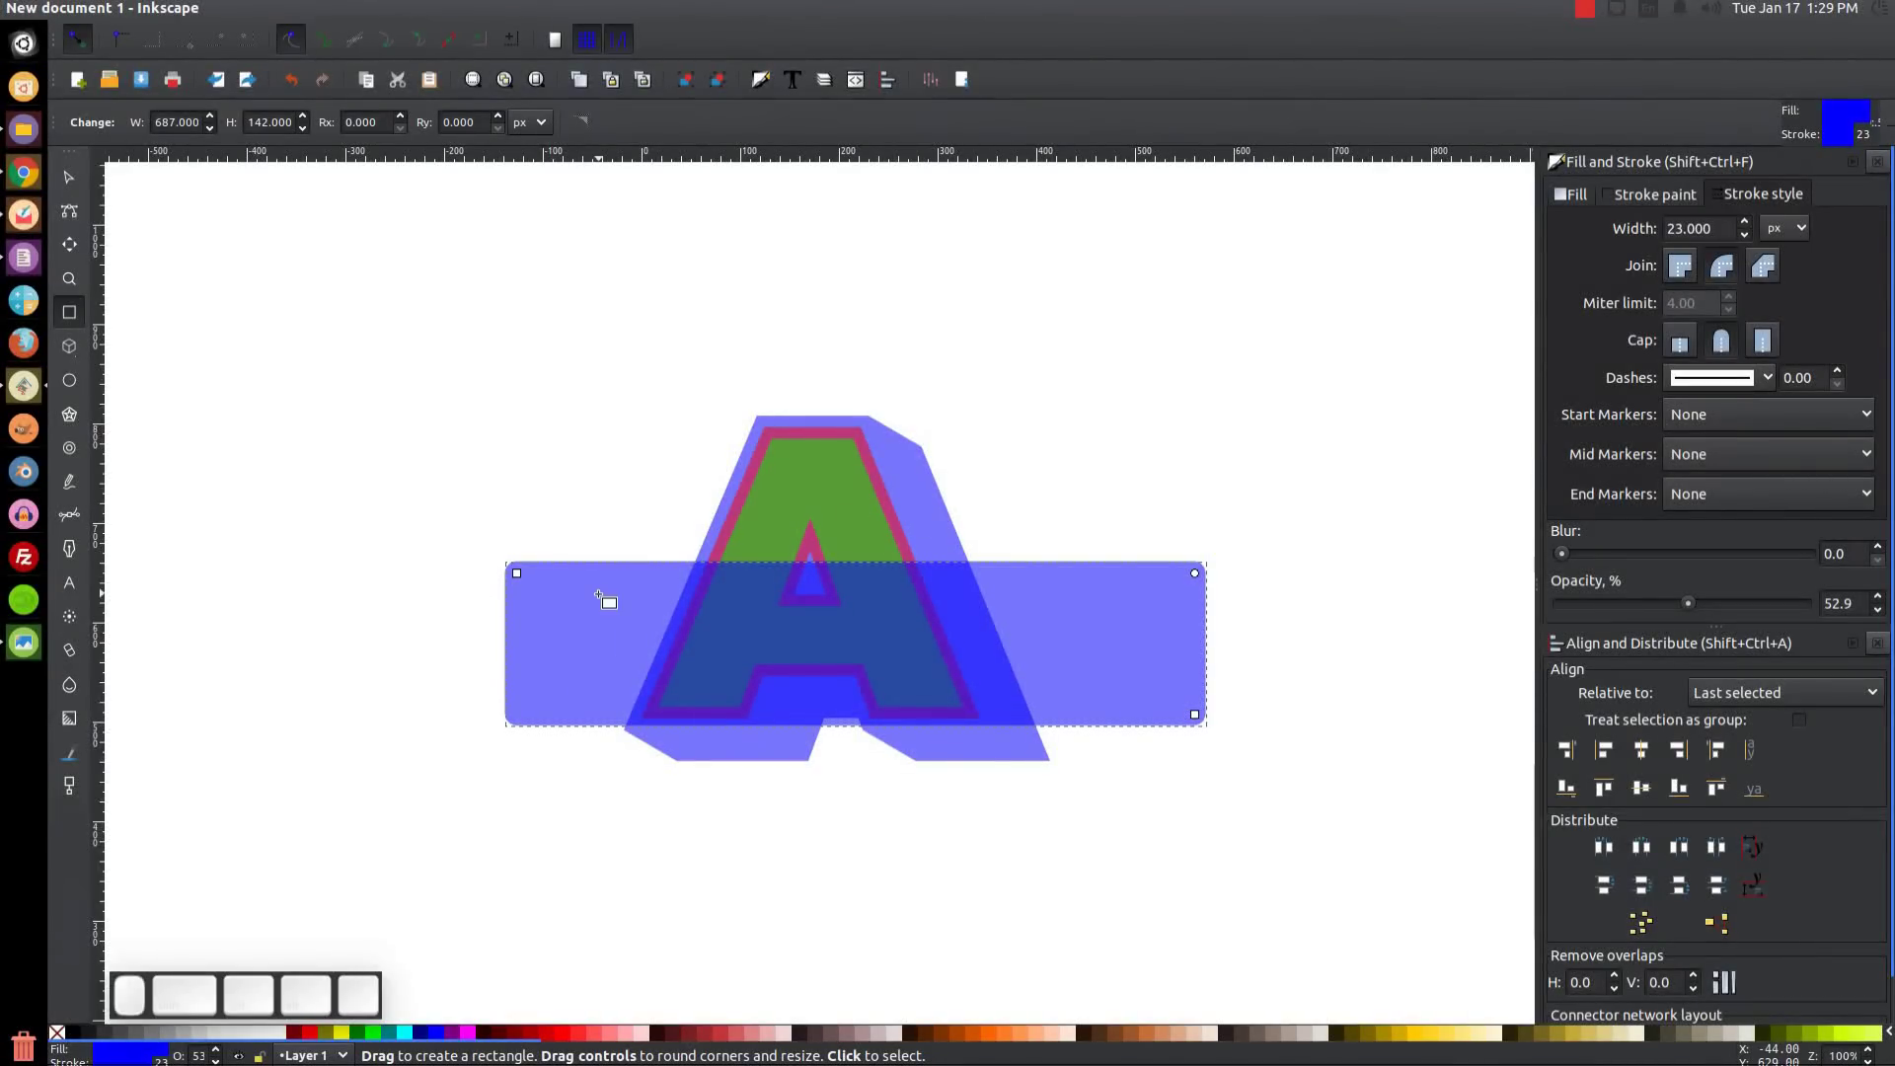
{"action": "left_click", "coordinate": [77, 1038]}
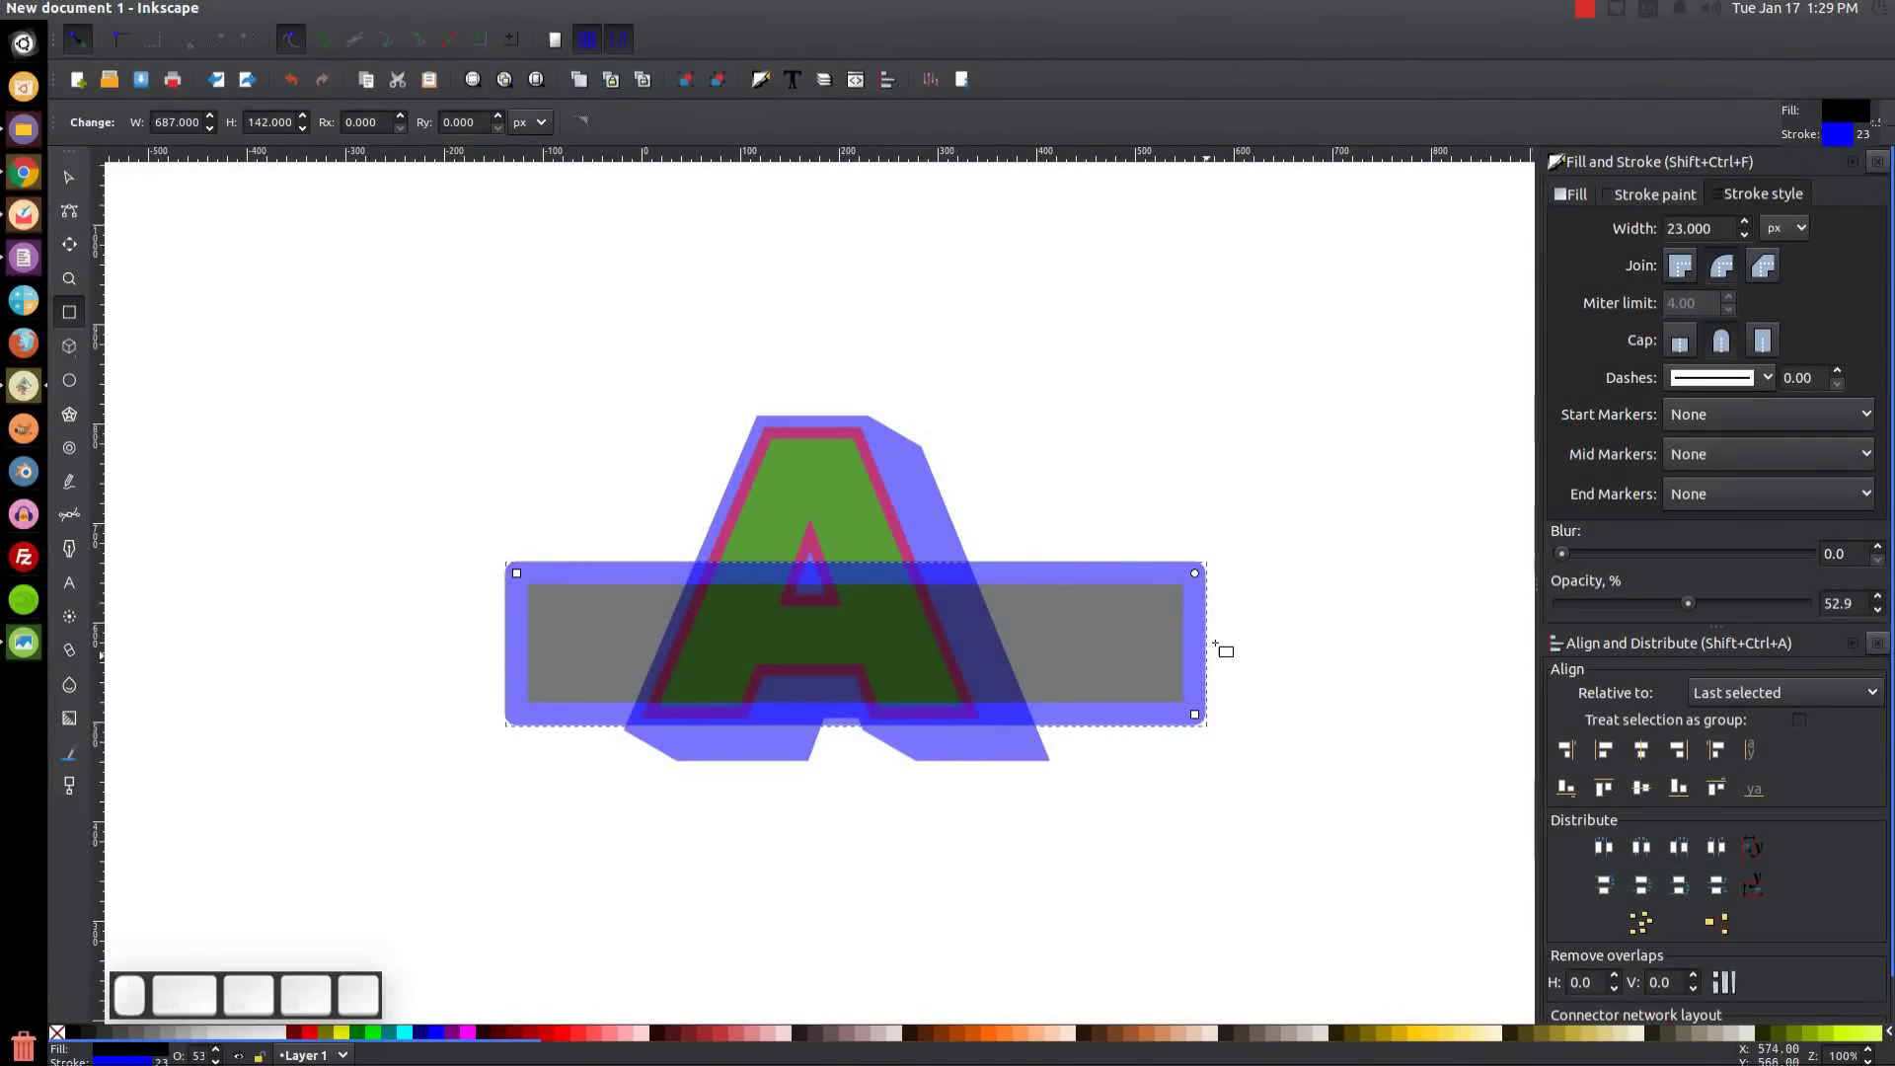
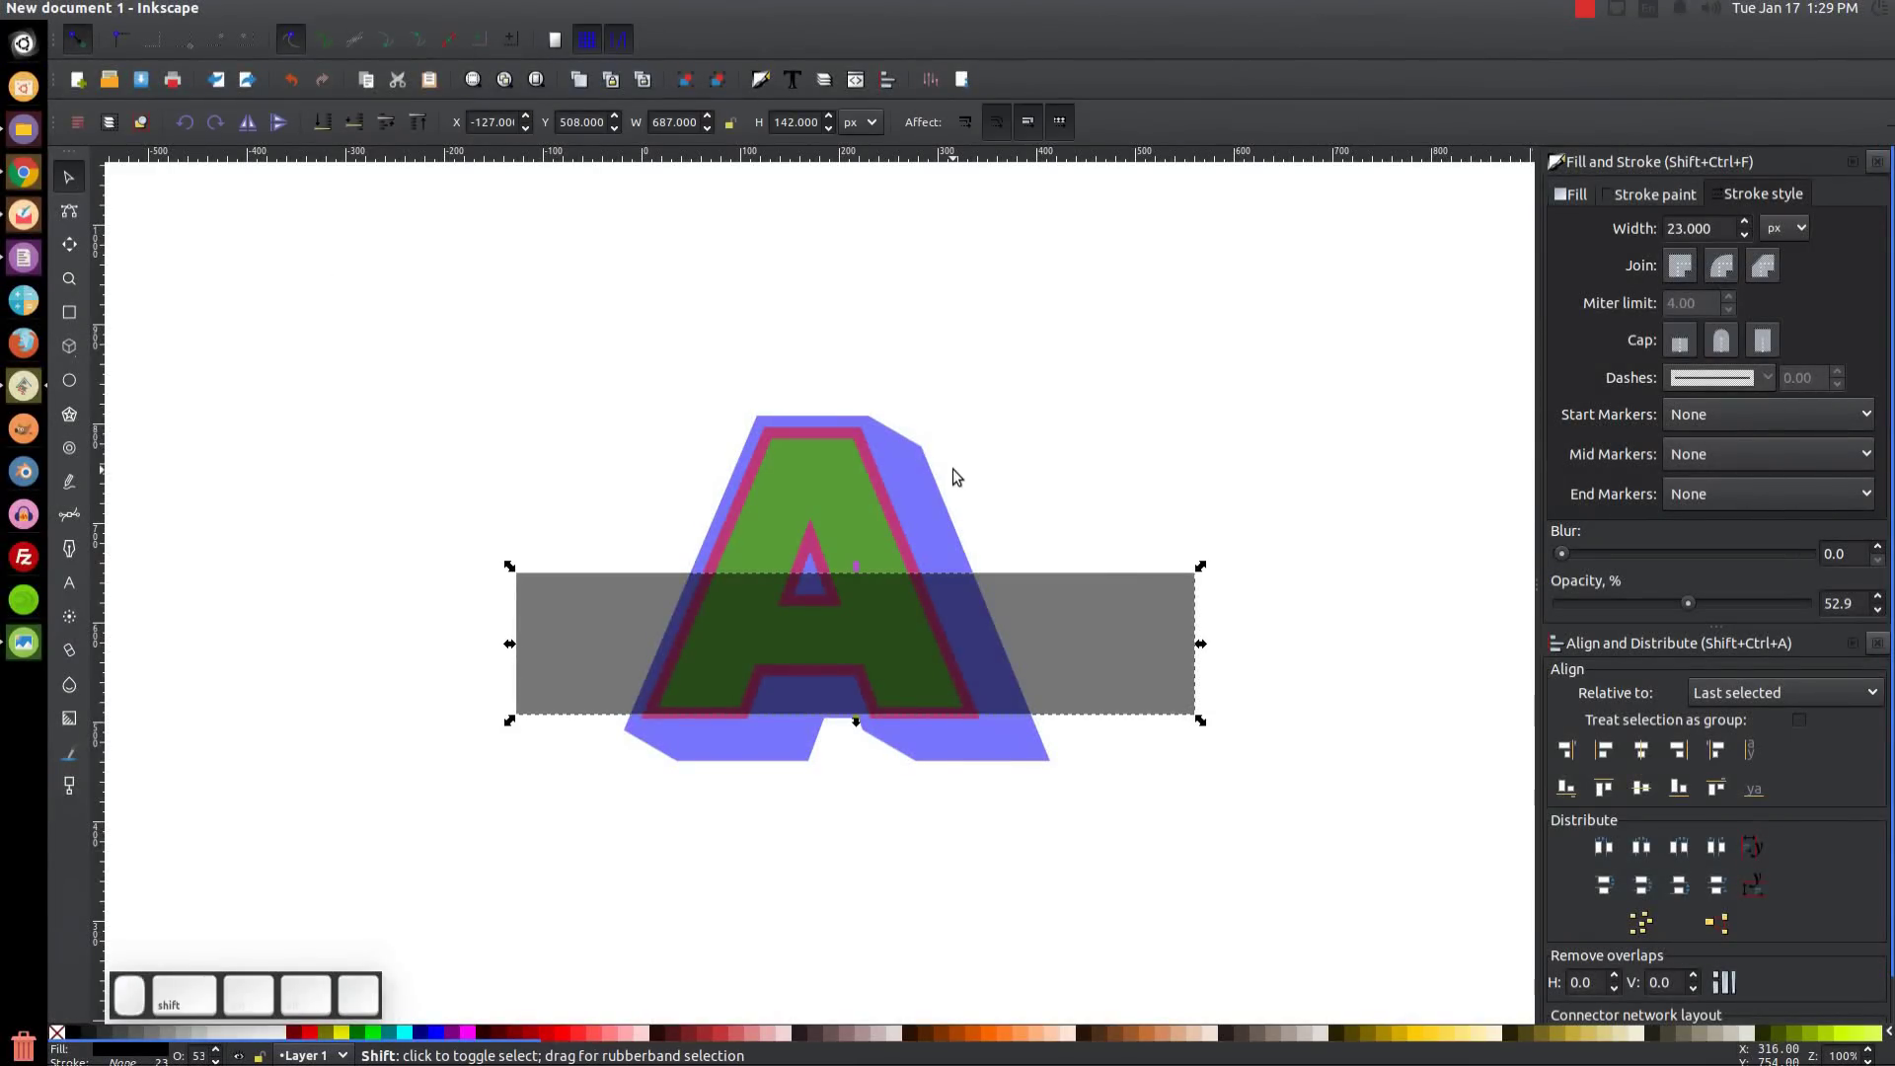
{"action": "left_click", "coordinate": [821, 485]}
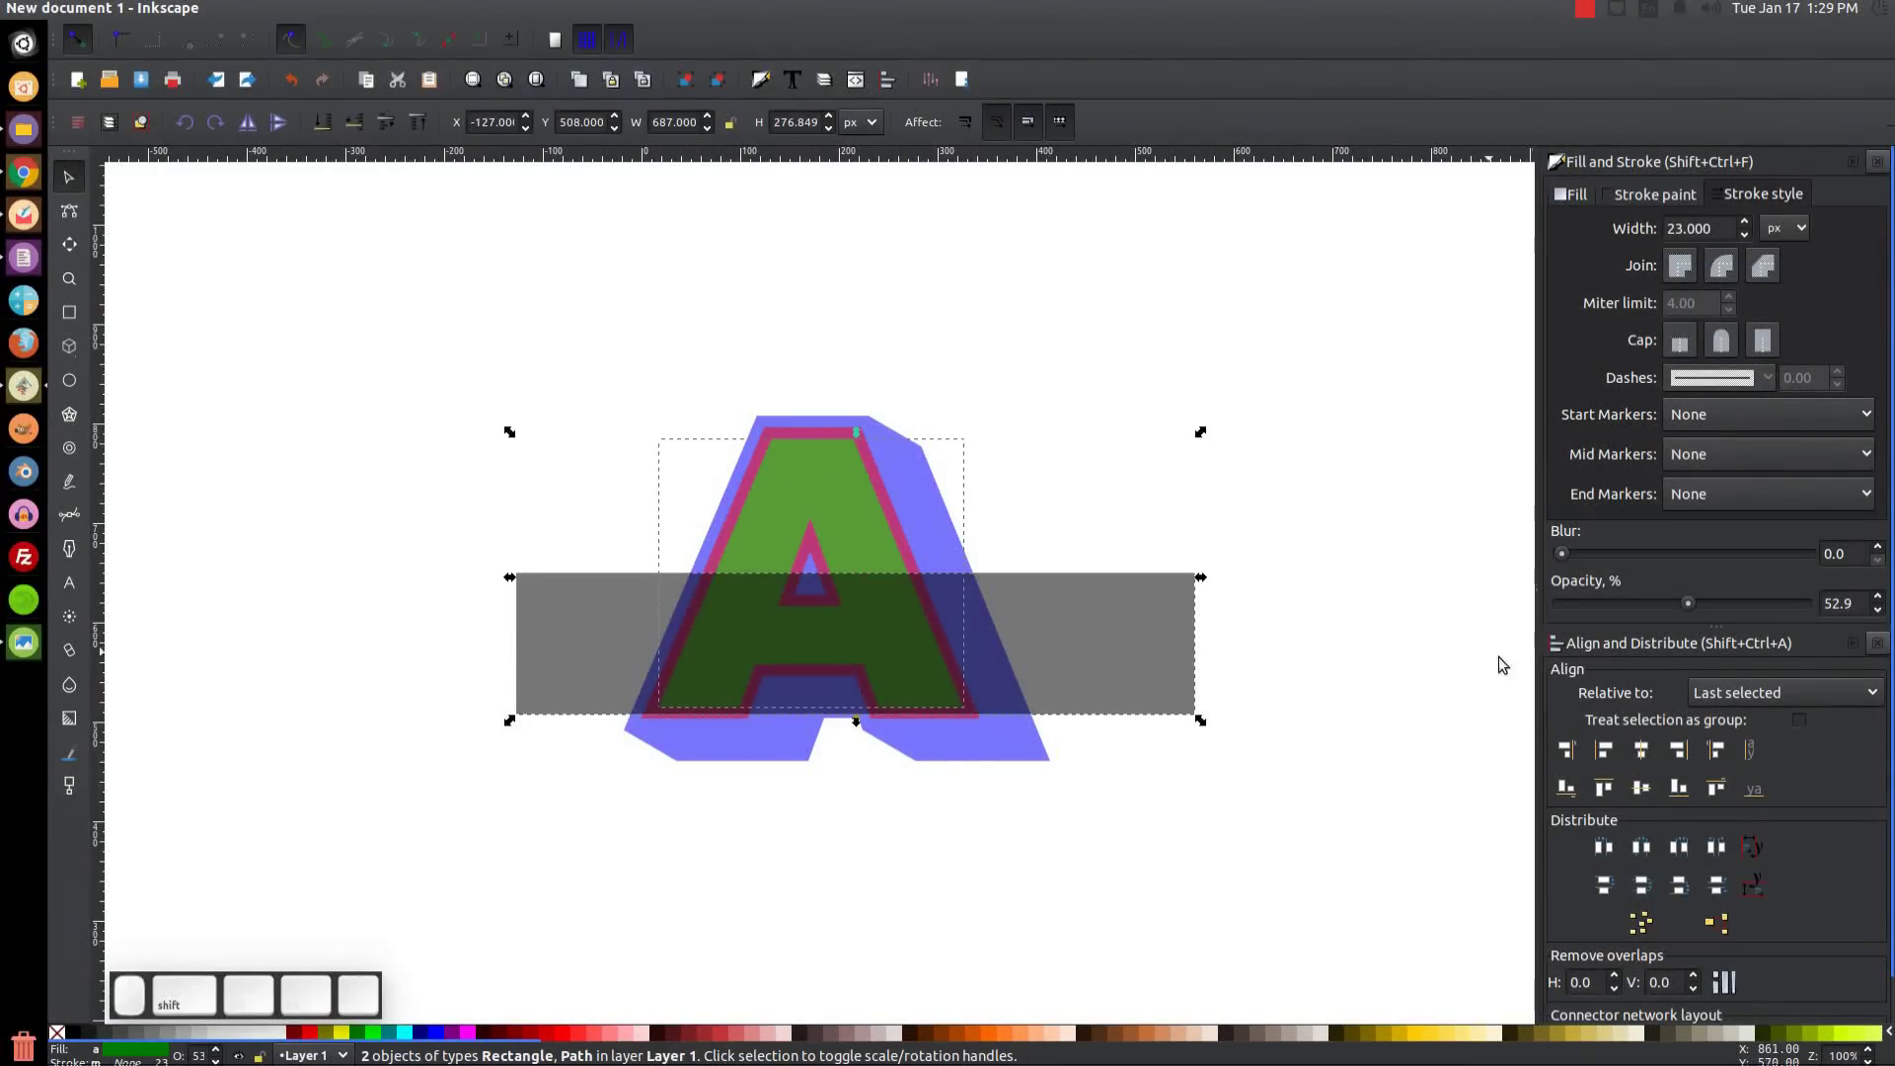
{"action": "left_click", "coordinate": [1645, 757]}
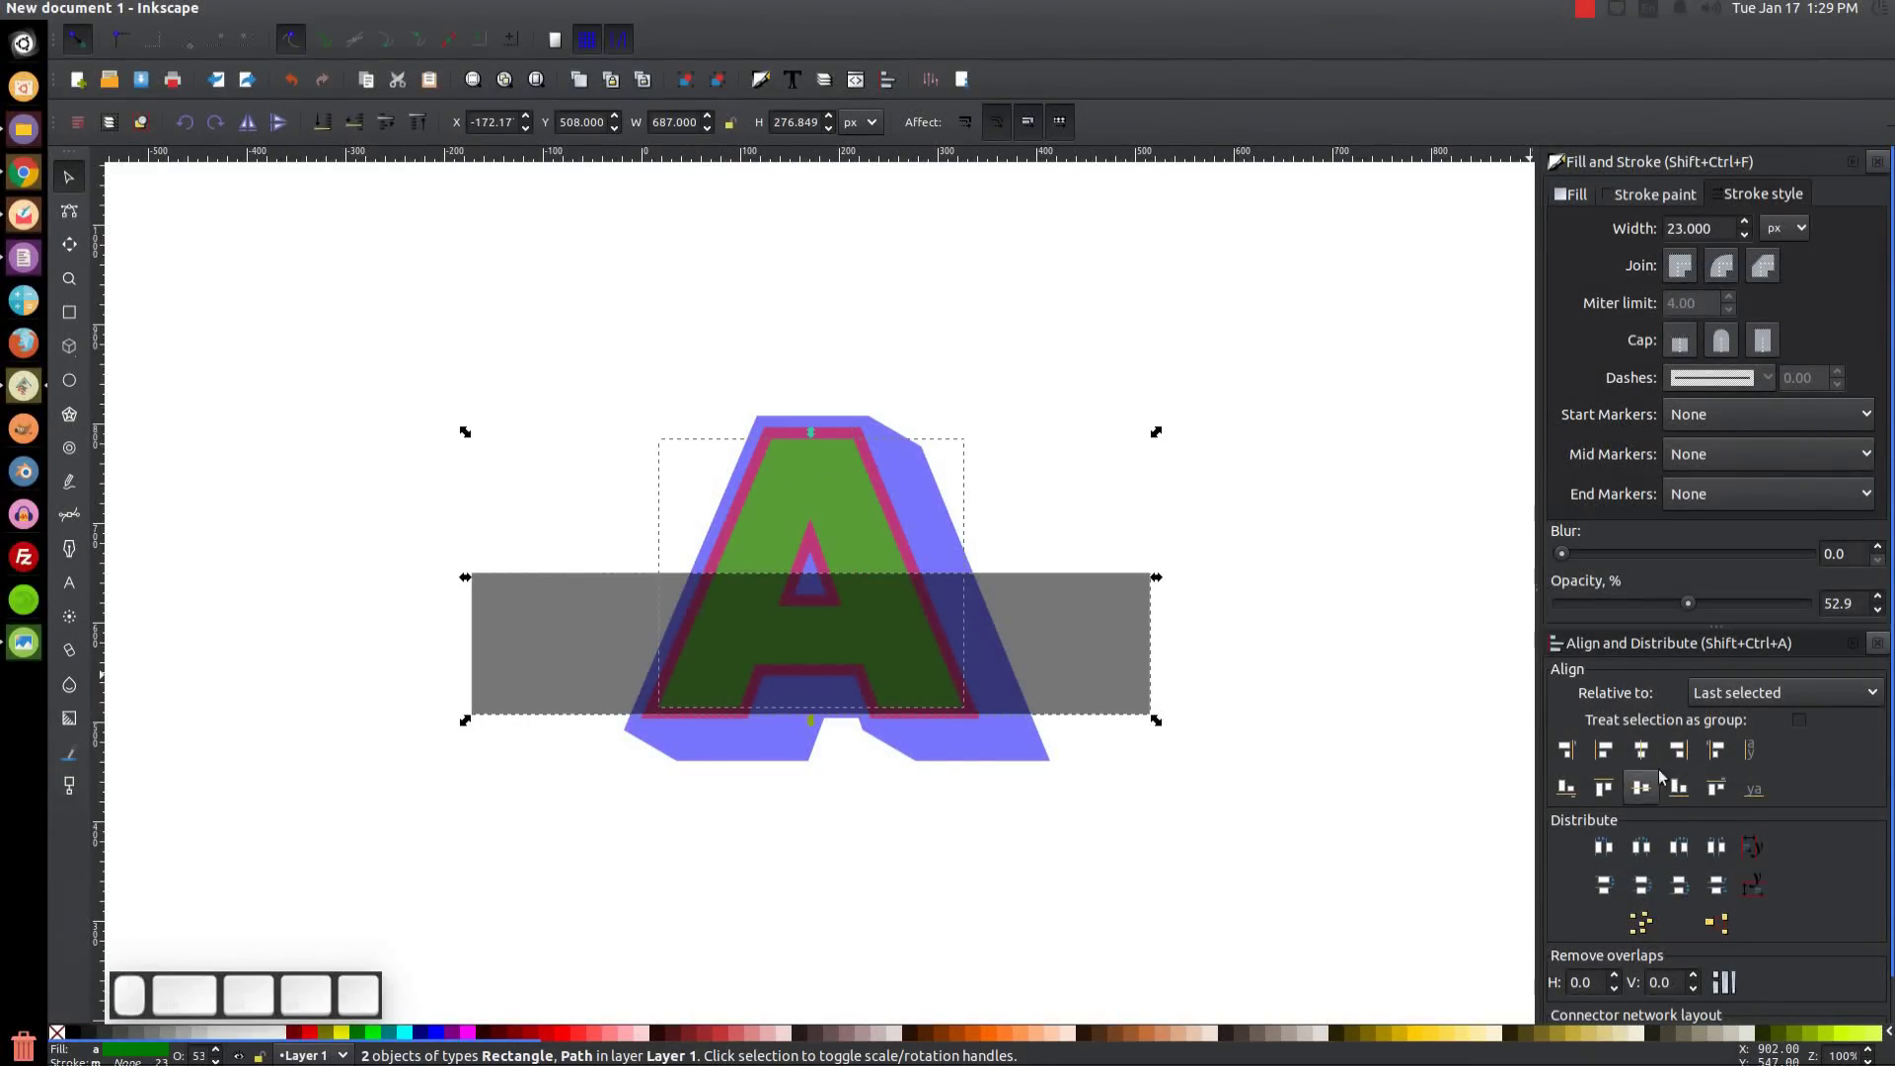
{"action": "left_click", "coordinate": [1677, 791]}
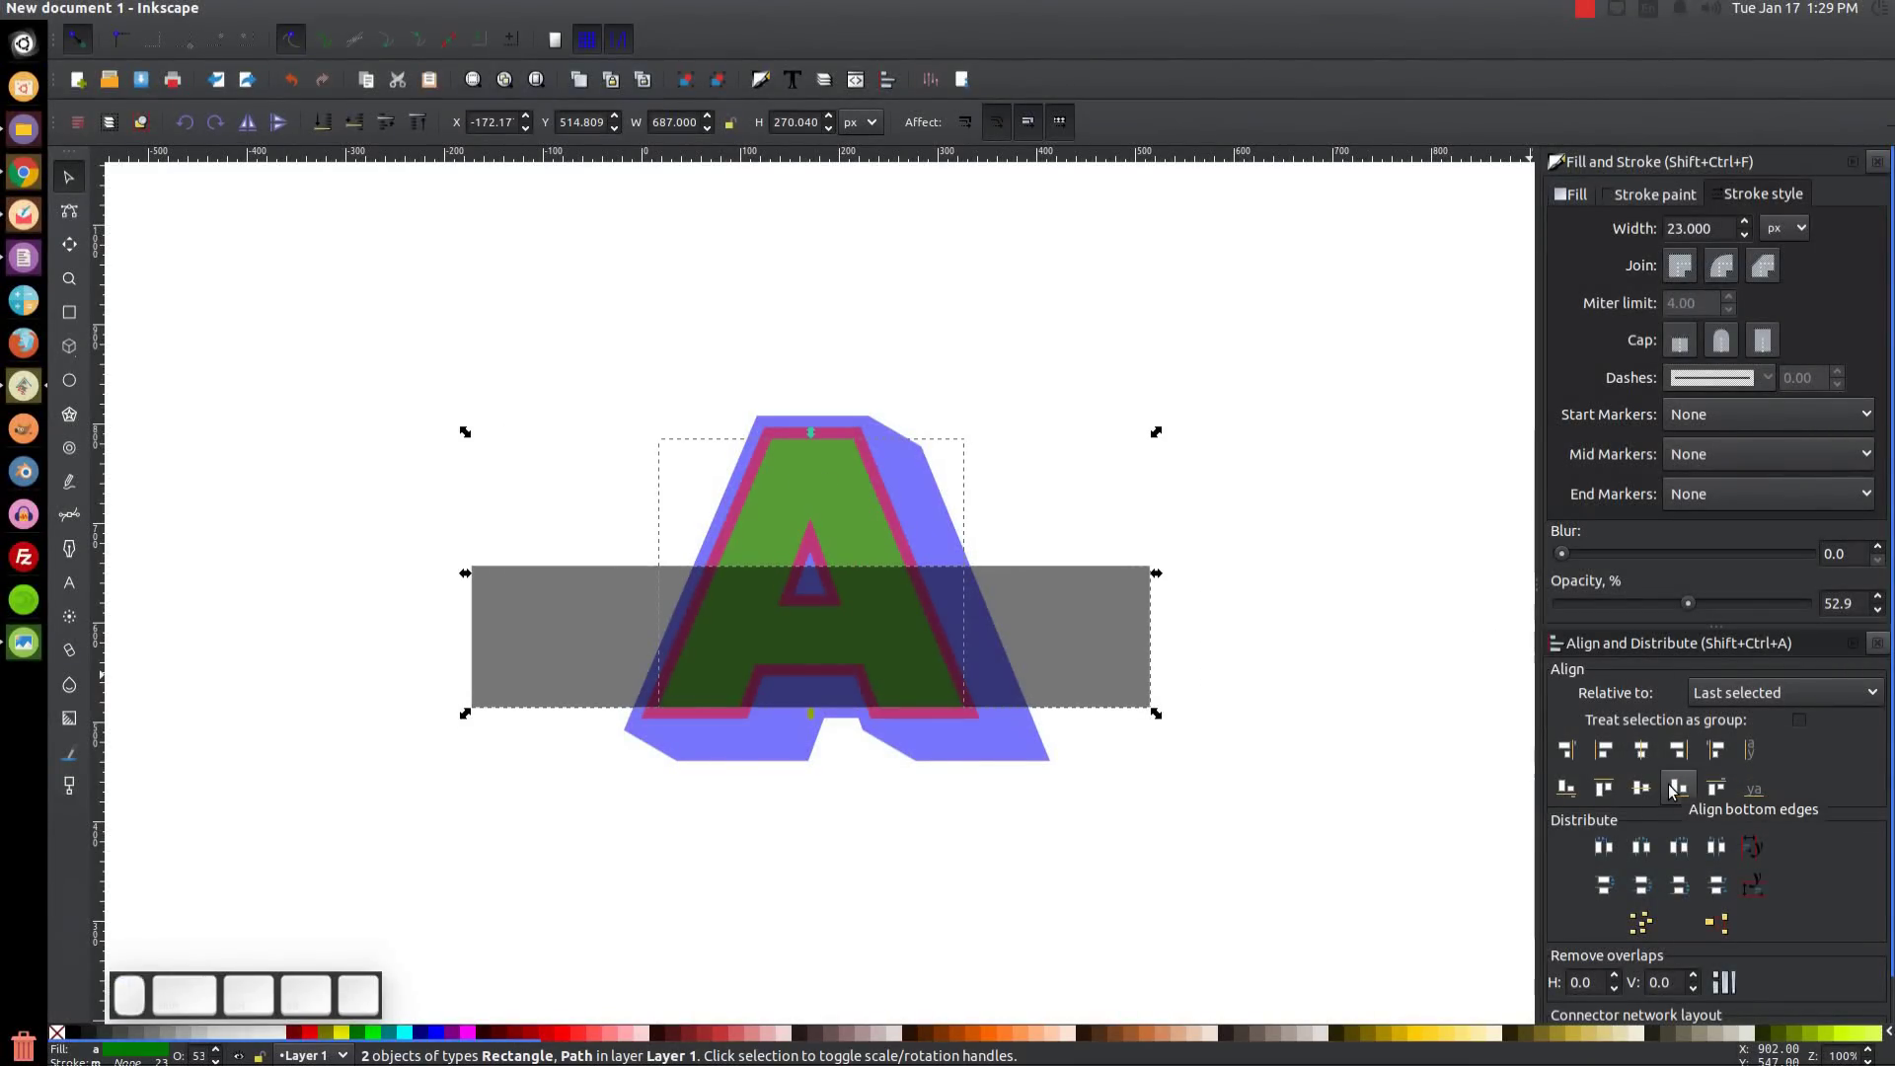
Shorten the grey stripe from the top into a thinner band.
{"action": "left_click", "coordinate": [1307, 586]}
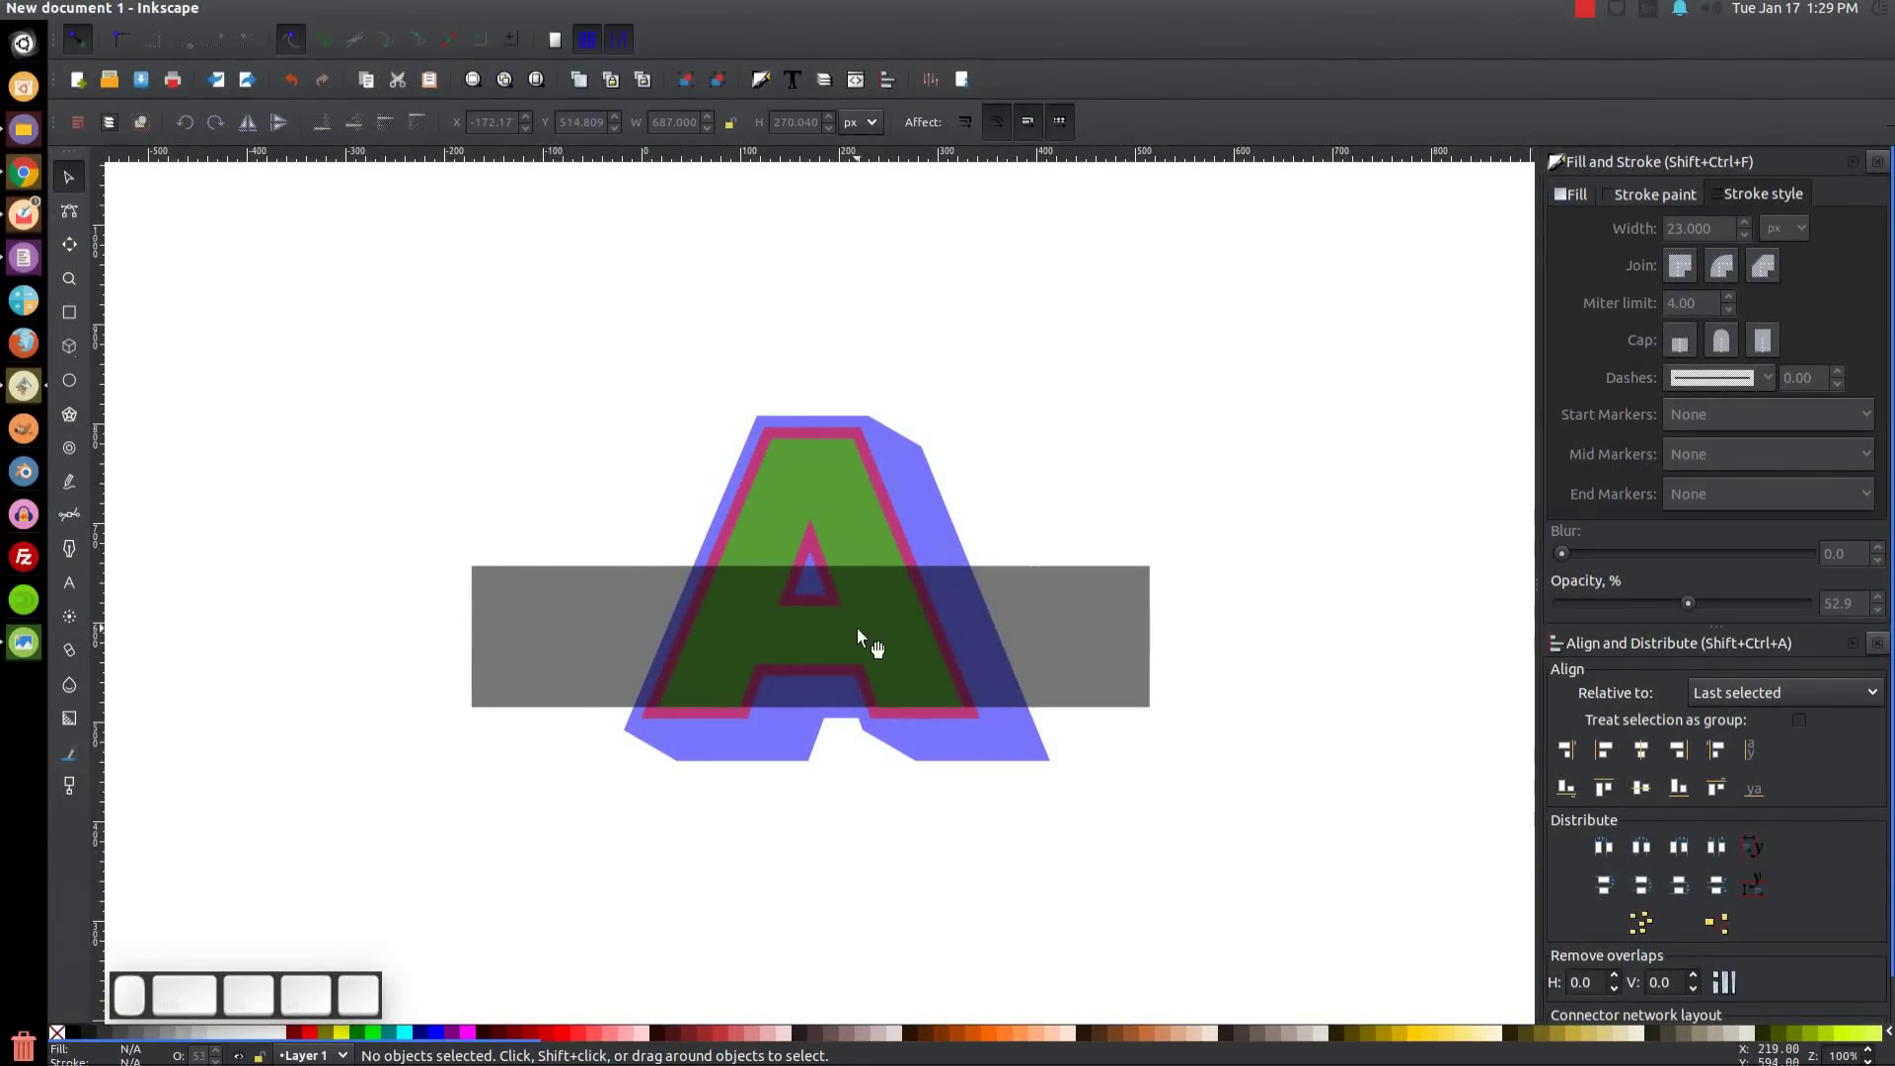
{"action": "left_click", "coordinate": [825, 612]}
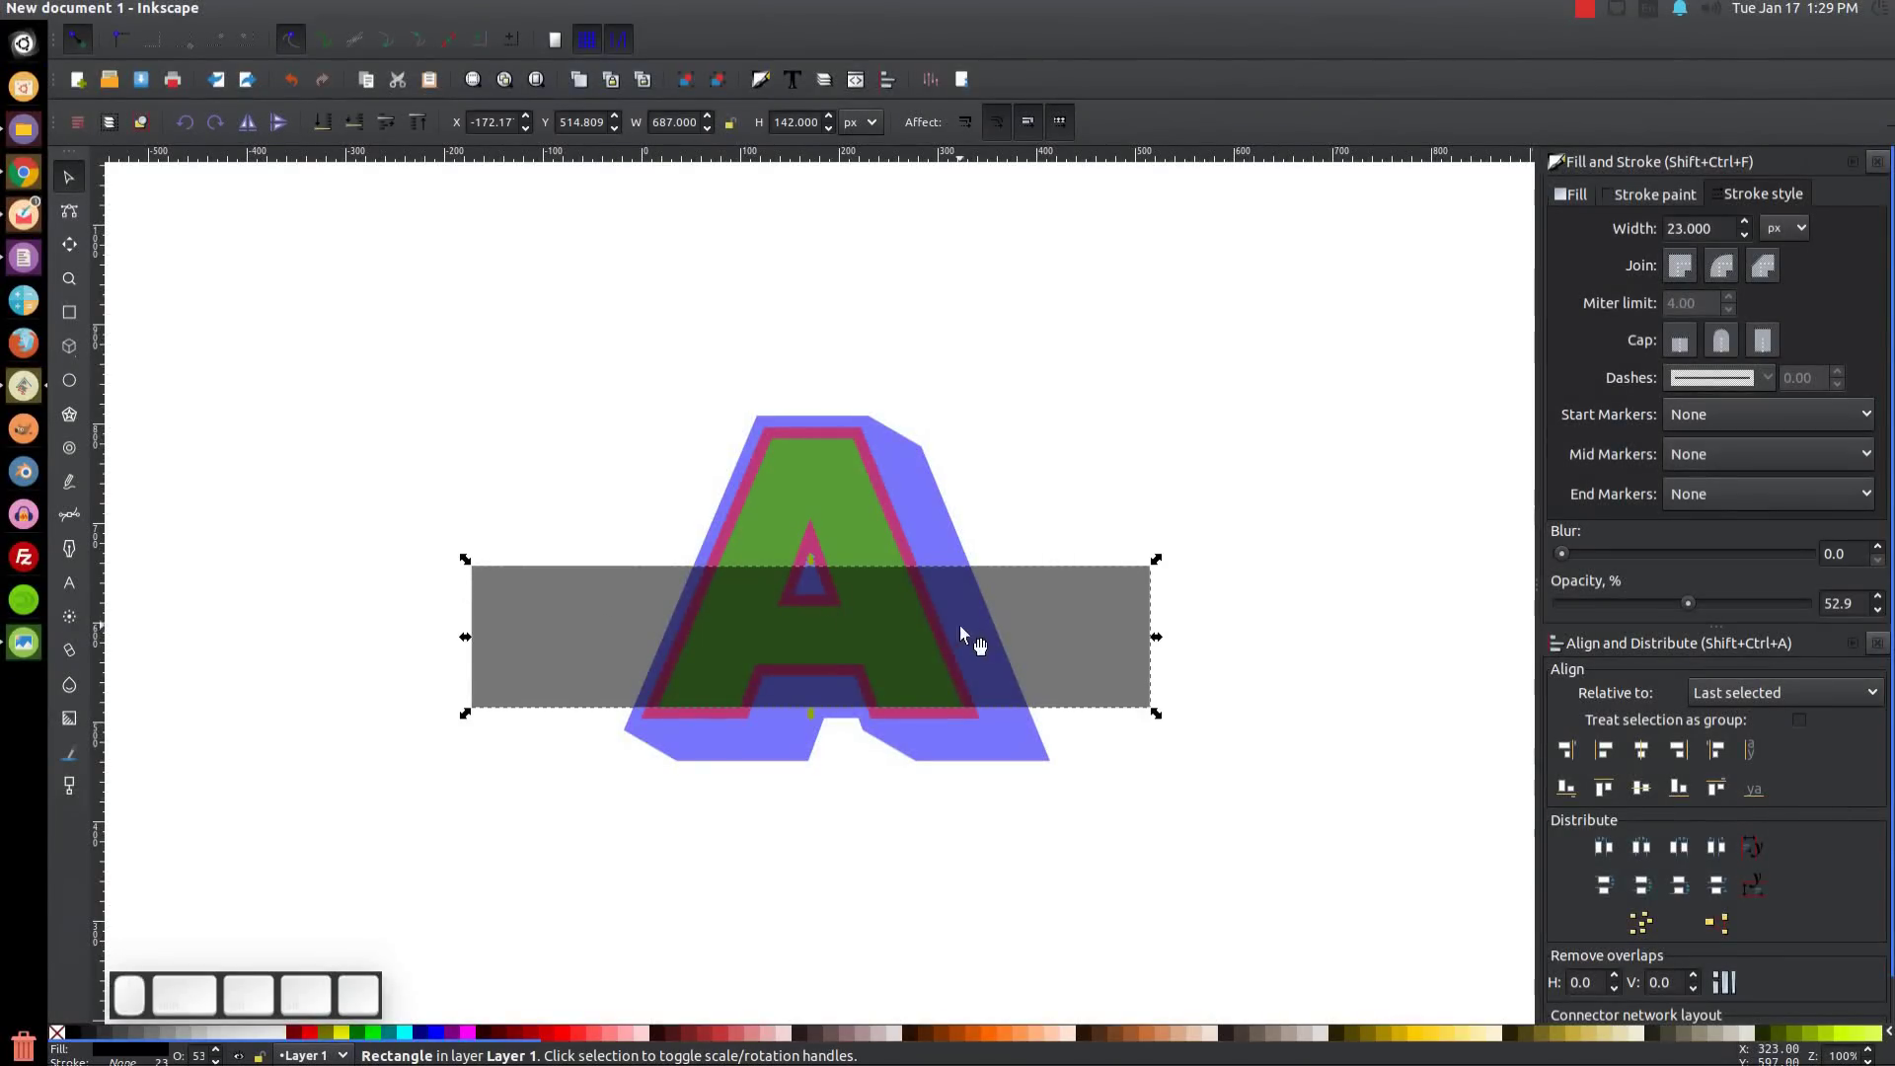
{"action": "left_click_drag", "start_coordinate": [816, 571], "coordinate": [805, 626]}
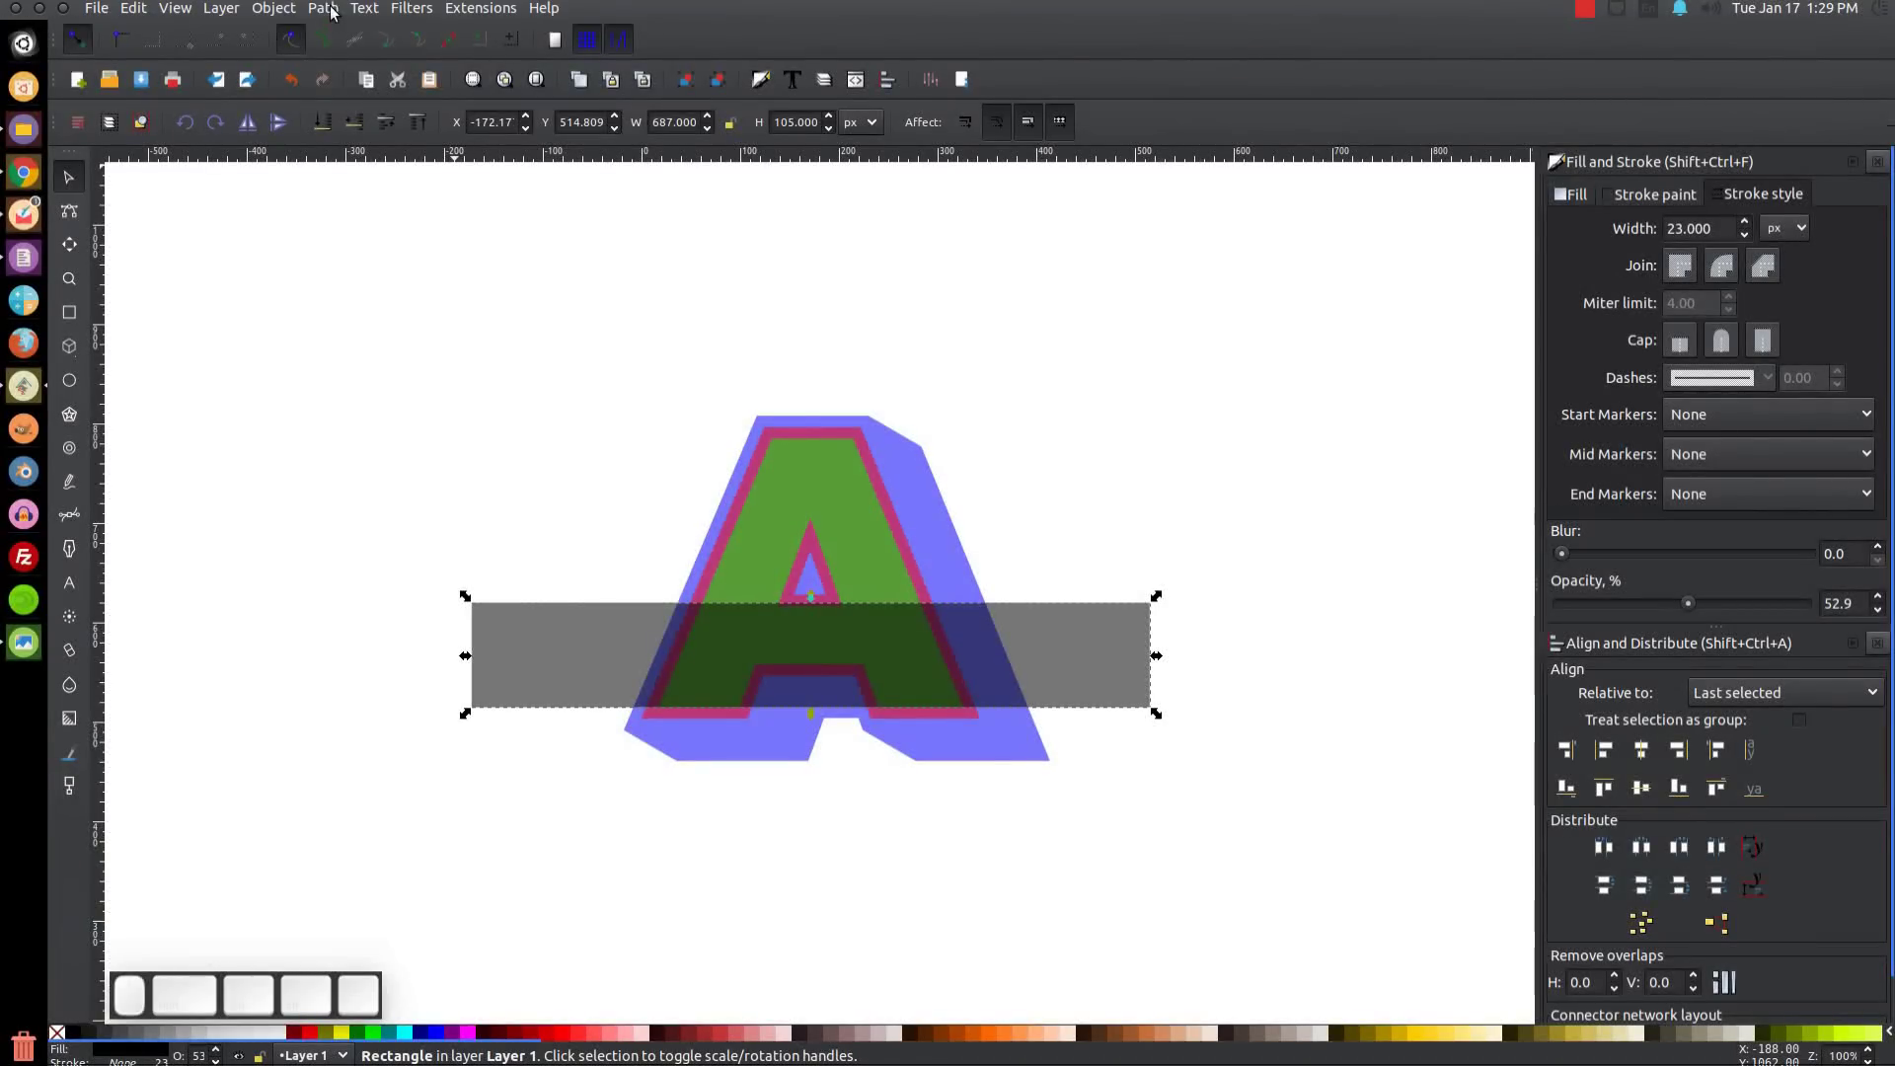
Duplicate the grey stripe rectangle.
{"action": "left_click", "coordinate": [327, 12]}
{"action": "left_click", "coordinate": [354, 34]}
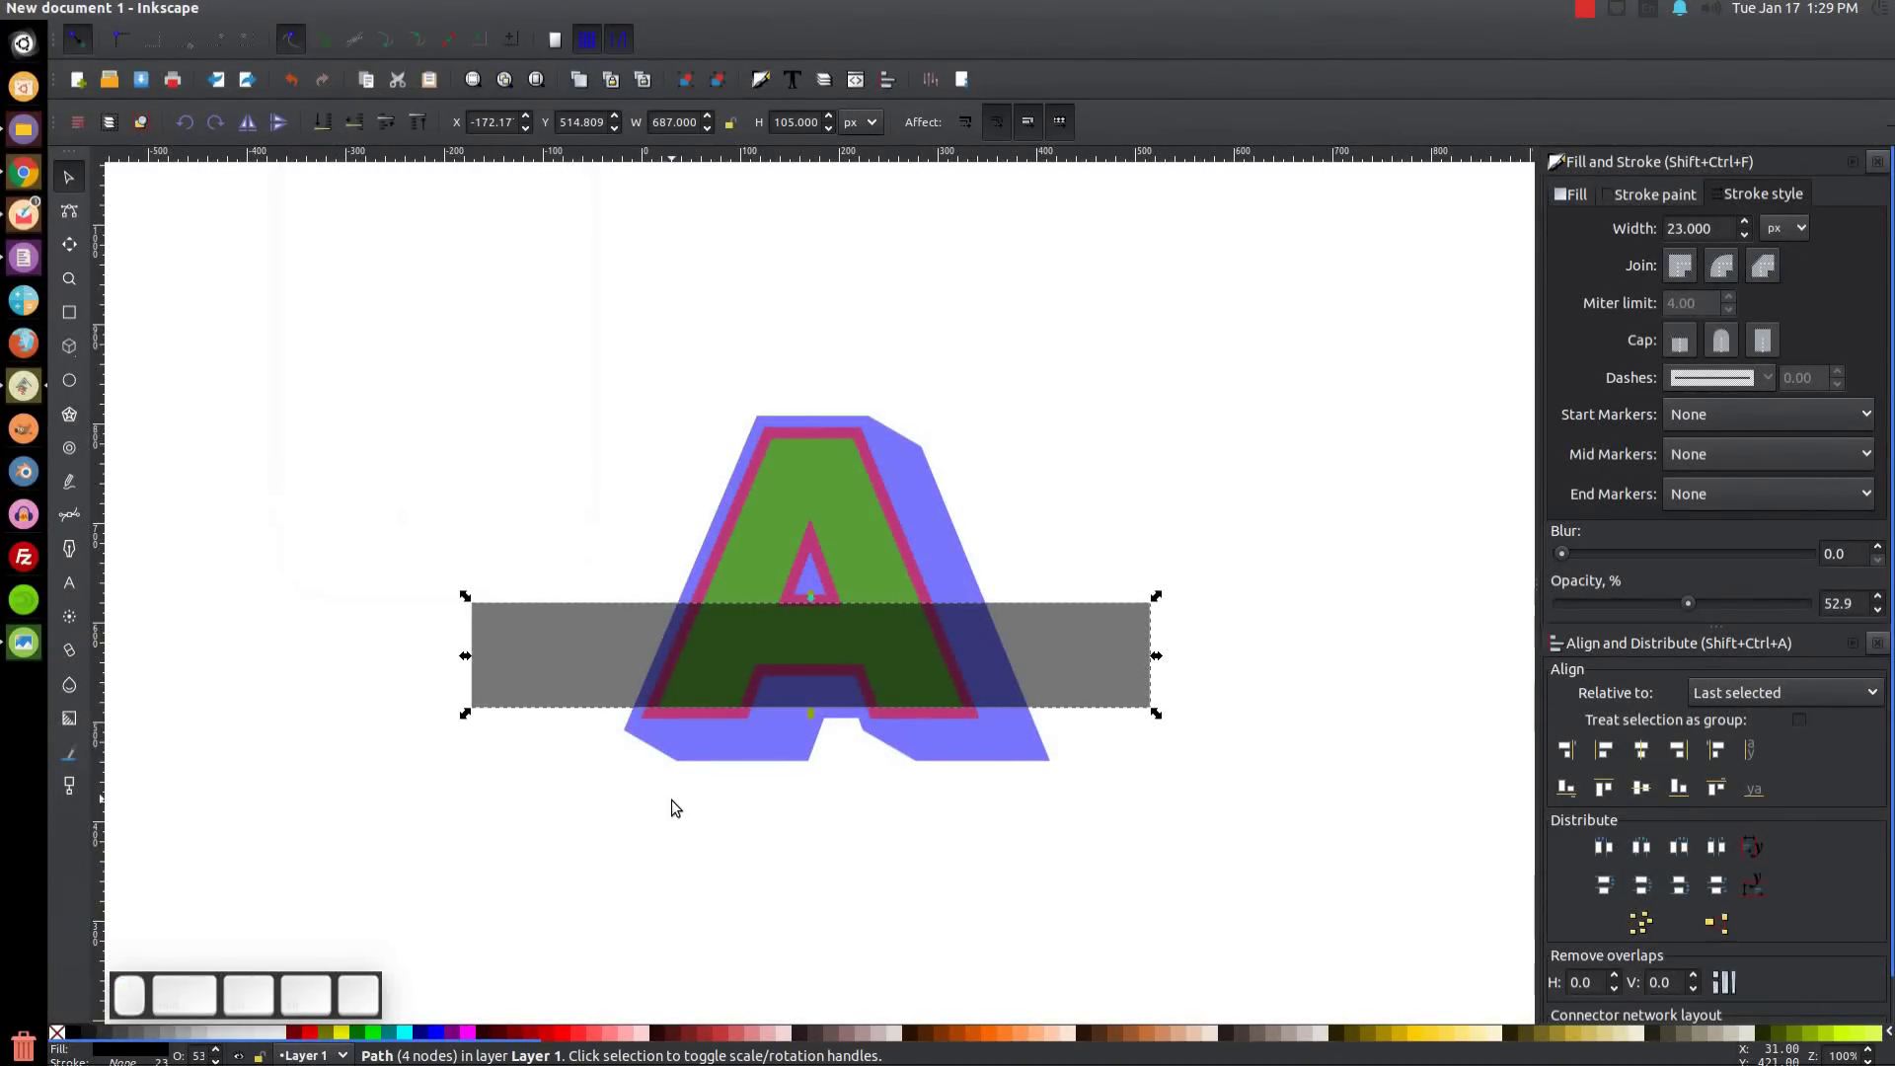
{"action": "double_click", "coordinate": [910, 659]}
{"action": "right_click", "coordinate": [910, 658]}
{"action": "left_click", "coordinate": [971, 398]}
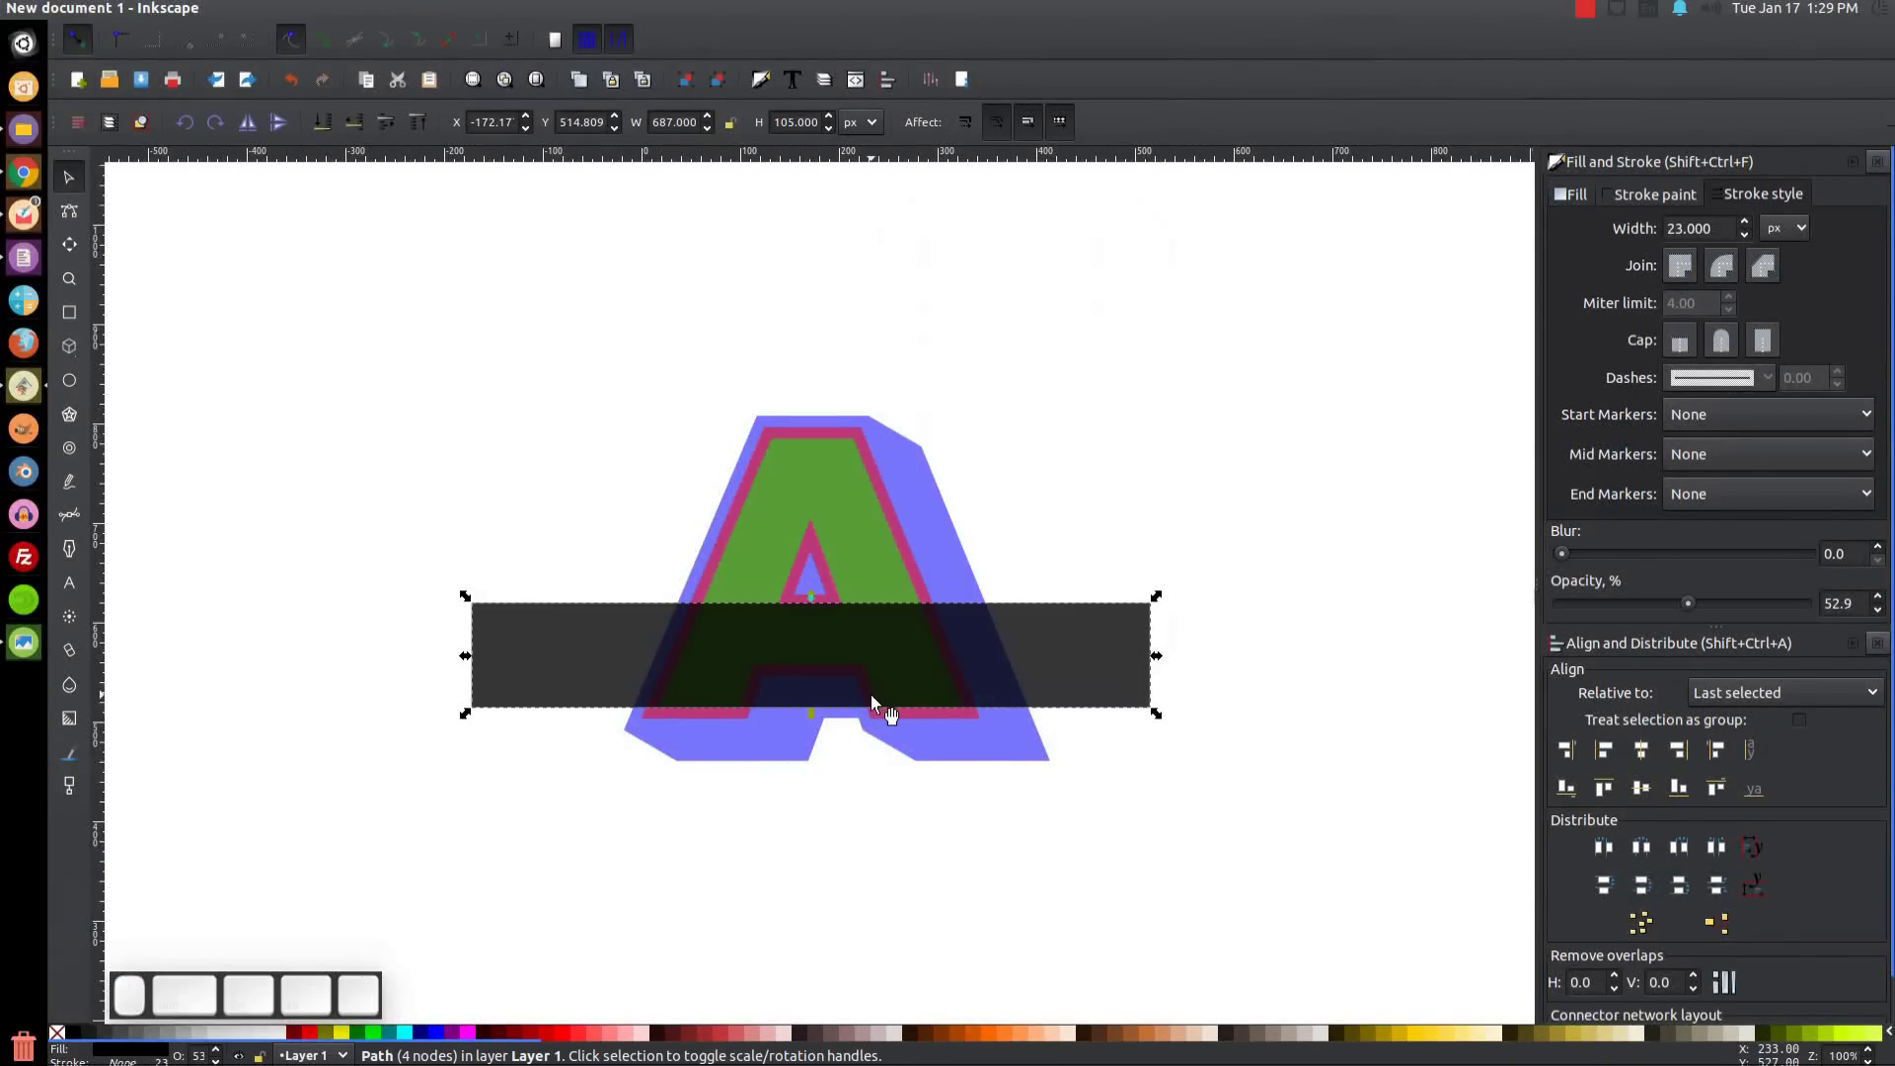
Move the copy upward and squash it into a thin stripe just above the wide band.
{"action": "left_click_drag", "start_coordinate": [888, 712], "coordinate": [893, 579]}
{"action": "scroll", "scroll_direction": "up", "scroll_amount": 3}
{"action": "left_click_drag", "start_coordinate": [822, 487], "coordinate": [862, 568]}
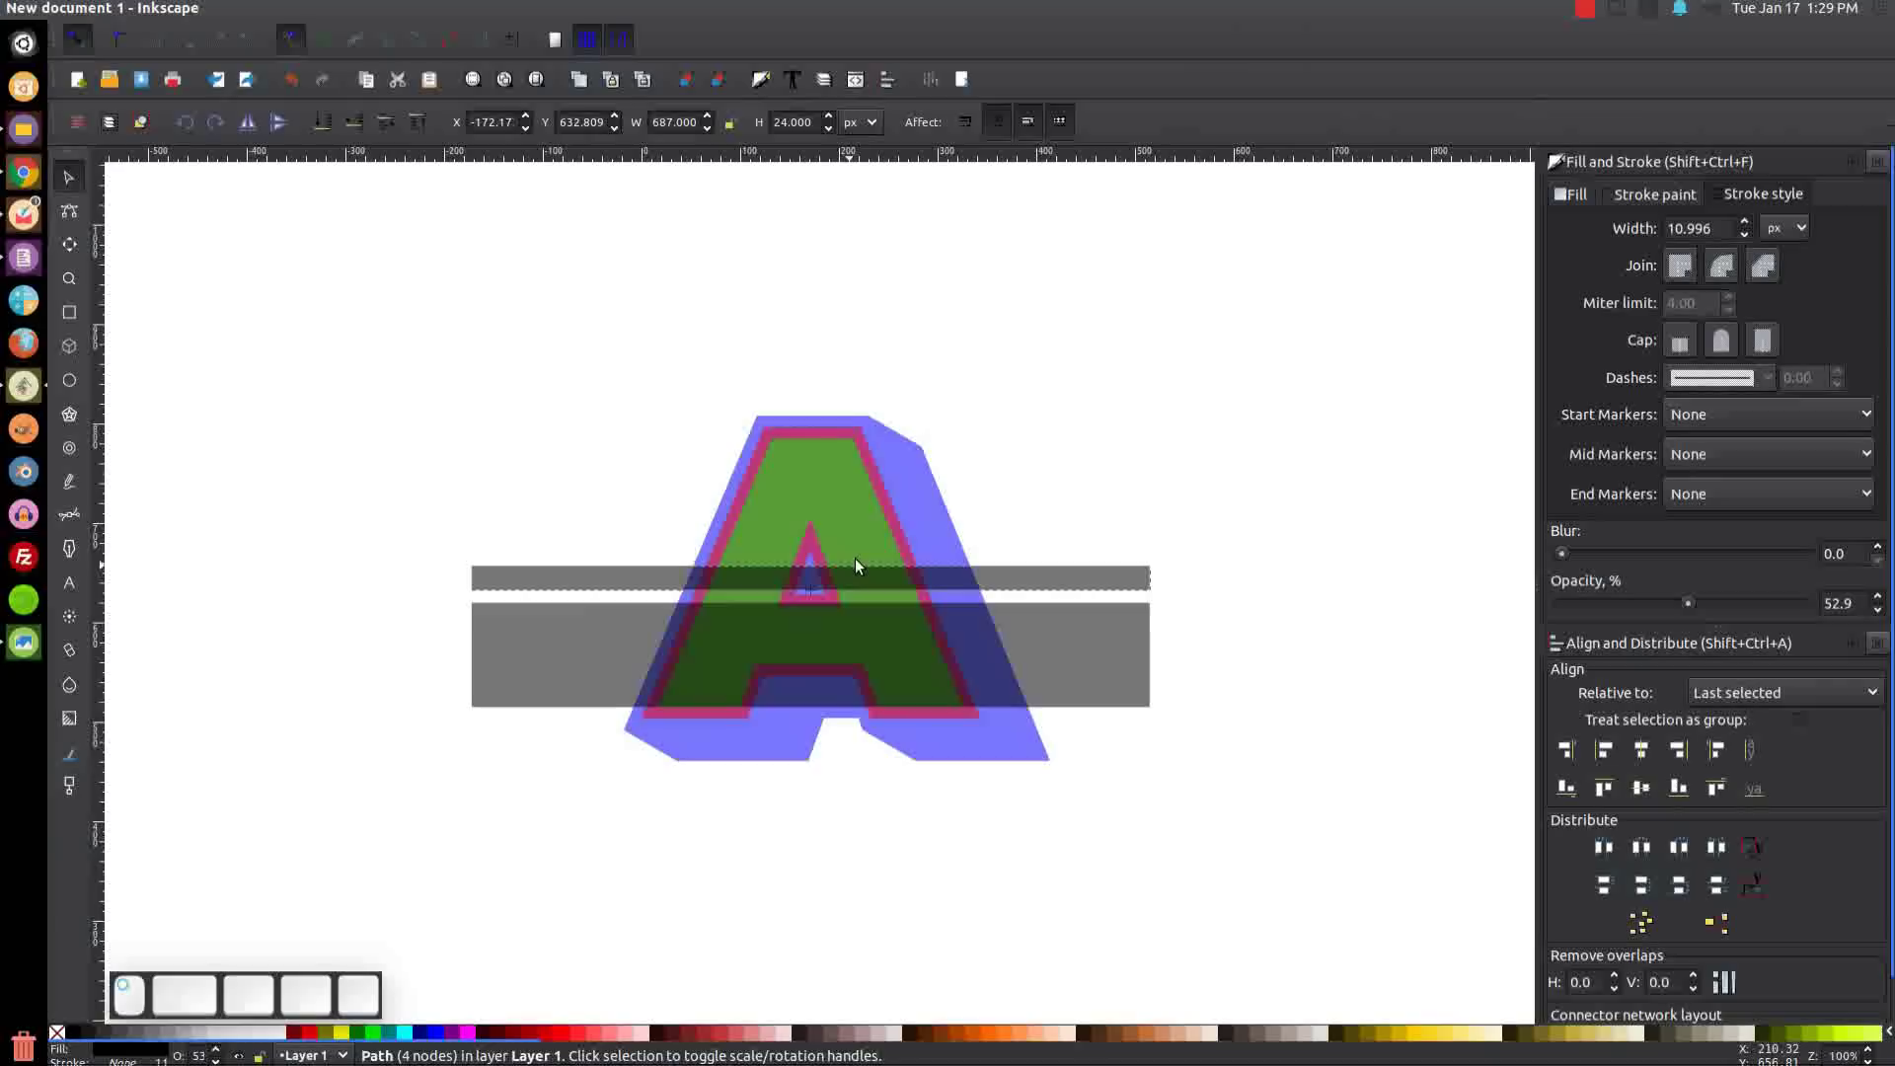